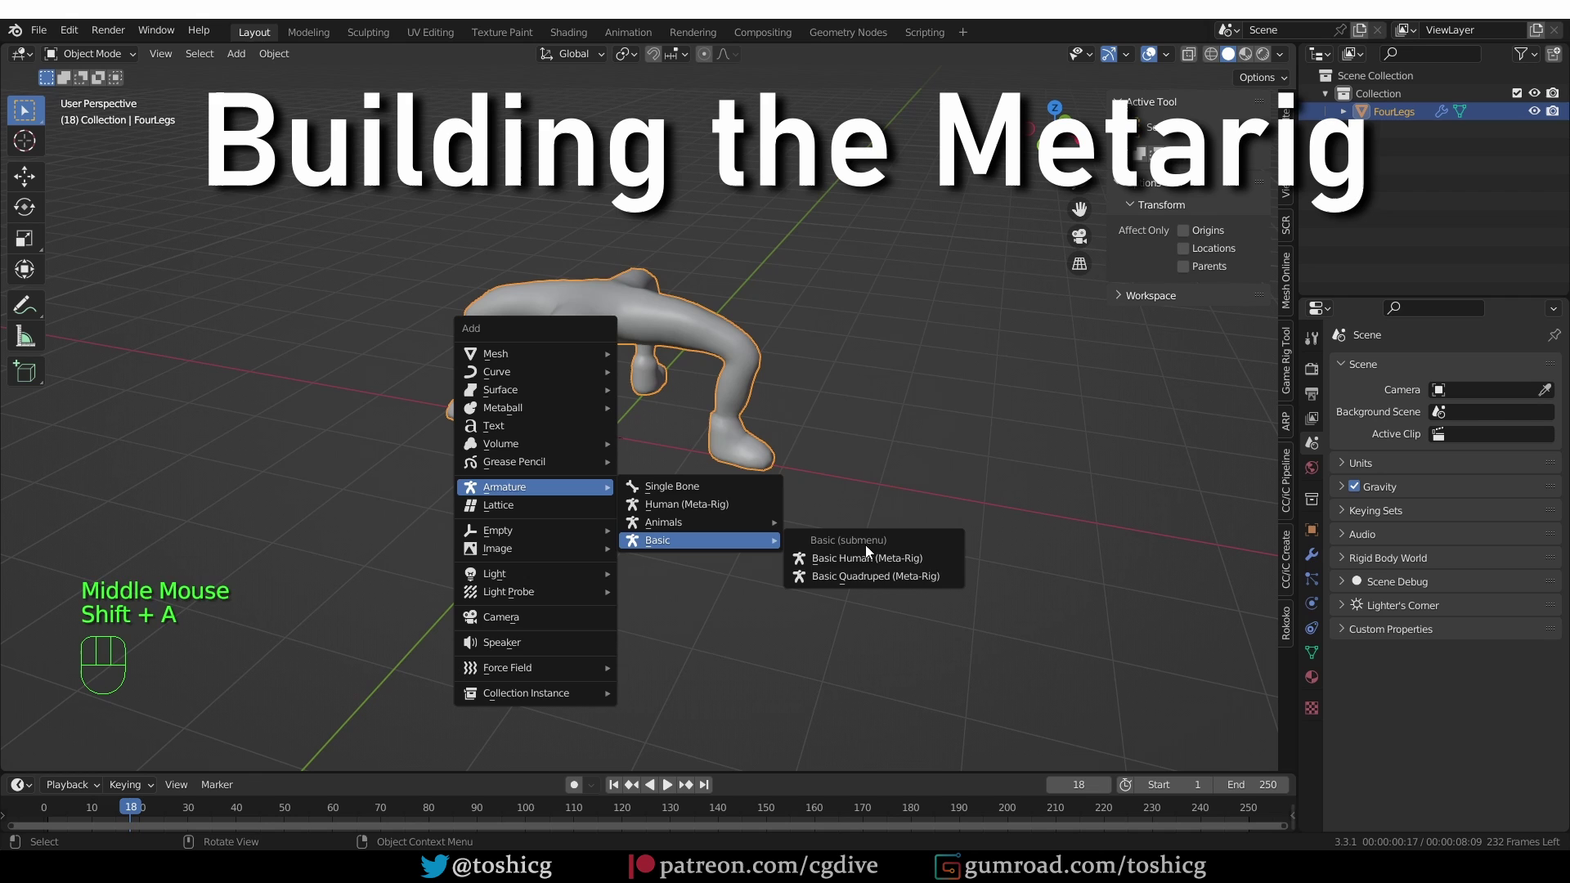
Delete the human metarig and bring up the Add menu to insert a new armature
{"action": "scroll", "scroll_direction": "up", "scroll_amount": 3}
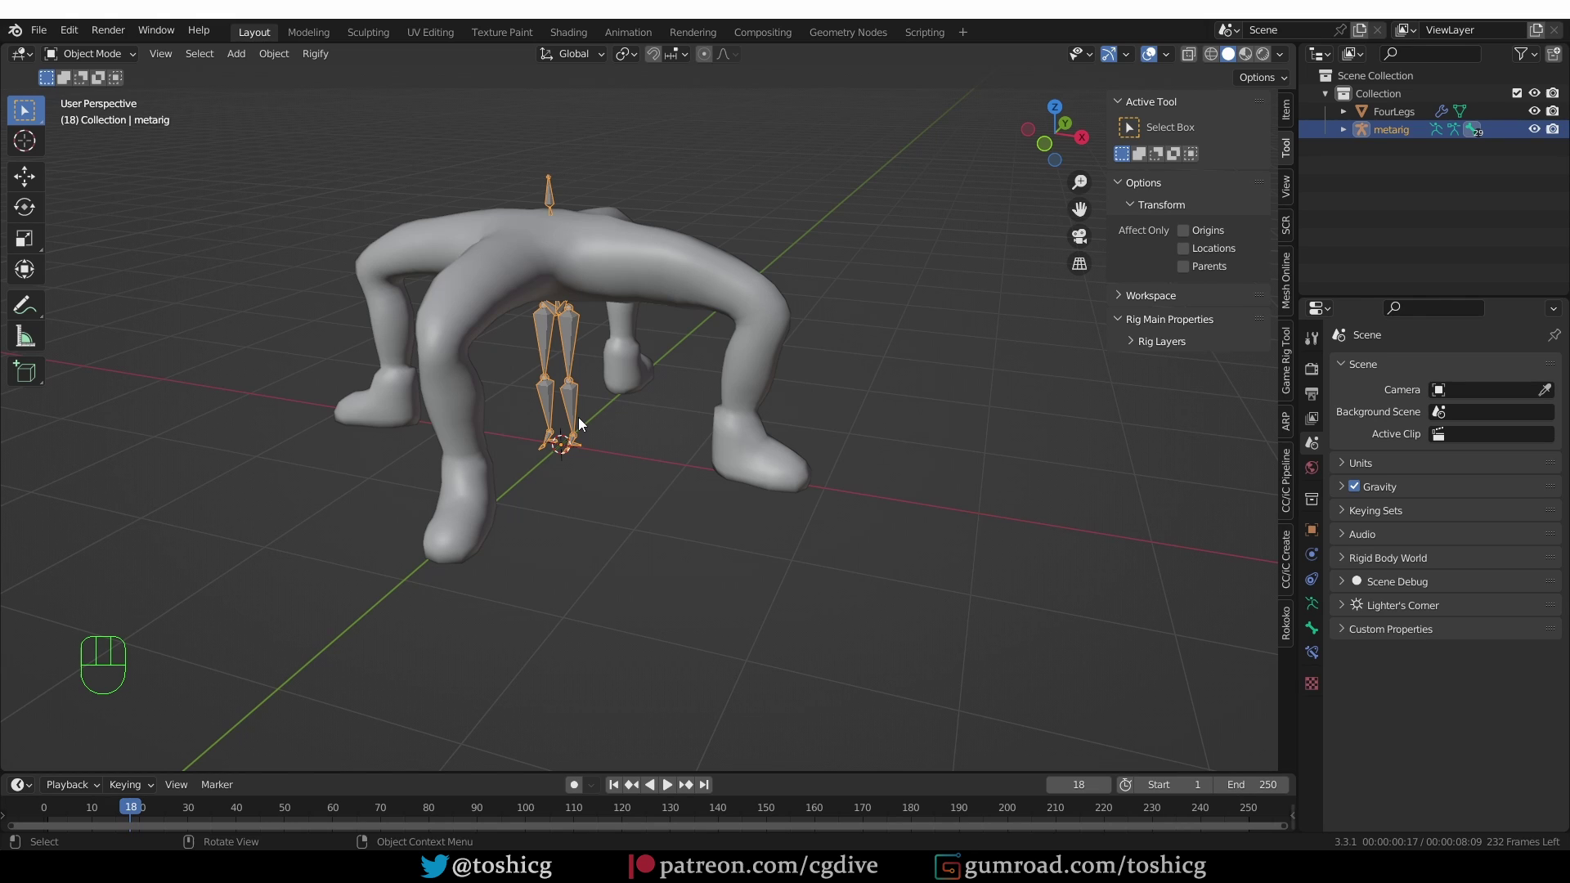
{"action": "key", "text": "x"}
{"action": "key", "text": "shift+a"}
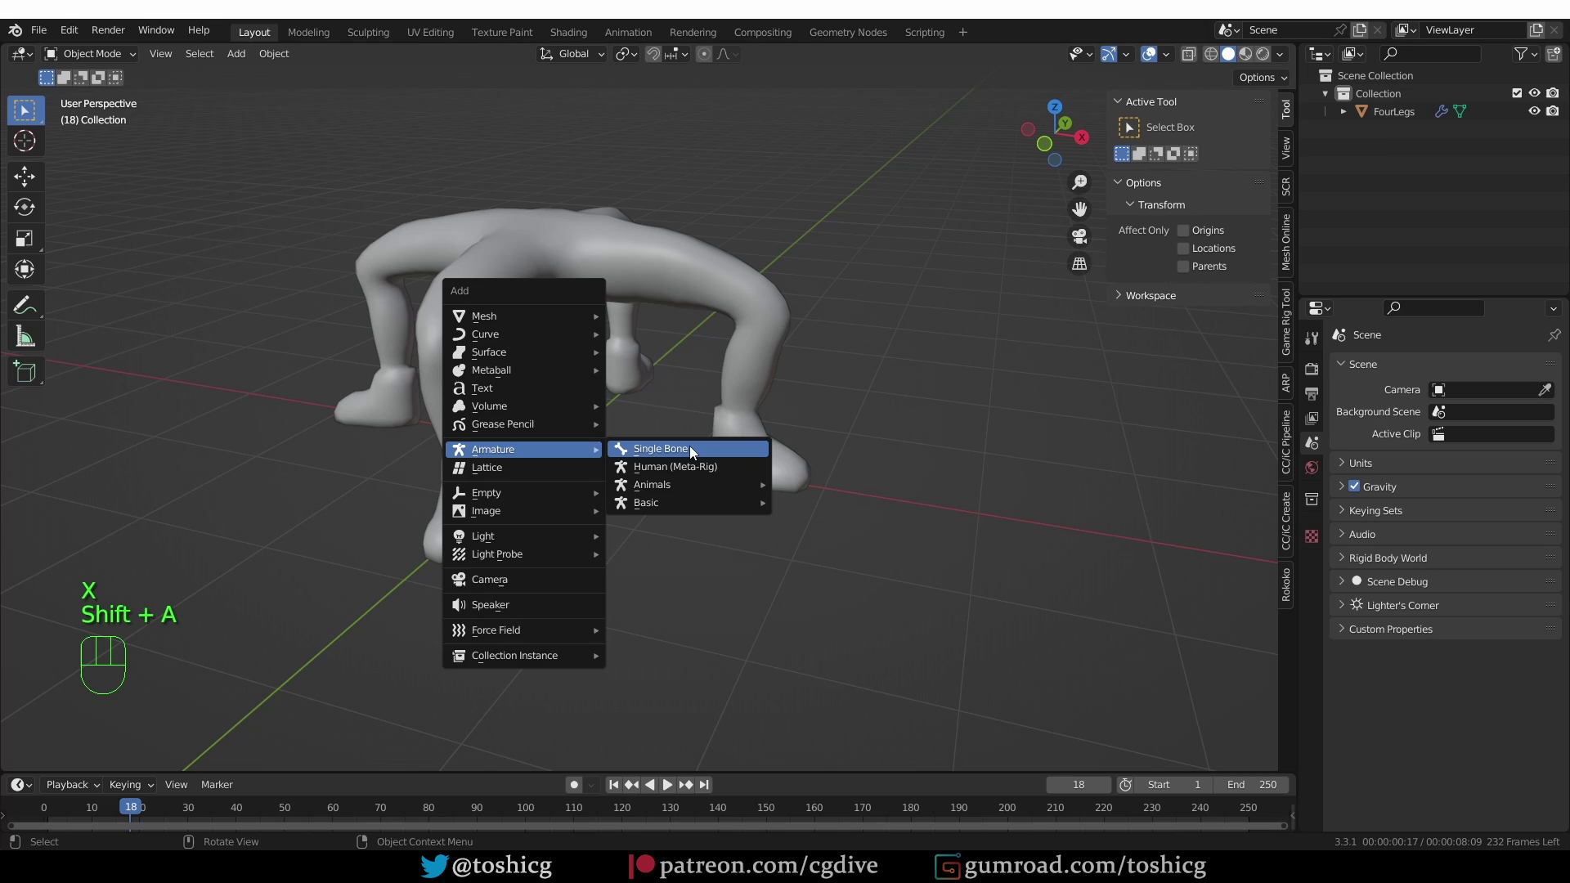
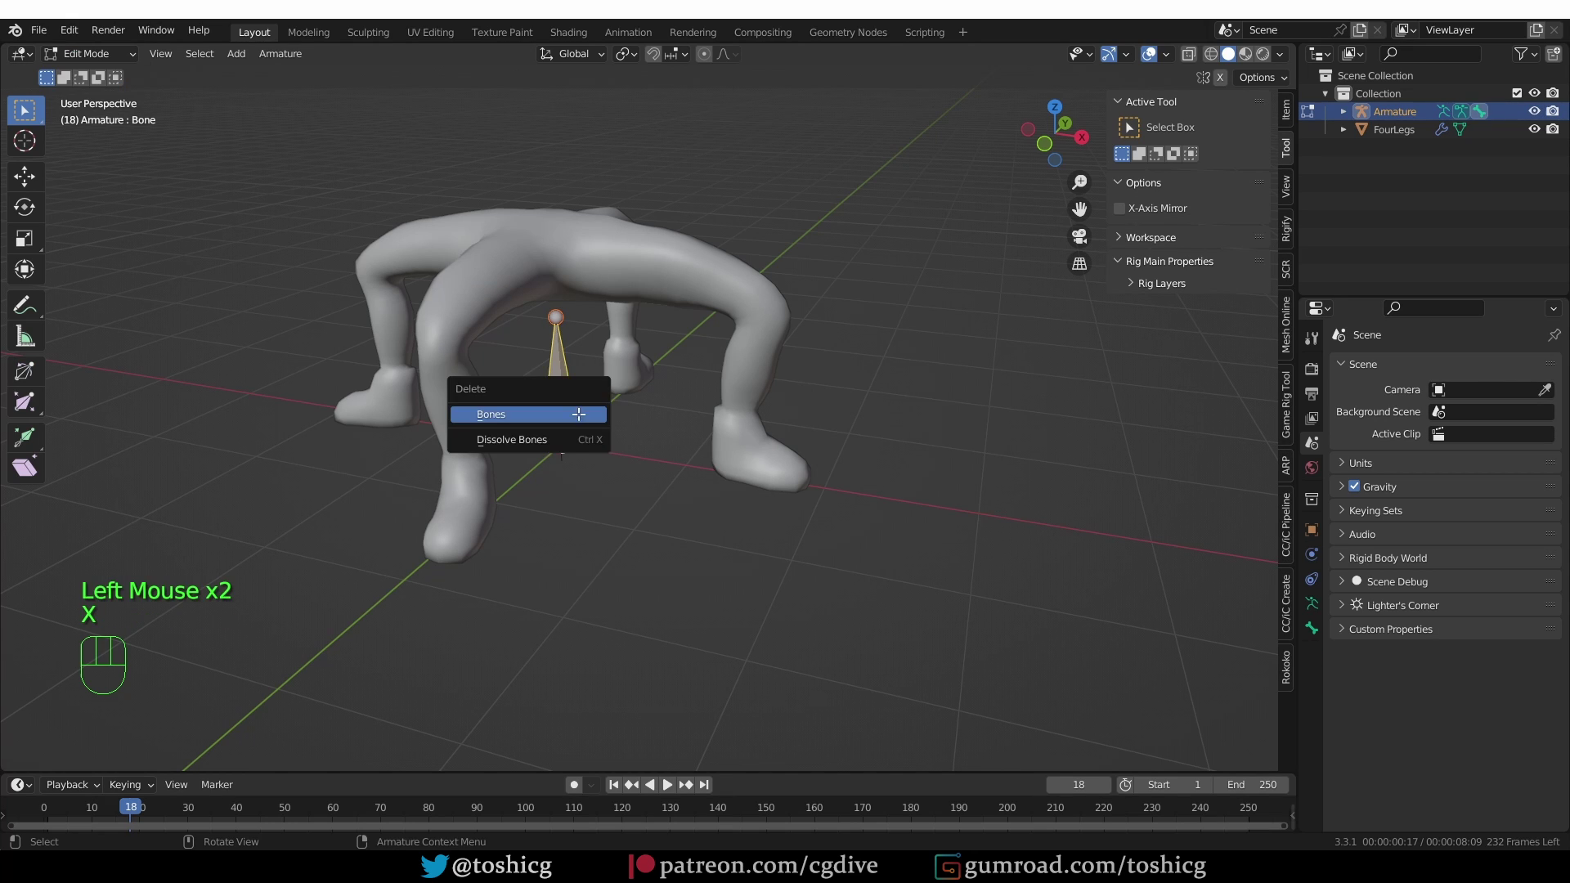
Reveal the Rigify Samples list in the armature's data properties
{"action": "left_click", "coordinate": [1321, 607]}
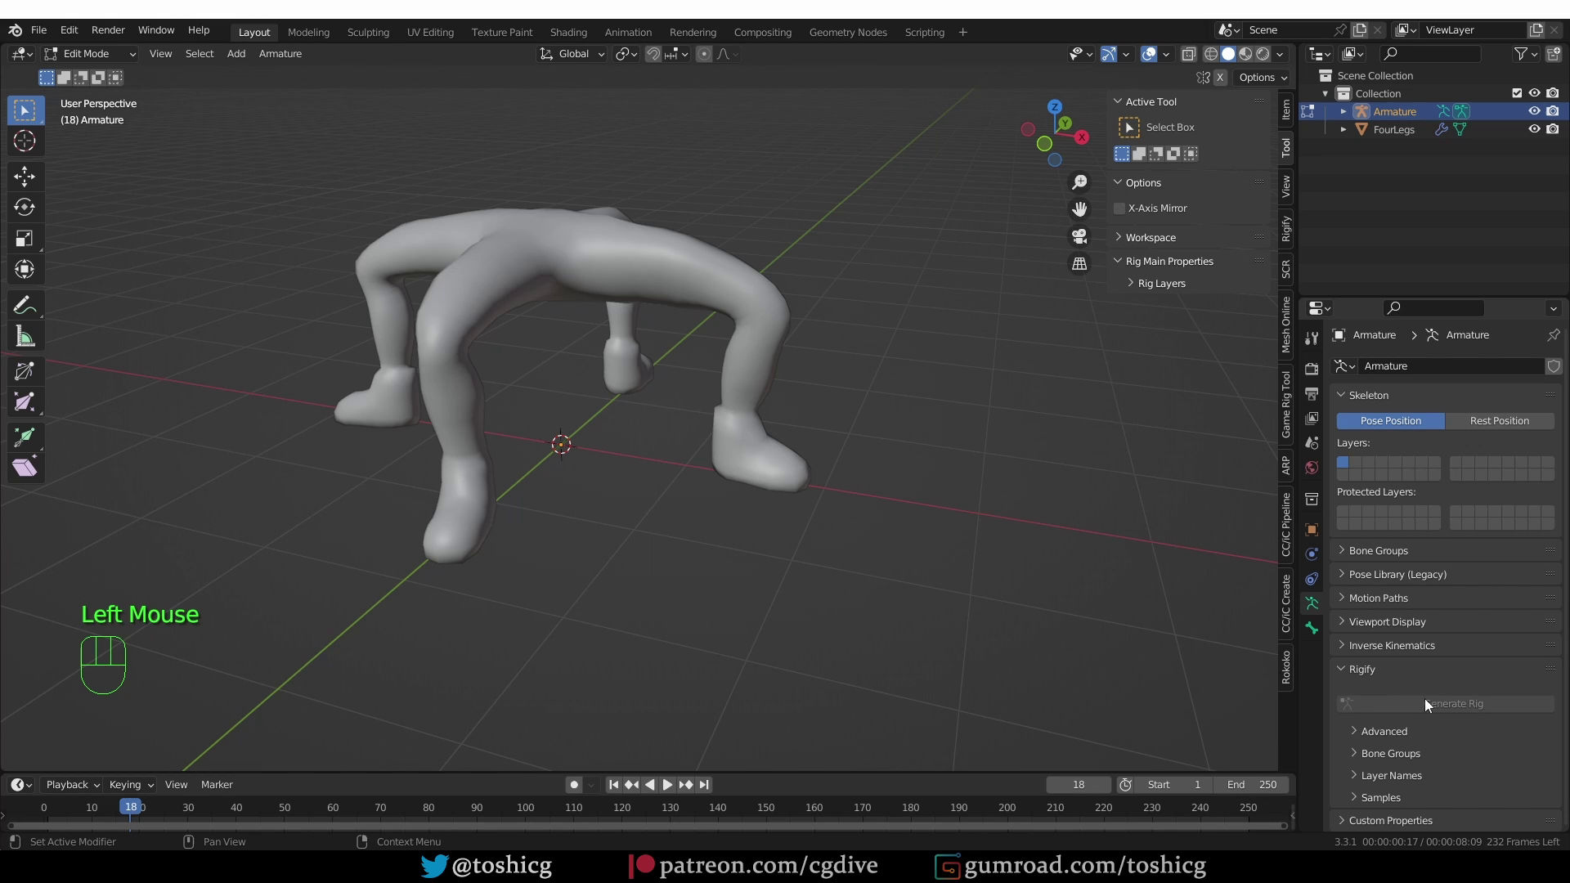
{"action": "scroll", "scroll_direction": "down", "scroll_amount": 3}
{"action": "scroll", "scroll_direction": "down", "scroll_amount": 3}
{"action": "left_click", "coordinate": [1372, 805]}
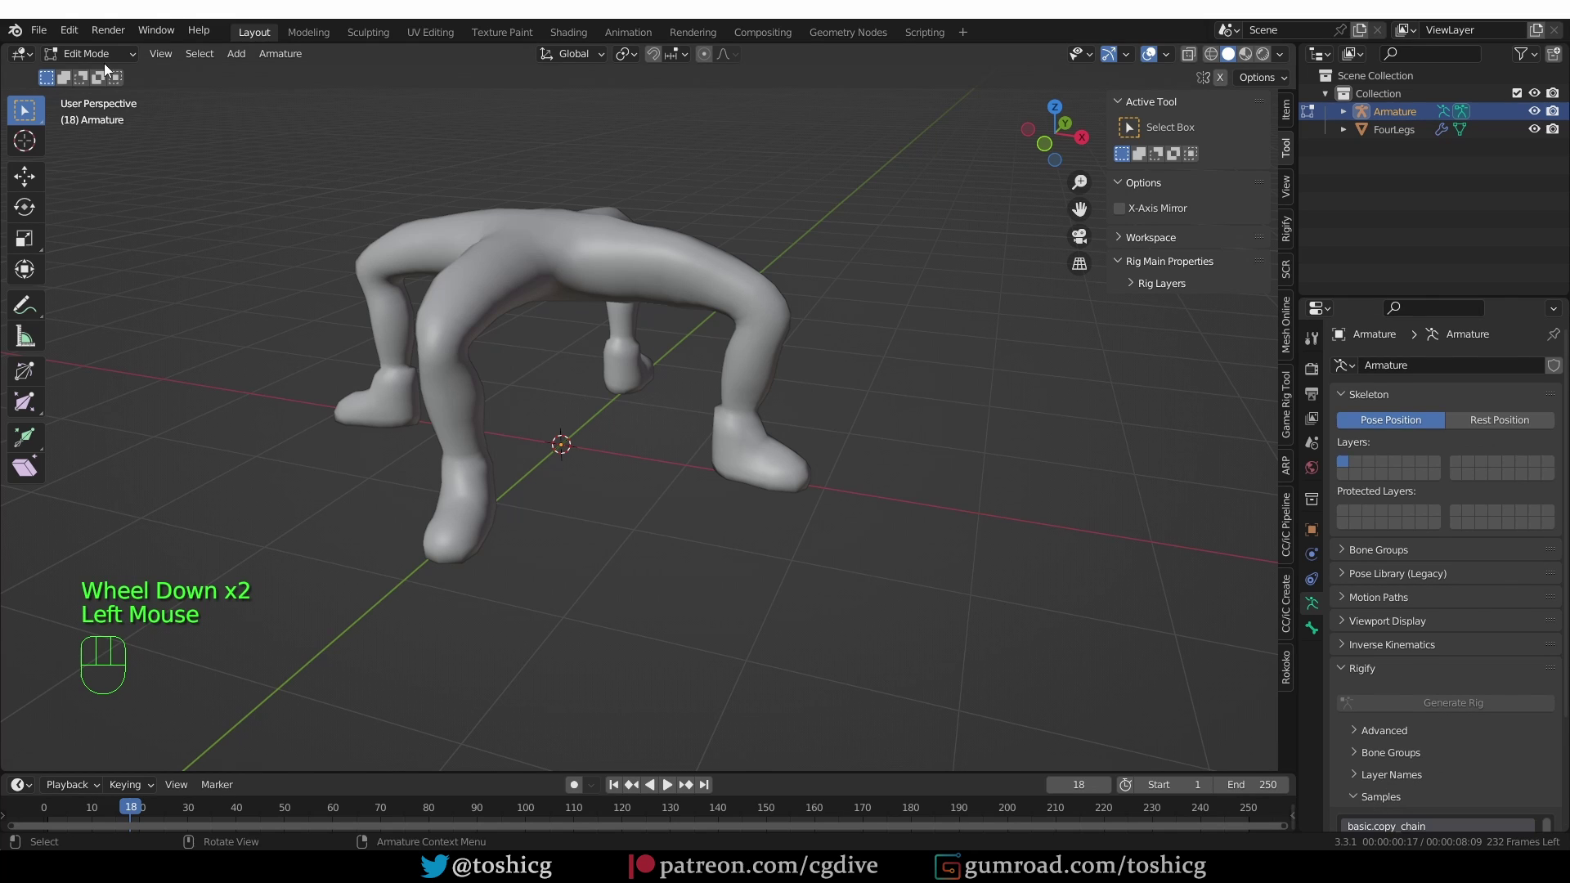
{"action": "scroll", "scroll_direction": "down", "scroll_amount": 3}
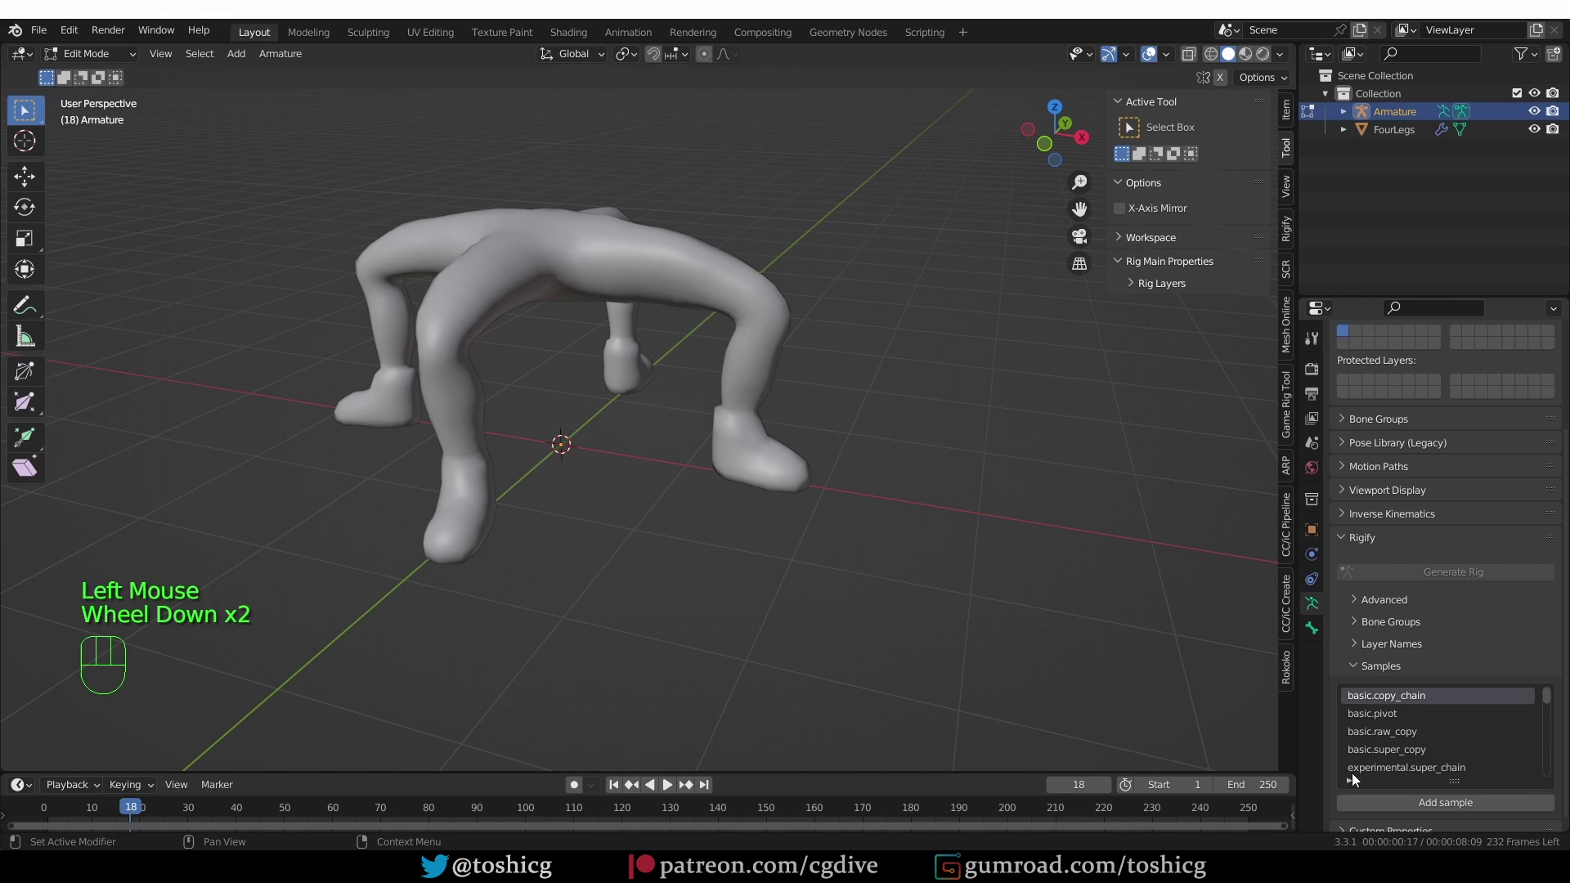
{"action": "left_click", "coordinate": [1354, 792]}
{"action": "key", "text": "ctrl+z"}
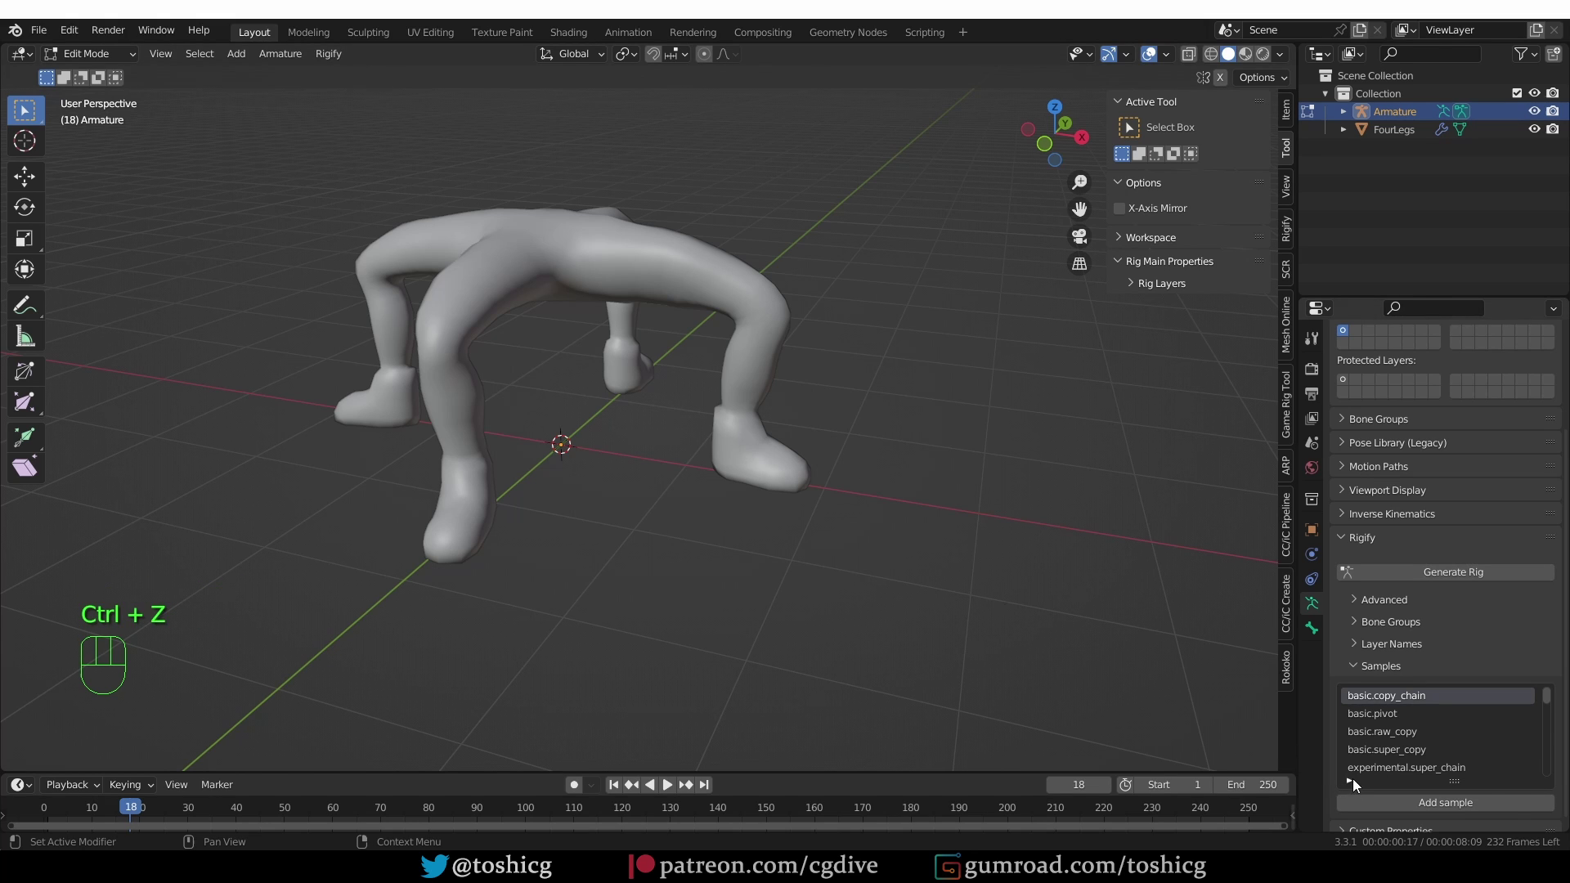
Filter the samples for 'leg' and add the limbs.leg sample as bones
{"action": "left_click", "coordinate": [1355, 789]}
{"action": "left_click_drag", "start_coordinate": [1392, 803], "coordinate": [1398, 803]}
{"action": "key", "text": "BackSpace"}
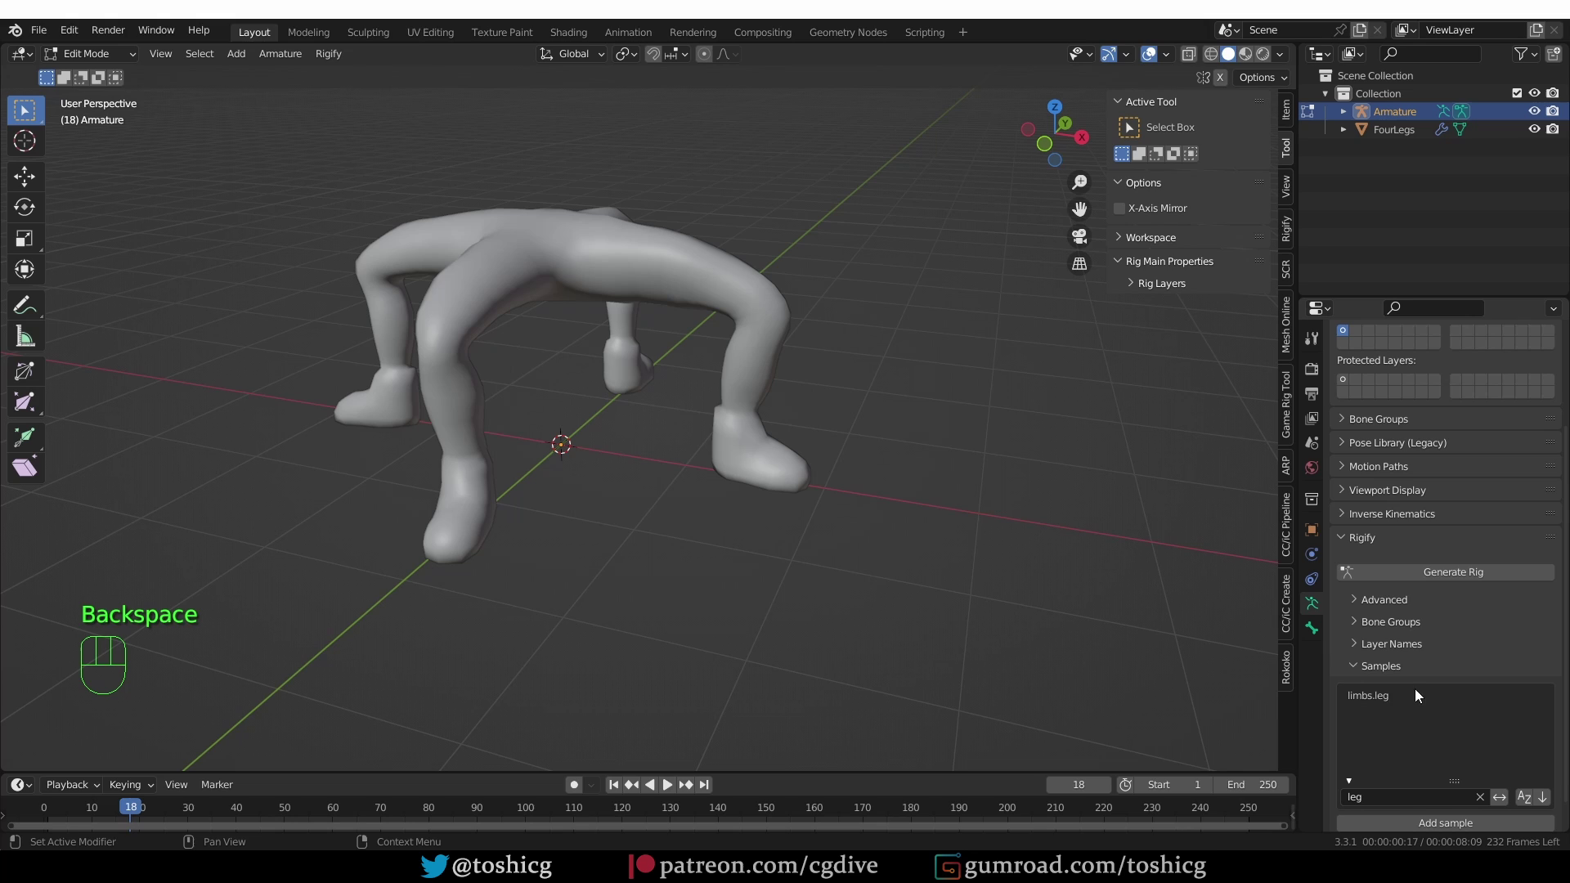
{"action": "left_click_drag", "start_coordinate": [1376, 699], "coordinate": [1376, 699]}
{"action": "left_click", "coordinate": [1416, 823]}
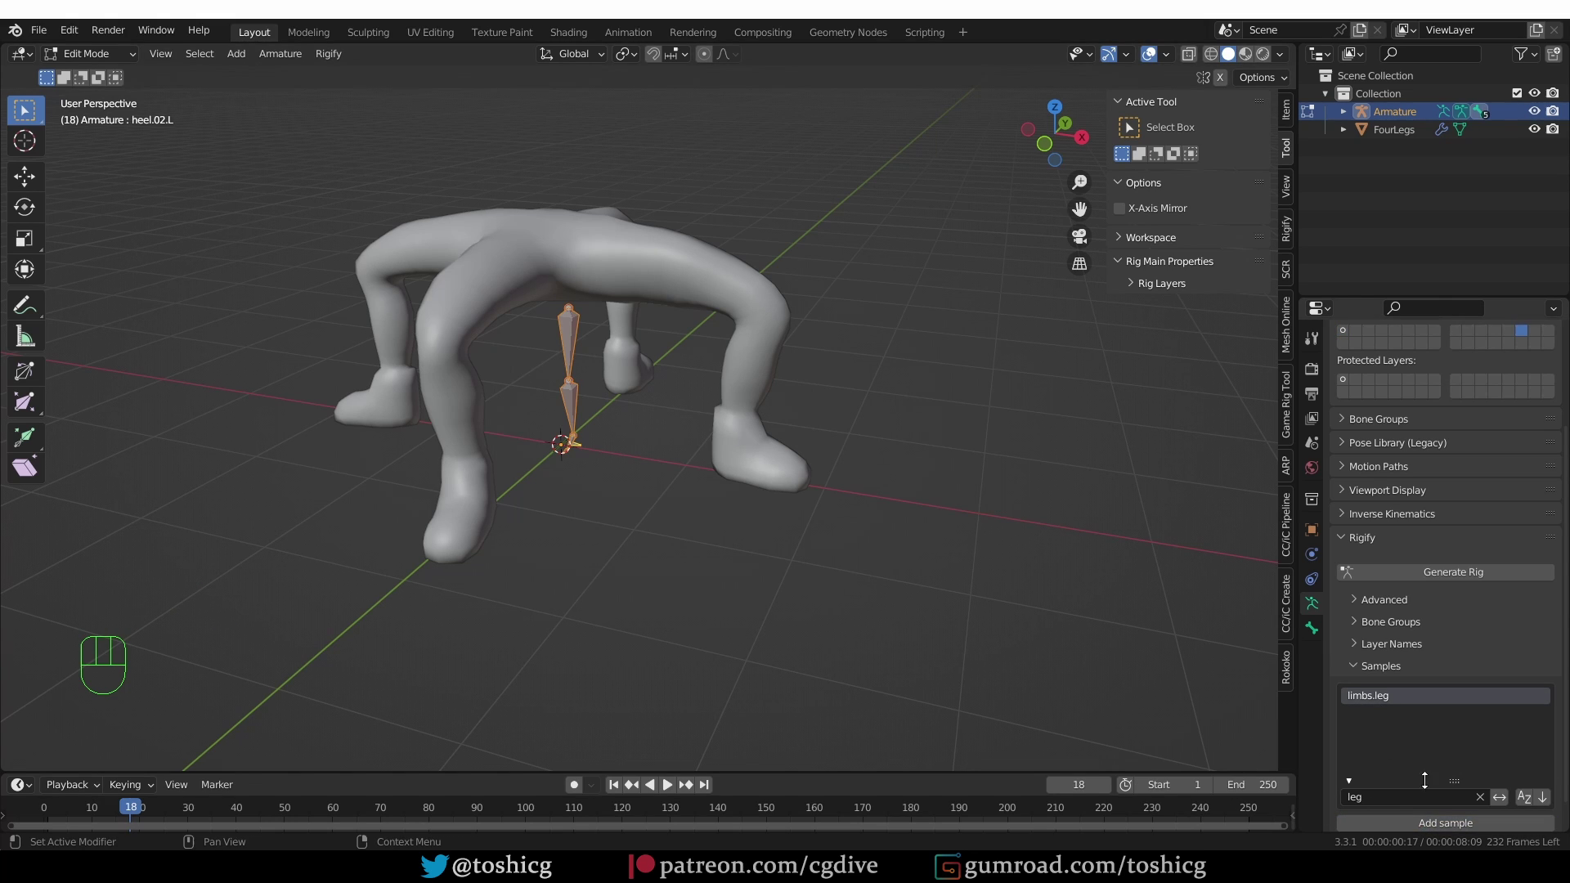
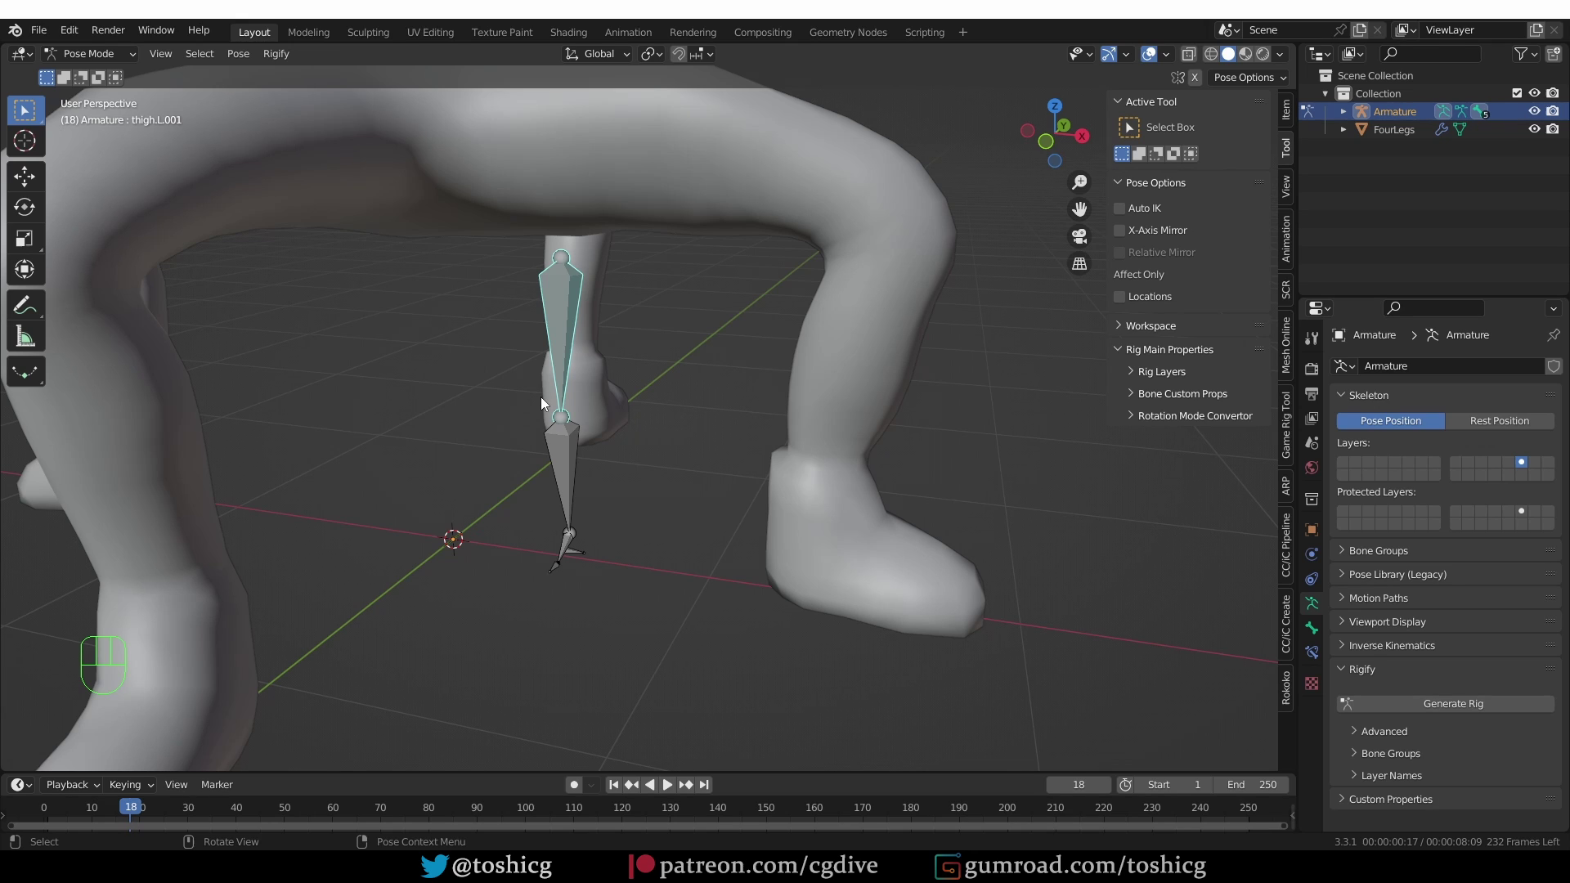
From top view, rotate the leg chain a quarter turn, then face the model from the front
{"action": "key", "text": "KP_7"}
{"action": "key", "text": "KP_4"}
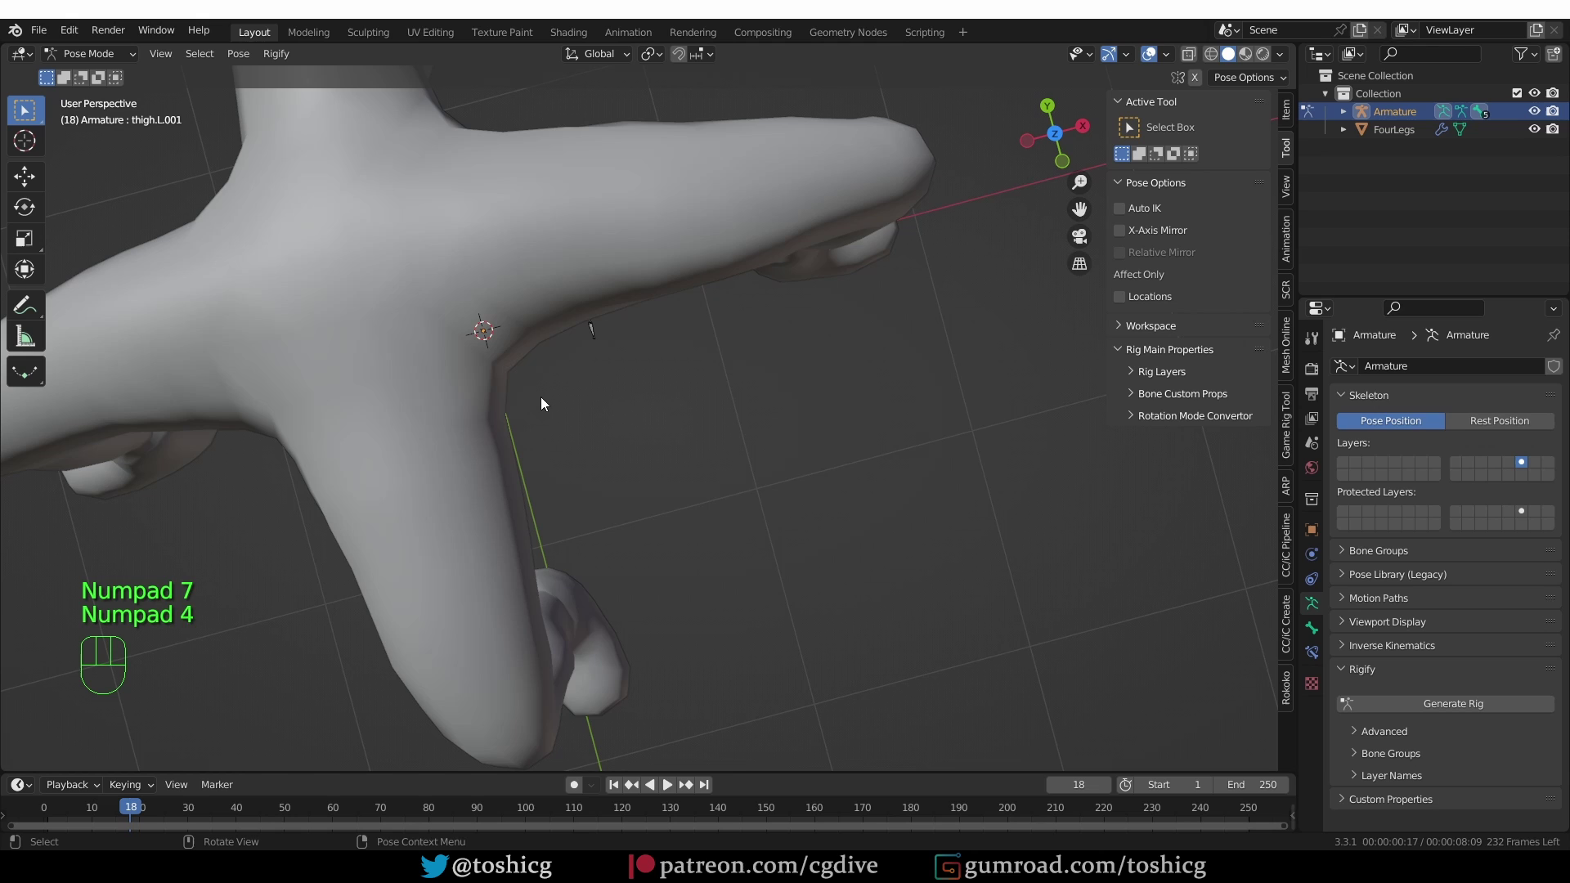
{"action": "key", "text": "KP_7"}
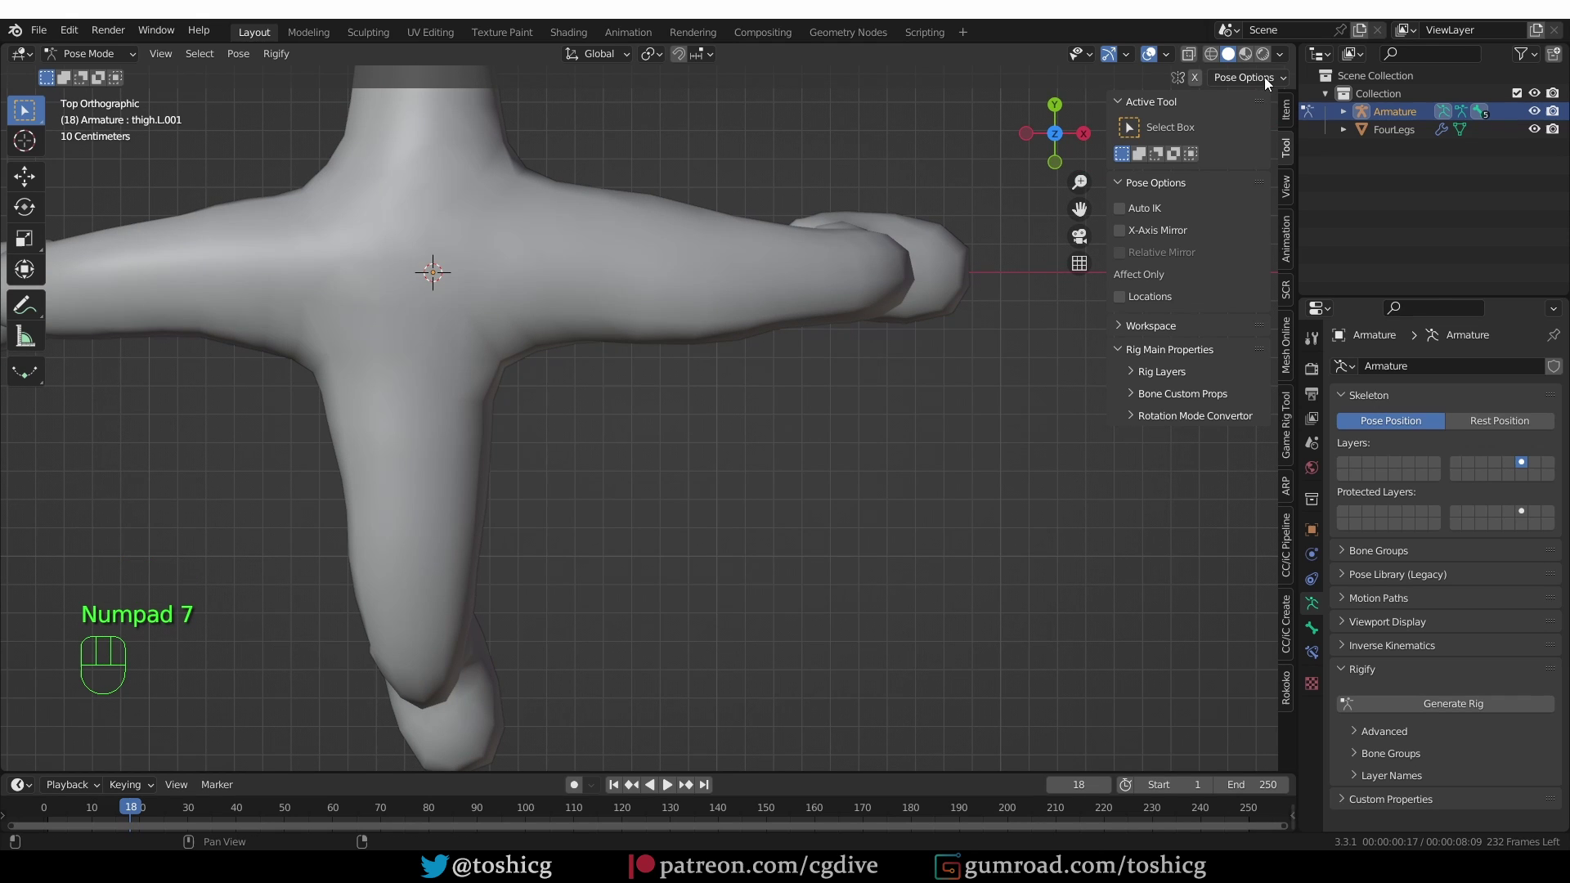
{"action": "left_click", "coordinate": [1186, 58]}
{"action": "left_click", "coordinate": [1202, 64]}
{"action": "key", "text": "r"}
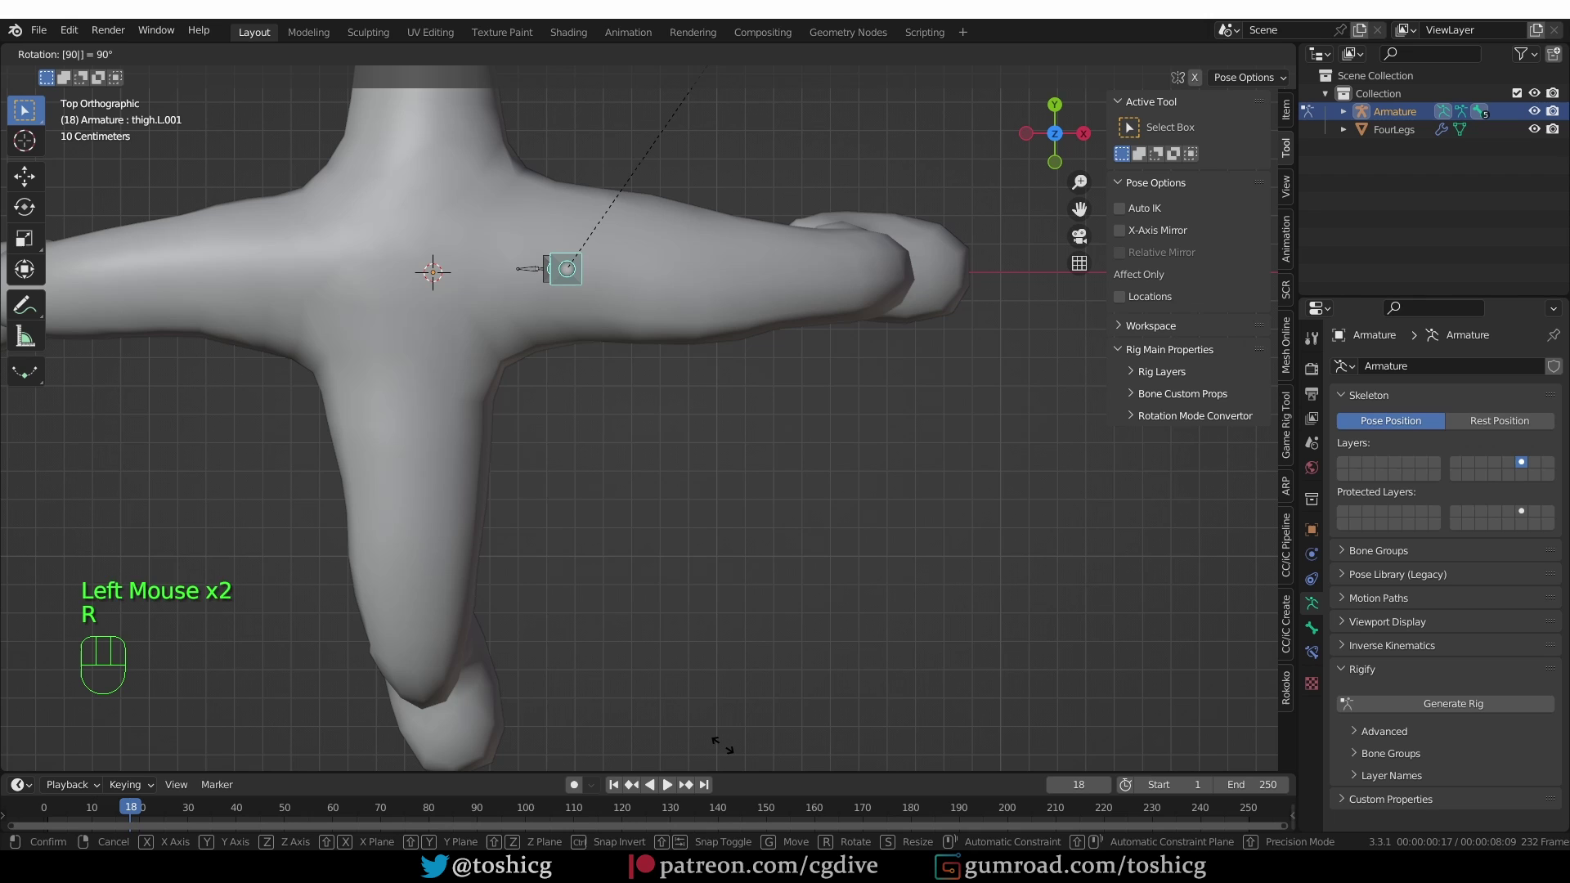
{"action": "key", "text": "KP_1"}
{"action": "scroll", "scroll_direction": "down", "scroll_amount": 3}
{"action": "middle_click", "coordinate": [695, 596]}
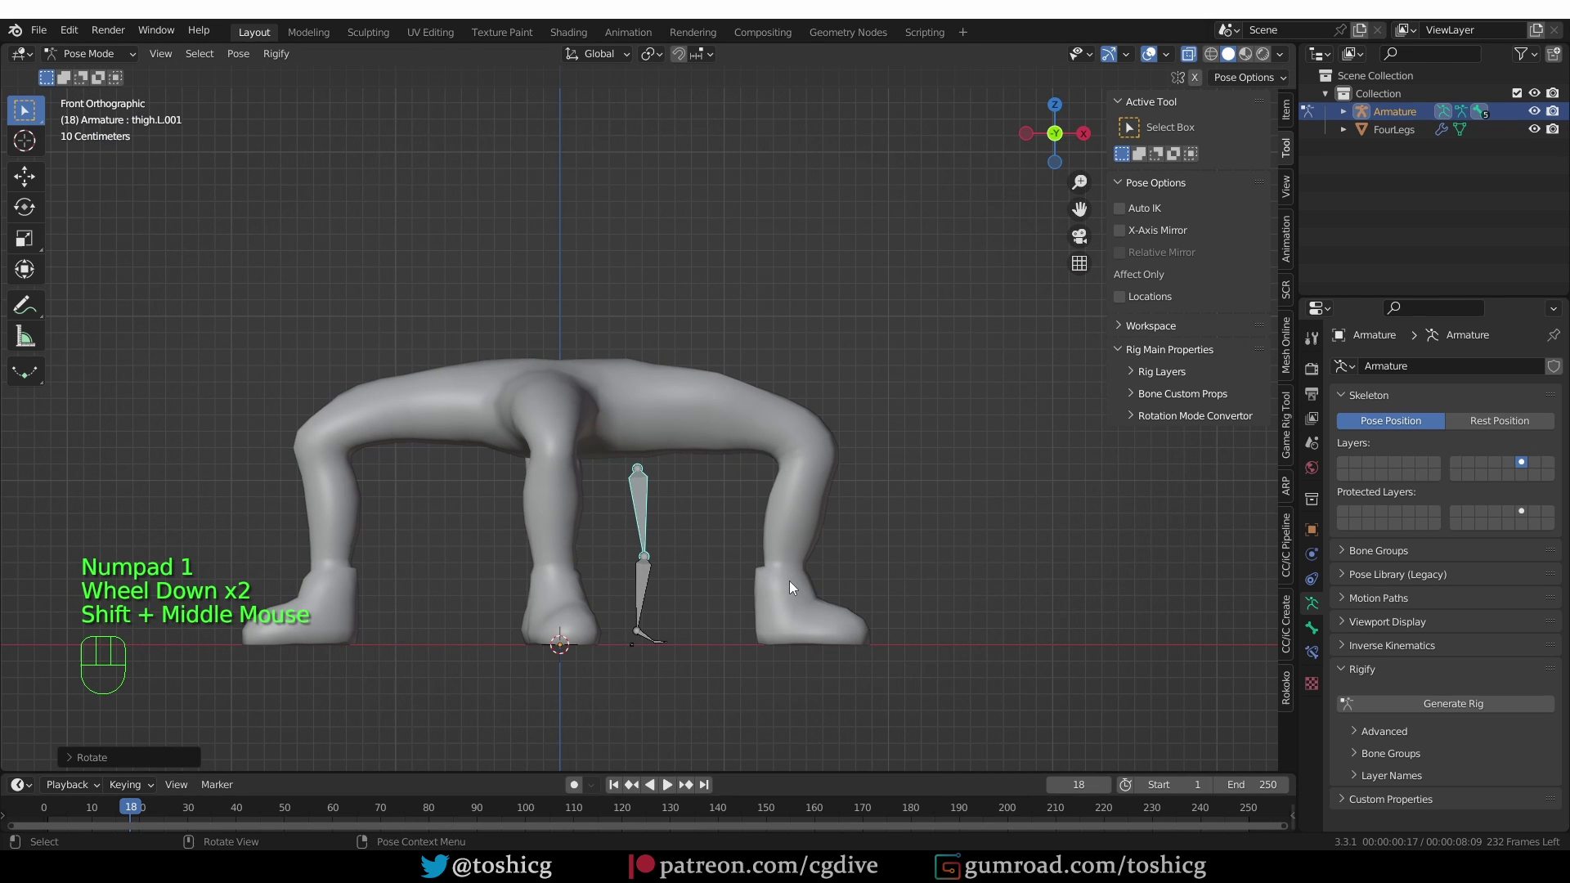
Swing and stretch the thigh along the body and rotate the shin down the leg
{"action": "key", "text": "r"}
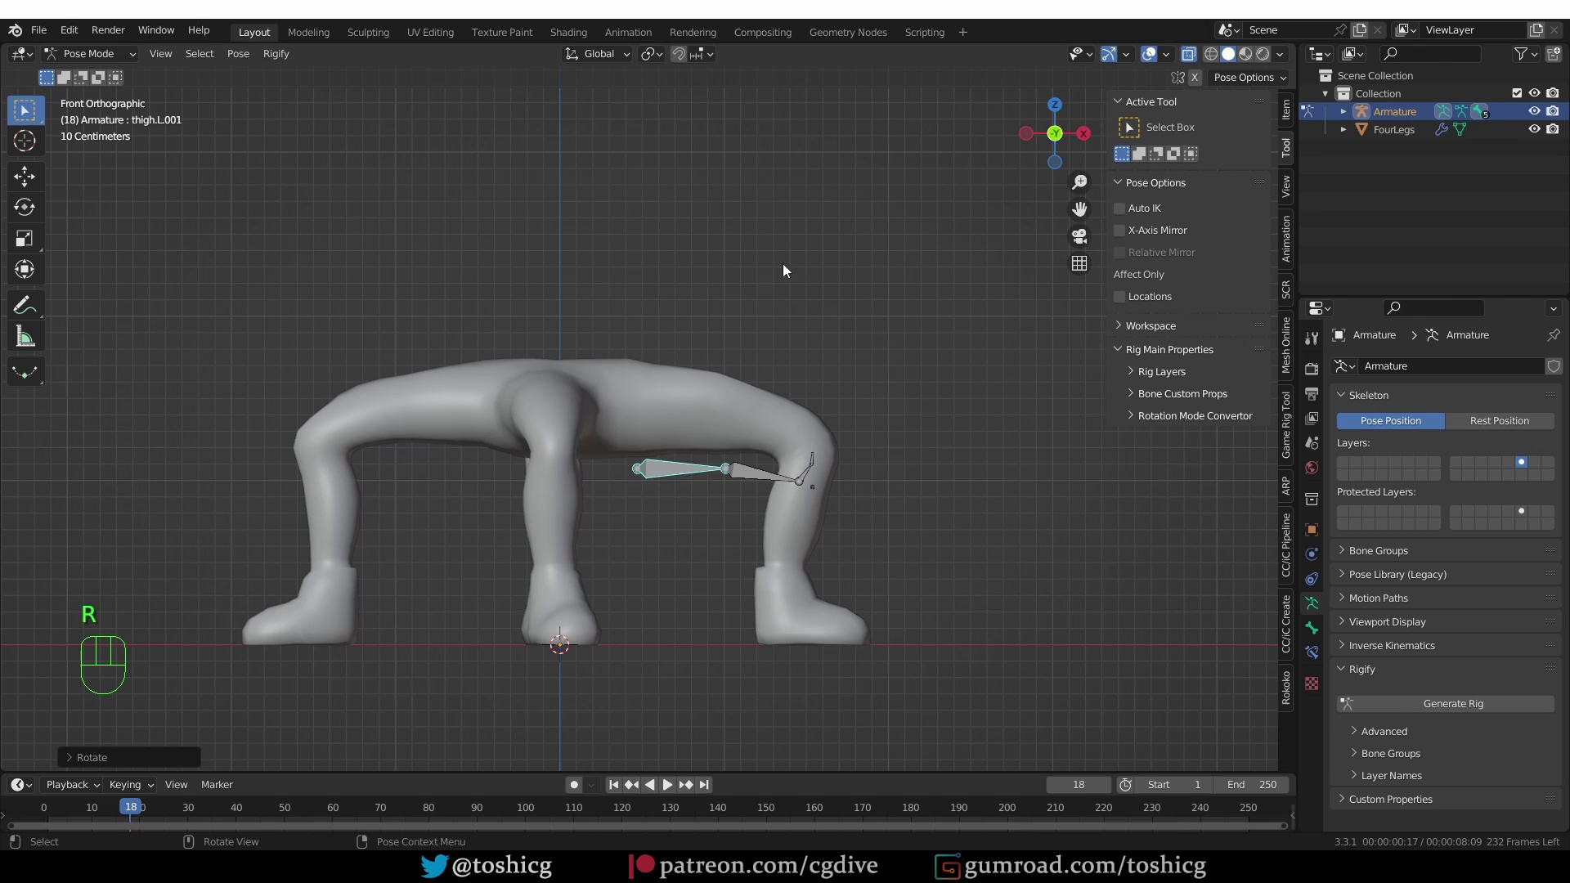
{"action": "key", "text": "g"}
{"action": "key", "text": "s"}
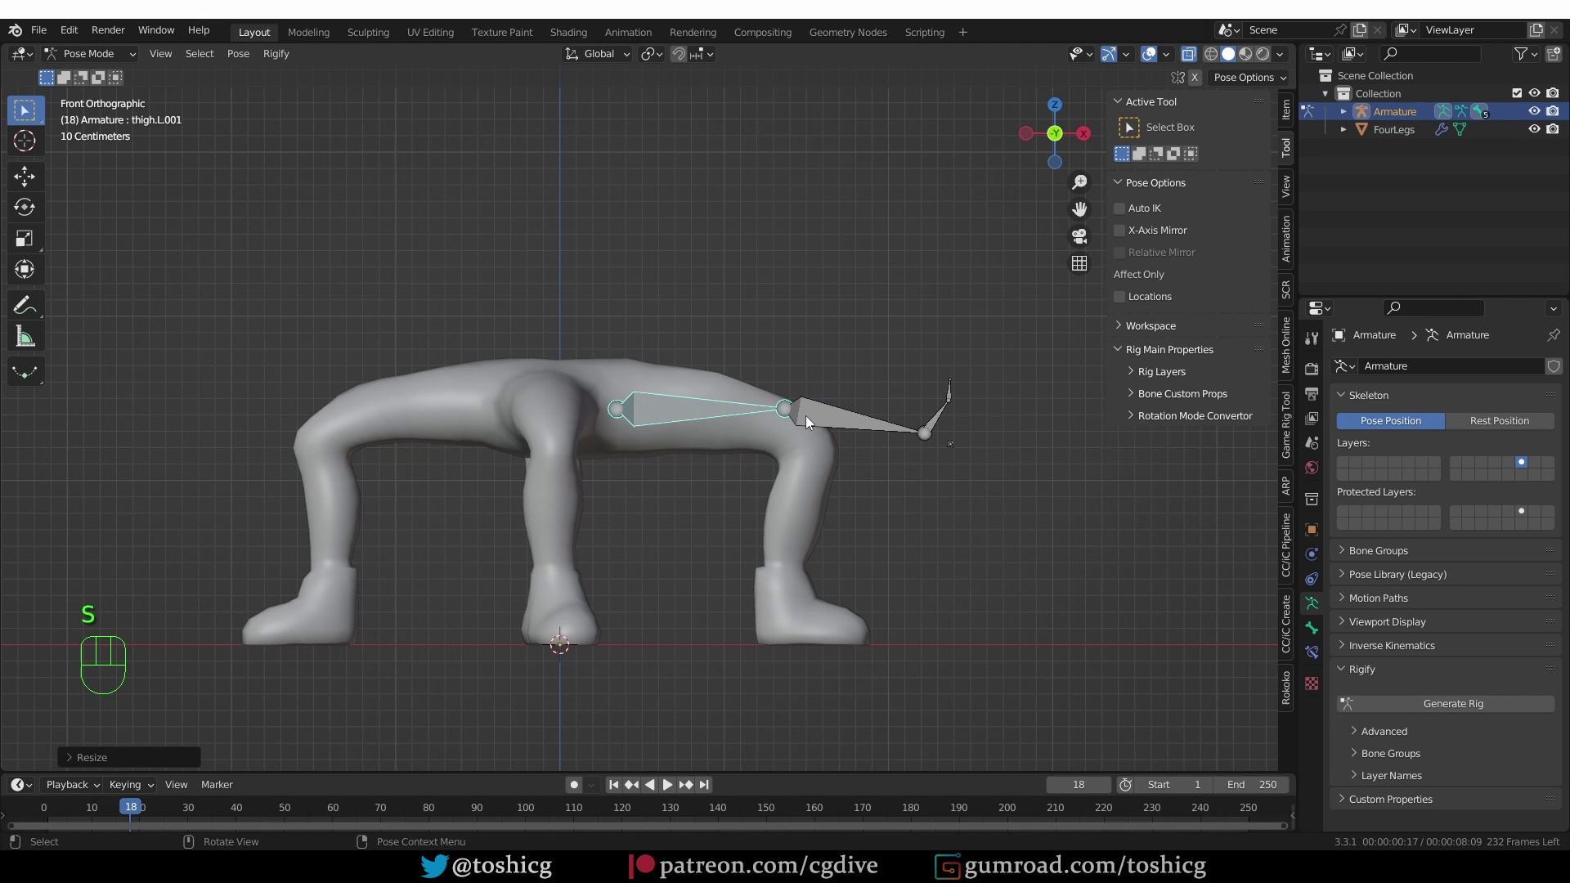
{"action": "key", "text": "s"}
{"action": "key", "text": "s"}
{"action": "left_click", "coordinate": [882, 423]}
{"action": "key", "text": "r"}
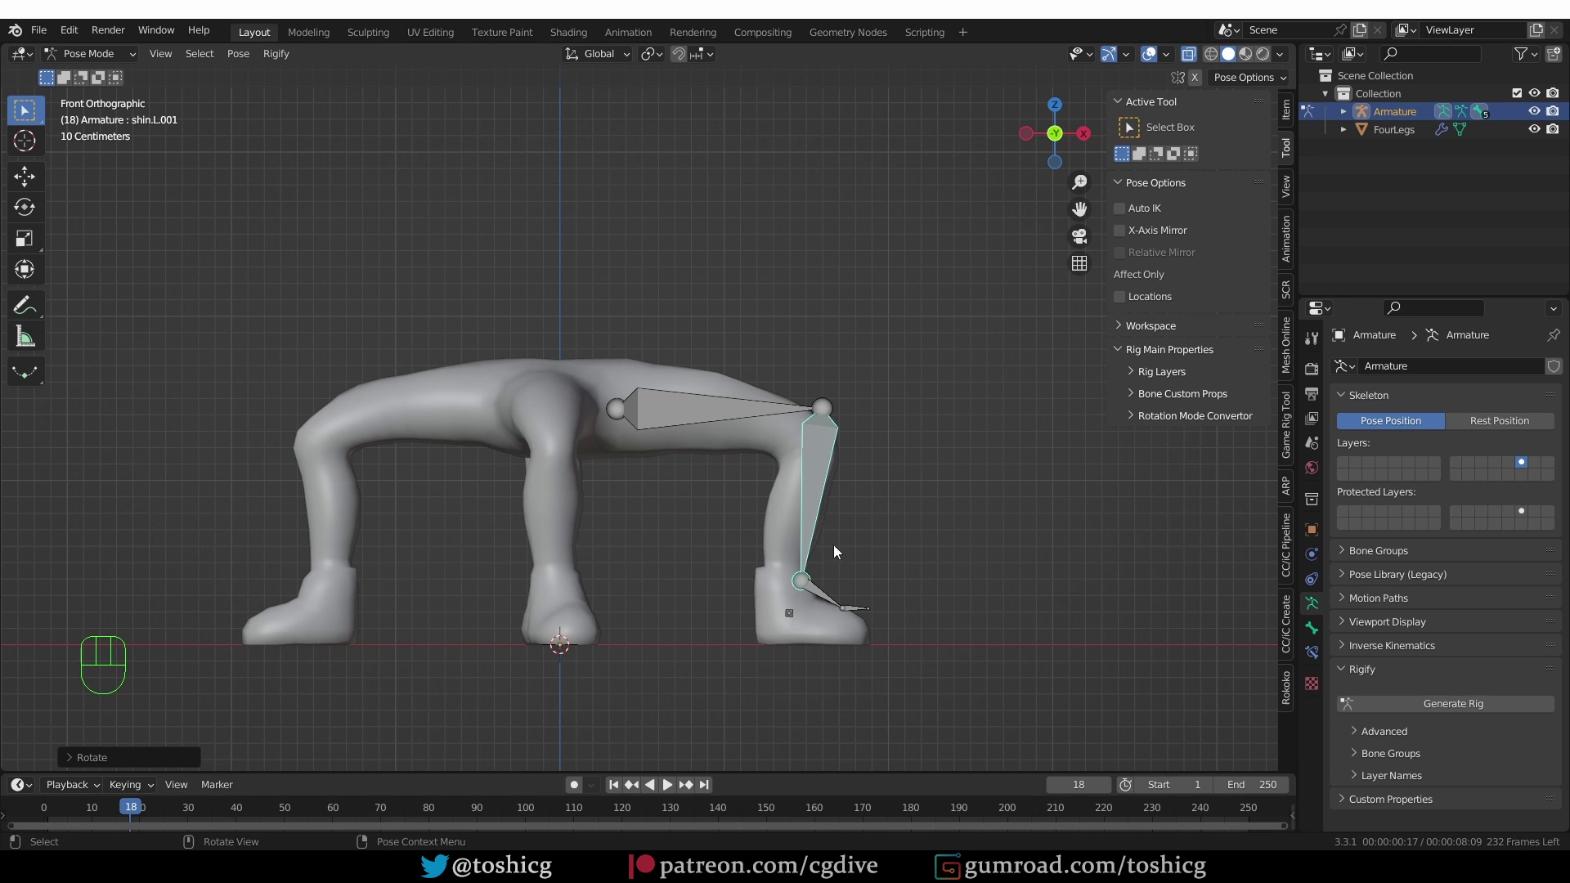
Refine the thigh to end at the knee and the shin to reach the foot, then return to Edit Mode
{"action": "left_click", "coordinate": [691, 420]}
{"action": "key", "text": "r"}
{"action": "key", "text": "s"}
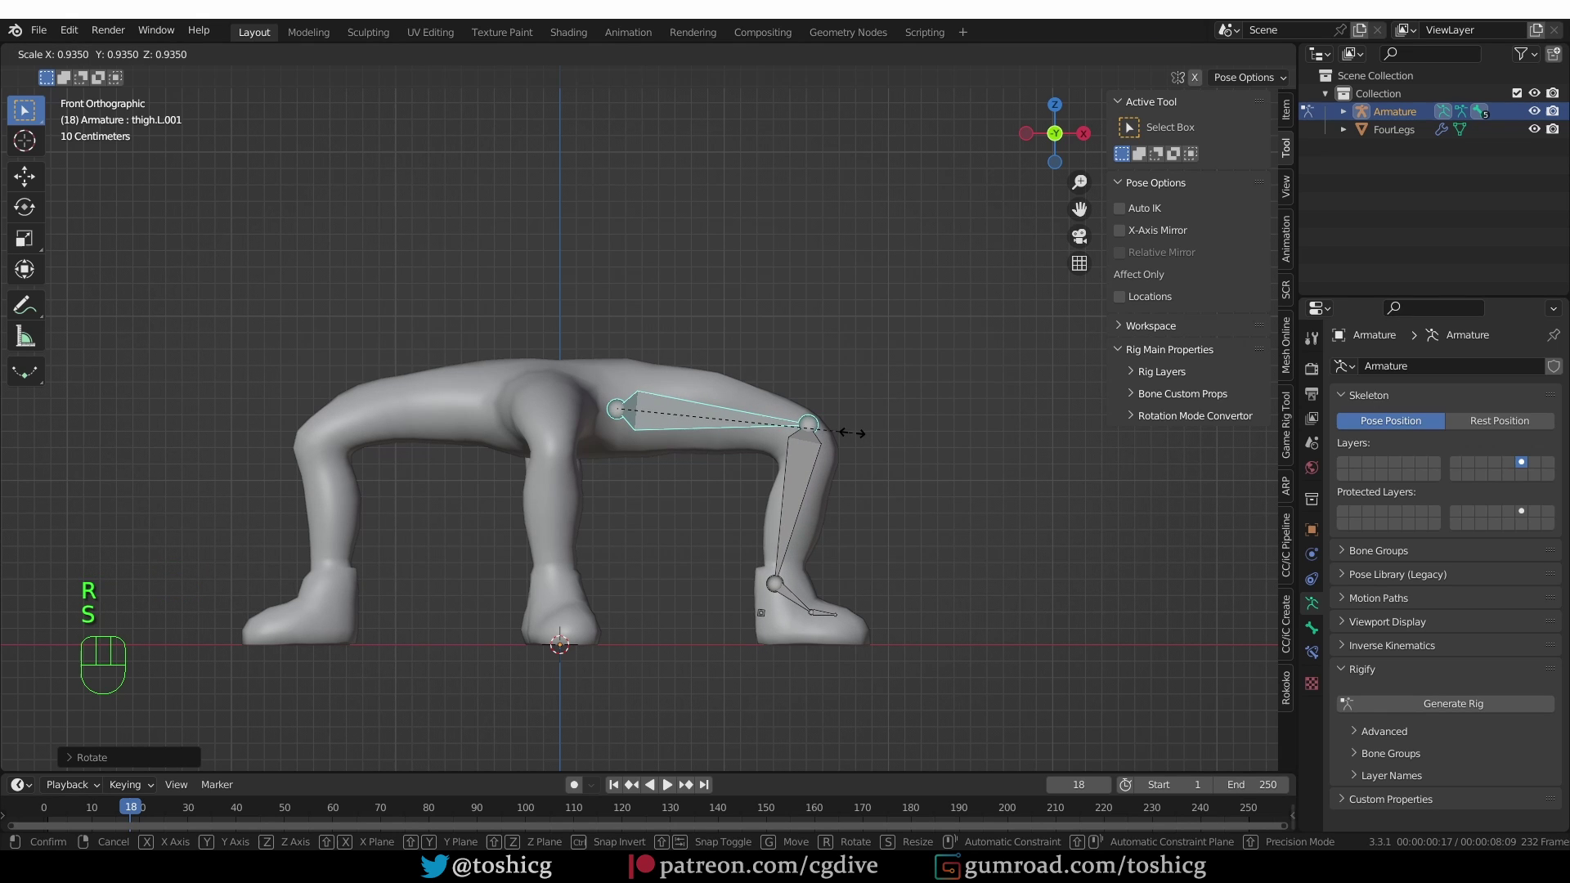
{"action": "key", "text": "g"}
{"action": "left_click", "coordinate": [790, 475]}
{"action": "key", "text": "r"}
{"action": "key", "text": "s"}
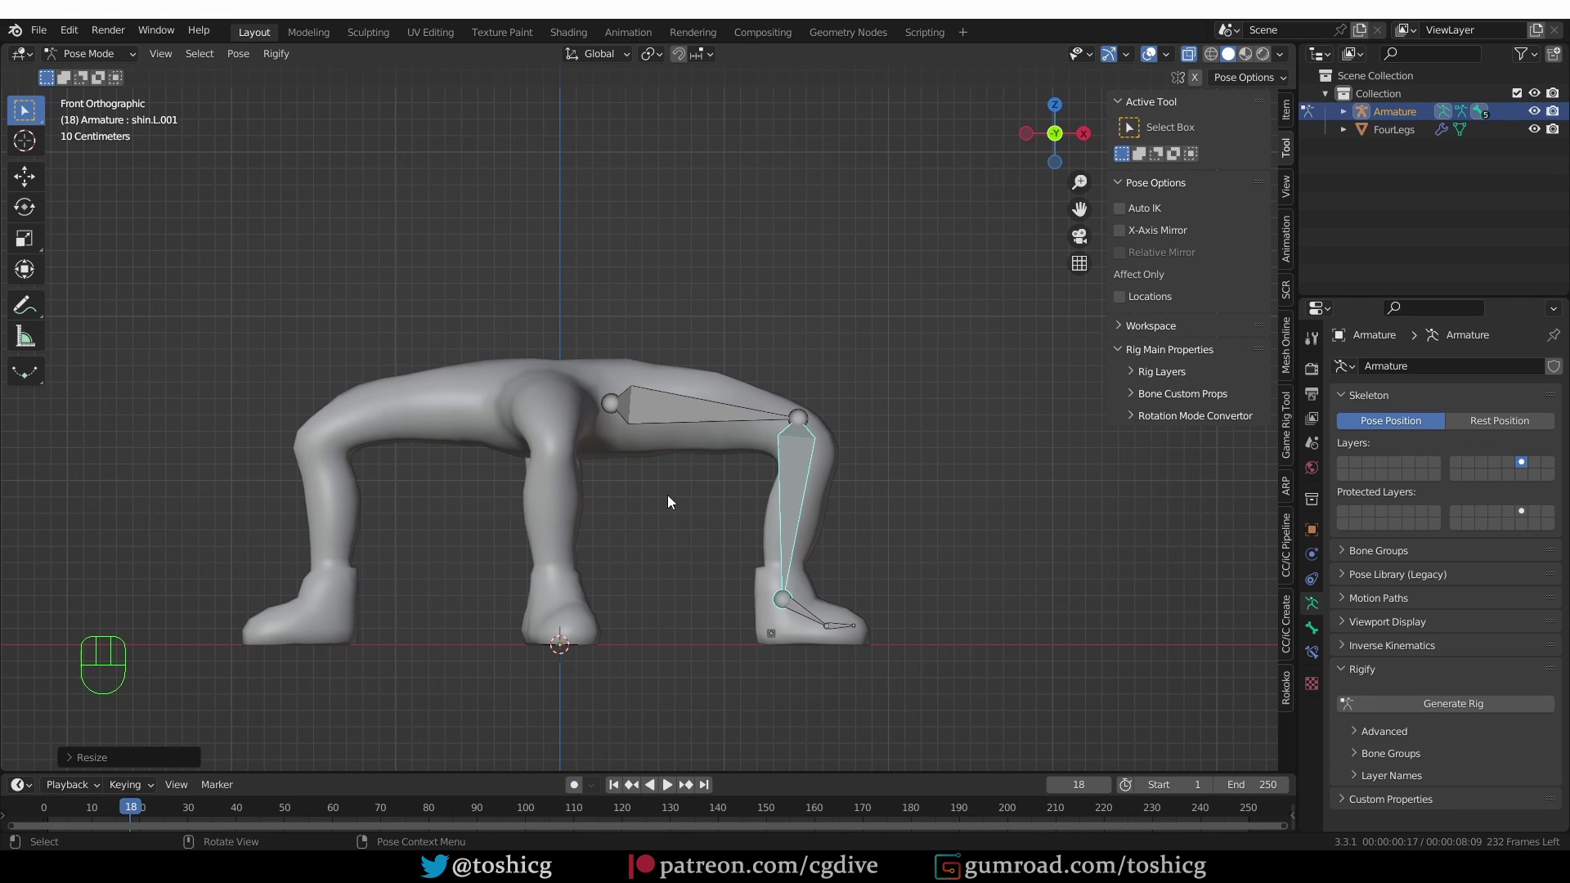
{"action": "key", "text": "Tab"}
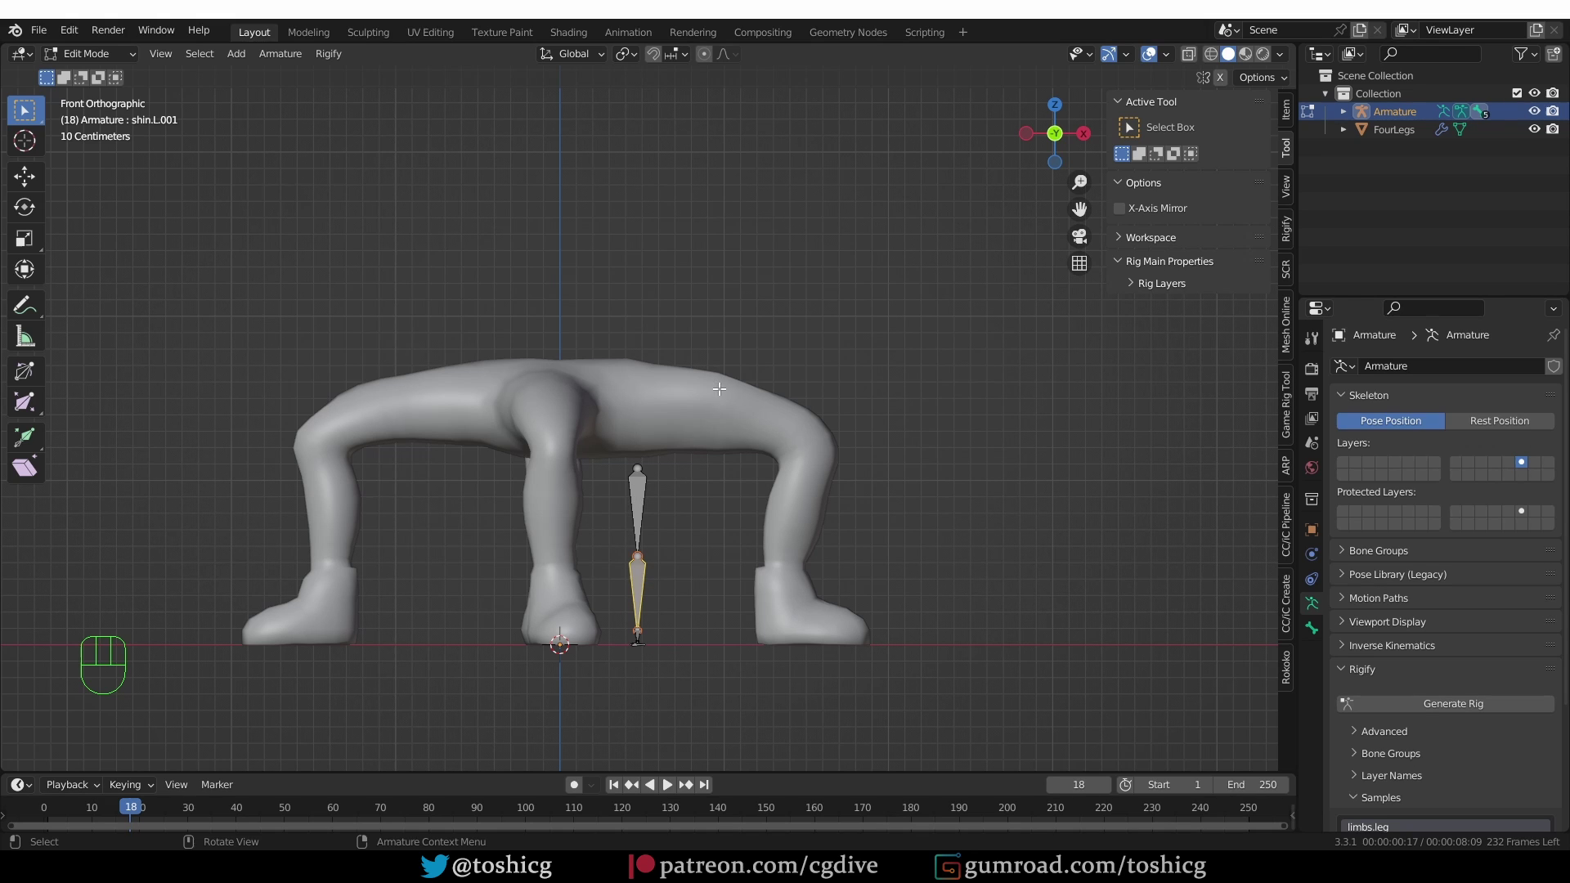
In Pose Mode select all leg bones and bring up Apply options for the rest pose
{"action": "key", "text": "Tab"}
{"action": "key", "text": "Tab"}
{"action": "key", "text": "ctrl+a"}
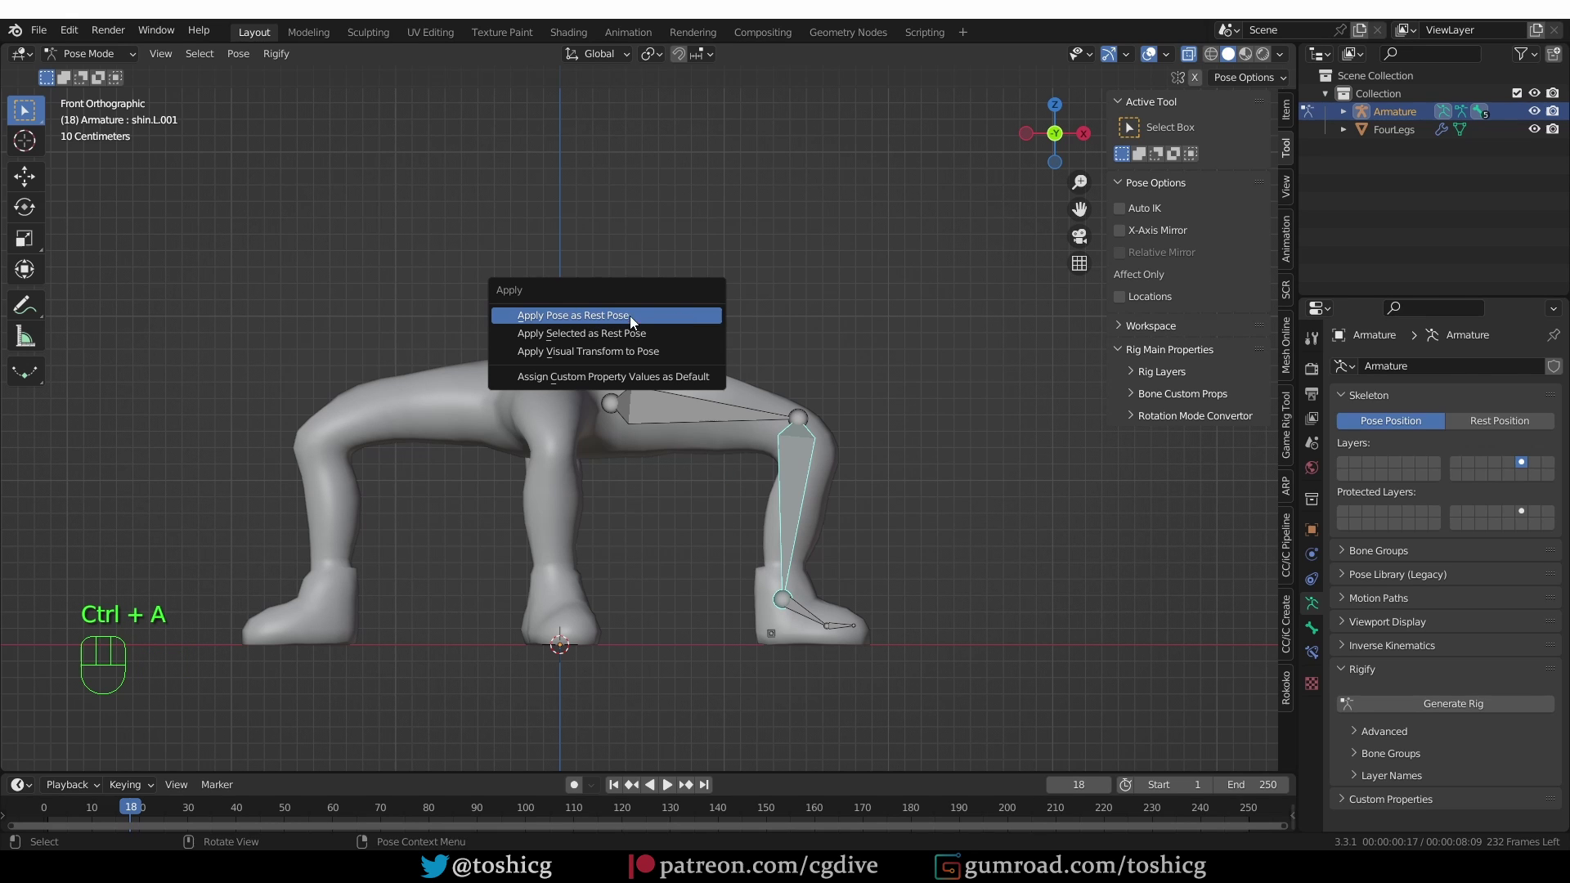
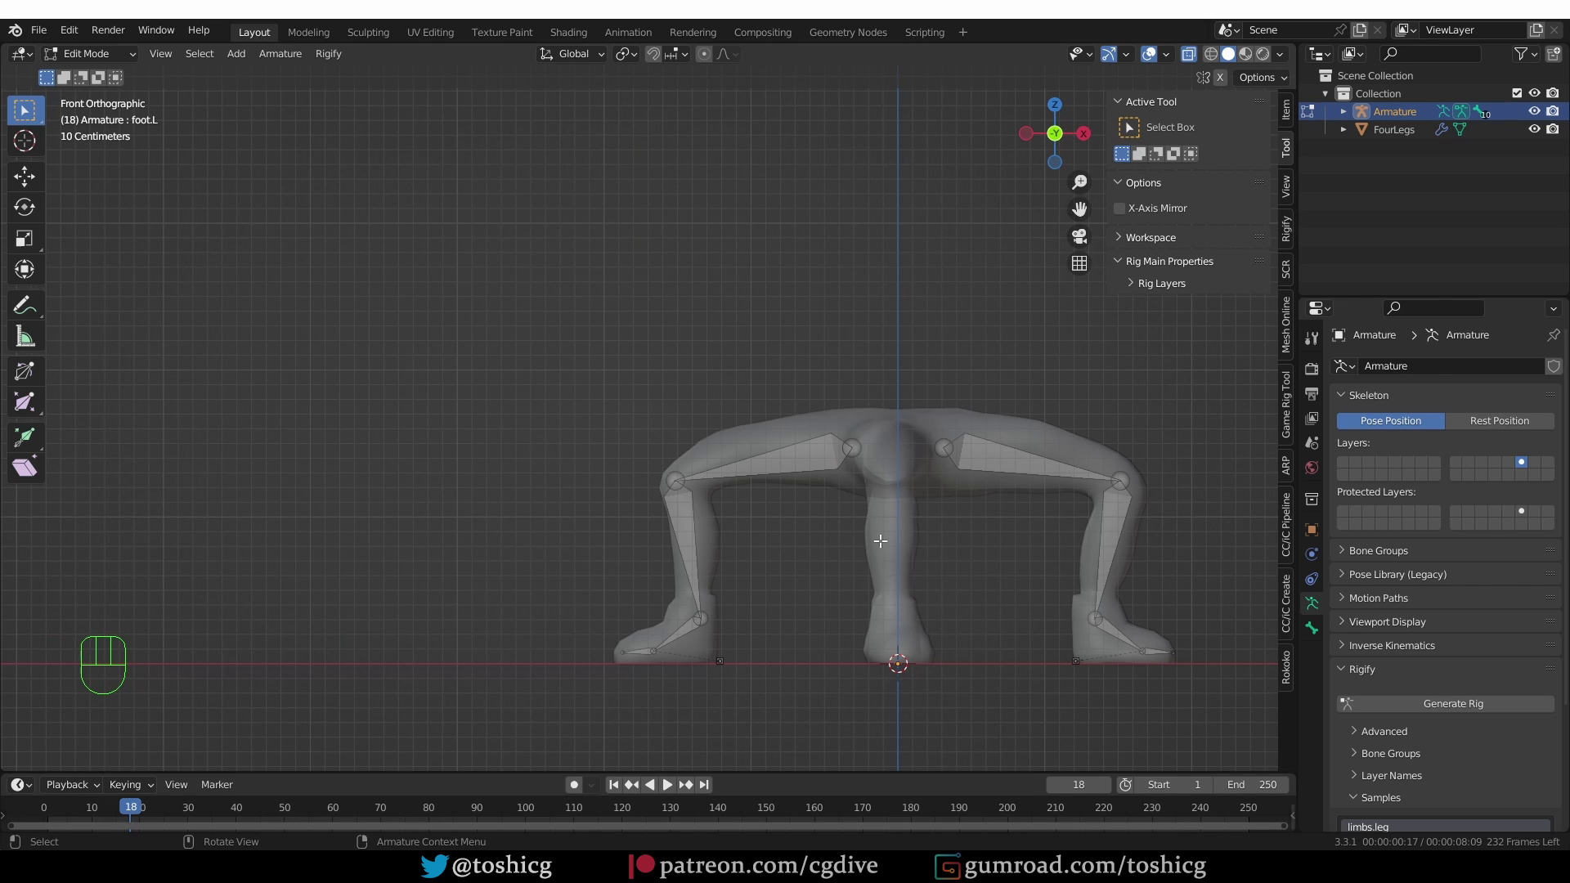
Add another limbs.leg sample and rename the heel bone to heel.02.F without the numeric suffix
{"action": "scroll", "scroll_direction": "down", "scroll_amount": 3}
{"action": "scroll", "scroll_direction": "down", "scroll_amount": 3}
{"action": "left_click", "coordinate": [1431, 803]}
{"action": "scroll", "scroll_direction": "down", "scroll_amount": 3}
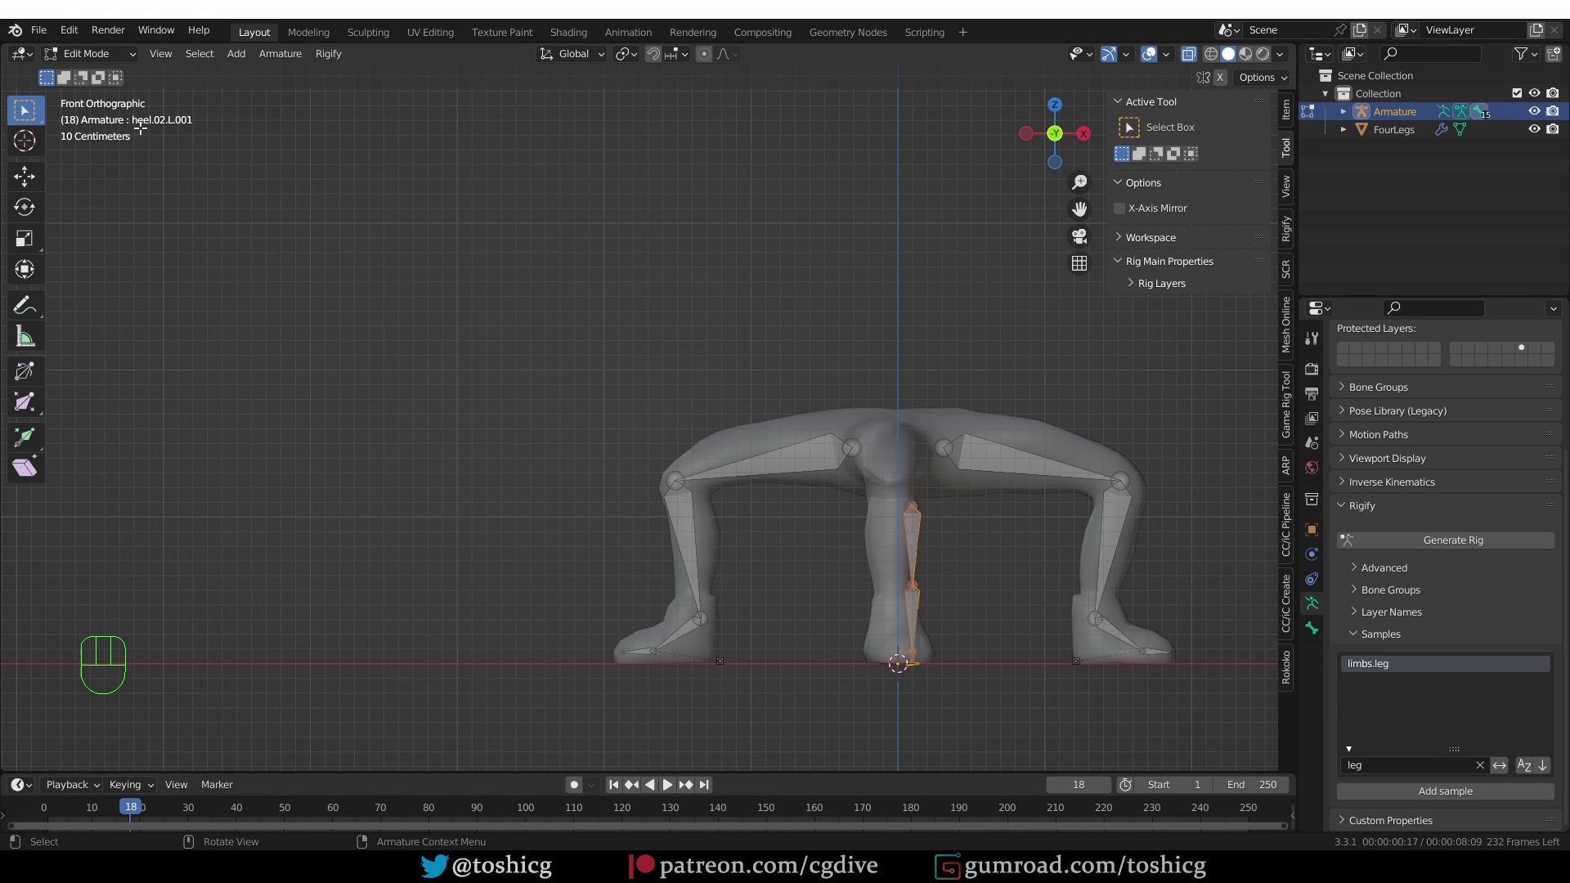
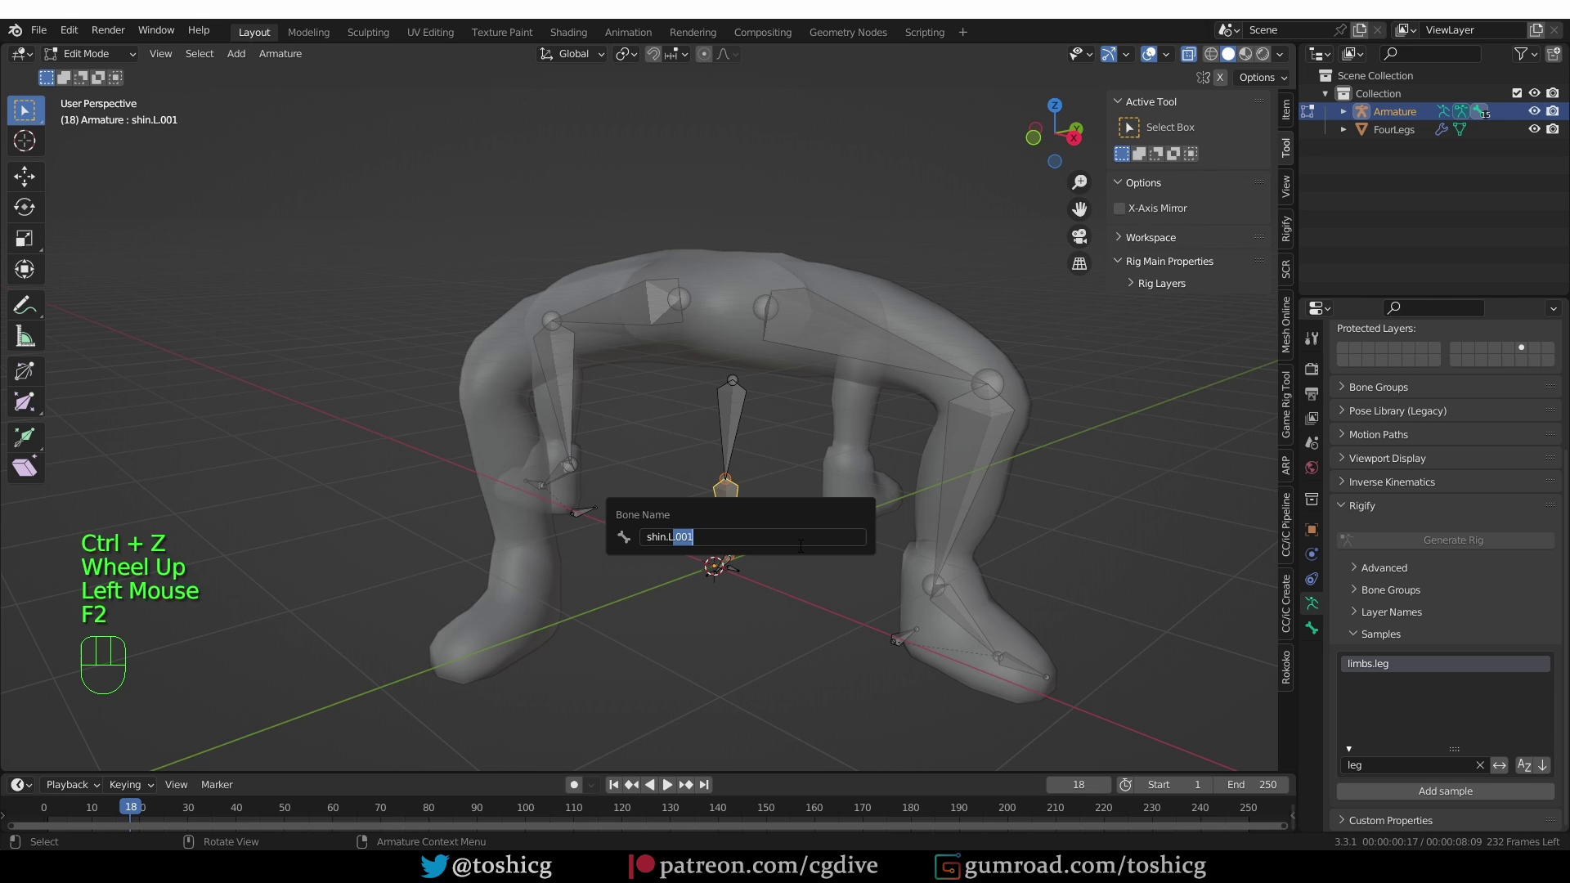
{"action": "key", "text": "BackSpace"}
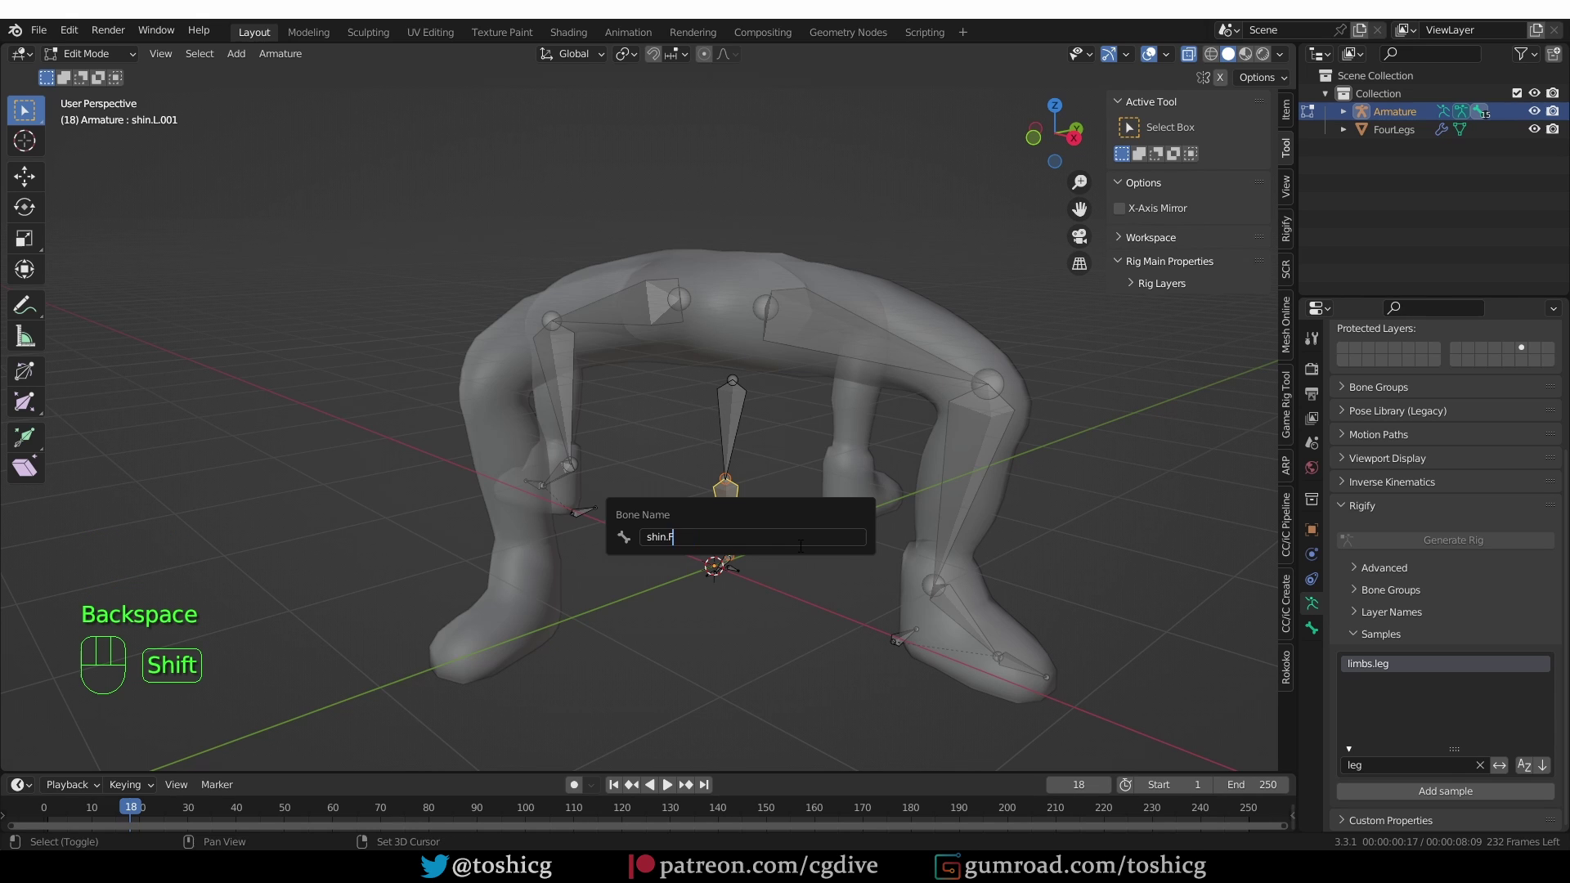
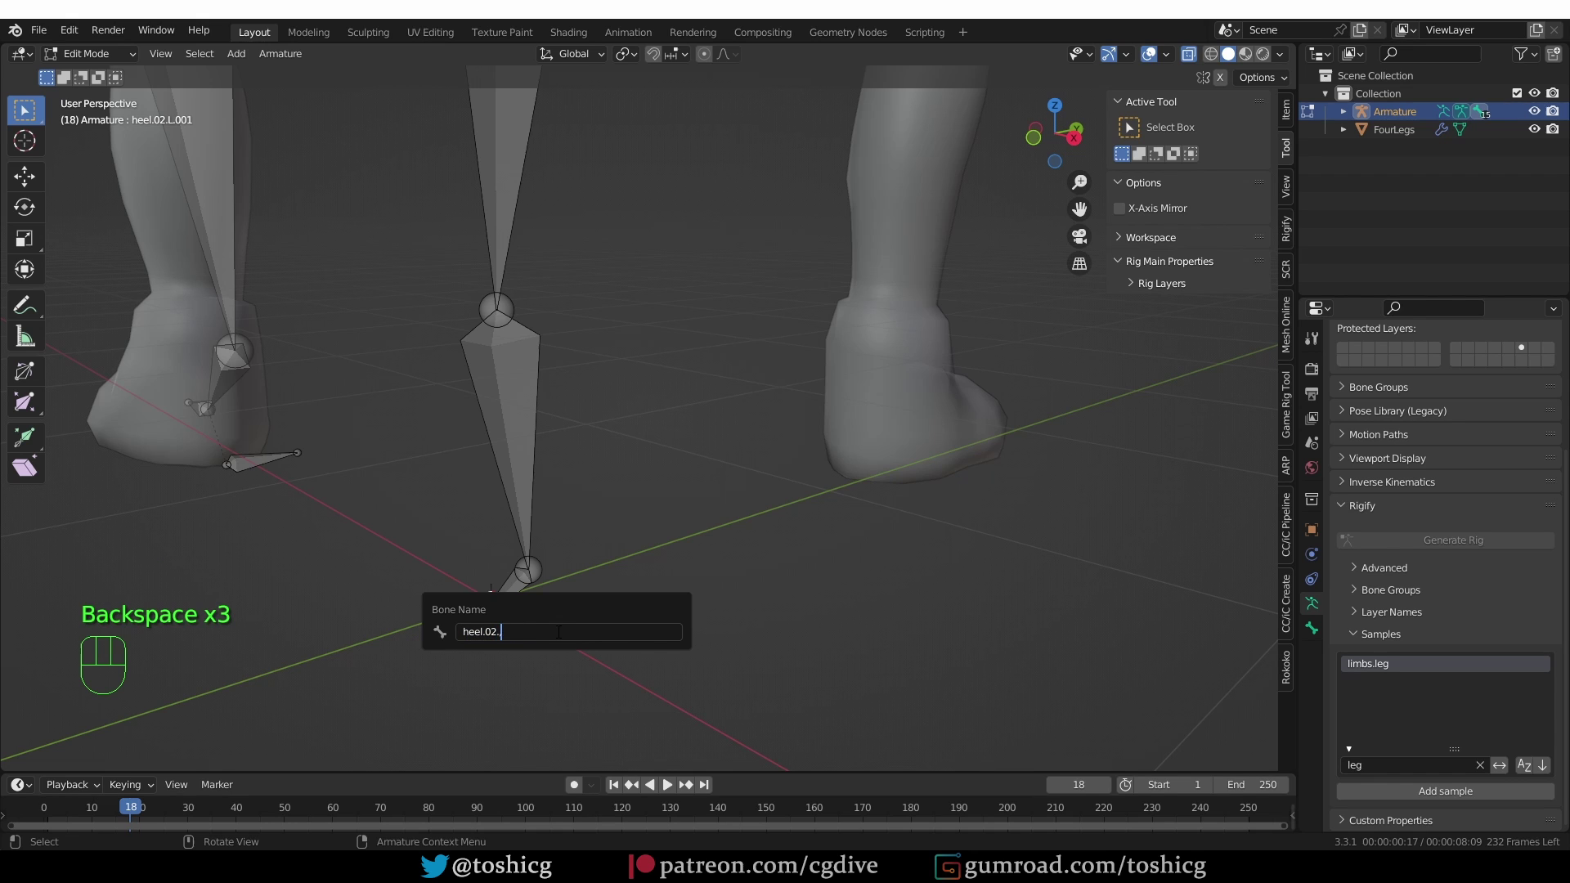
{"action": "key", "text": "BackSpace"}
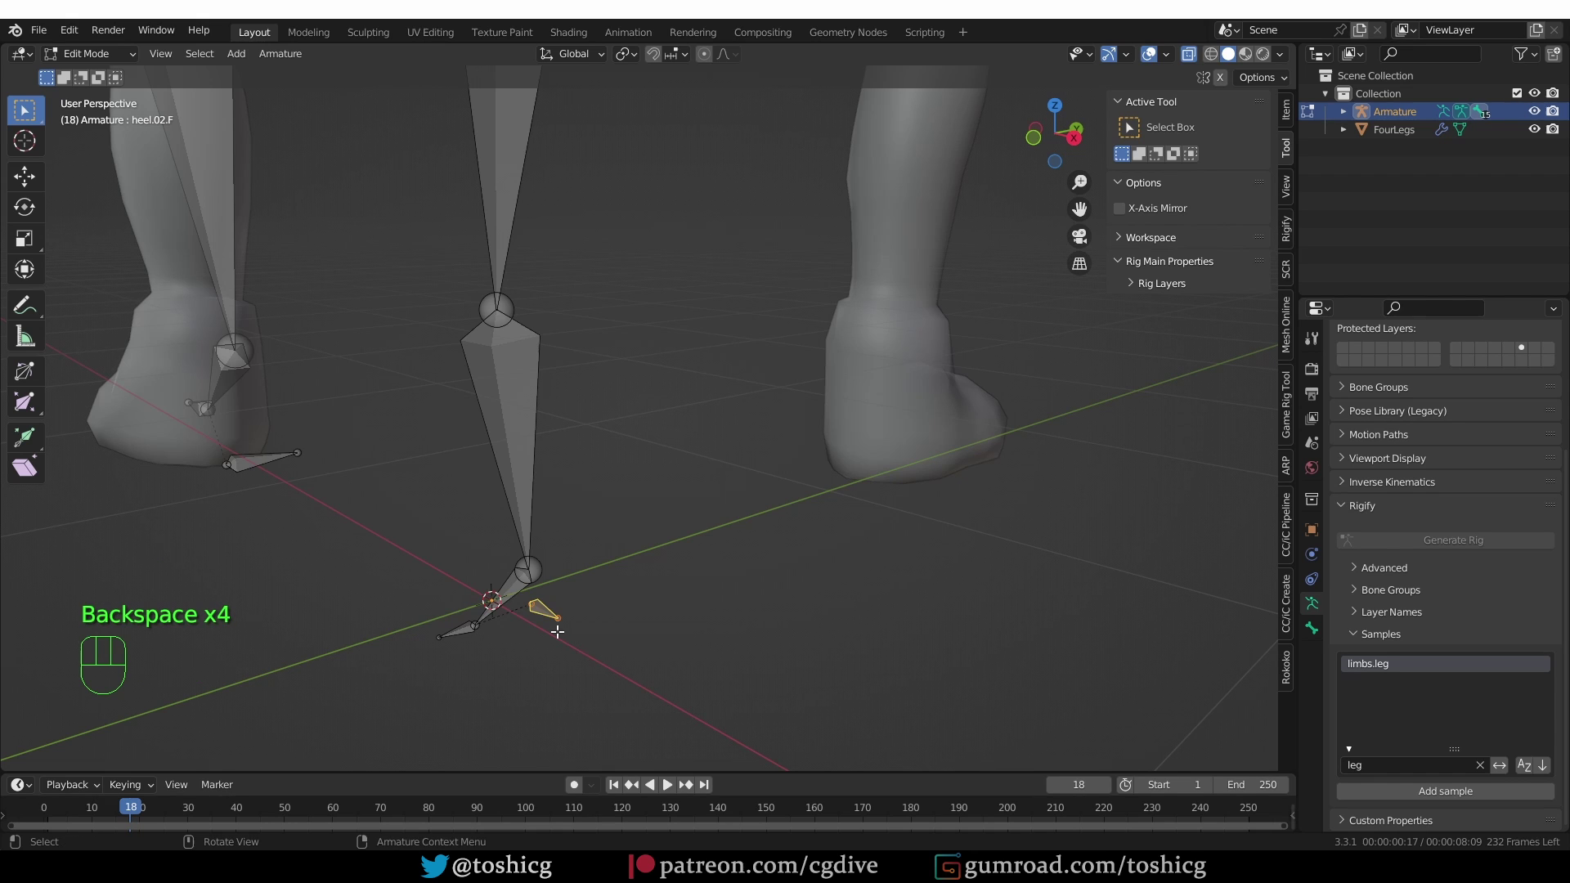
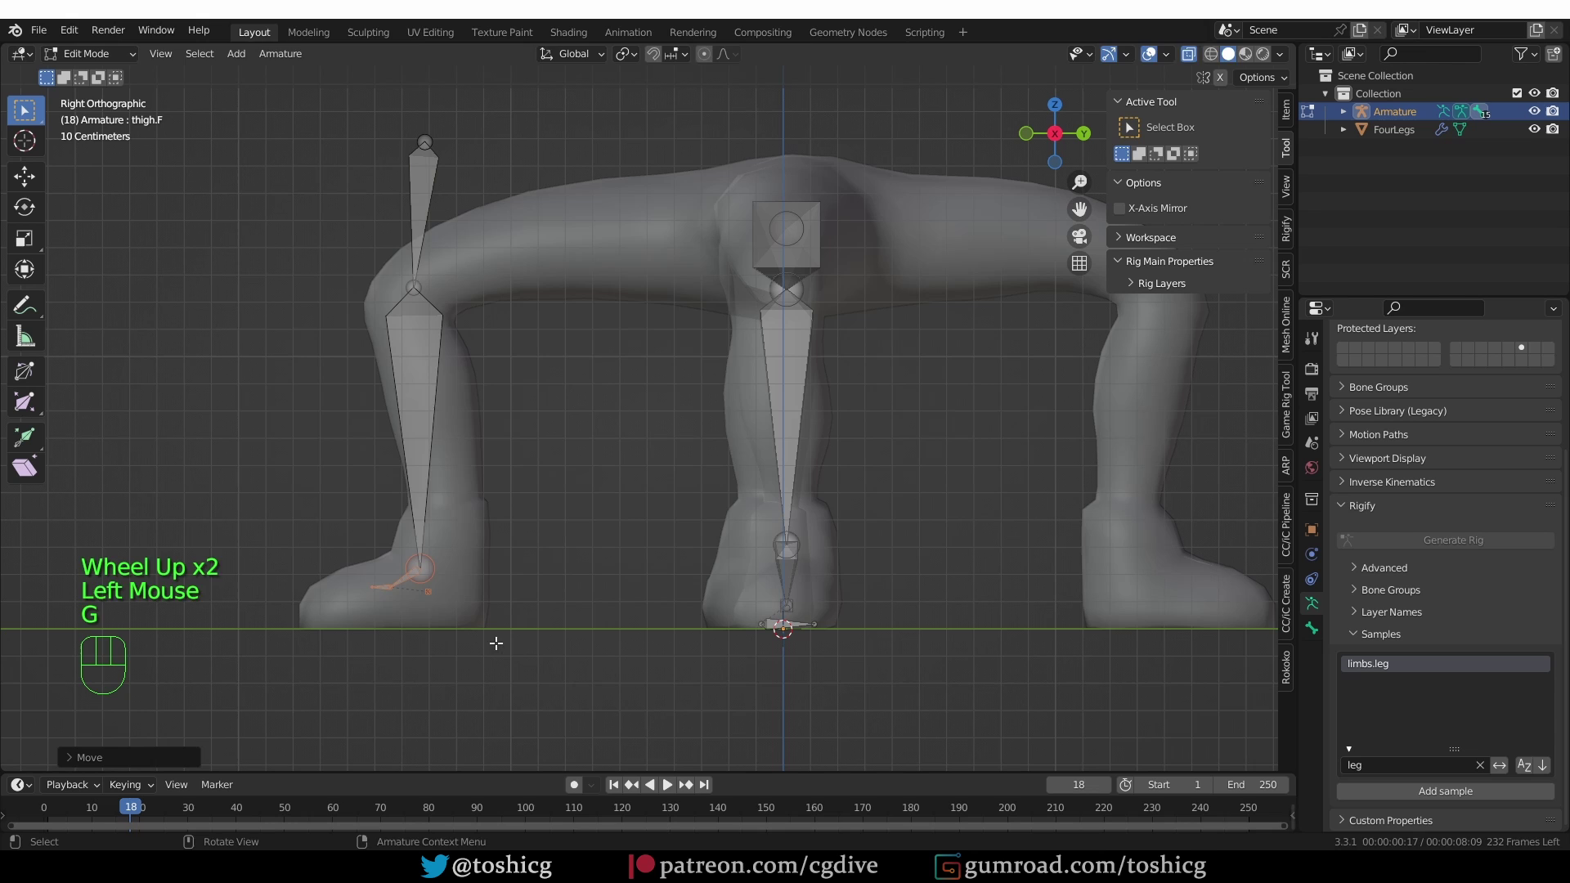
{"action": "key", "text": "s"}
{"action": "key", "text": "g"}
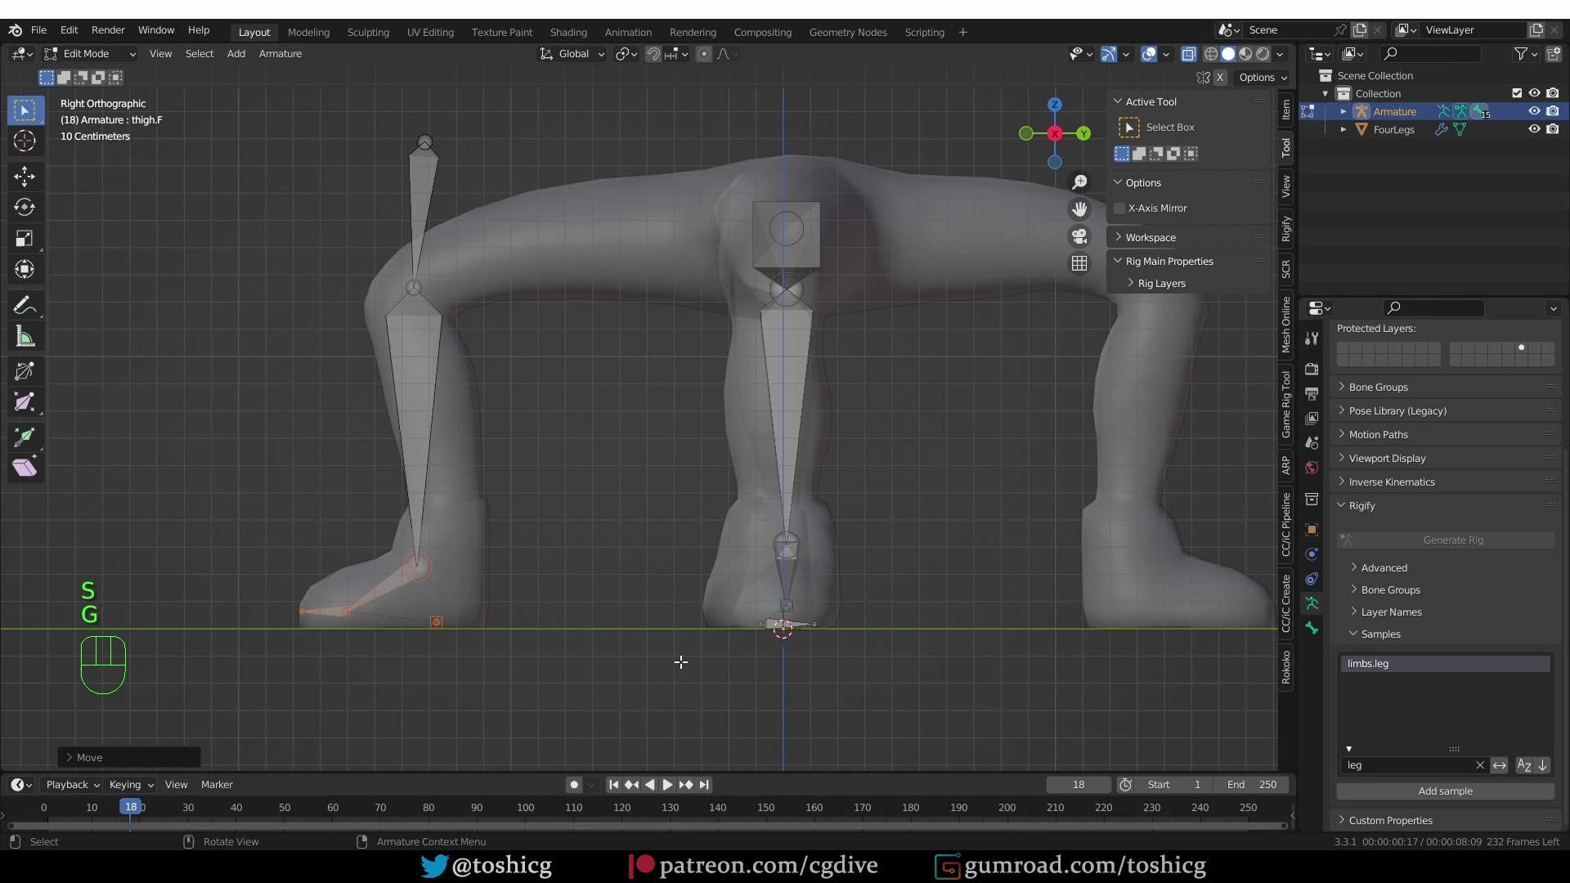
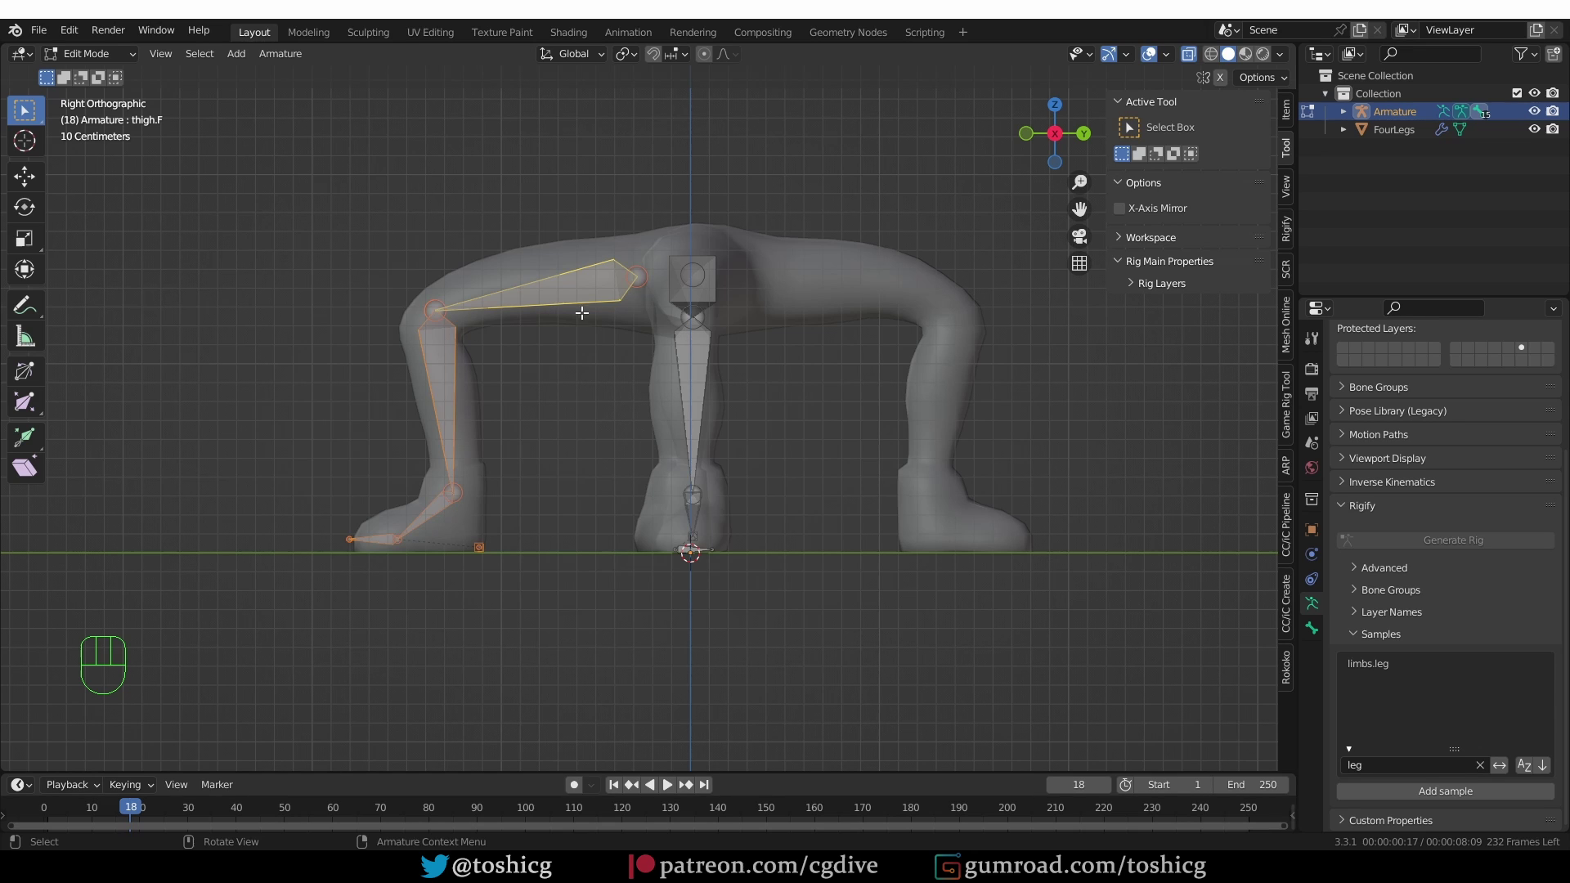
Duplicate the leg chain into the hind leg and enable bone Axes in Viewport Display
{"action": "key", "text": "shift+d"}
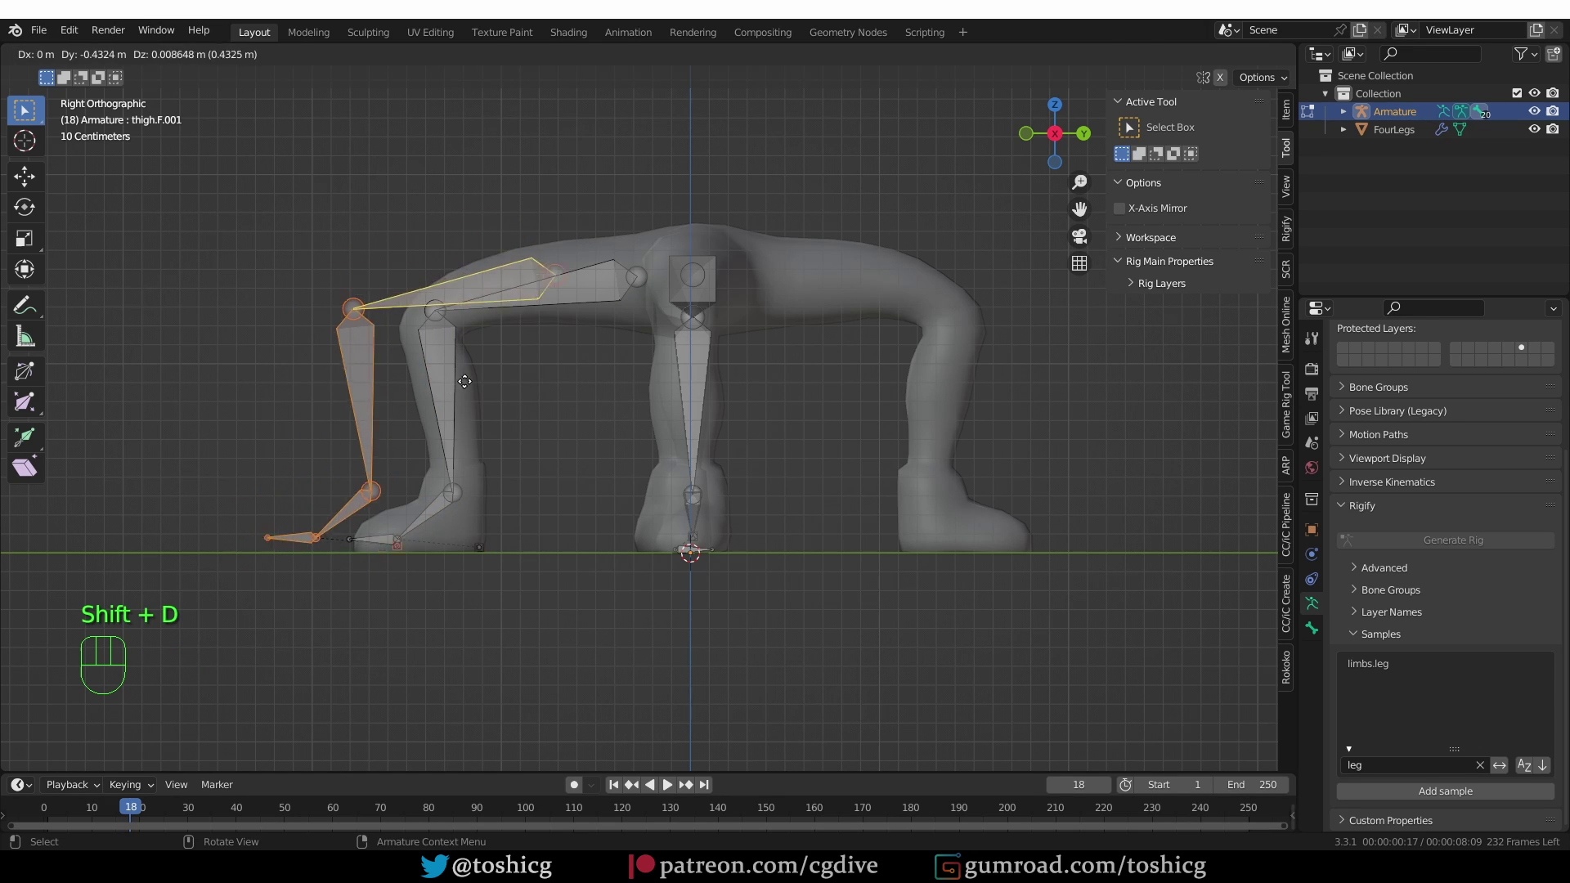
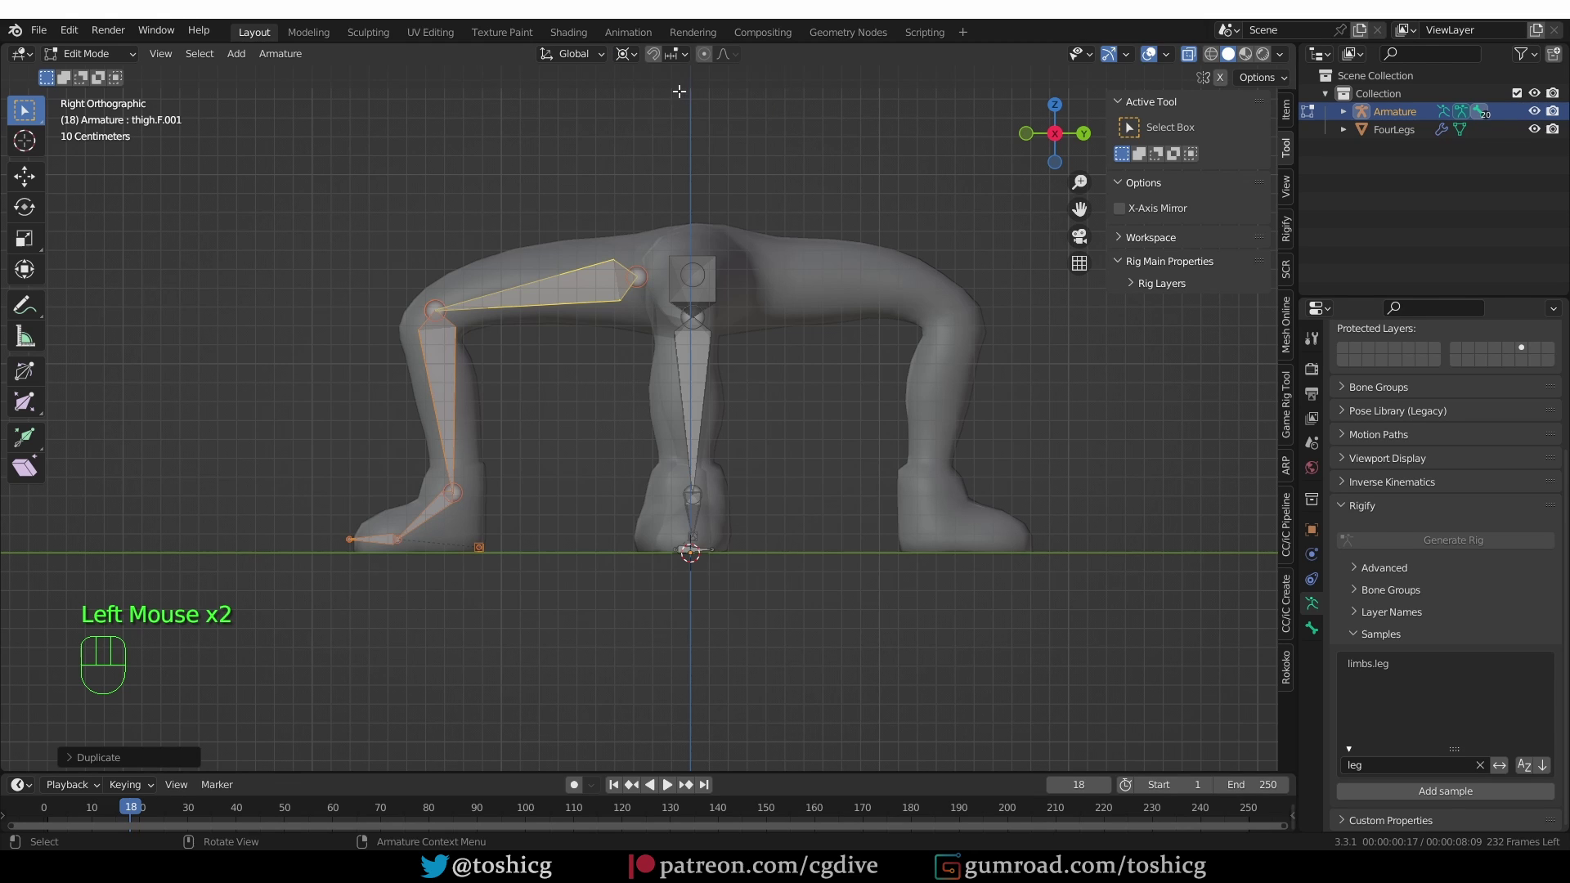
{"action": "key", "text": "ctrl+m"}
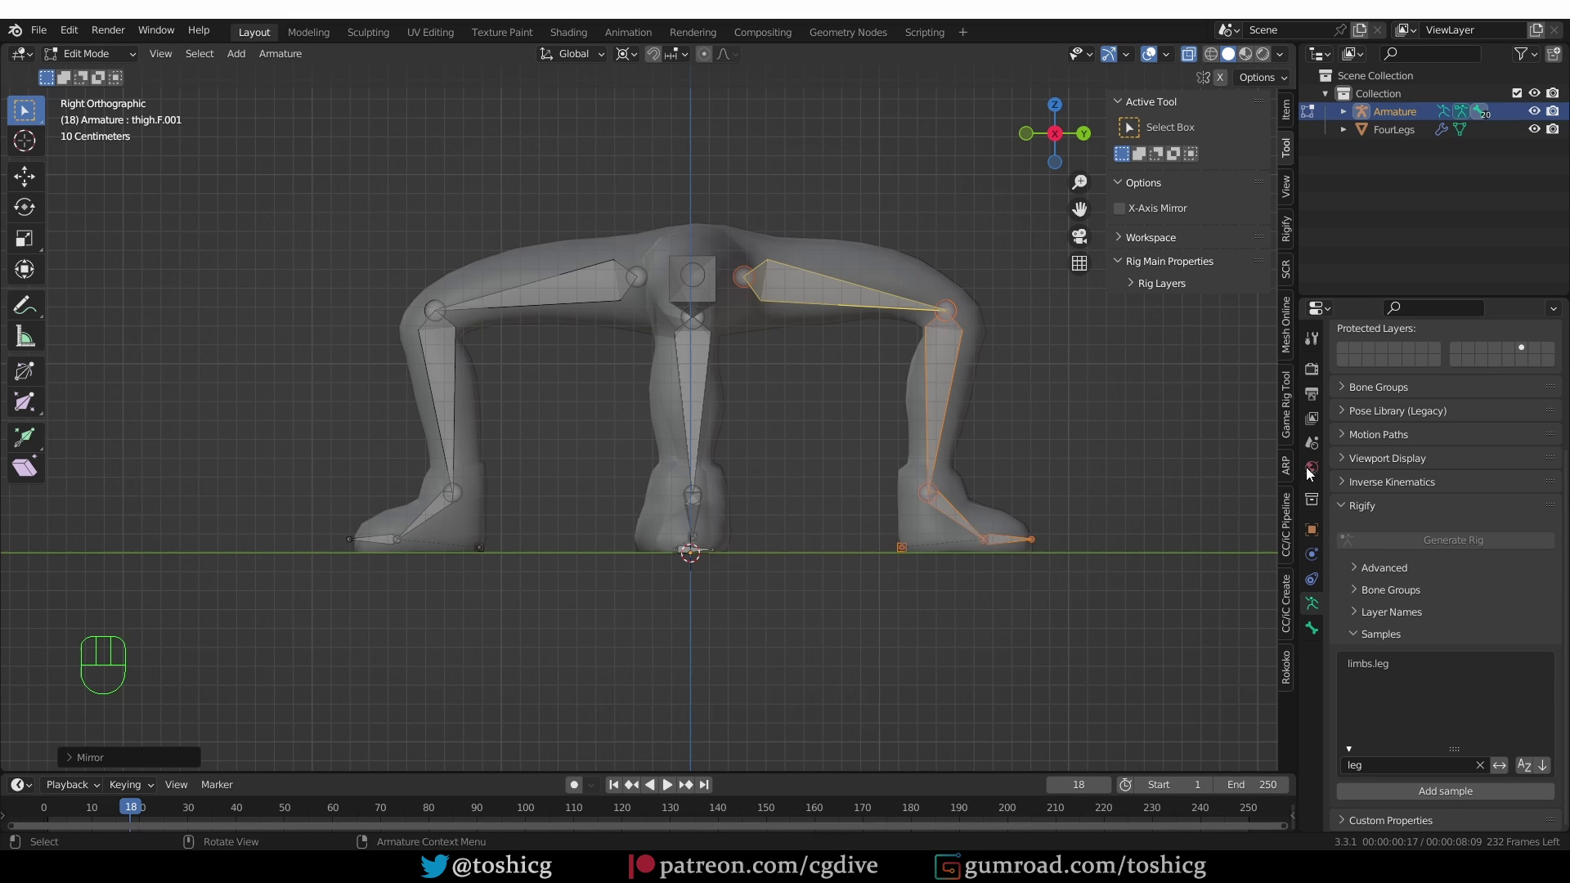
{"action": "left_click", "coordinate": [1354, 468]}
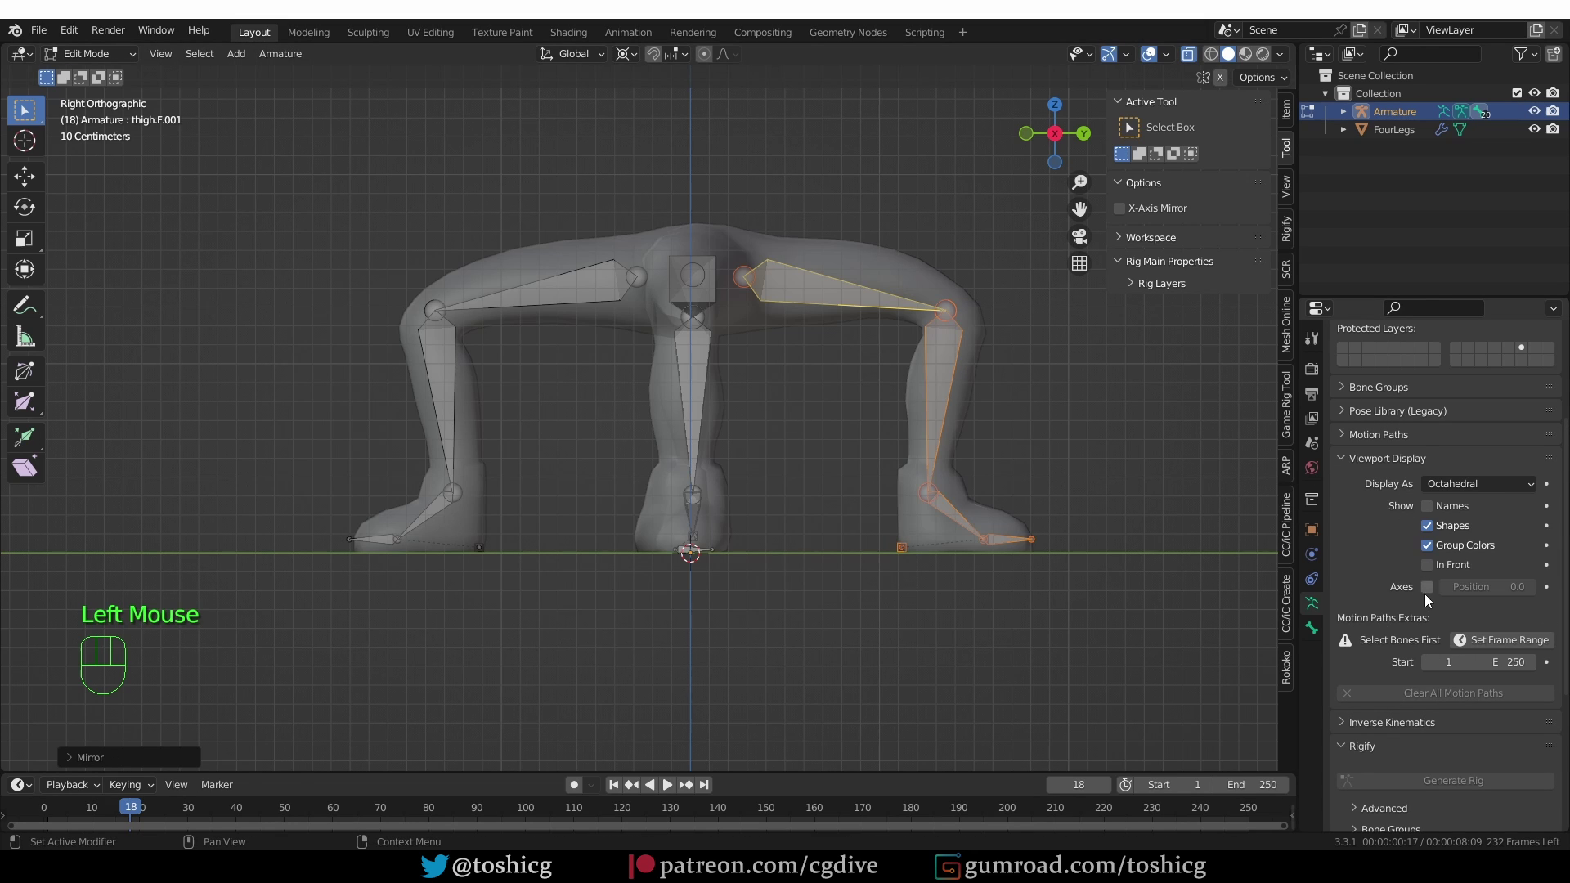
{"action": "left_click", "coordinate": [1431, 598]}
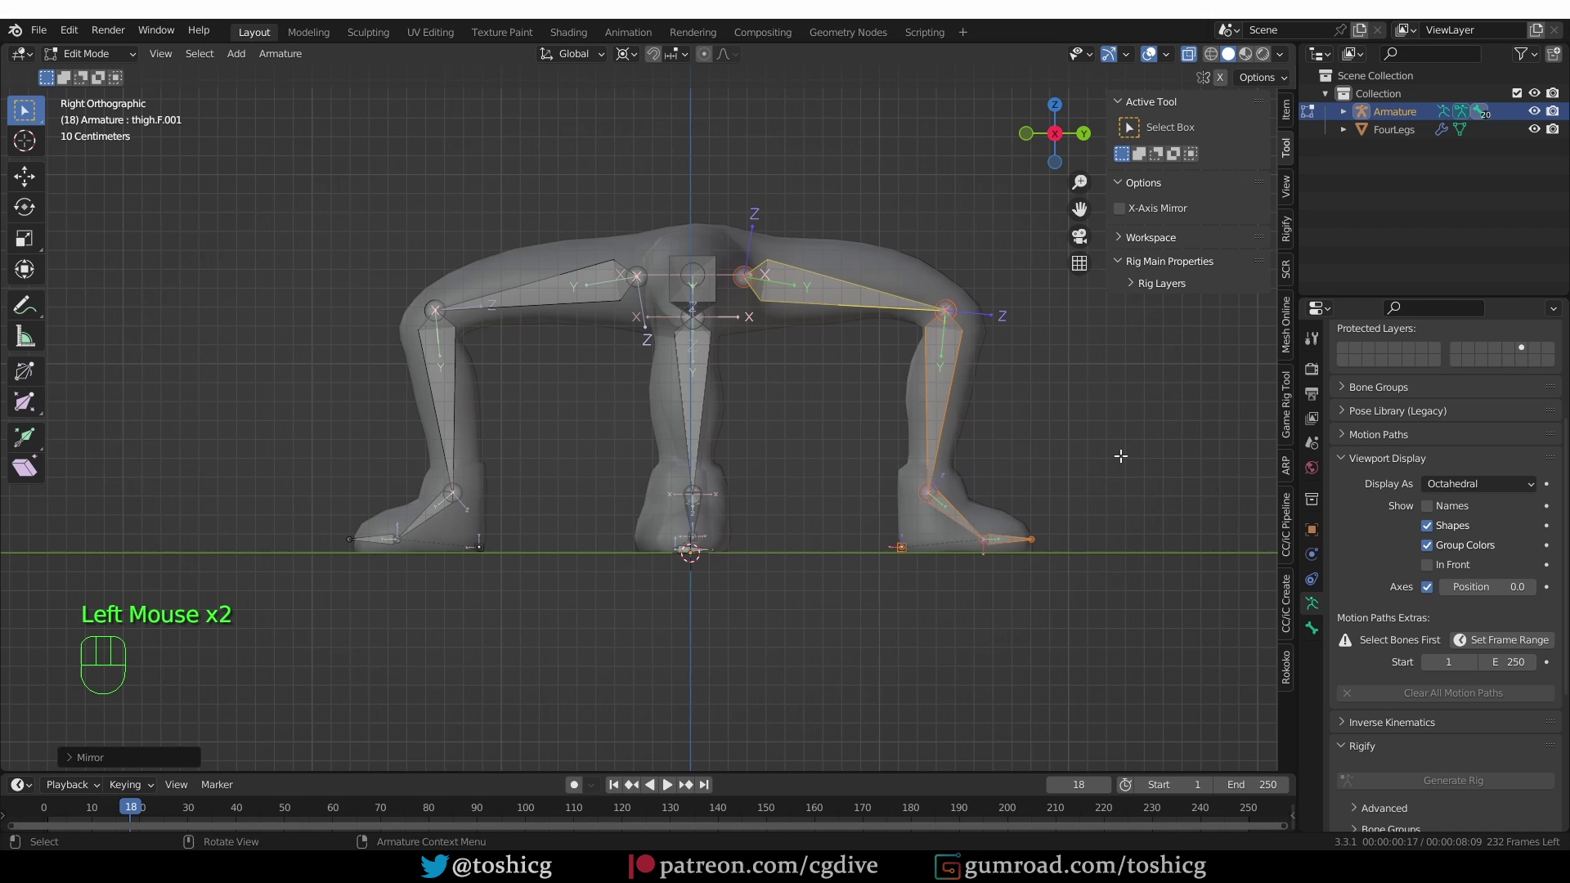
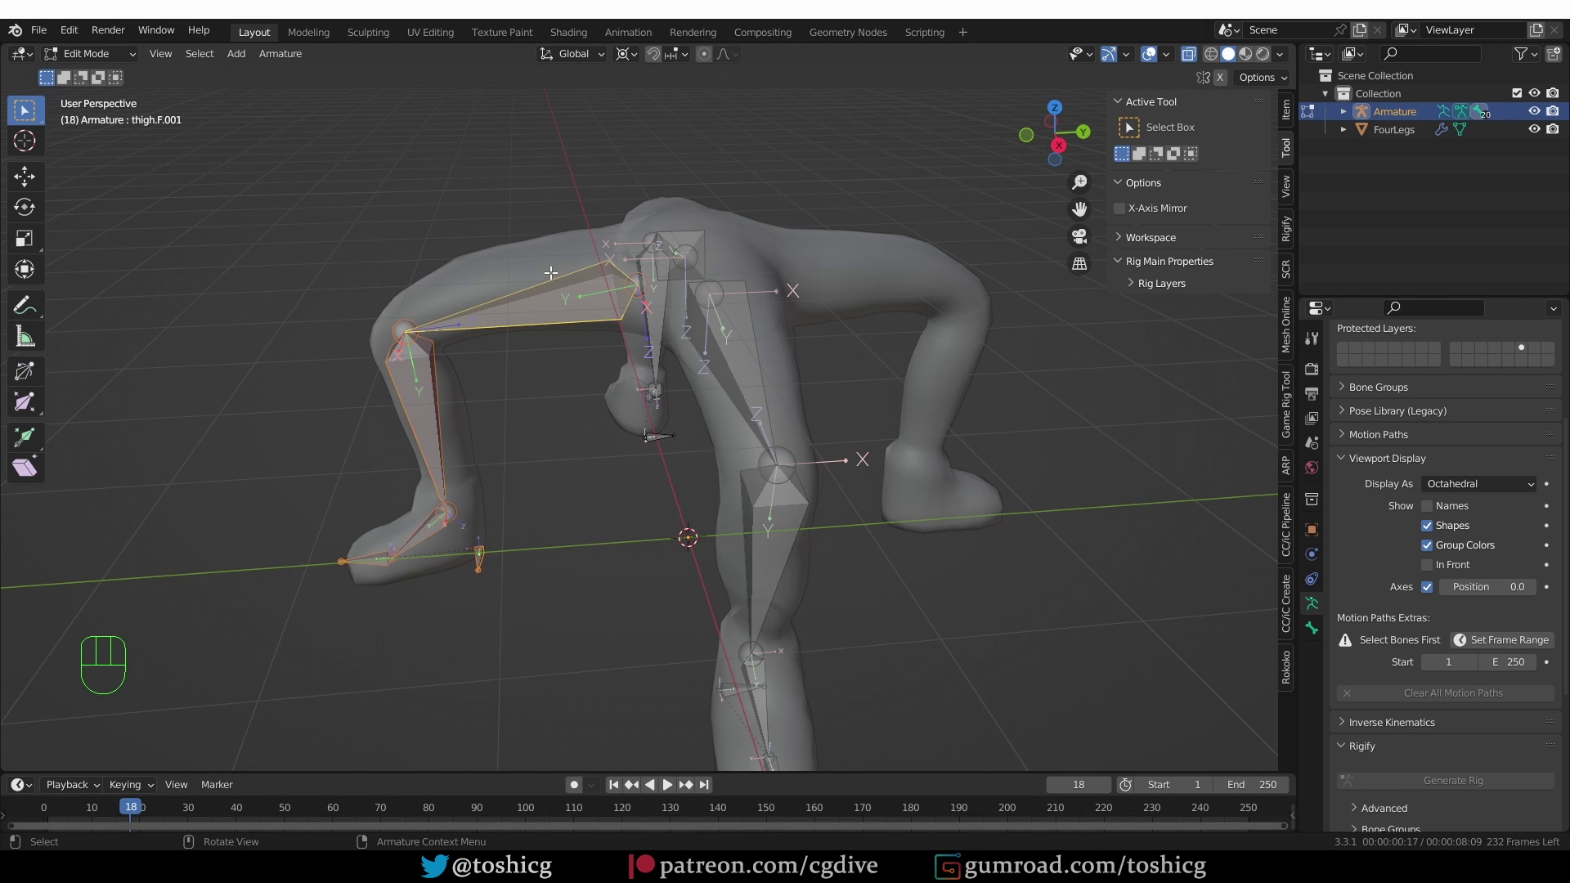
In Pose Mode from top view, apply the current pose as the rest pose via Ctrl+A
{"action": "key", "text": "Tab"}
{"action": "key", "text": "KP_7"}
{"action": "left_click_drag", "start_coordinate": [651, 56], "coordinate": [694, 99]}
{"action": "left_click_drag", "start_coordinate": [790, 556], "coordinate": [783, 620]}
{"action": "key", "text": "r"}
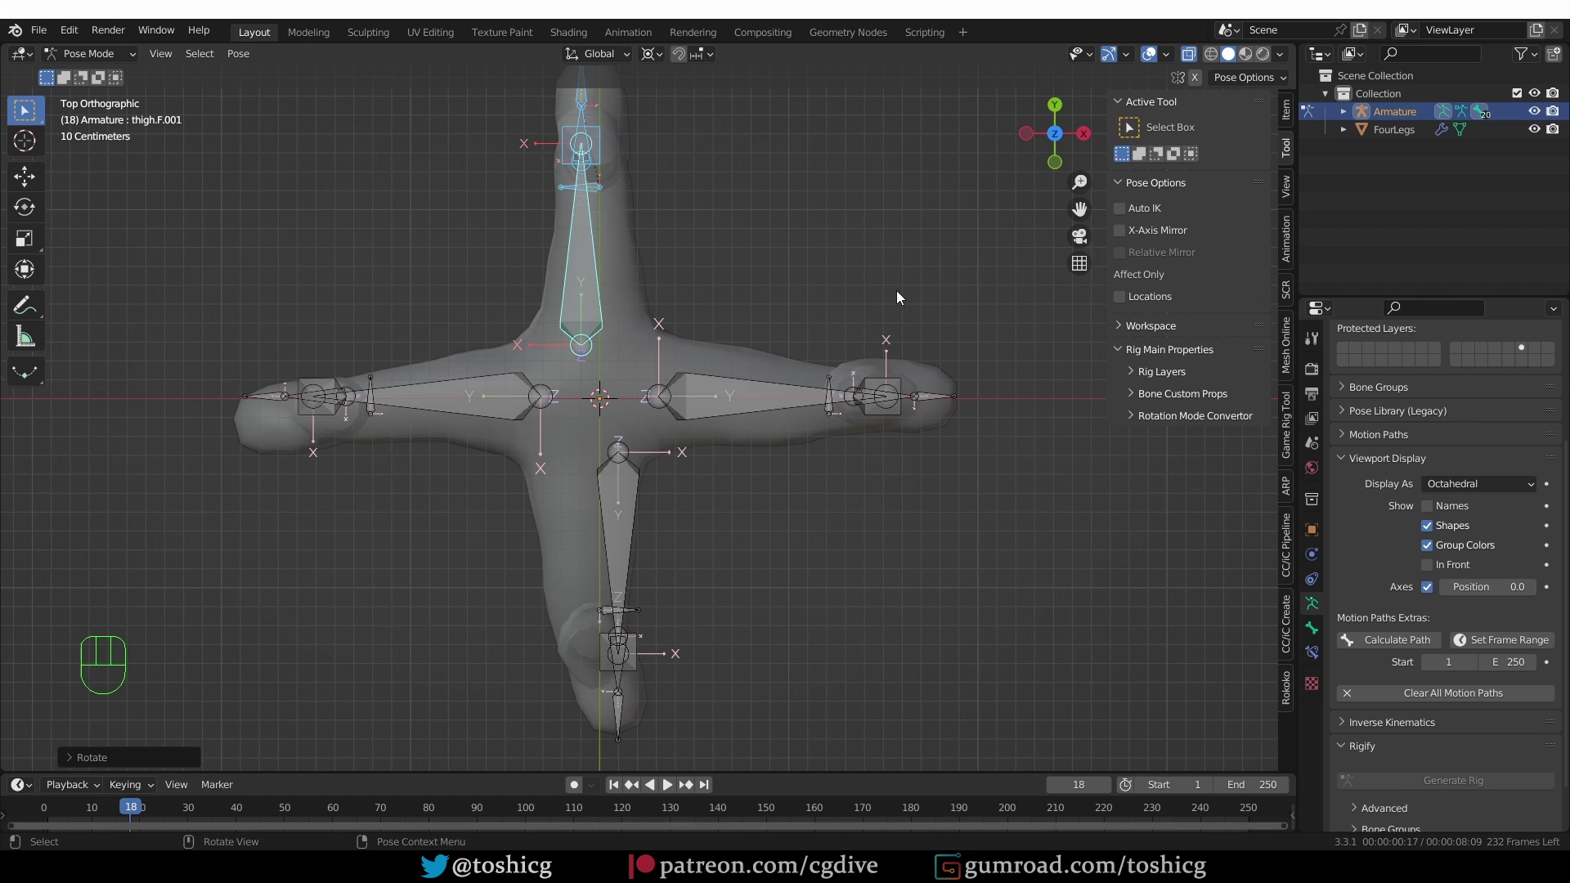
{"action": "key", "text": "ctrl+a"}
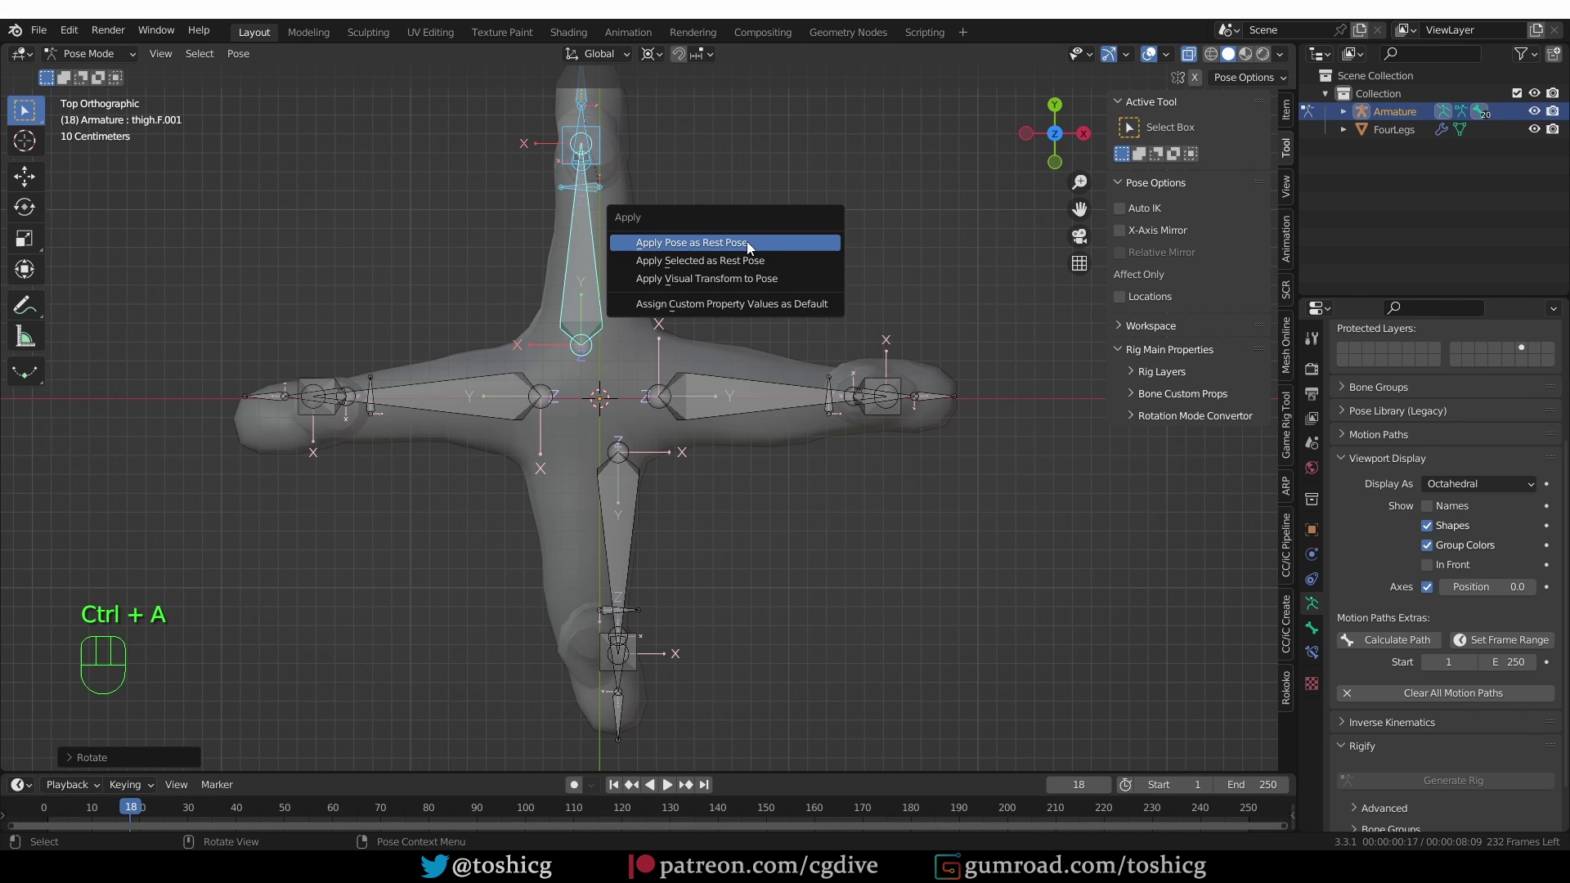
Orbit the view to inspect the legs and hind leg from an angle
{"action": "scroll", "scroll_direction": "down", "scroll_amount": 3}
{"action": "left_click_drag", "start_coordinate": [744, 519], "coordinate": [576, 388]}
{"action": "scroll", "scroll_direction": "up", "scroll_amount": 3}
{"action": "left_click_drag", "start_coordinate": [686, 464], "coordinate": [678, 520]}
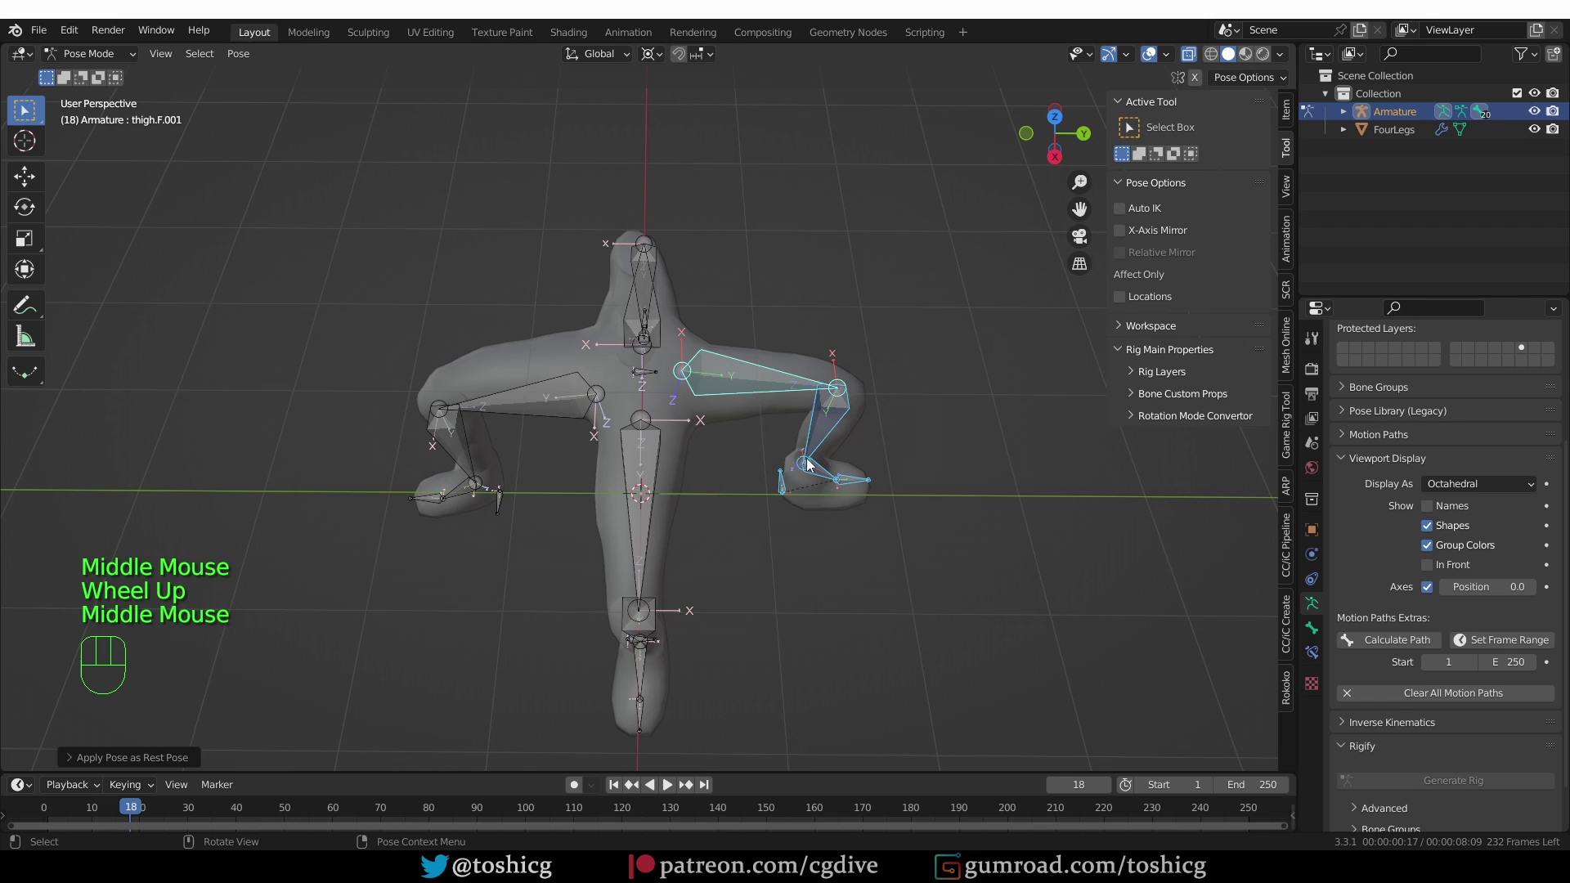
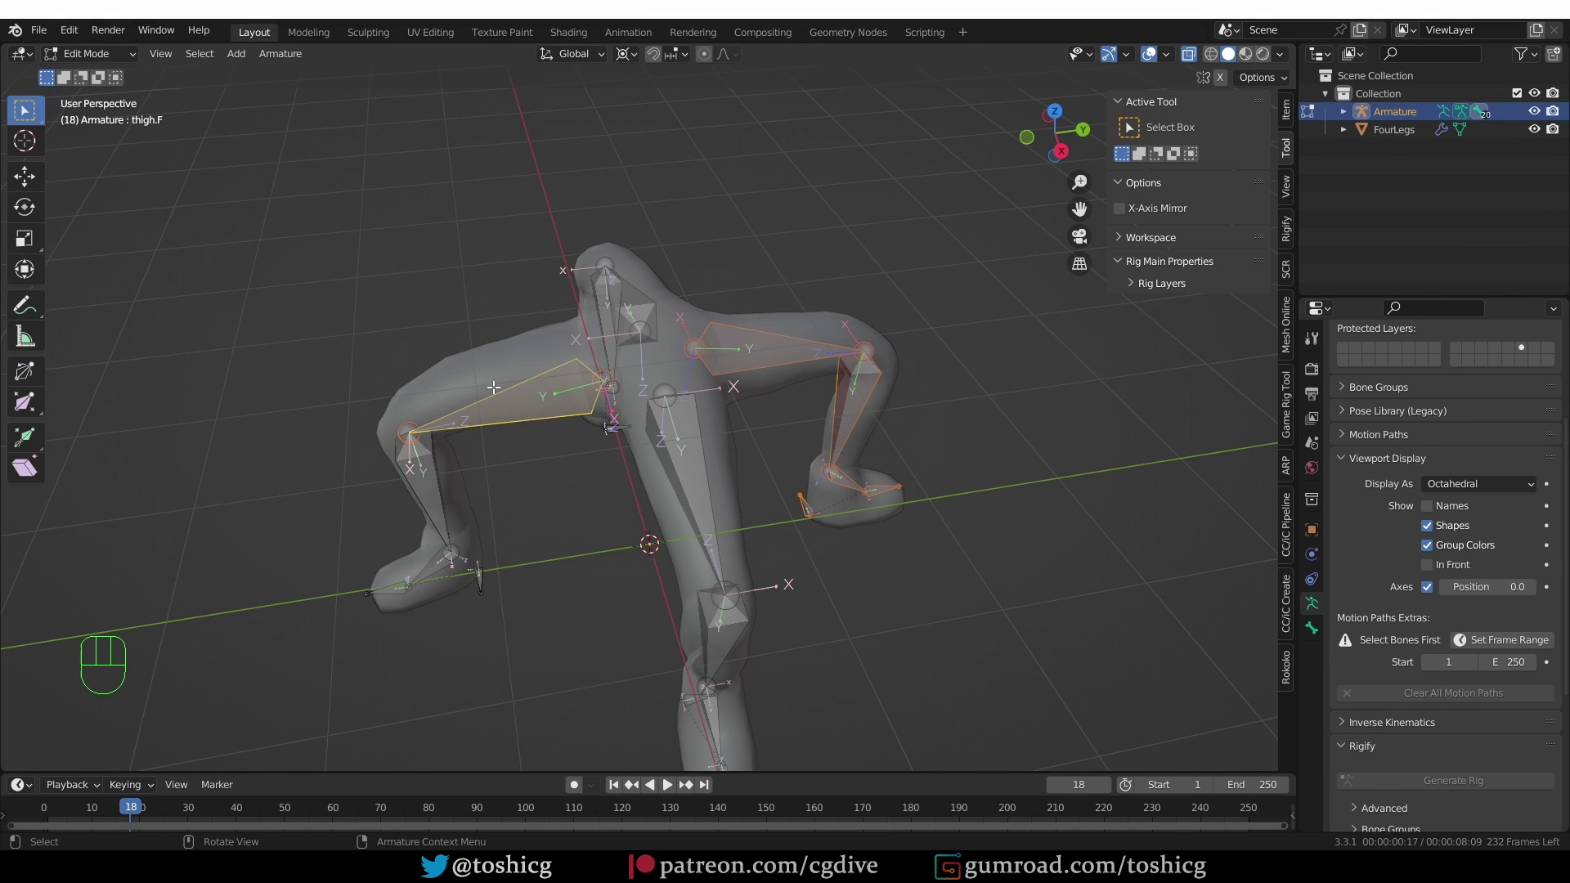
Recalculate the leg bones' roll so their axes are consistent (Shift+N)
{"action": "key", "text": "shift+n"}
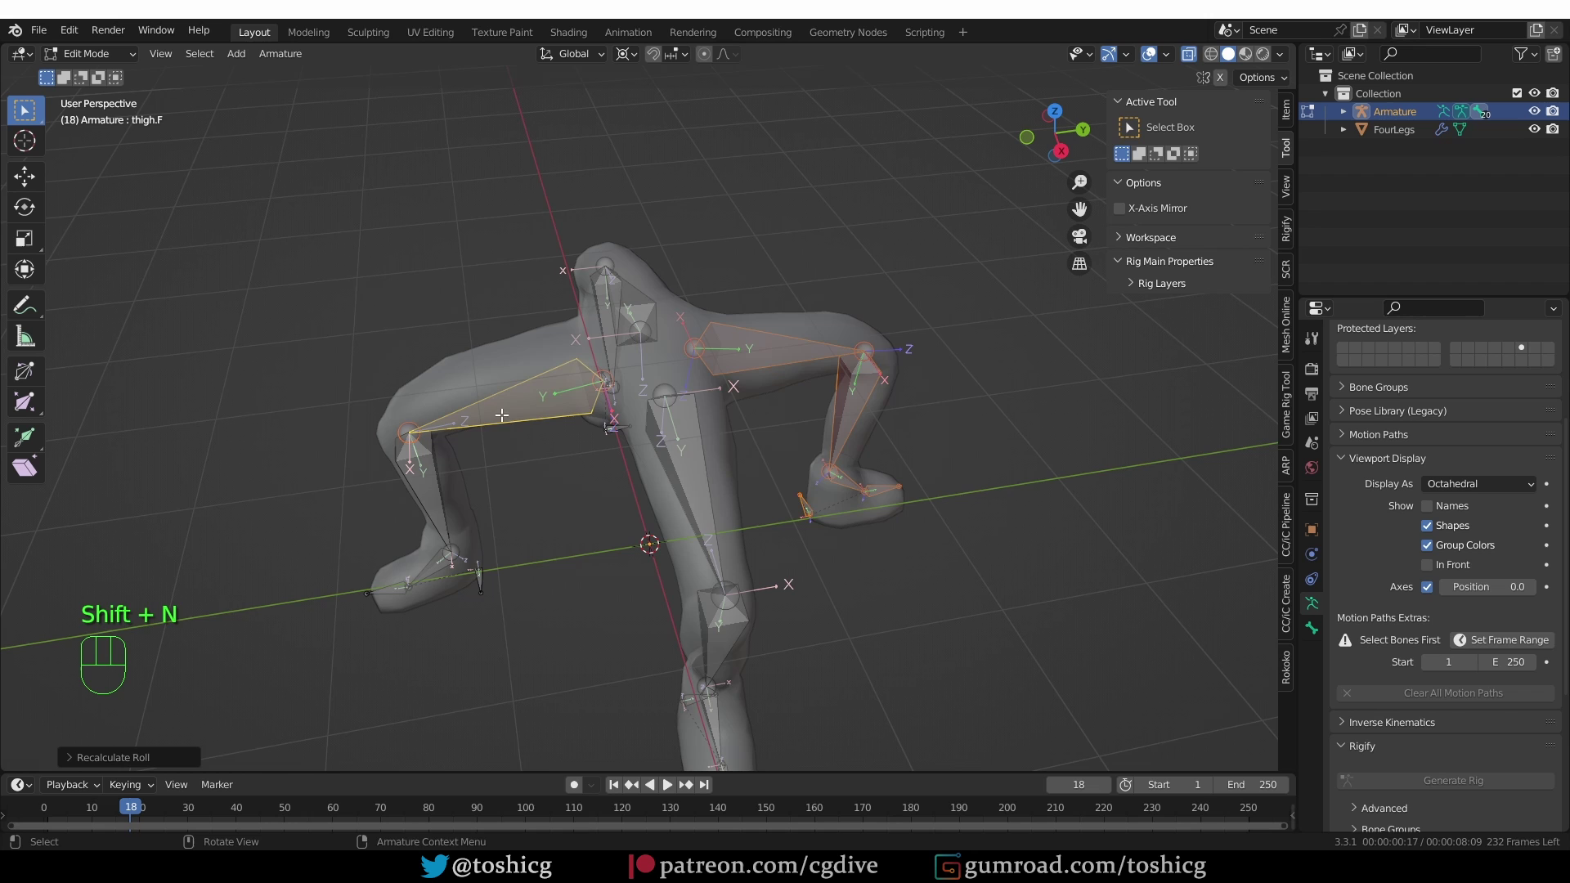
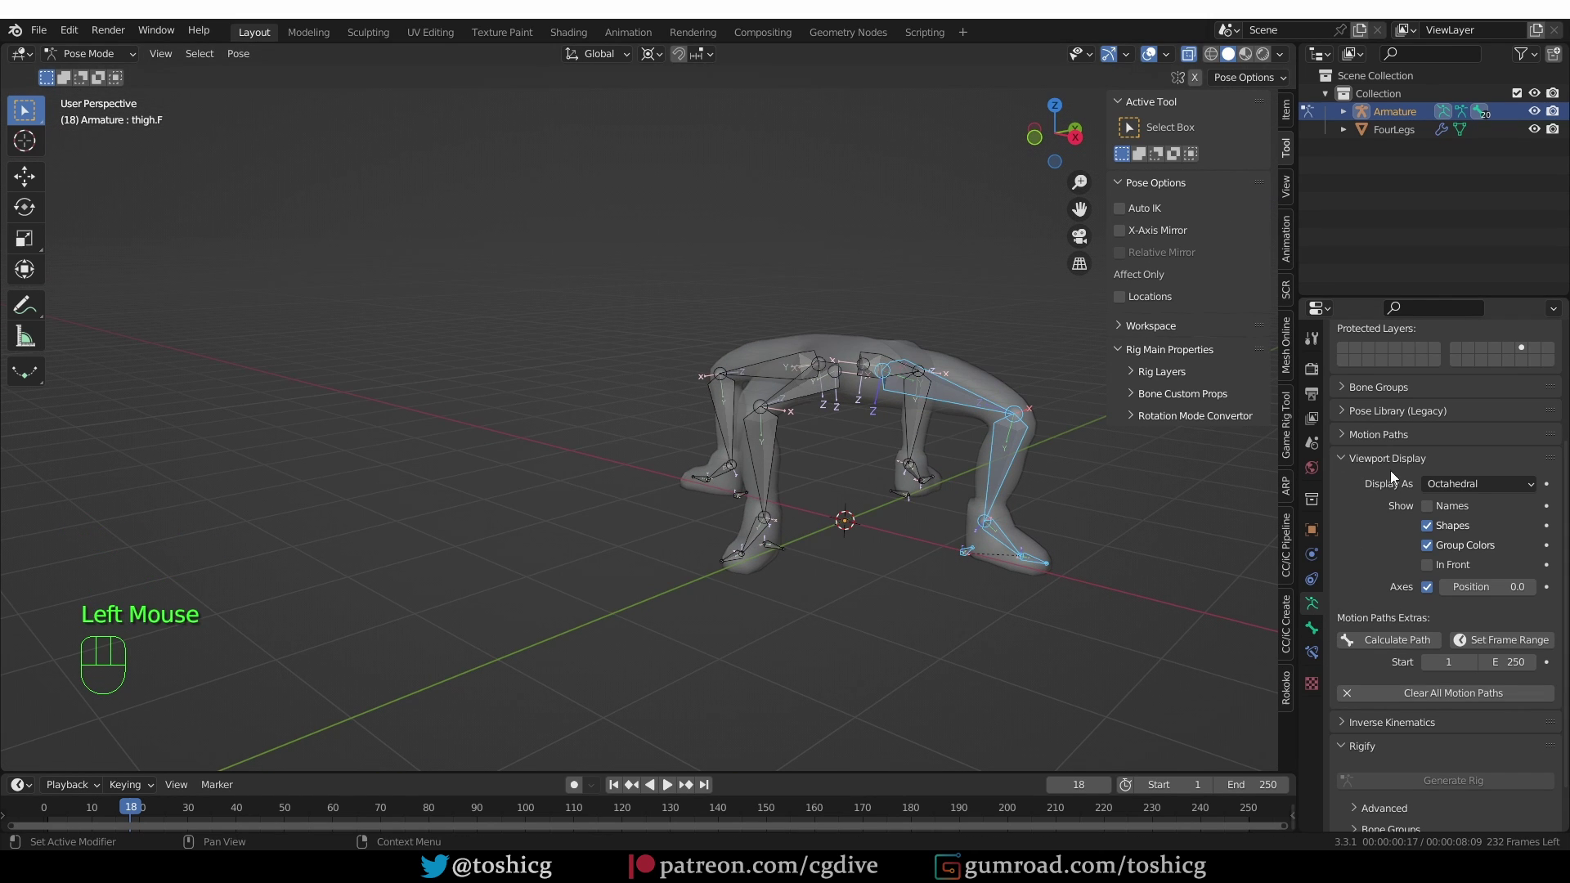
Select the hind thigh bone and assign it the limbs.leg Rigify rig type in Bone properties
{"action": "left_click_drag", "start_coordinate": [1403, 459], "coordinate": [1415, 487]}
{"action": "left_click", "coordinate": [997, 424]}
{"action": "left_click", "coordinate": [1353, 699]}
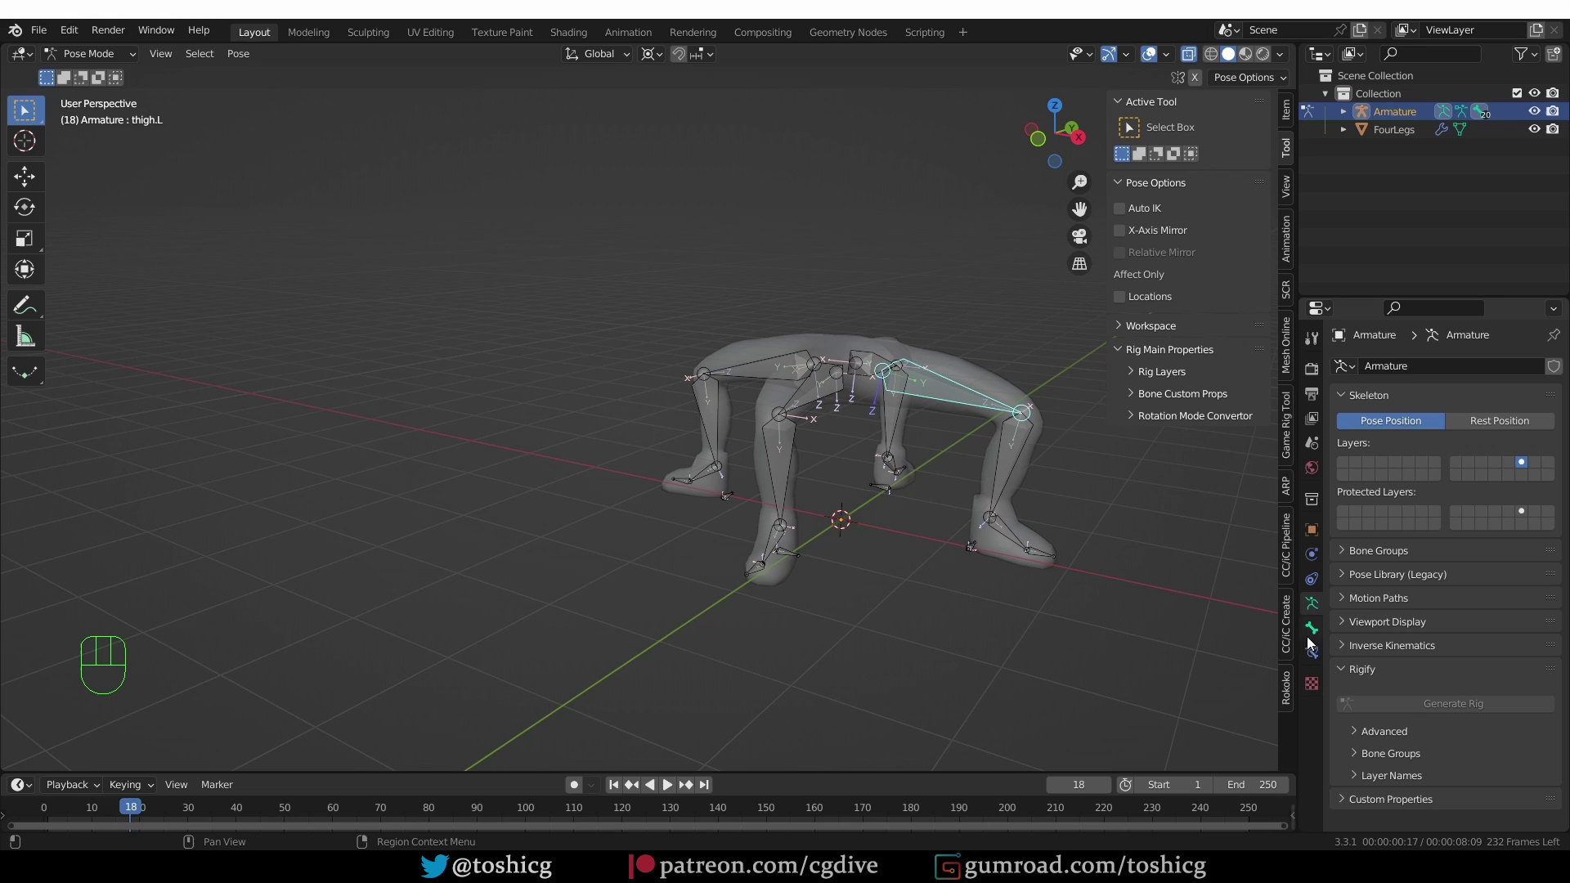
{"action": "left_click", "coordinate": [1322, 635]}
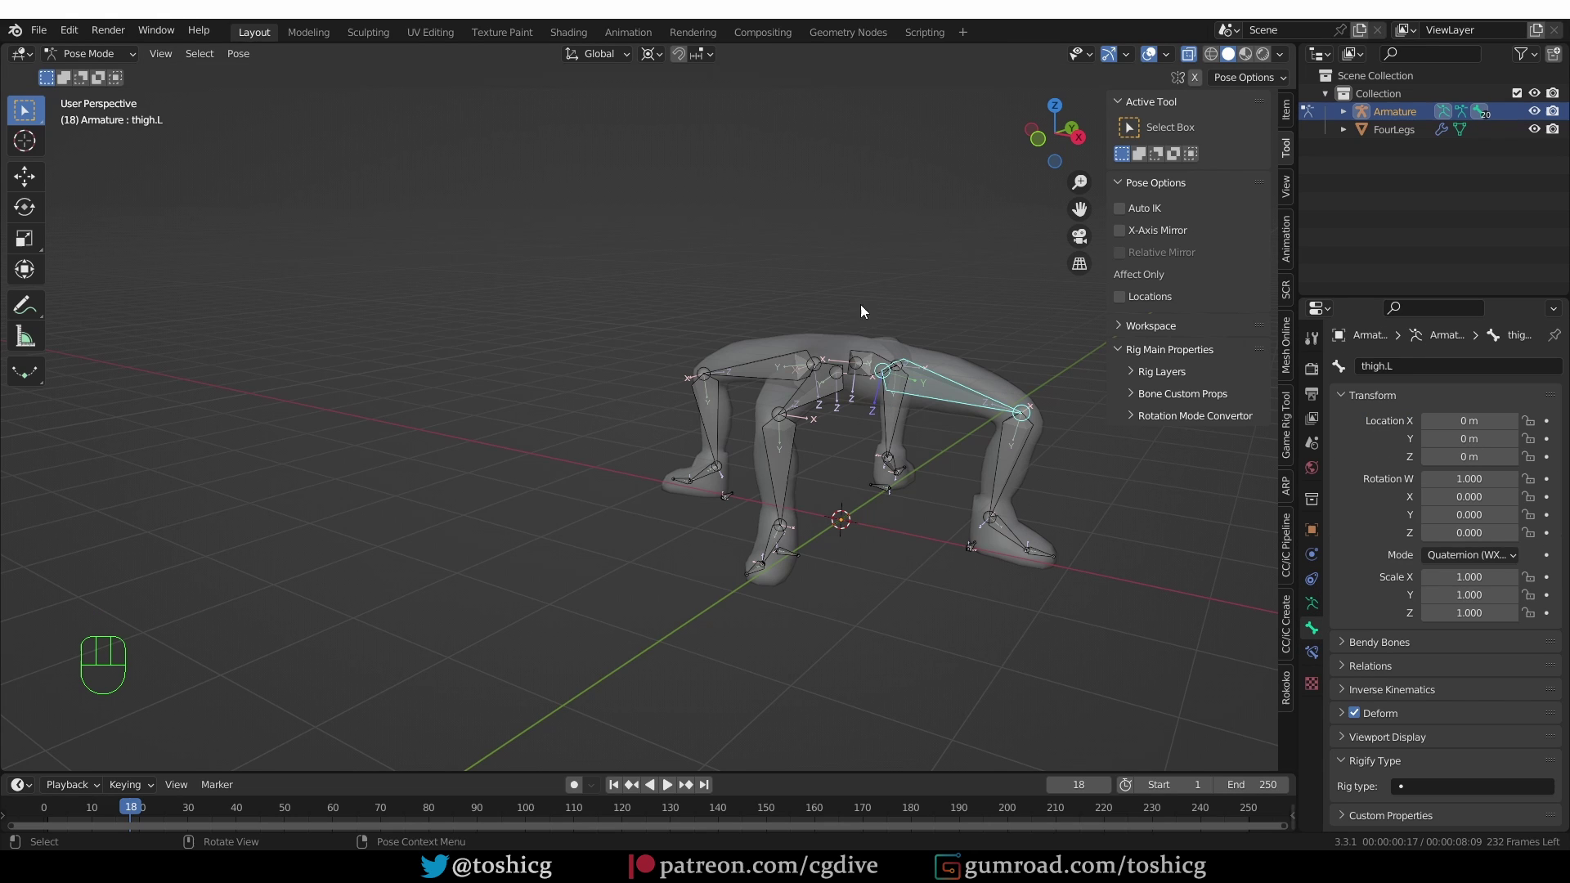
{"action": "left_click", "coordinate": [919, 373]}
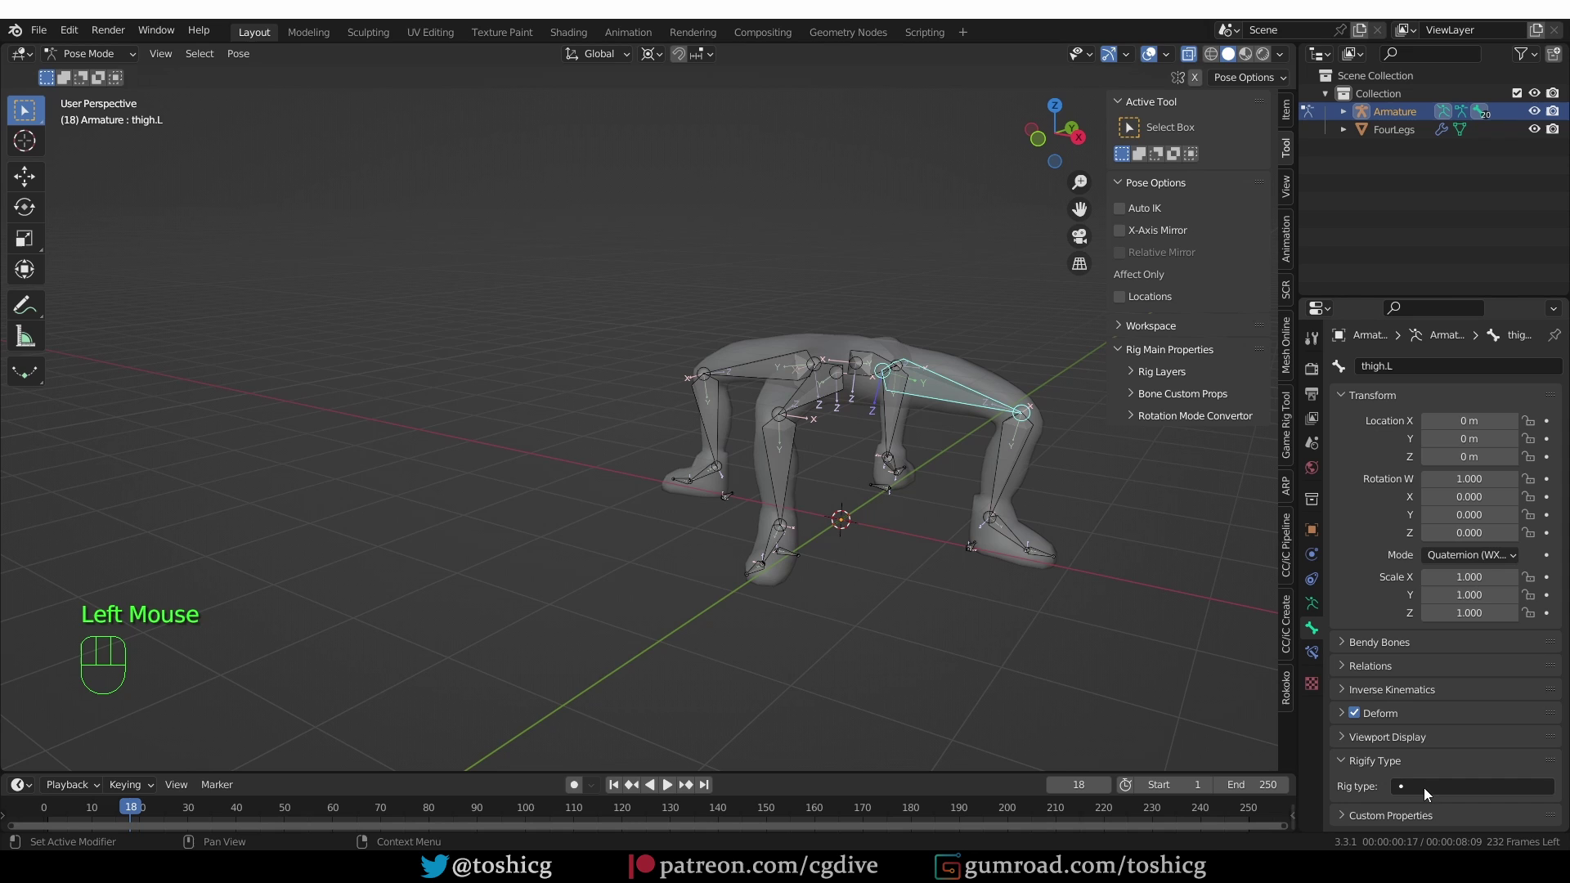
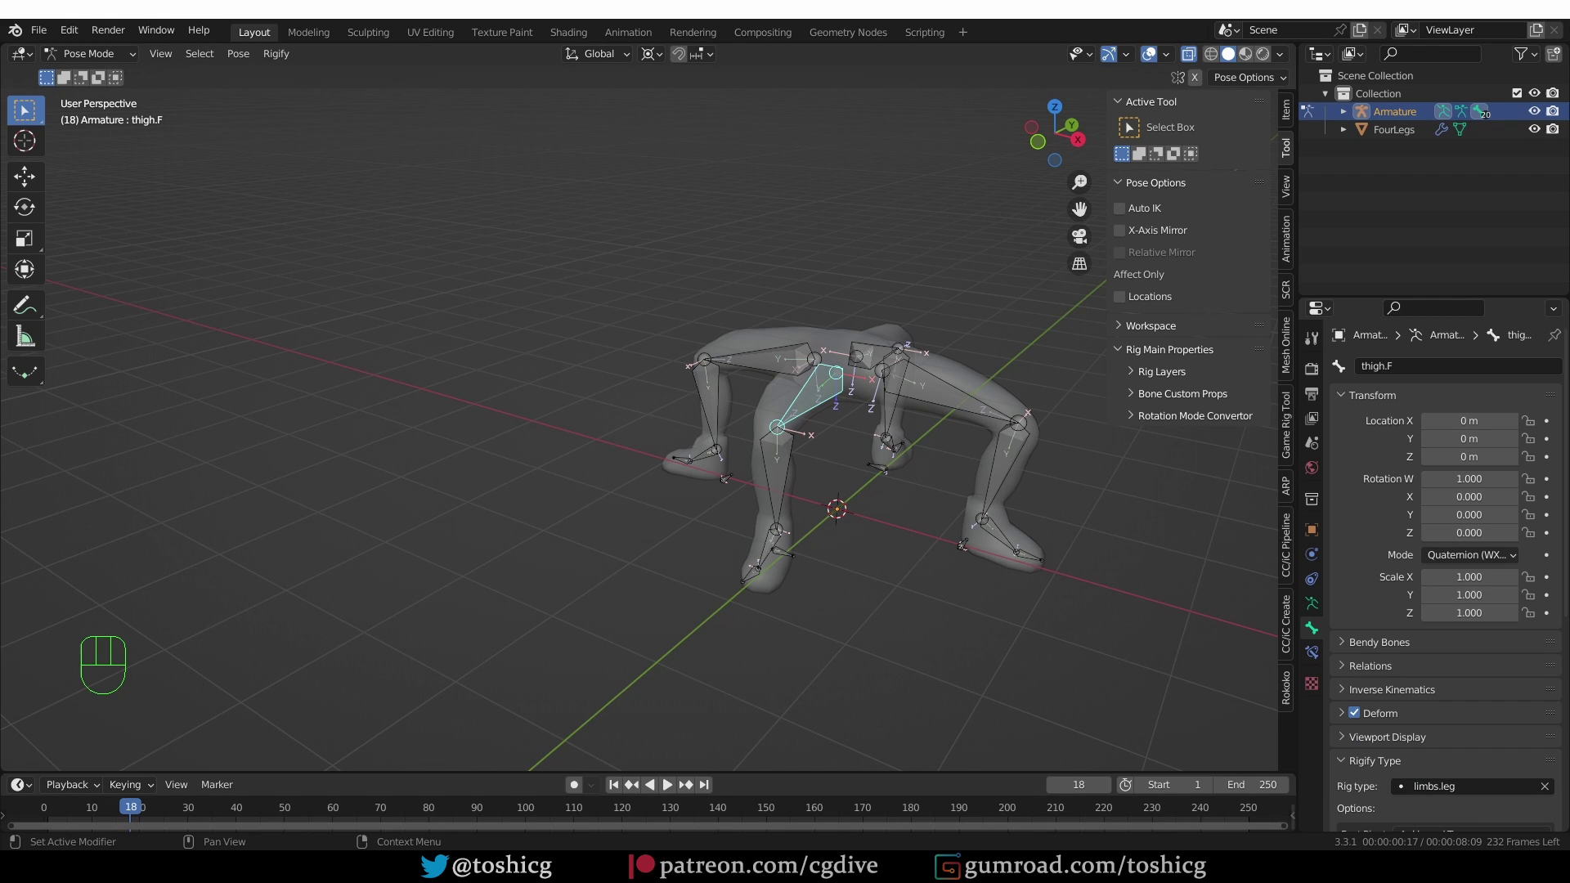
Generate the final rig from the metarig and zoom toward the creature's feet
{"action": "left_click", "coordinate": [1319, 603]}
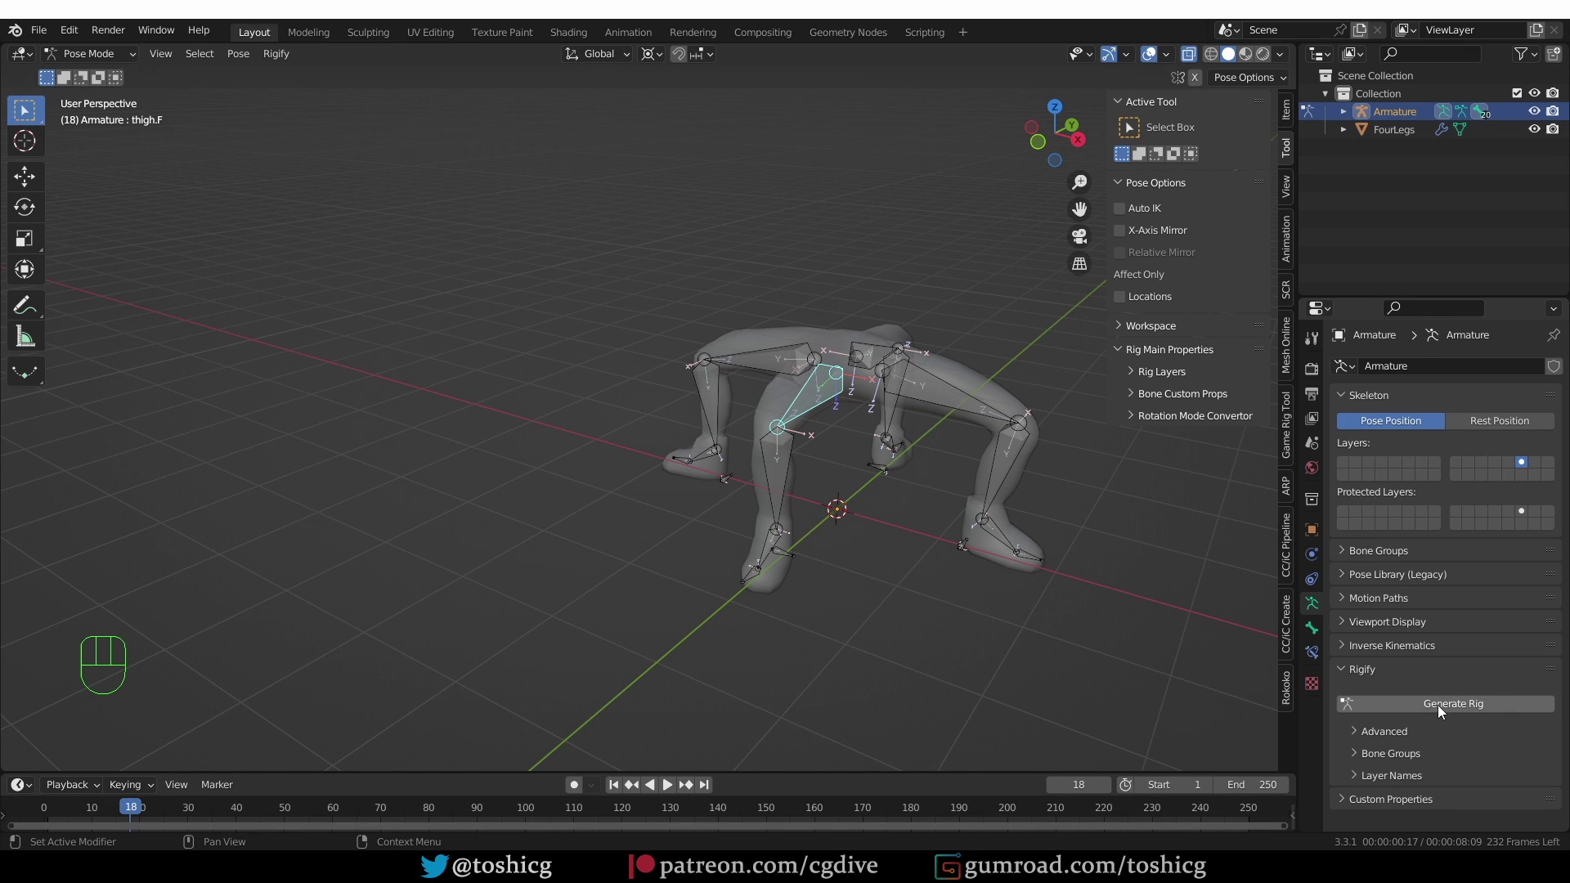
{"action": "left_click", "coordinate": [1443, 711]}
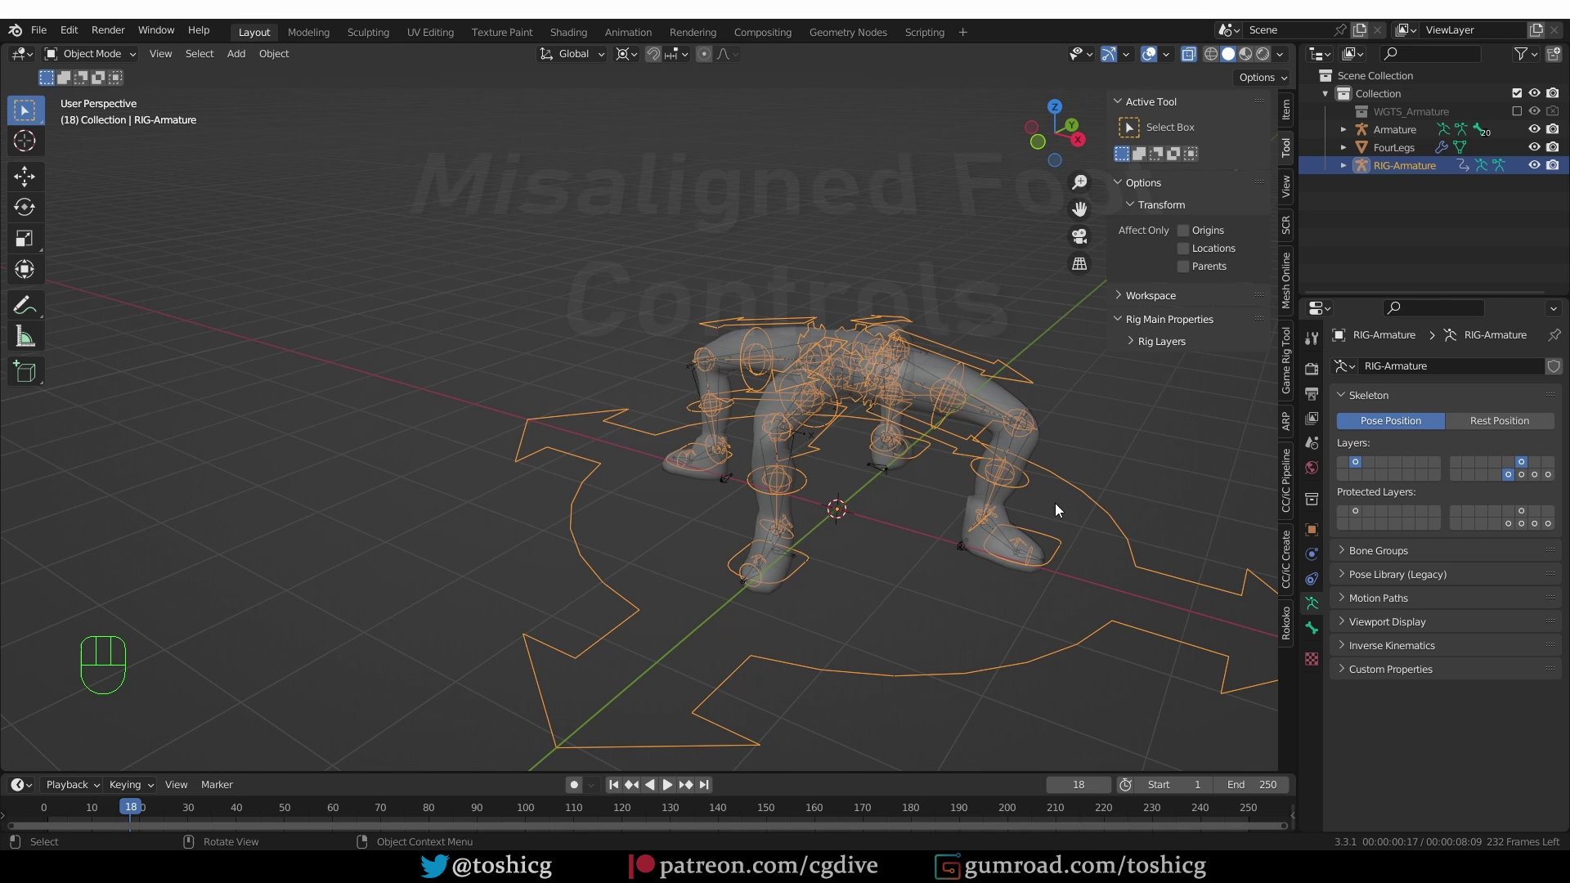
{"action": "key", "text": "z"}
{"action": "scroll", "scroll_direction": "up", "scroll_amount": 3}
{"action": "left_click_drag", "start_coordinate": [1043, 620], "coordinate": [940, 633]}
{"action": "left_click_drag", "start_coordinate": [445, 479], "coordinate": [568, 456]}
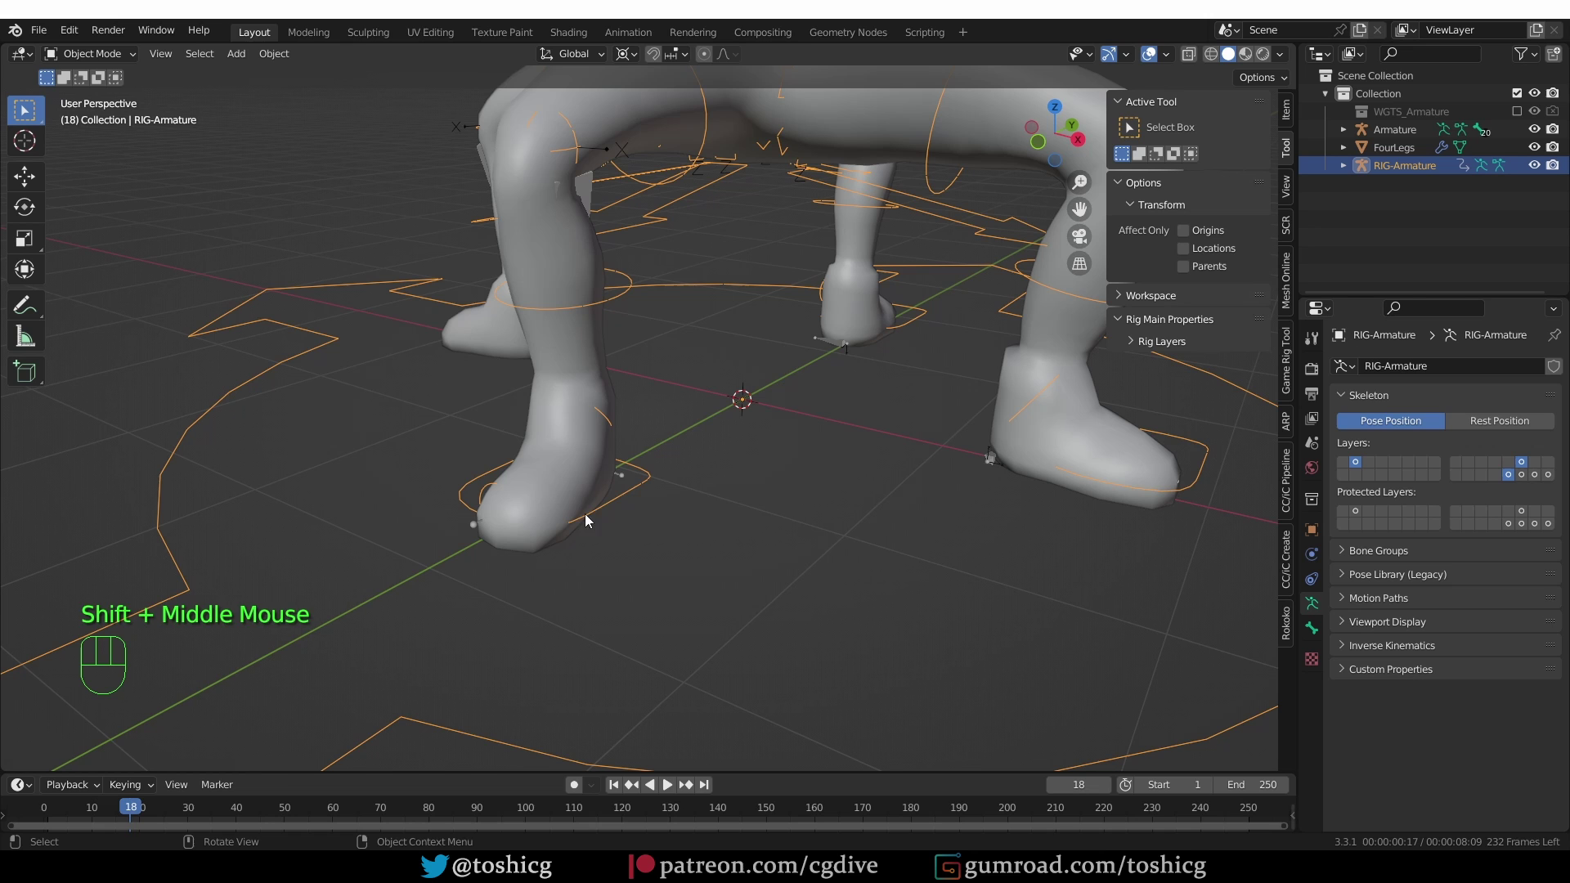
Orbit around the feet to compare the foot control widgets with the actual feet
{"action": "middle_click", "coordinate": [826, 618]}
{"action": "scroll", "scroll_direction": "up", "scroll_amount": 3}
{"action": "middle_click", "coordinate": [774, 525]}
{"action": "left_click_drag", "start_coordinate": [681, 563], "coordinate": [751, 526]}
{"action": "scroll", "scroll_direction": "down", "scroll_amount": 3}
{"action": "middle_click", "coordinate": [666, 578]}
{"action": "middle_click", "coordinate": [566, 572]}
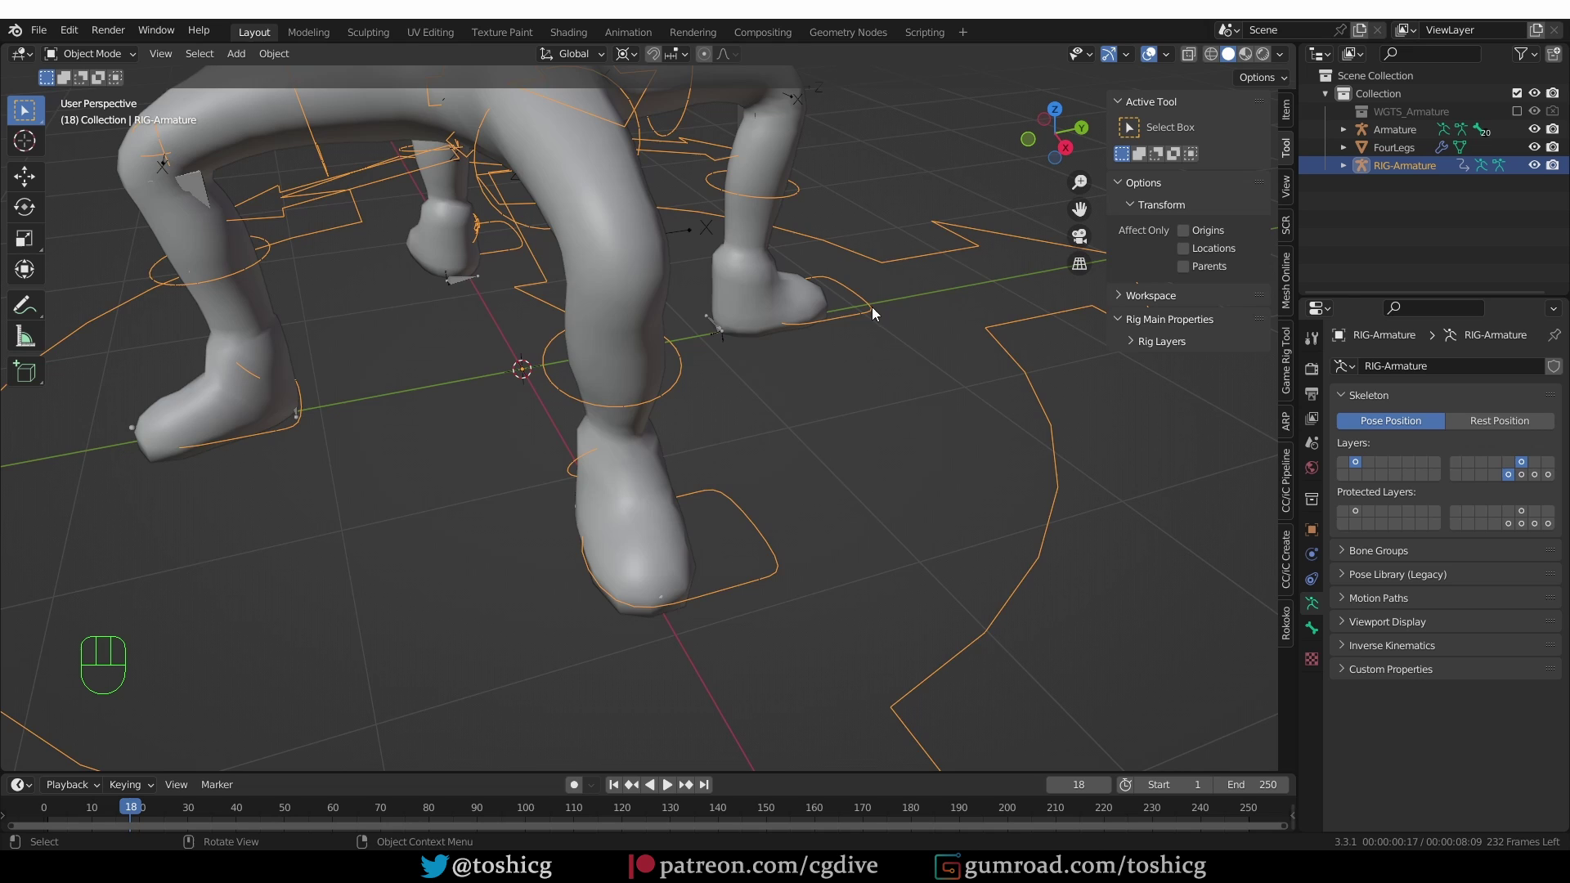
{"action": "middle_click", "coordinate": [839, 332]}
{"action": "scroll", "scroll_direction": "up", "scroll_amount": 3}
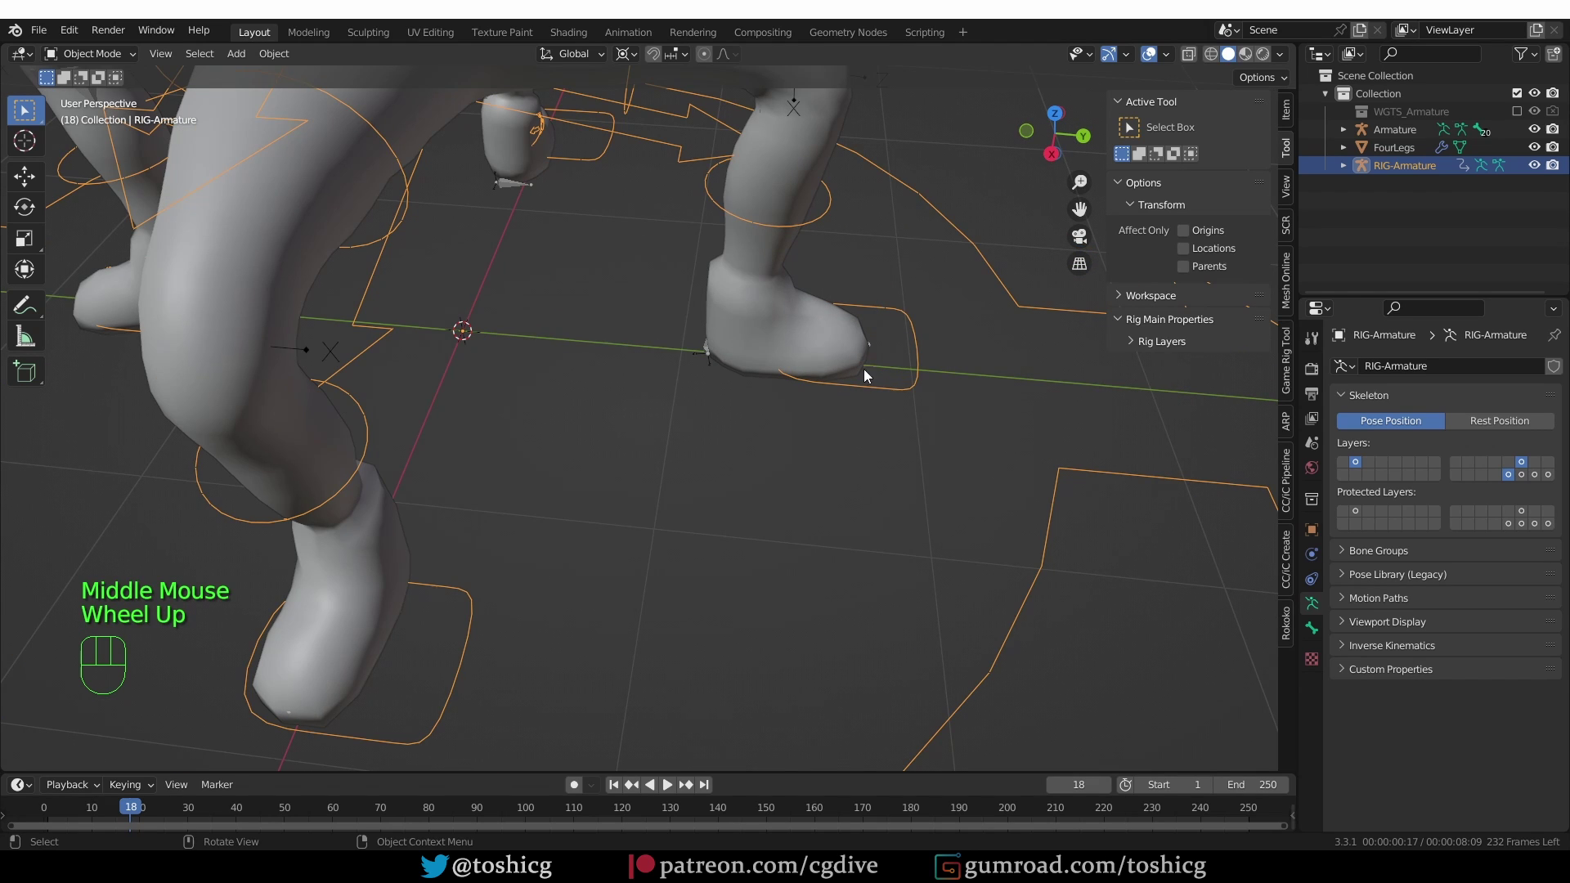
{"action": "left_click_drag", "start_coordinate": [871, 403], "coordinate": [894, 366]}
{"action": "scroll", "scroll_direction": "down", "scroll_amount": 3}
{"action": "middle_click", "coordinate": [656, 569]}
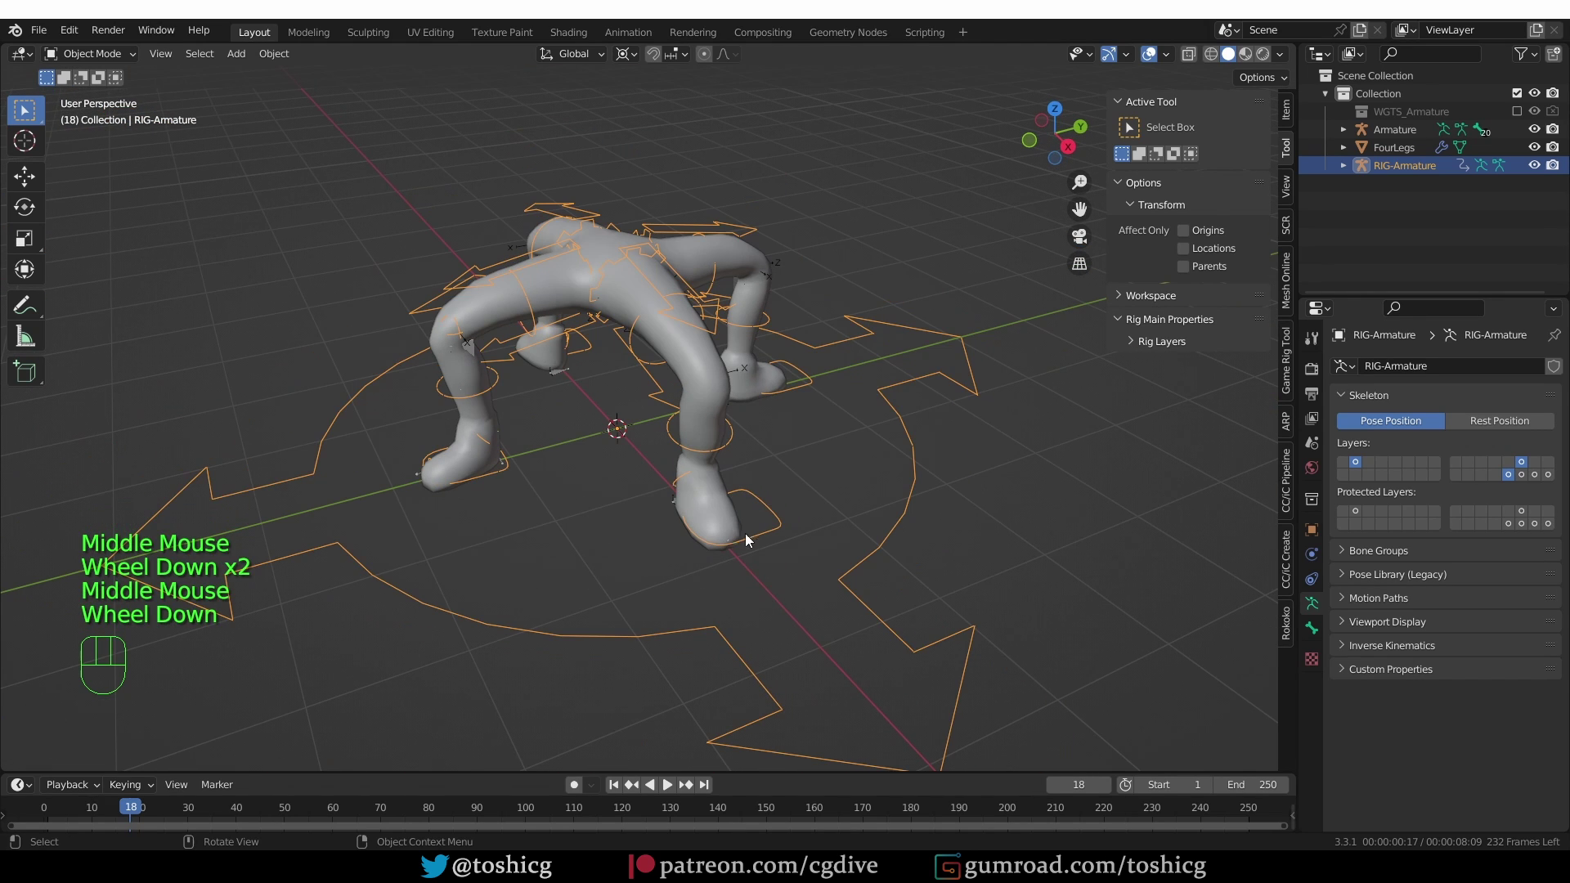
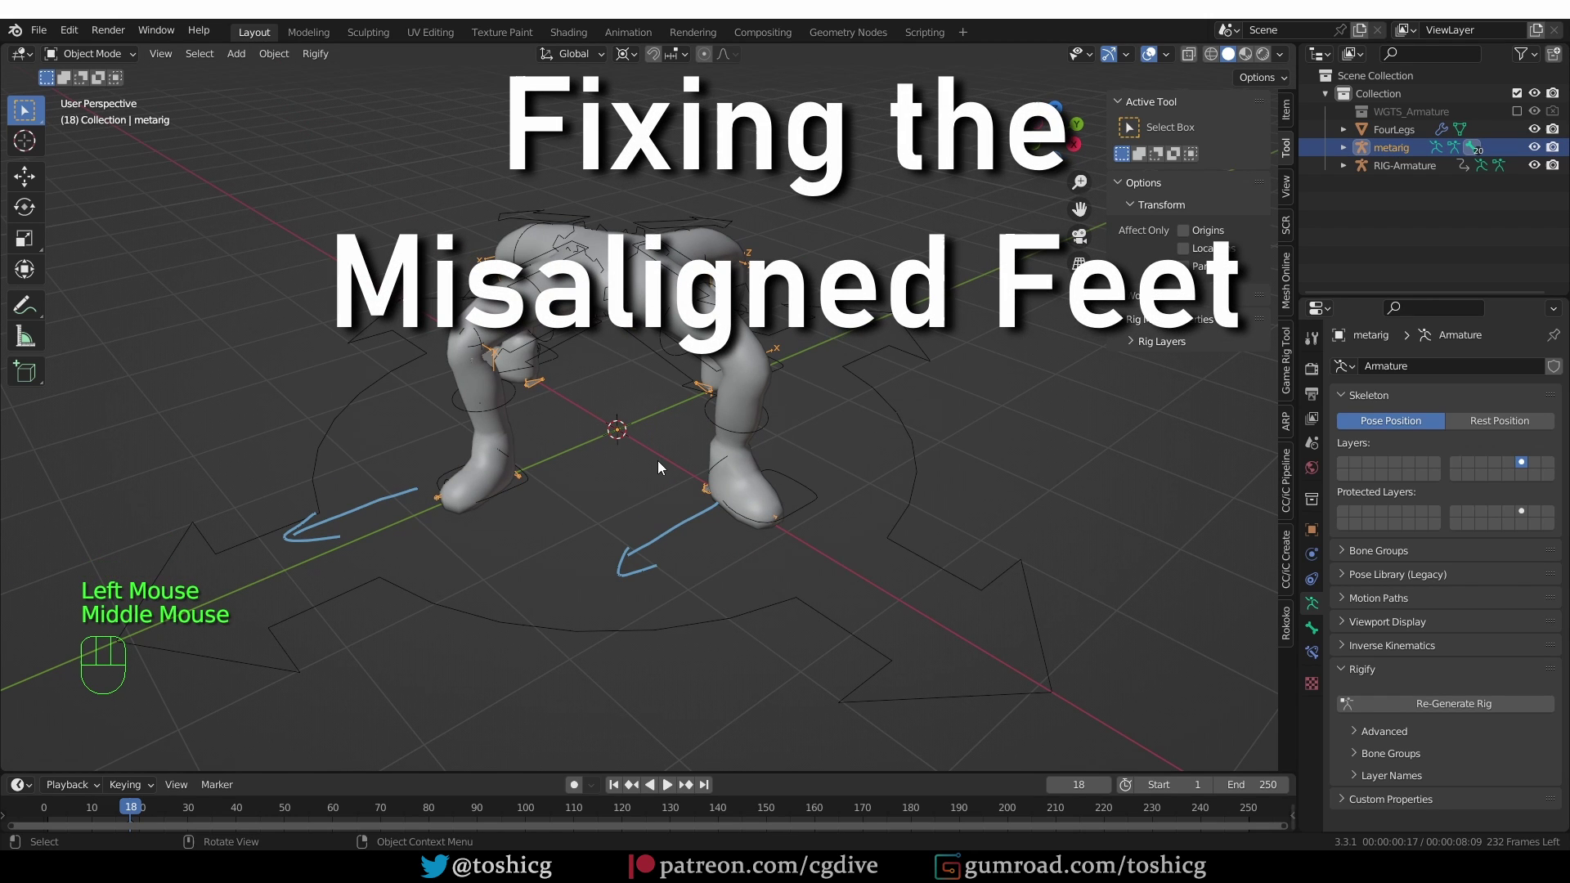
Isolate the metarig in local view, enter Pose Mode and bring up thigh.L's Rigify bone options
{"action": "key", "text": "KP_Divide"}
{"action": "middle_click", "coordinate": [733, 377]}
{"action": "key", "text": "Tab"}
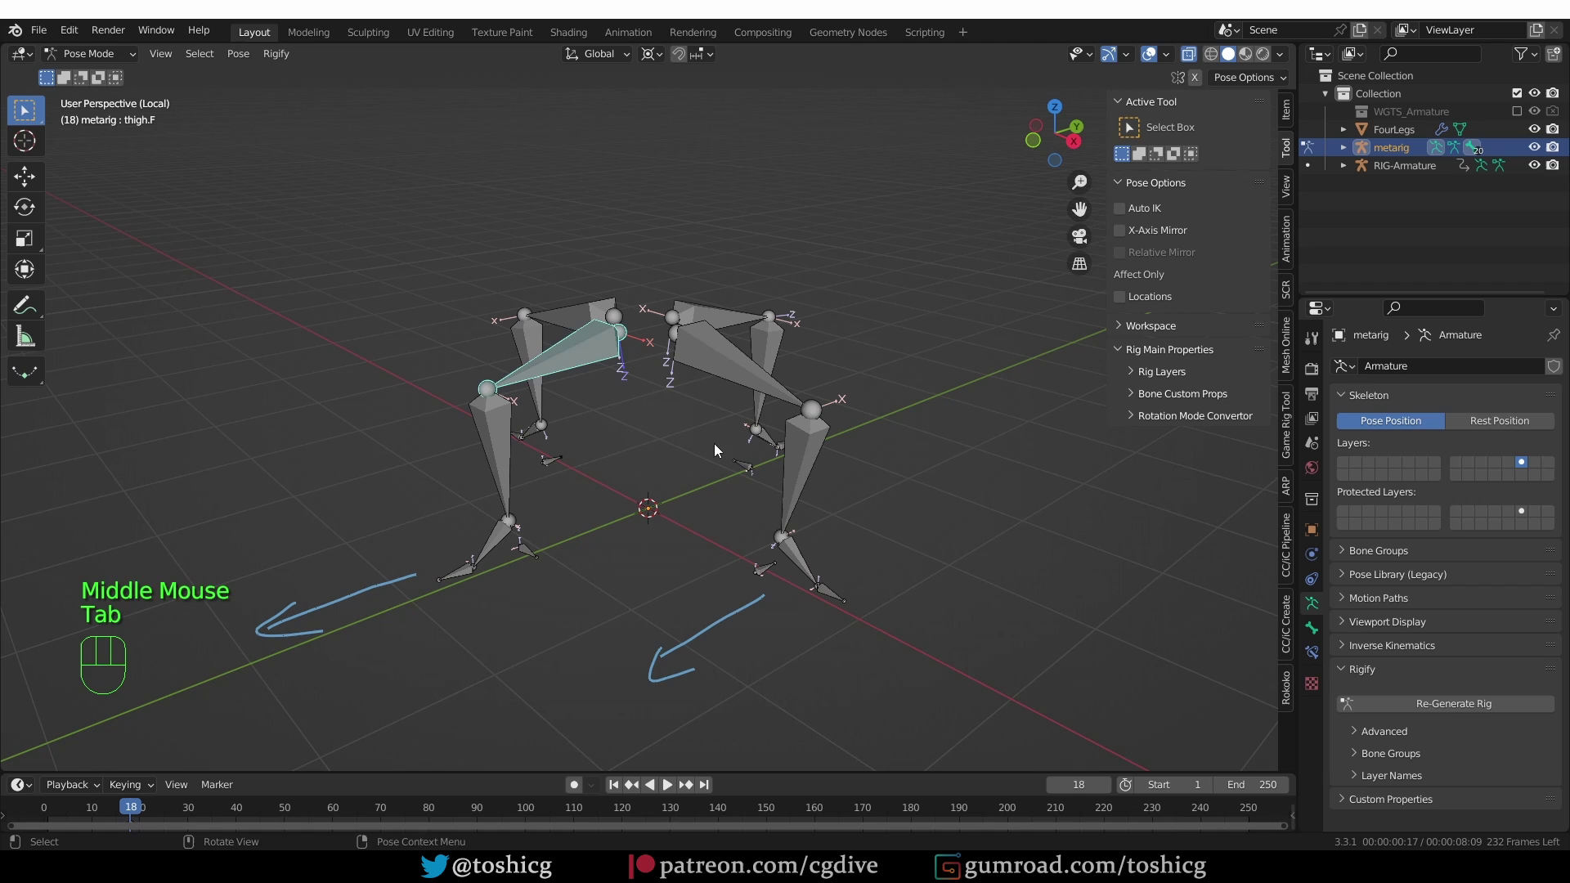
{"action": "left_click", "coordinate": [737, 382]}
{"action": "left_click", "coordinate": [1322, 641]}
{"action": "scroll", "scroll_direction": "down", "scroll_amount": 3}
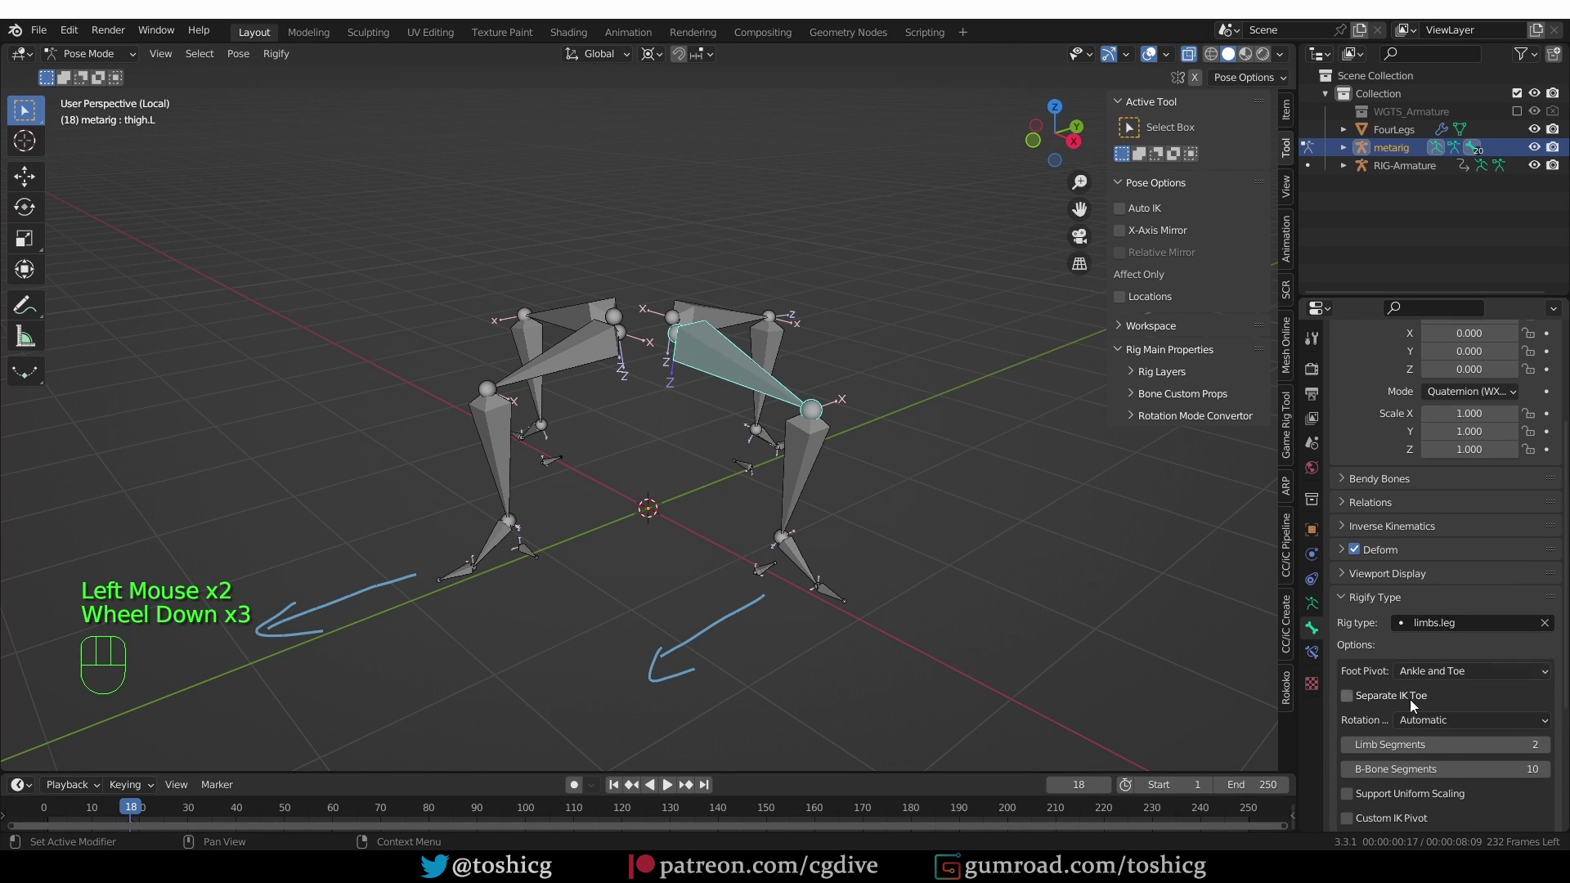
{"action": "scroll", "scroll_direction": "down", "scroll_amount": 3}
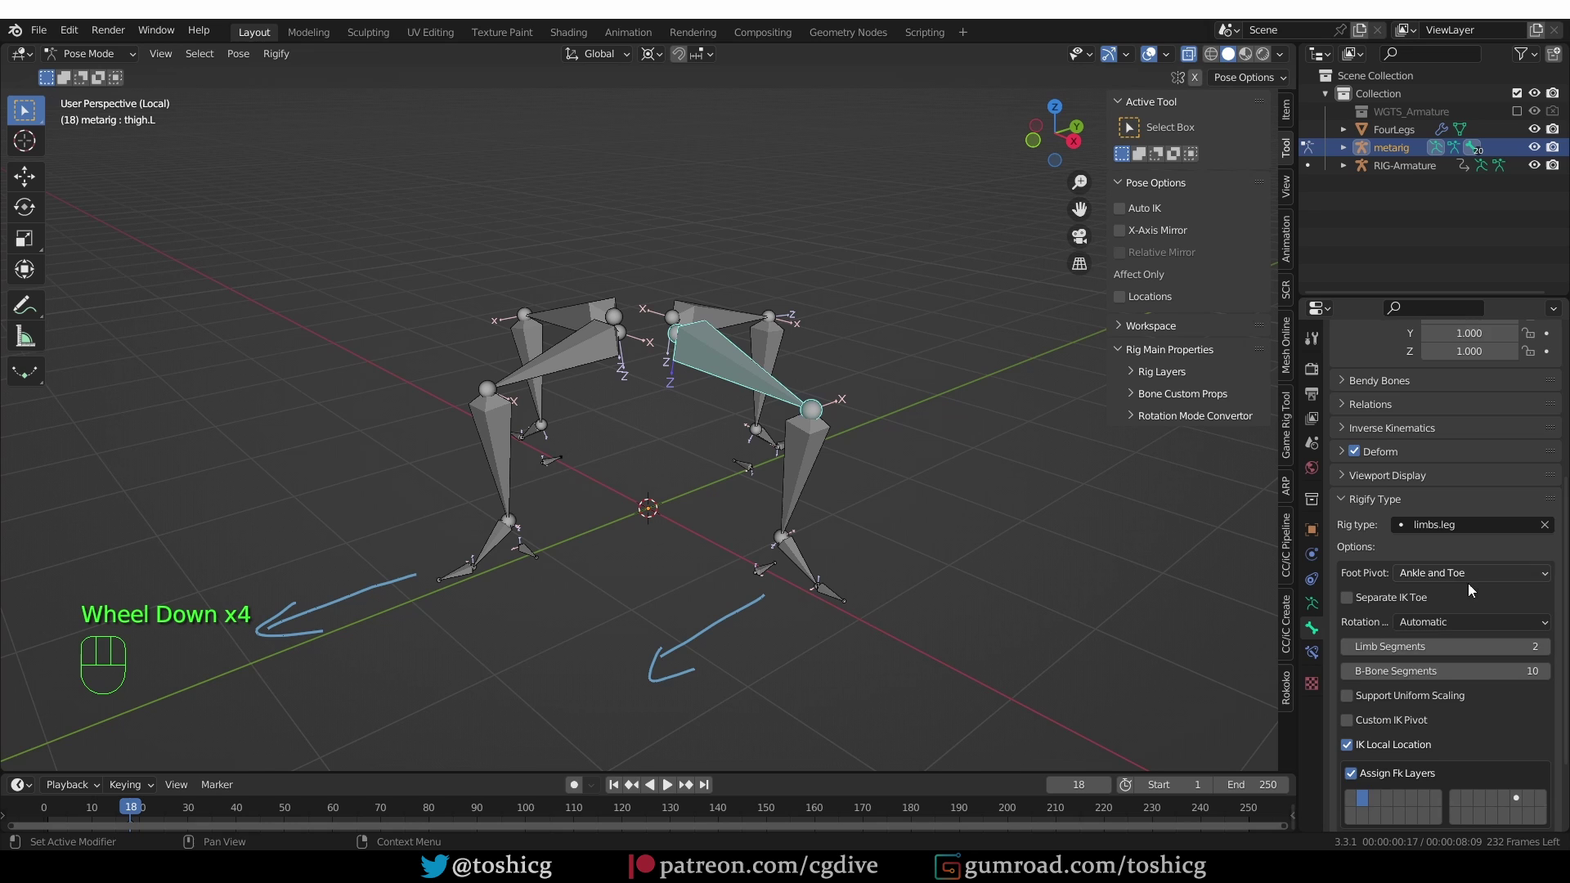
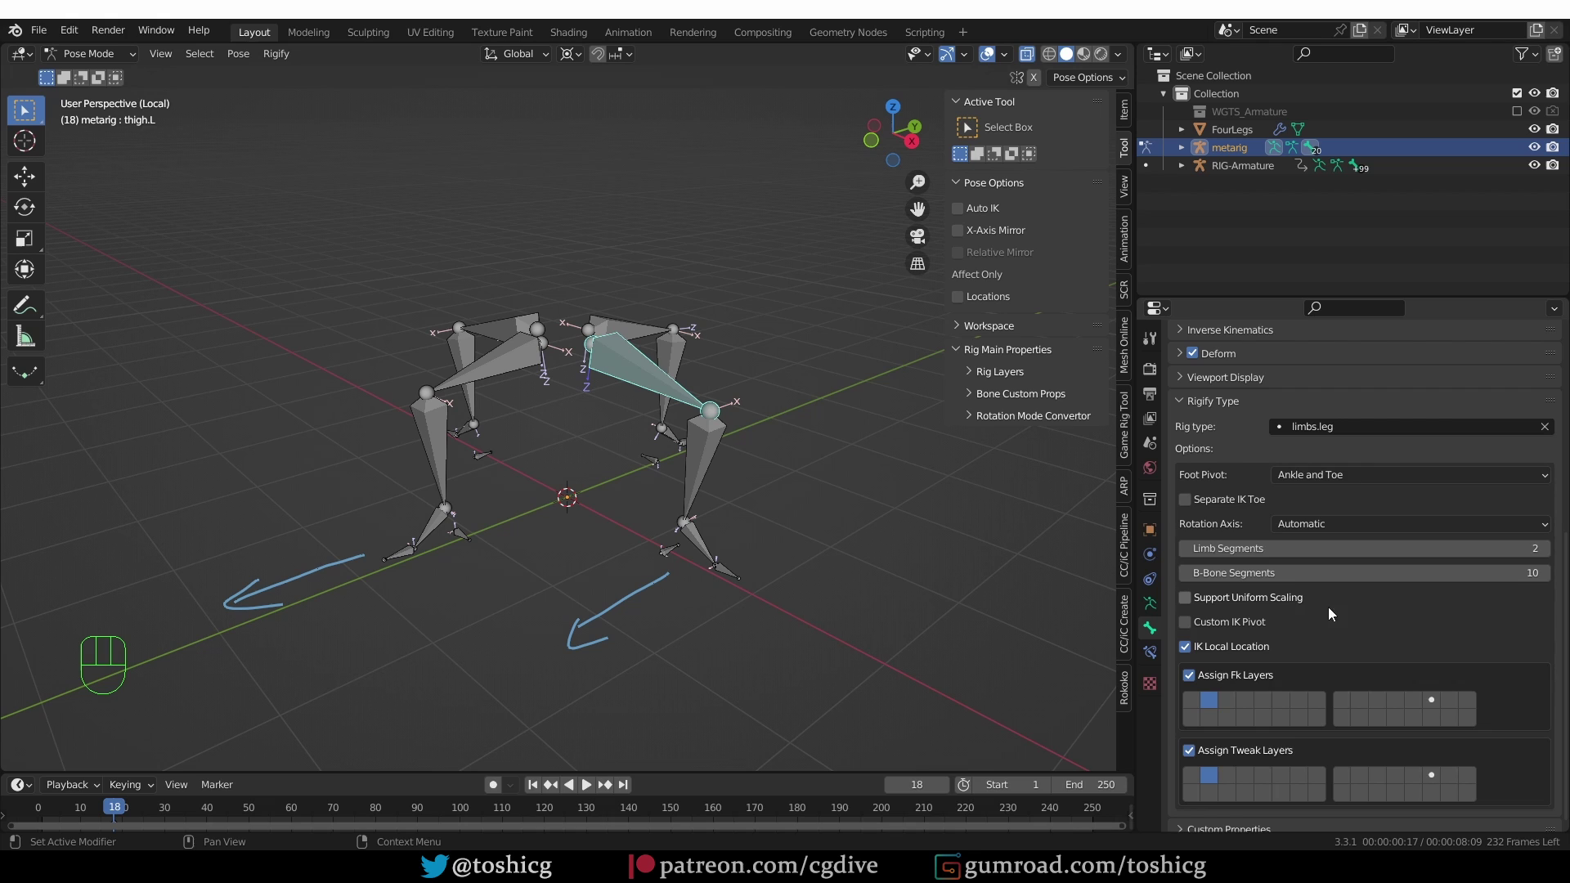
Set thigh.L's leg Rotation Axis to X manual instead of Automatic
{"action": "left_click", "coordinate": [1330, 517]}
{"action": "left_click_drag", "start_coordinate": [1341, 516], "coordinate": [1370, 546]}
{"action": "left_click_drag", "start_coordinate": [1340, 530], "coordinate": [1019, 606]}
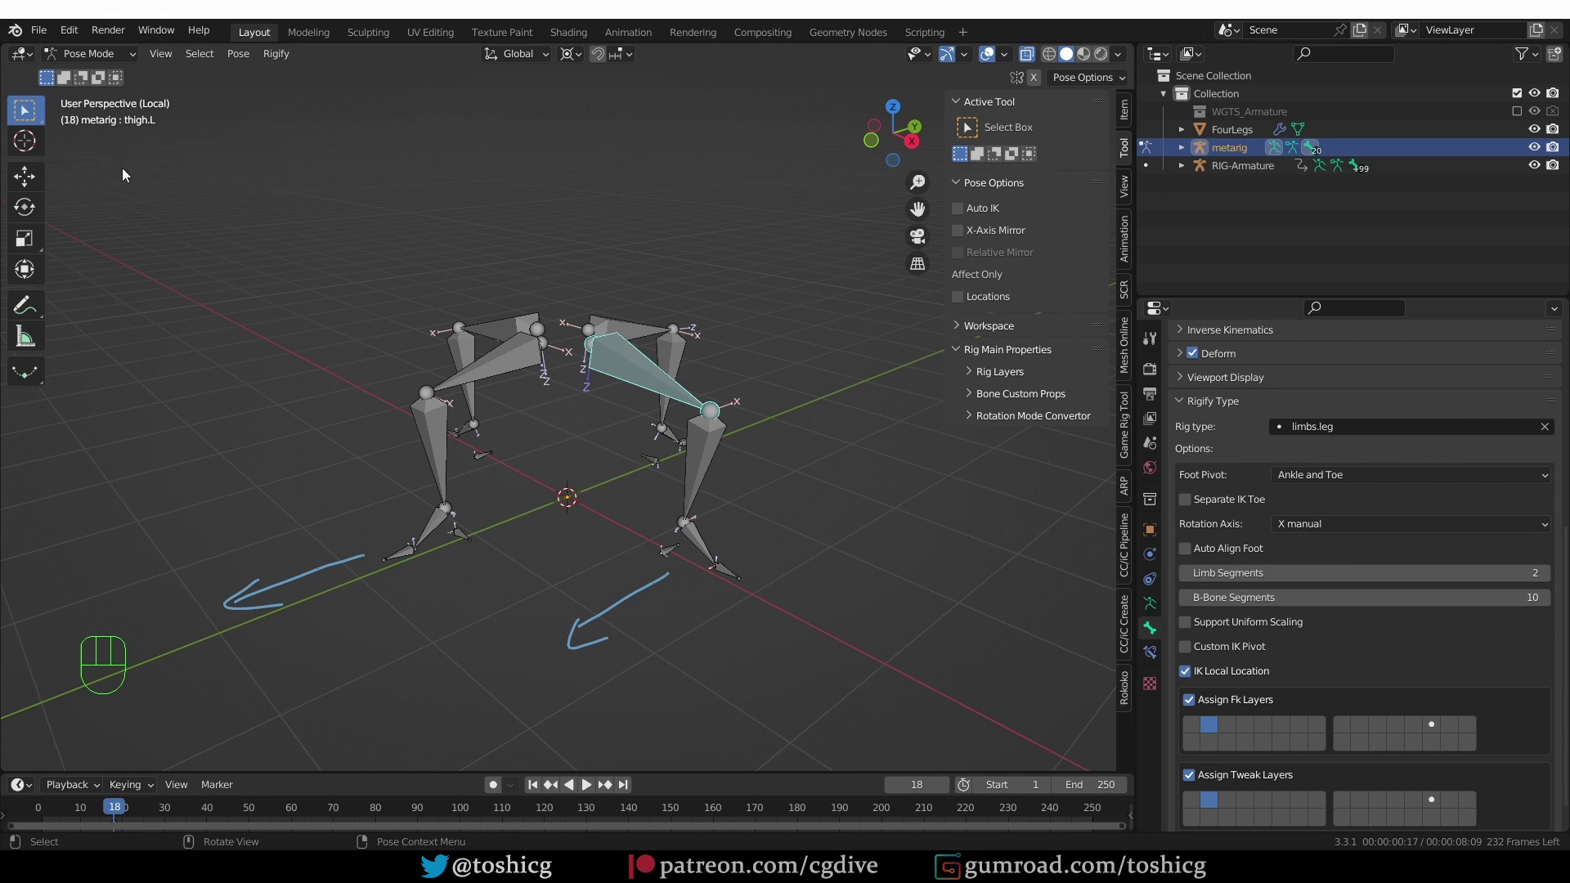
Rotate the thigh with the Rotate tool and switch the transform orientation to Local
{"action": "left_click", "coordinate": [27, 244]}
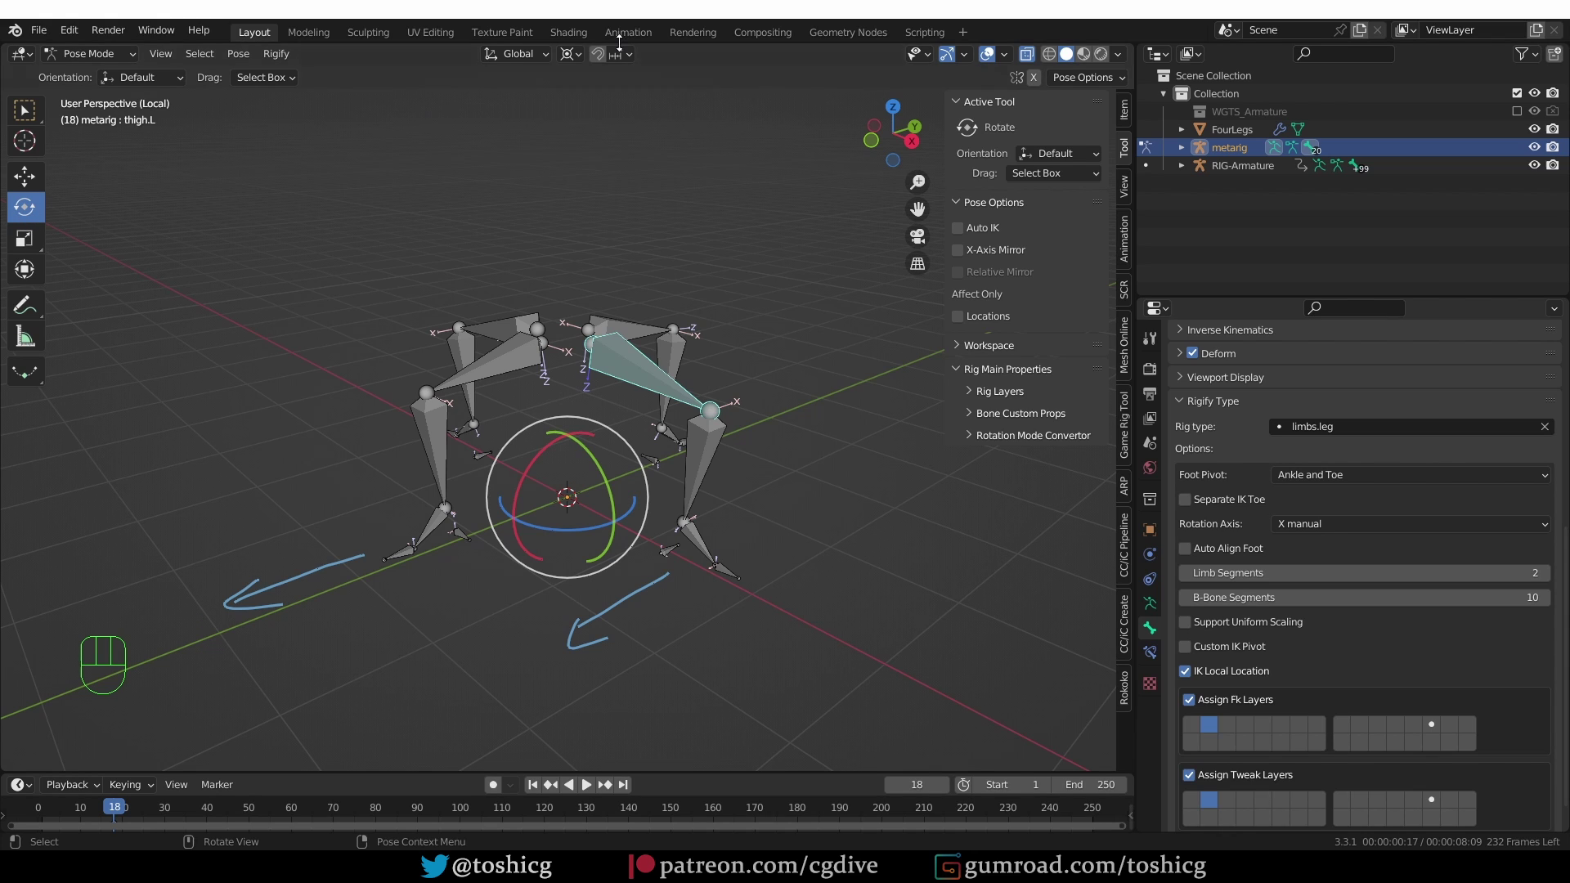
{"action": "left_click_drag", "start_coordinate": [572, 54], "coordinate": [641, 82]}
{"action": "left_click_drag", "start_coordinate": [544, 63], "coordinate": [649, 377]}
{"action": "left_click", "coordinate": [710, 446]}
Swing the front shin shin.F about its local X axis to confirm the natural rotation axis
{"action": "left_click", "coordinate": [764, 389]}
{"action": "left_click_drag", "start_coordinate": [771, 396], "coordinate": [785, 426]}
{"action": "left_click", "coordinate": [448, 442]}
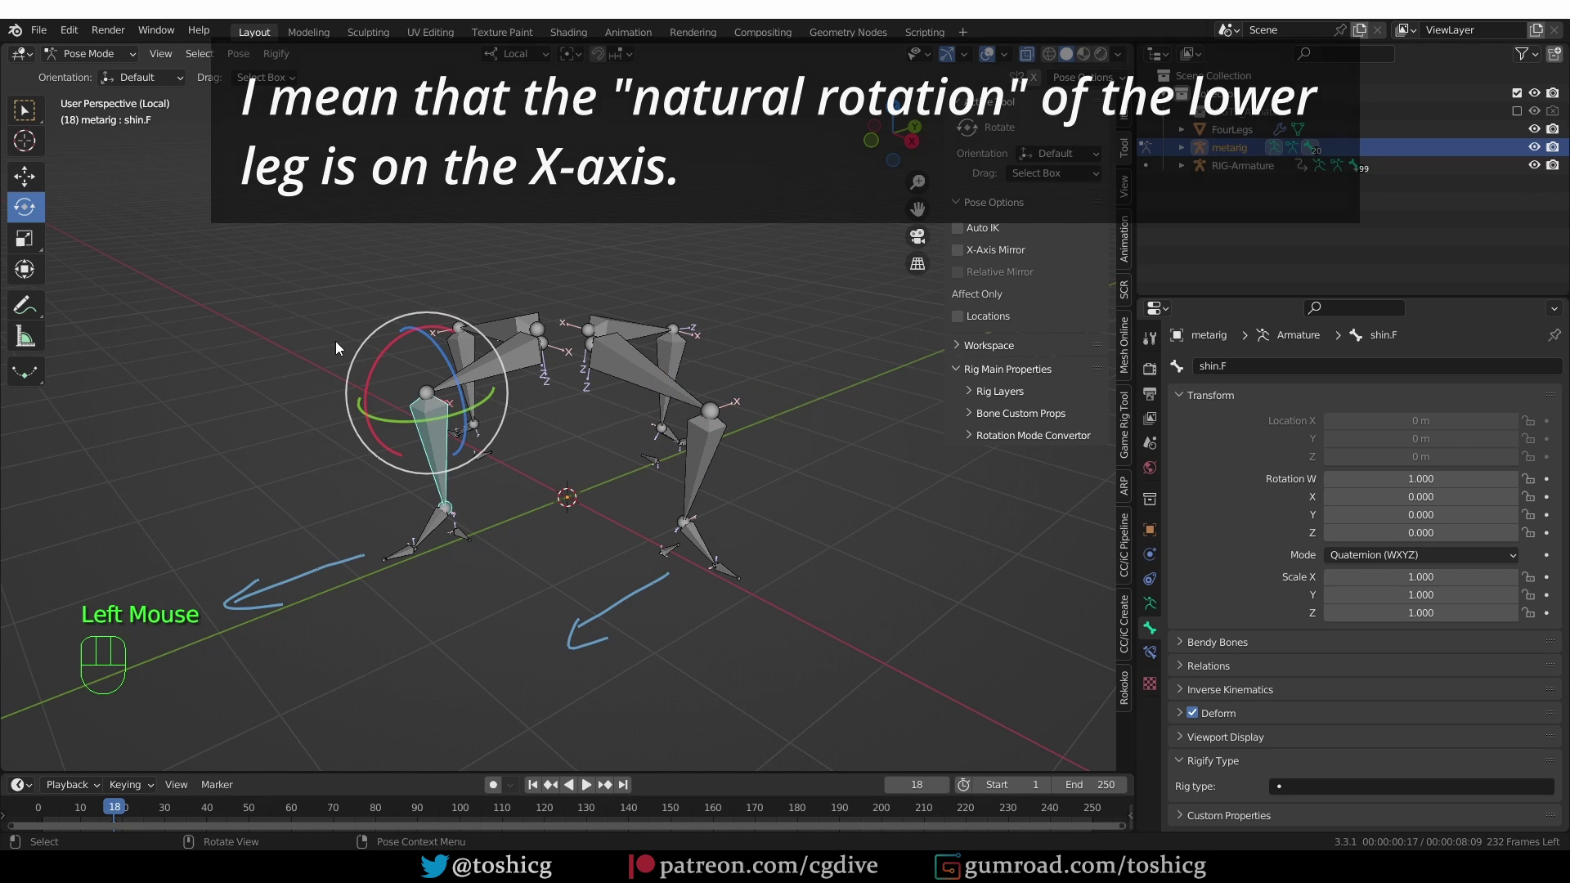
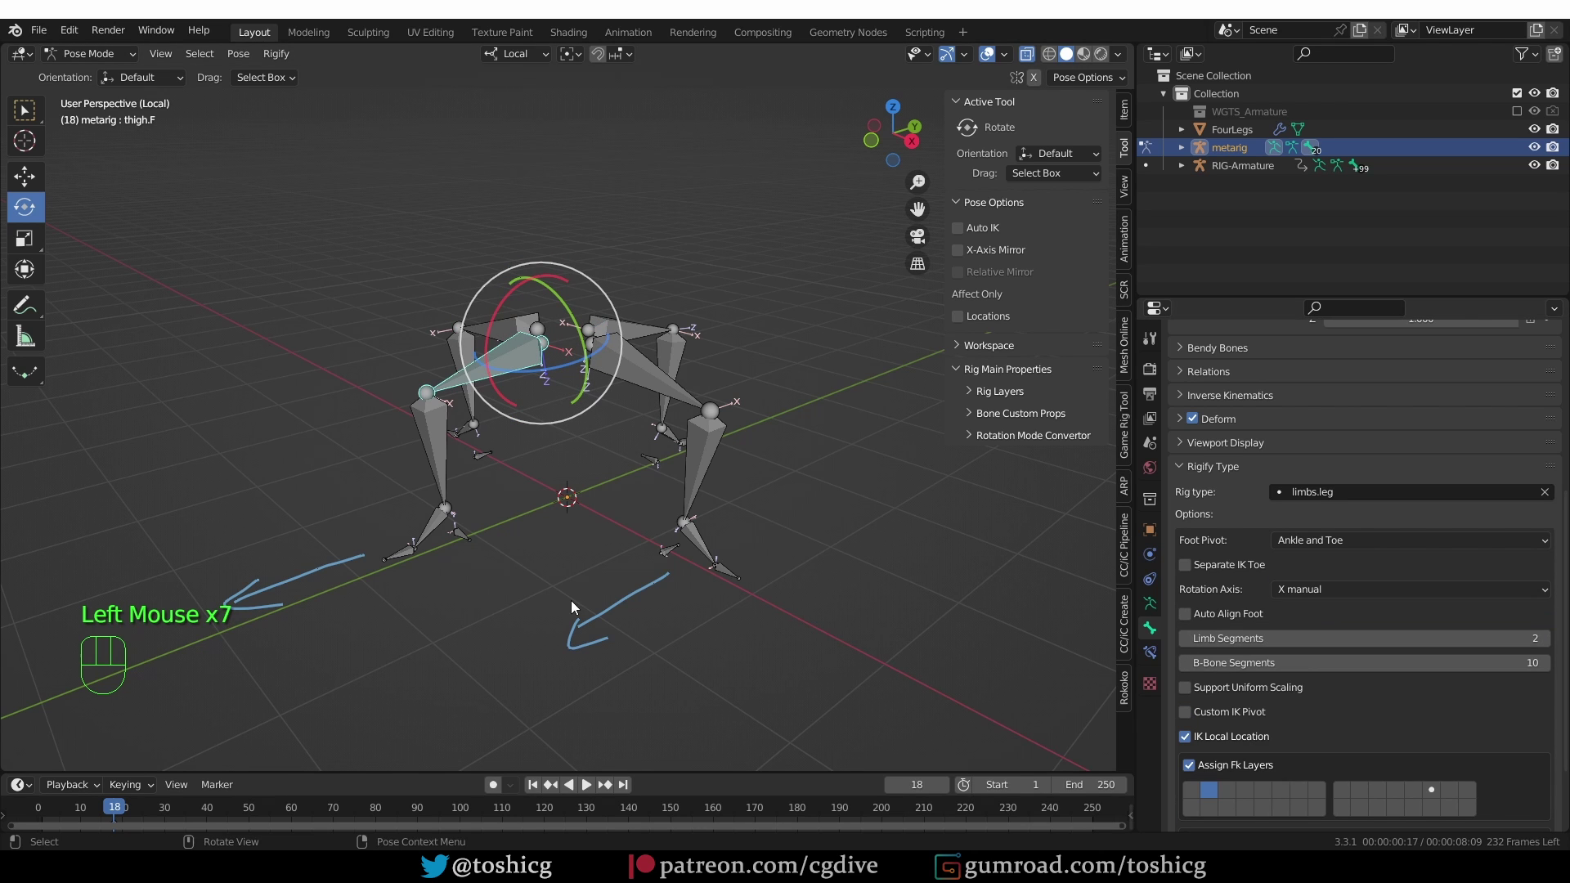
Leave local view, re-generate the rig and inspect the misaligned foot controls through the mesh
{"action": "left_click", "coordinate": [1157, 601]}
{"action": "key", "text": "KP_Divide"}
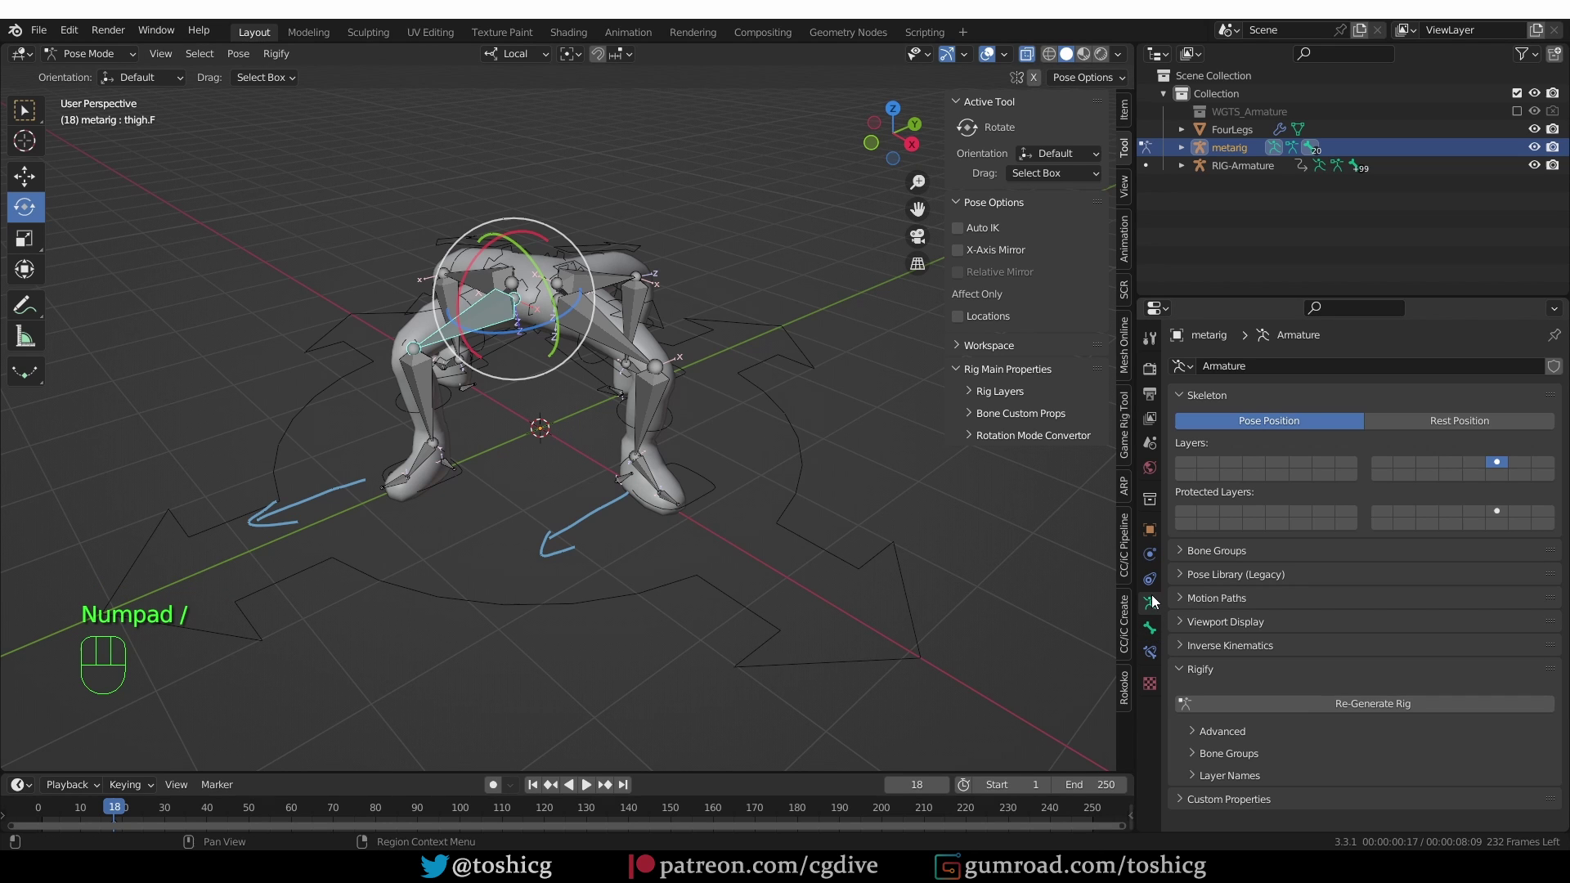
{"action": "left_click", "coordinate": [1319, 707]}
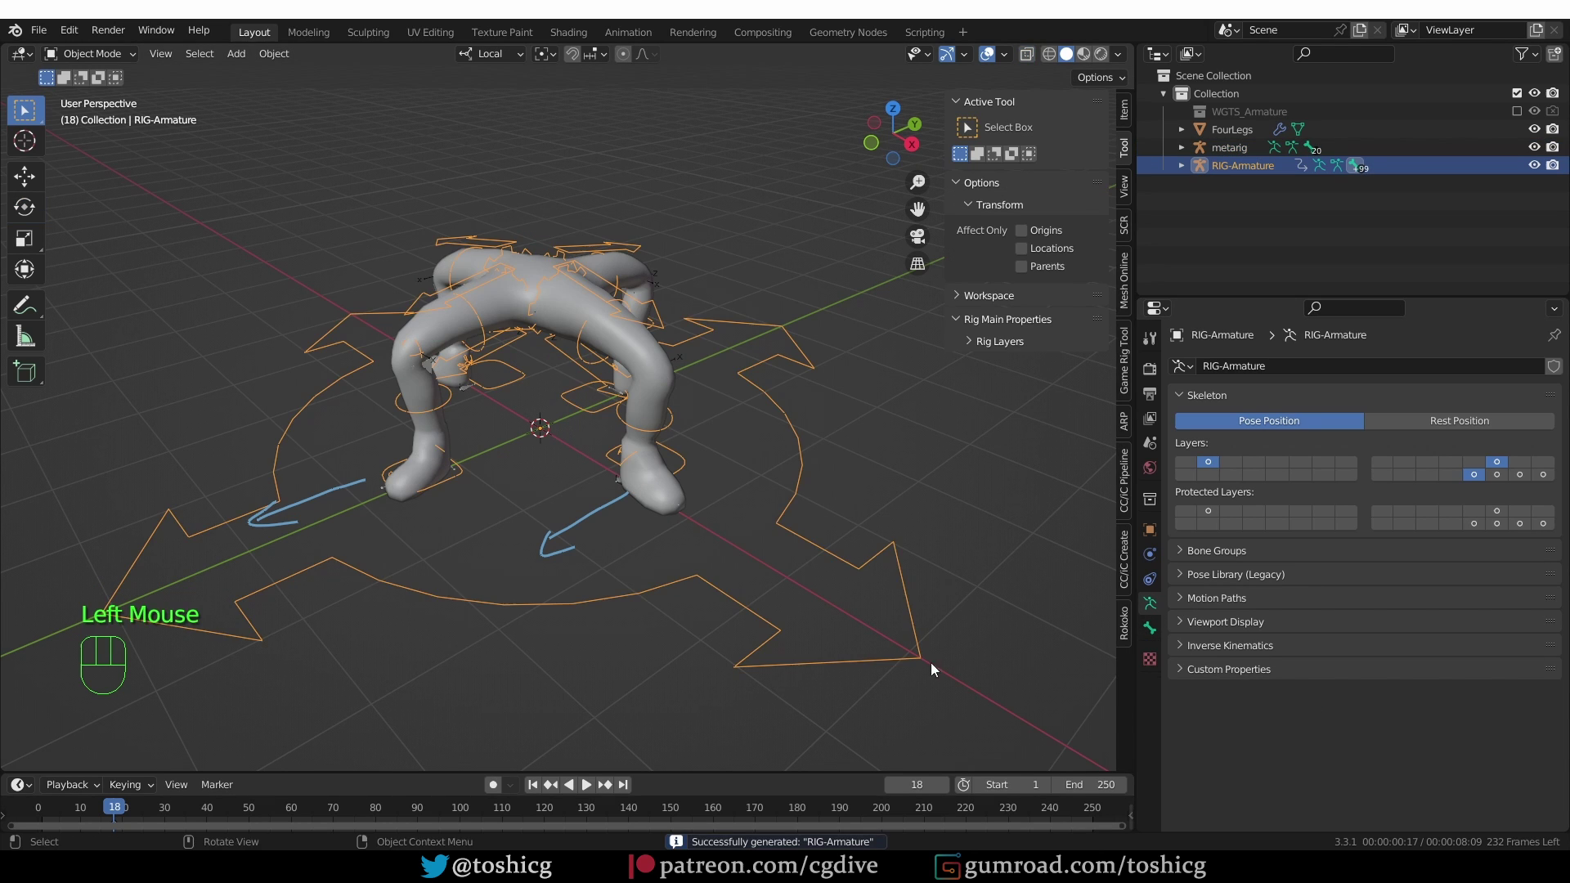
{"action": "middle_click", "coordinate": [564, 566]}
{"action": "scroll", "scroll_direction": "up", "scroll_amount": 3}
{"action": "middle_click", "coordinate": [631, 544]}
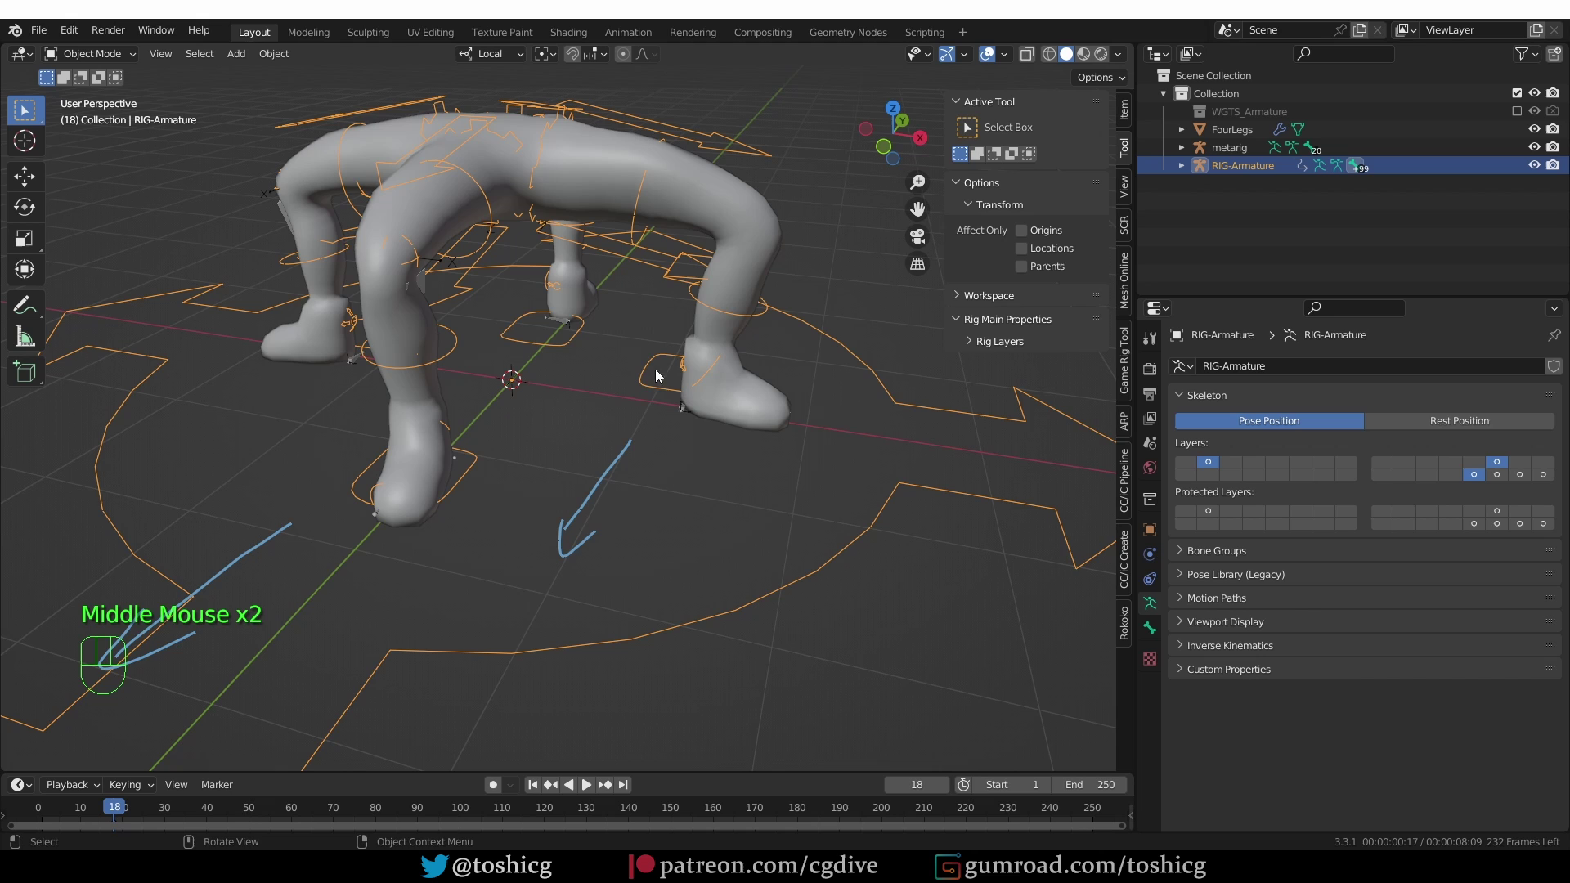
{"action": "middle_click", "coordinate": [650, 387]}
{"action": "middle_click", "coordinate": [653, 377]}
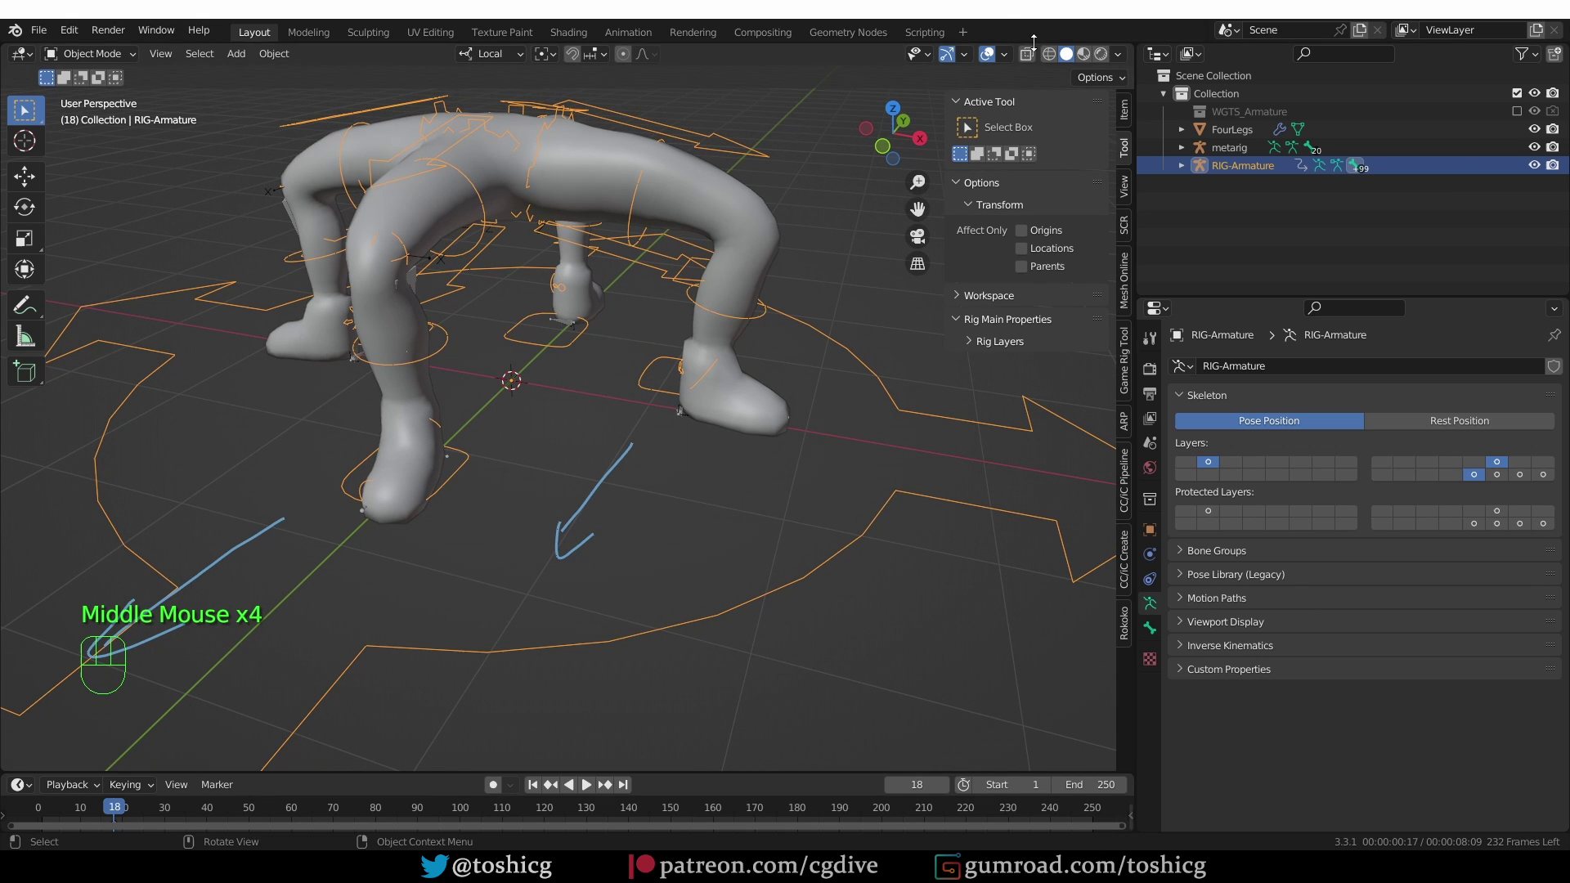
{"action": "left_click", "coordinate": [1034, 55]}
{"action": "scroll", "scroll_direction": "up", "scroll_amount": 3}
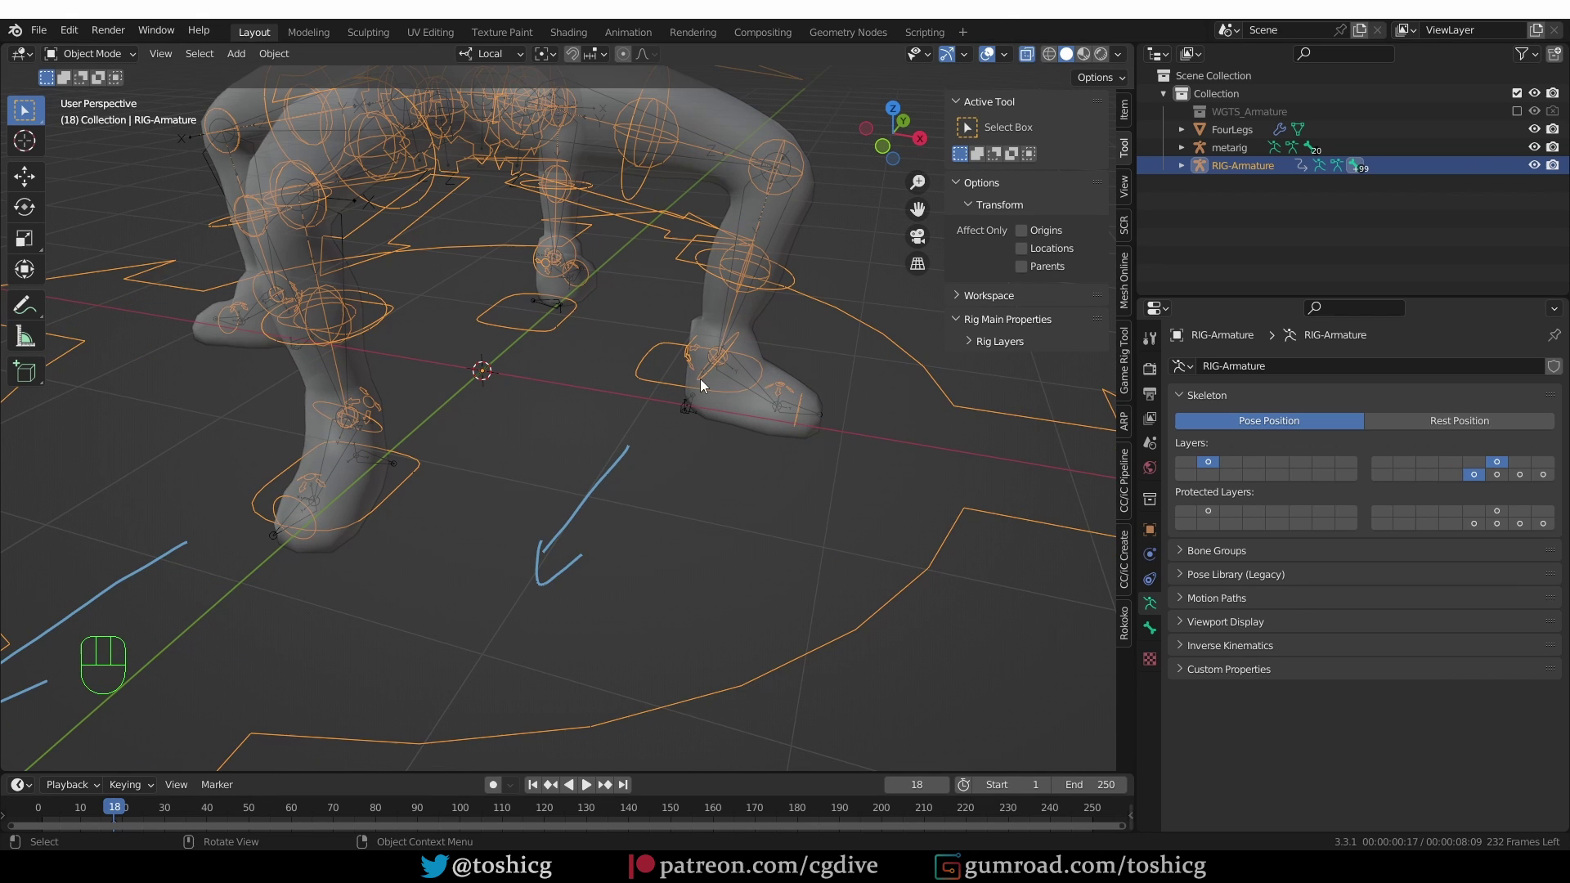
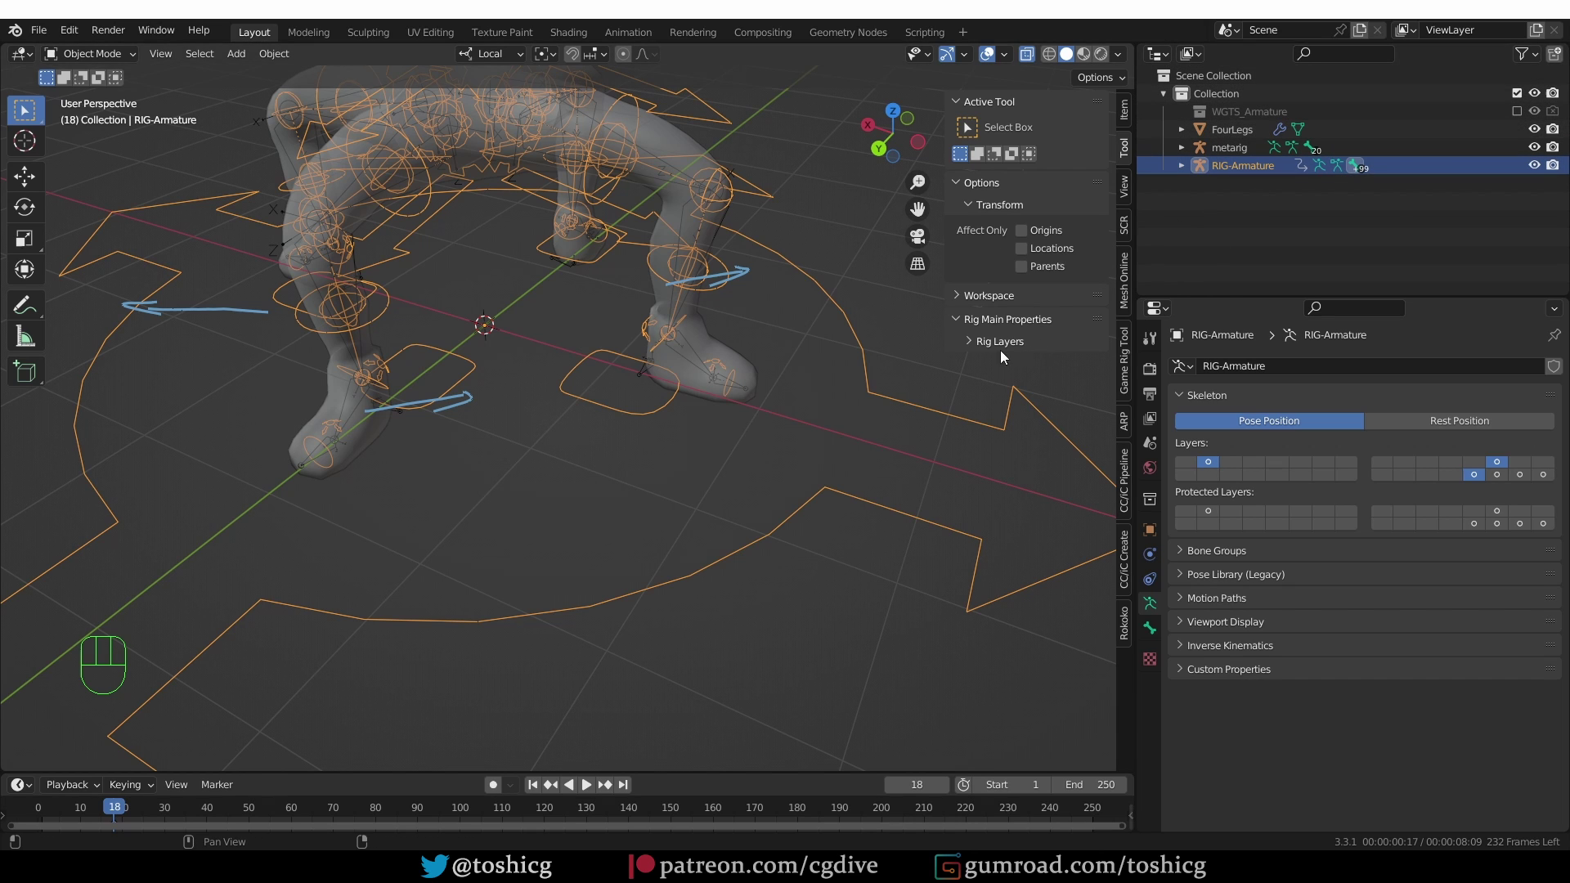
{"action": "middle_click", "coordinate": [694, 460]}
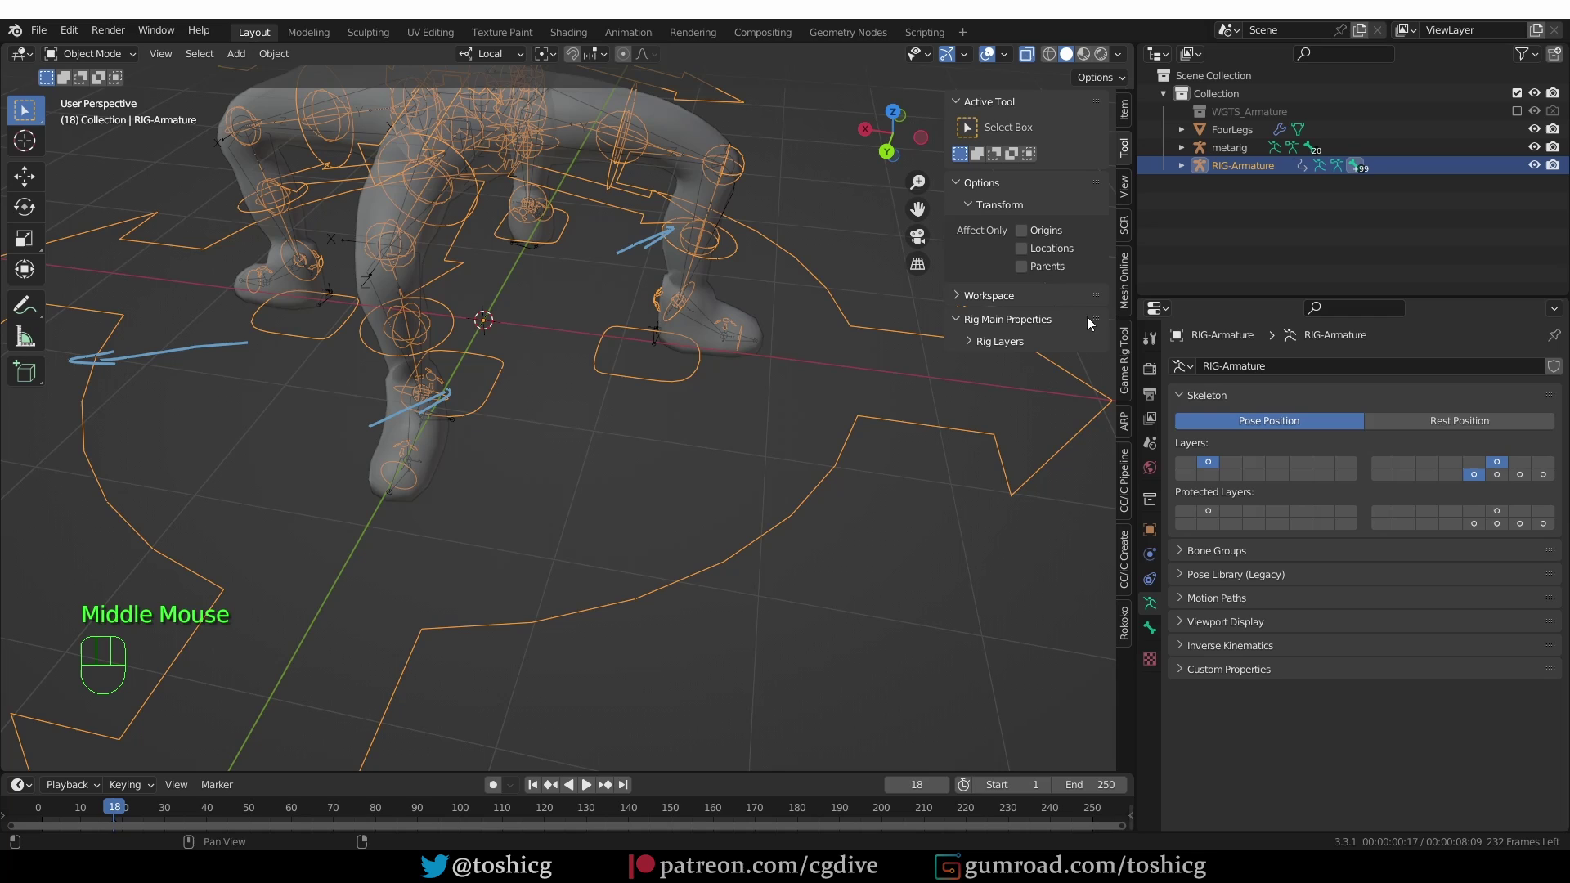
On the metarig enable Rigify Advanced > Overwrite Widget Meshes and re-generate the rig again
{"action": "left_click", "coordinate": [1251, 146]}
{"action": "scroll", "scroll_direction": "down", "scroll_amount": 3}
{"action": "left_click", "coordinate": [1250, 730]}
{"action": "scroll", "scroll_direction": "down", "scroll_amount": 3}
{"action": "left_click", "coordinate": [1347, 695]}
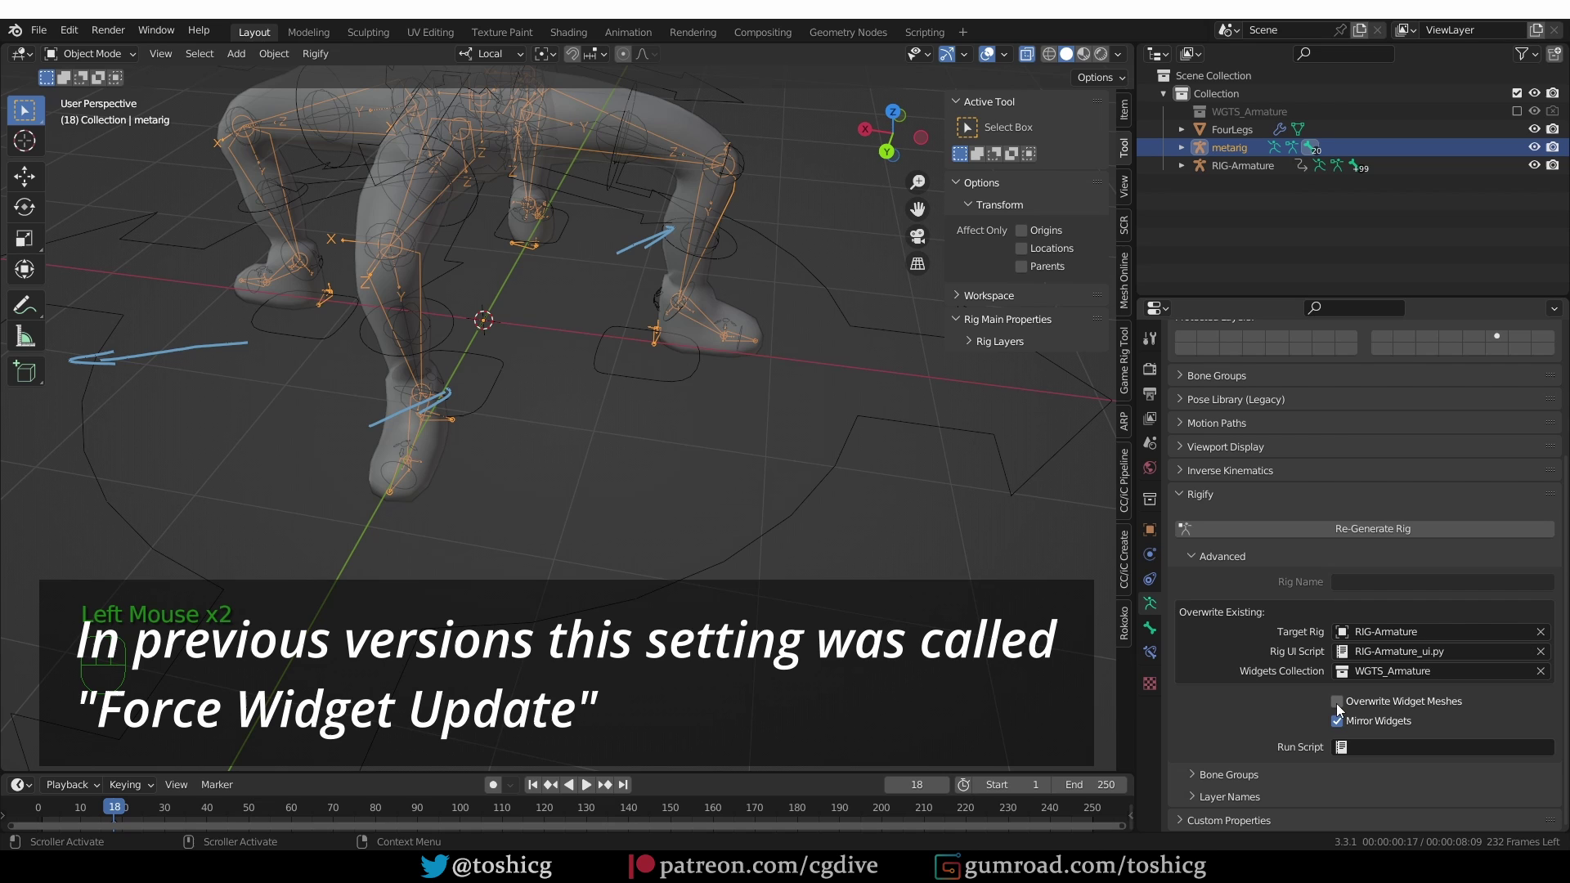
{"action": "left_click", "coordinate": [1346, 703]}
{"action": "left_click", "coordinate": [1350, 538]}
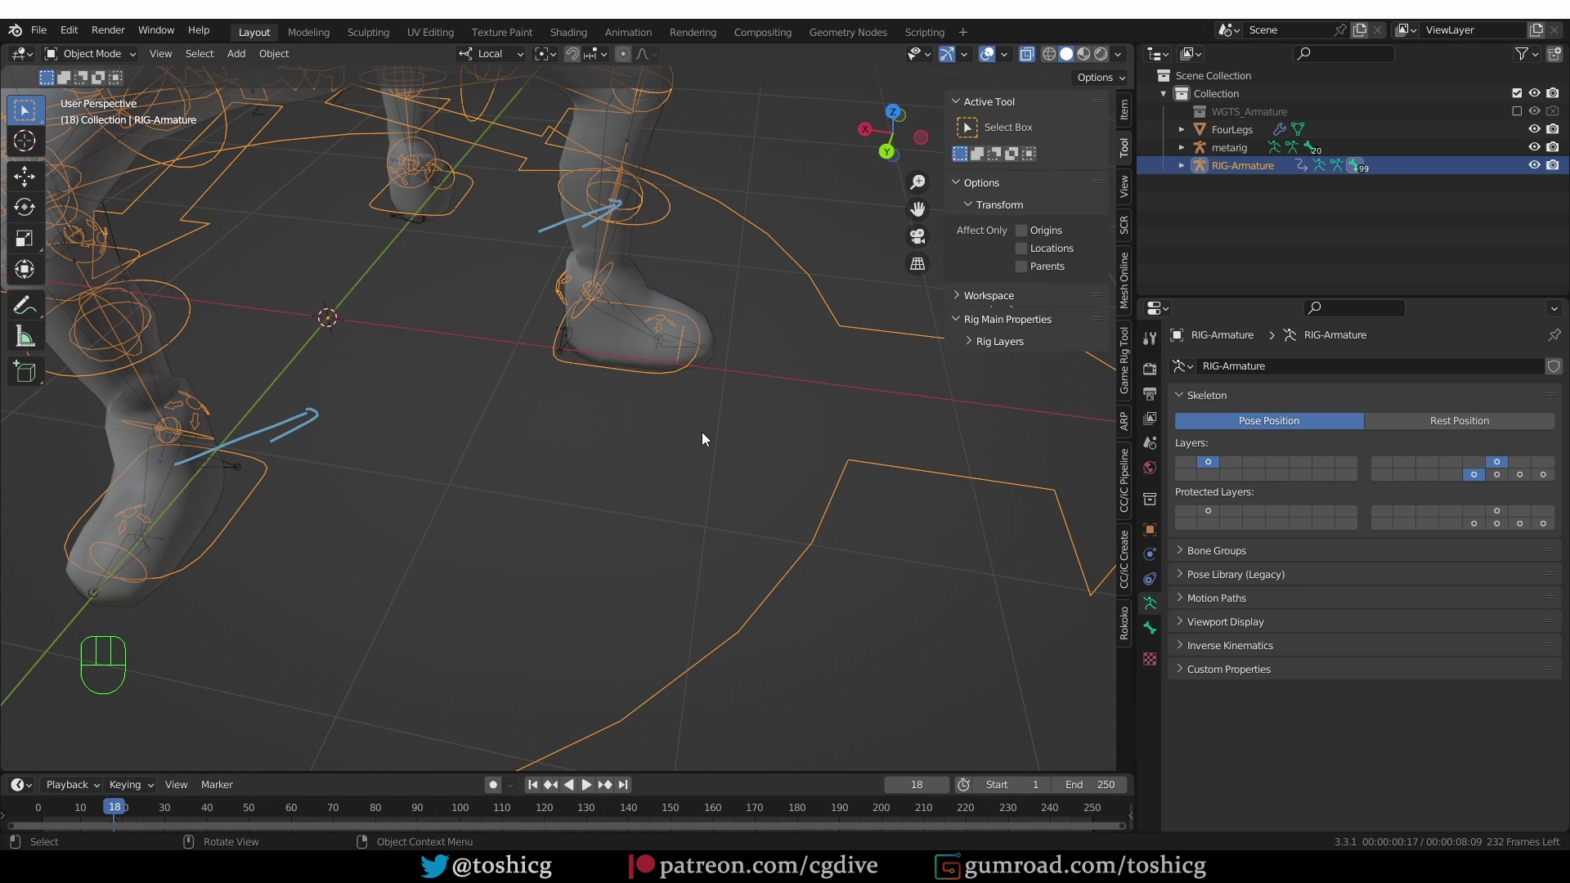
Check the regenerated foot widget now lines up with the feet, grabbing it briefly
{"action": "scroll", "scroll_direction": "down", "scroll_amount": 3}
{"action": "middle_click", "coordinate": [690, 416]}
{"action": "key", "text": "Tab"}
{"action": "left_click", "coordinate": [678, 401]}
{"action": "key", "text": "g"}
{"action": "key", "text": "Tab"}
Parent the FourLegs mesh to RIG-Armature with Automatic Weights via Ctrl+P
{"action": "left_click", "coordinate": [641, 162]}
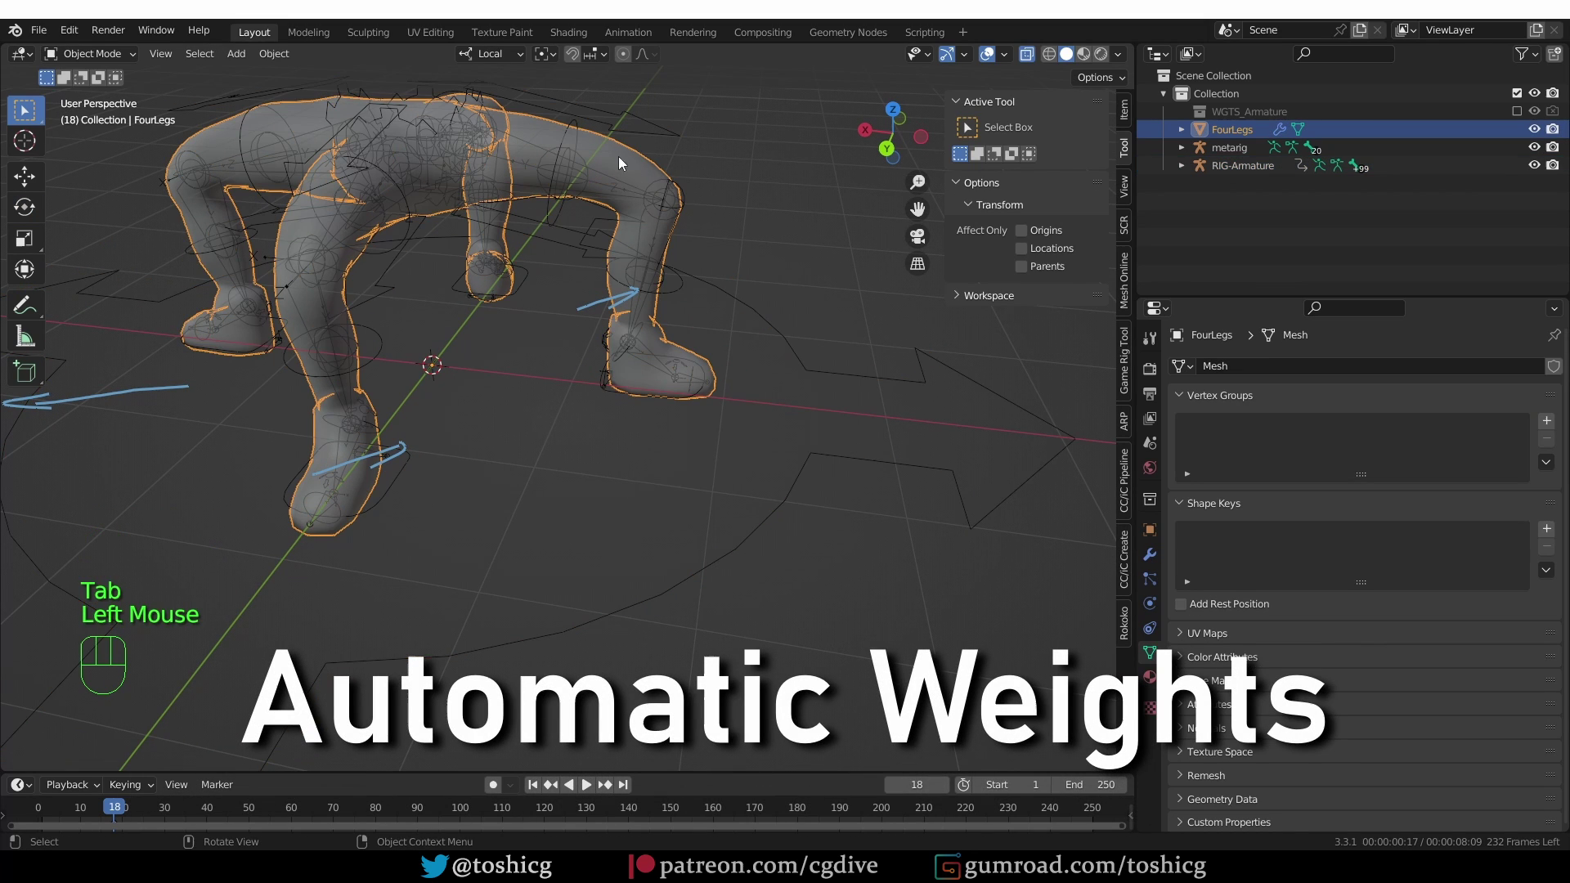
{"action": "middle_click", "coordinate": [638, 201]}
{"action": "left_click_drag", "start_coordinate": [628, 196], "coordinate": [642, 271]}
{"action": "left_click", "coordinate": [654, 231]}
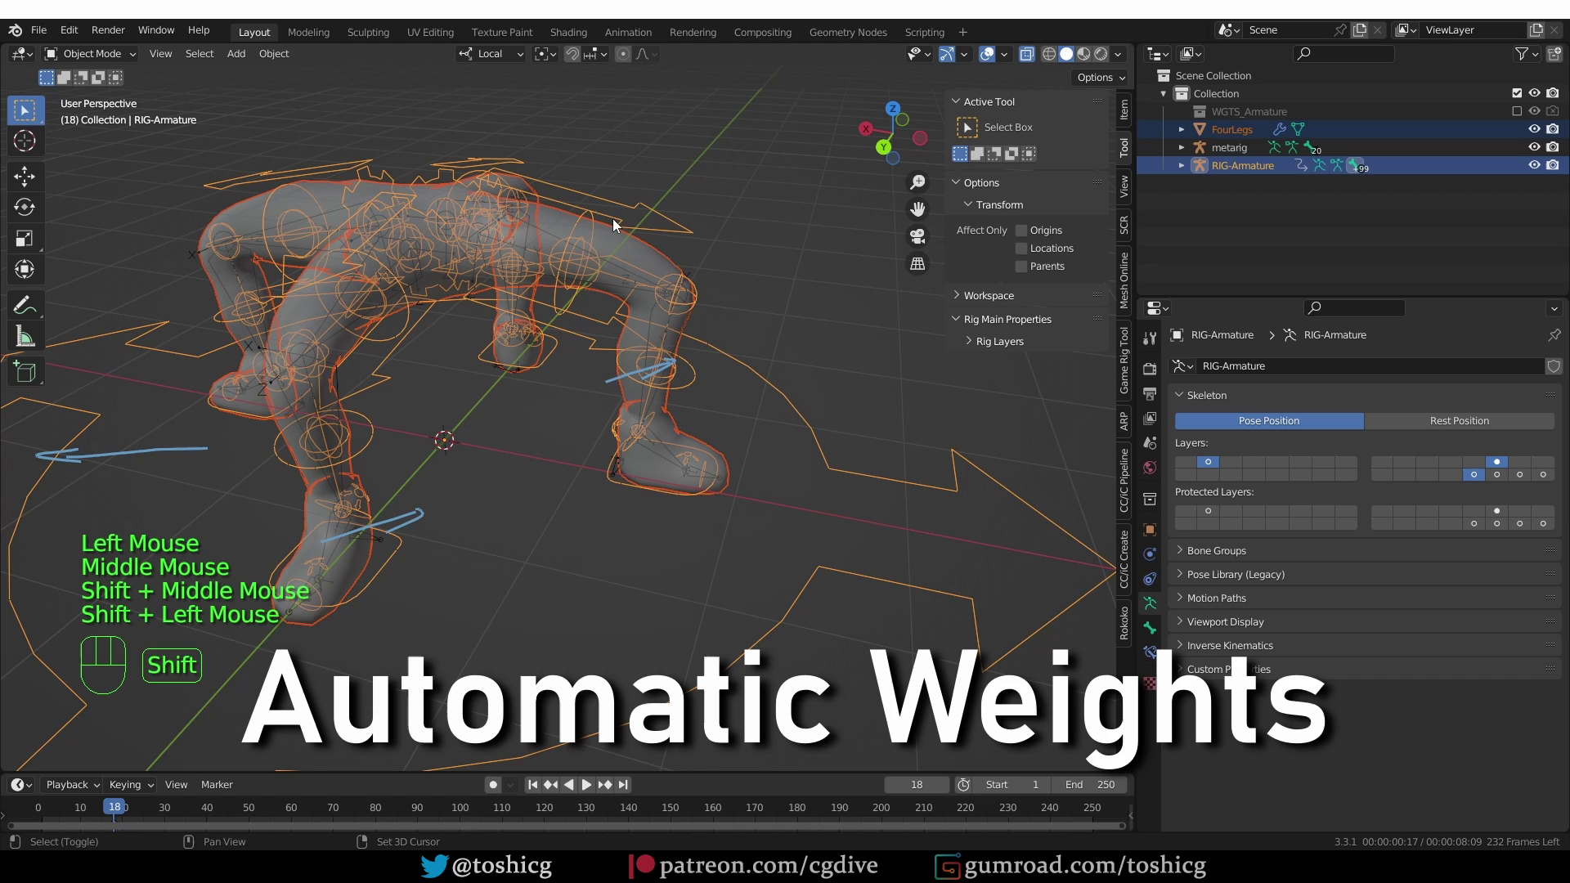
{"action": "key", "text": "ctrl+p"}
{"action": "middle_click", "coordinate": [681, 393]}
{"action": "key", "text": "Tab"}
{"action": "left_click", "coordinate": [666, 490]}
Grab foot_ik.R and other controls in Pose Mode to test that the mesh deforms with the rig
{"action": "key", "text": "g"}
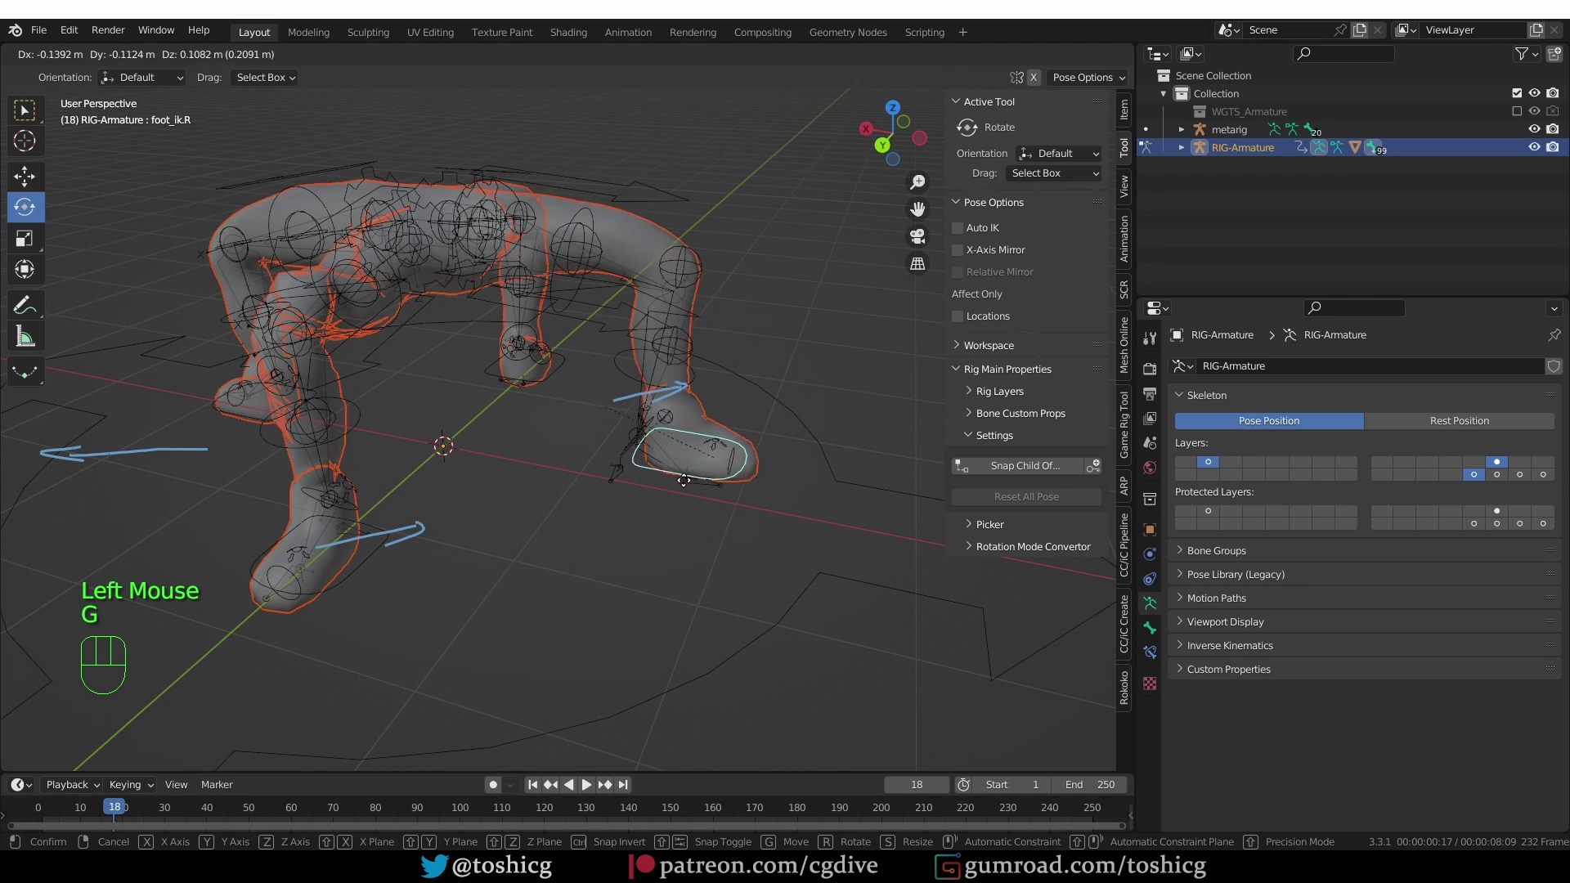
{"action": "left_click", "coordinate": [396, 578]}
{"action": "left_click", "coordinate": [377, 579]}
{"action": "key", "text": "g"}
{"action": "left_click", "coordinate": [232, 420]}
{"action": "key", "text": "g"}
{"action": "double_click", "coordinate": [476, 384]}
{"action": "key", "text": "g"}
{"action": "scroll", "scroll_direction": "down", "scroll_amount": 3}
{"action": "middle_click", "coordinate": [534, 446]}
{"action": "middle_click", "coordinate": [581, 495]}
{"action": "double_click", "coordinate": [585, 566]}
{"action": "key", "text": "g"}
{"action": "middle_click", "coordinate": [549, 456]}
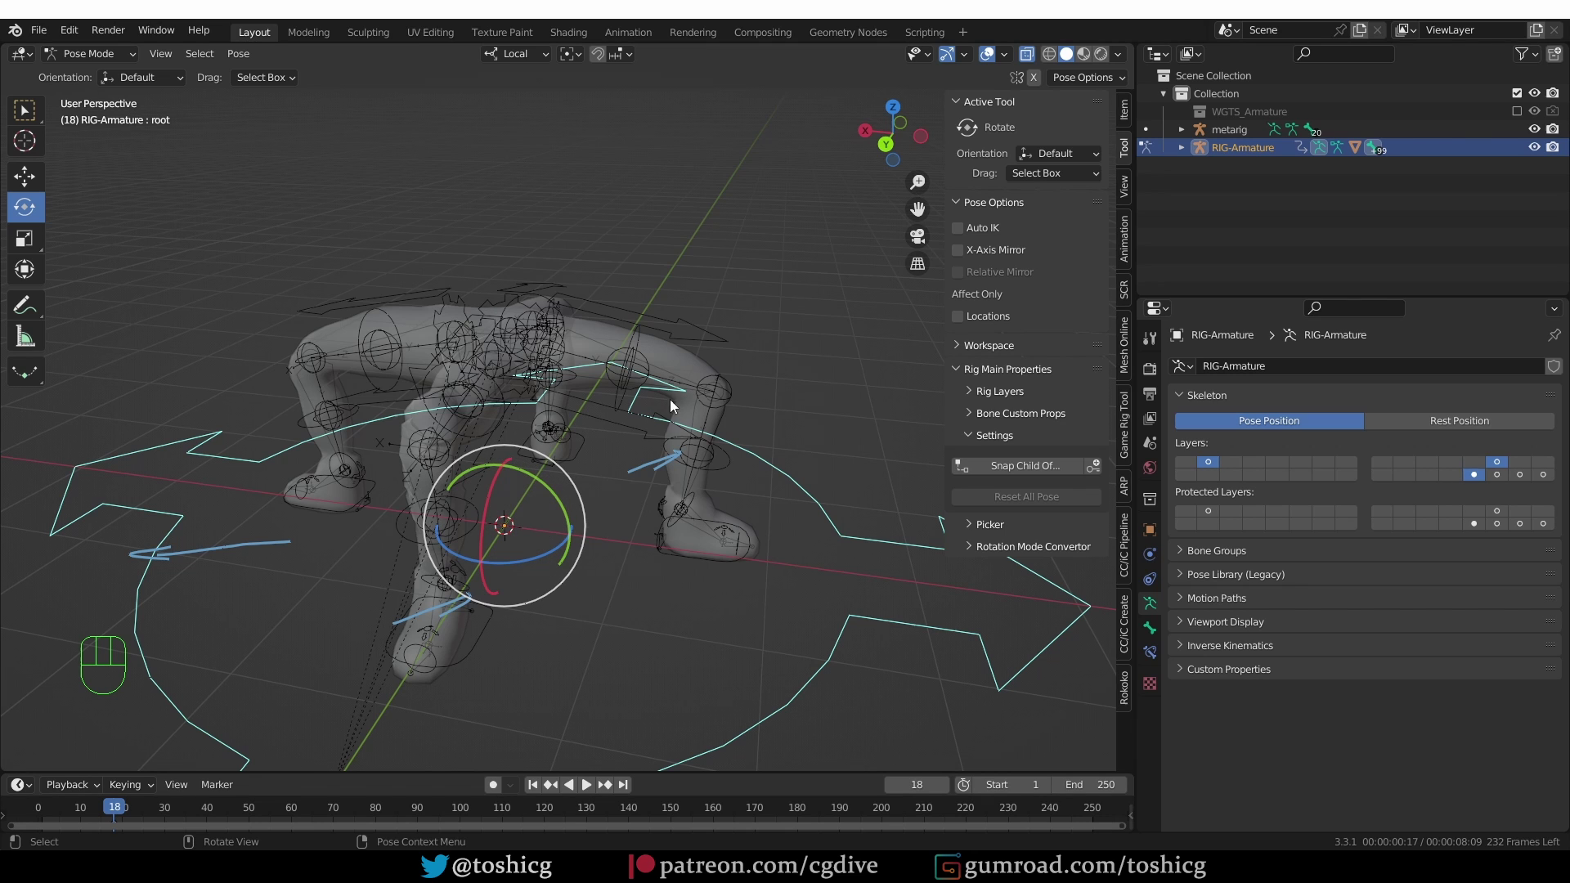
Isolate the metarig, add a new bone at its origin and switch into Pose Mode
{"action": "key", "text": "Tab"}
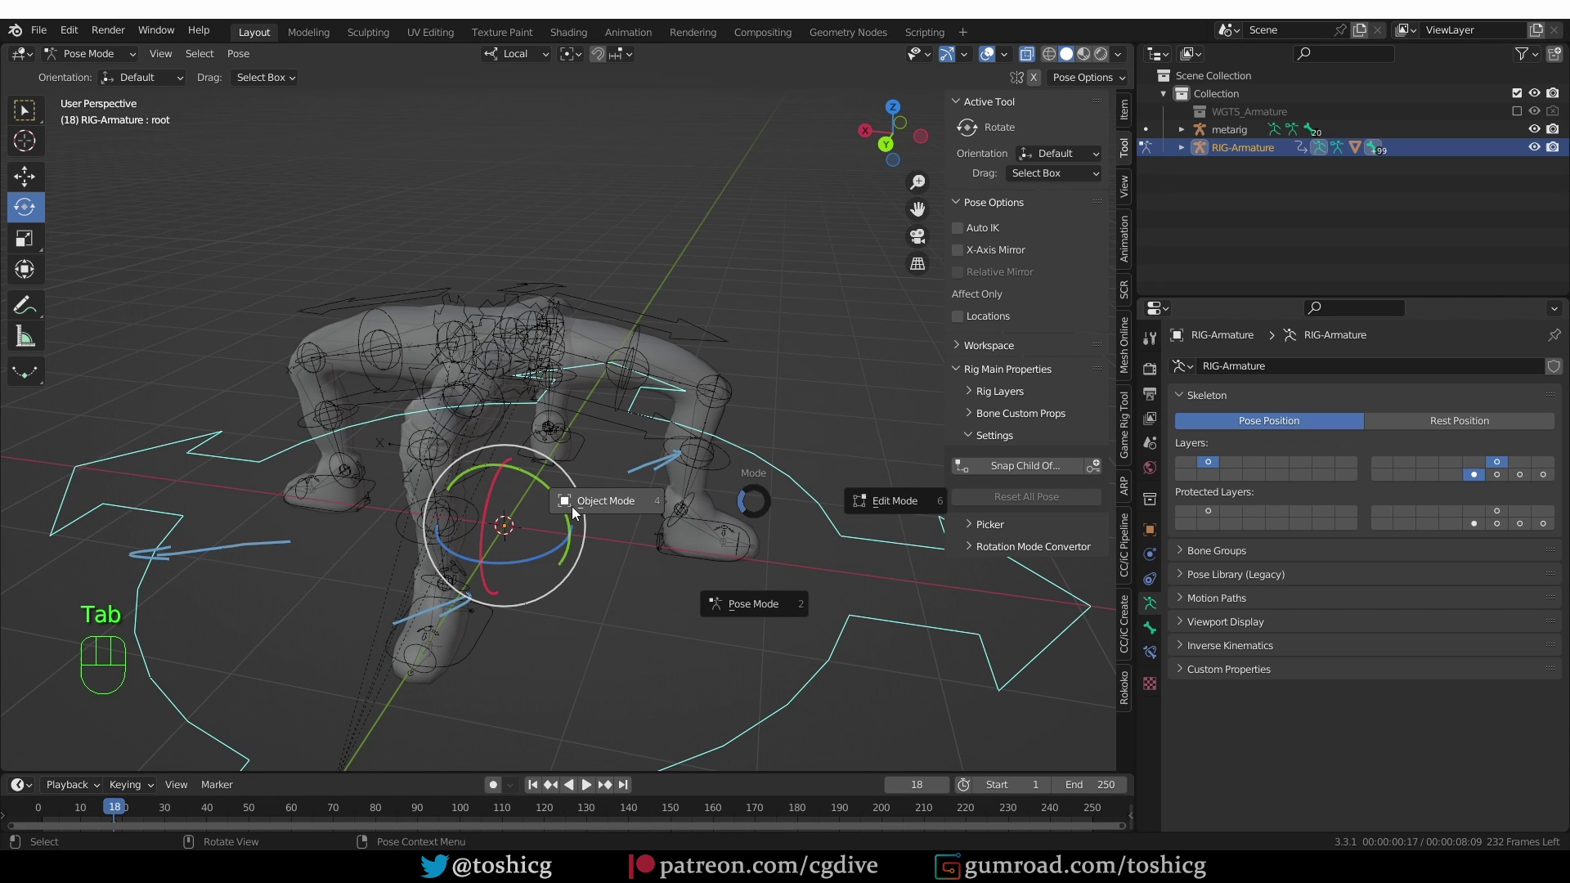
{"action": "left_click", "coordinate": [1238, 130]}
{"action": "middle_click", "coordinate": [697, 312]}
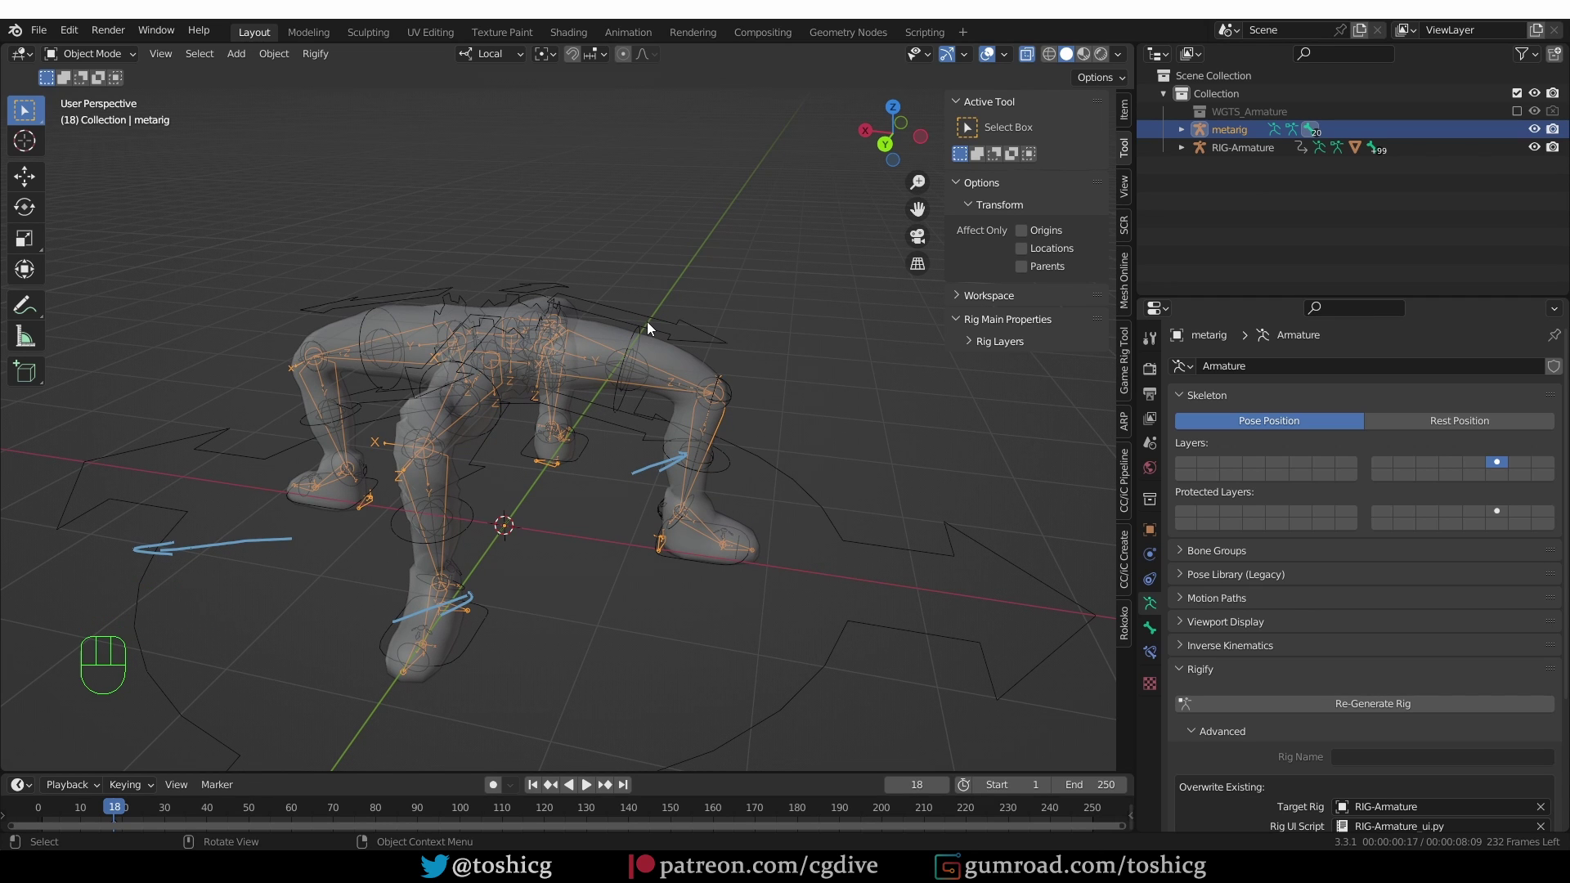
{"action": "key", "text": "KP_Divide"}
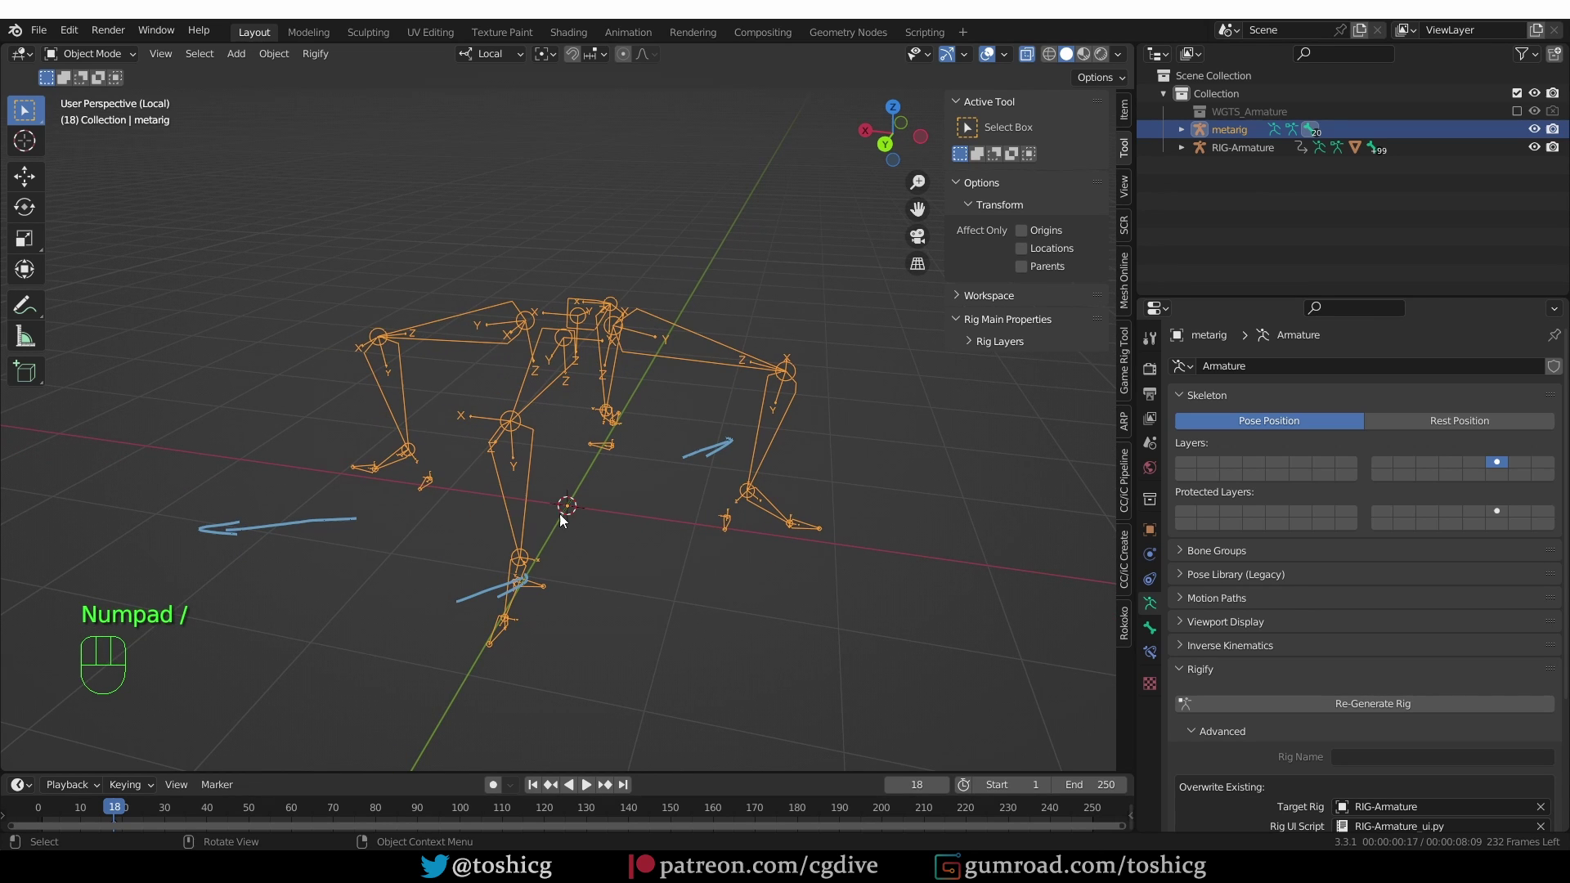
{"action": "middle_click", "coordinate": [567, 519]}
{"action": "key", "text": "Tab"}
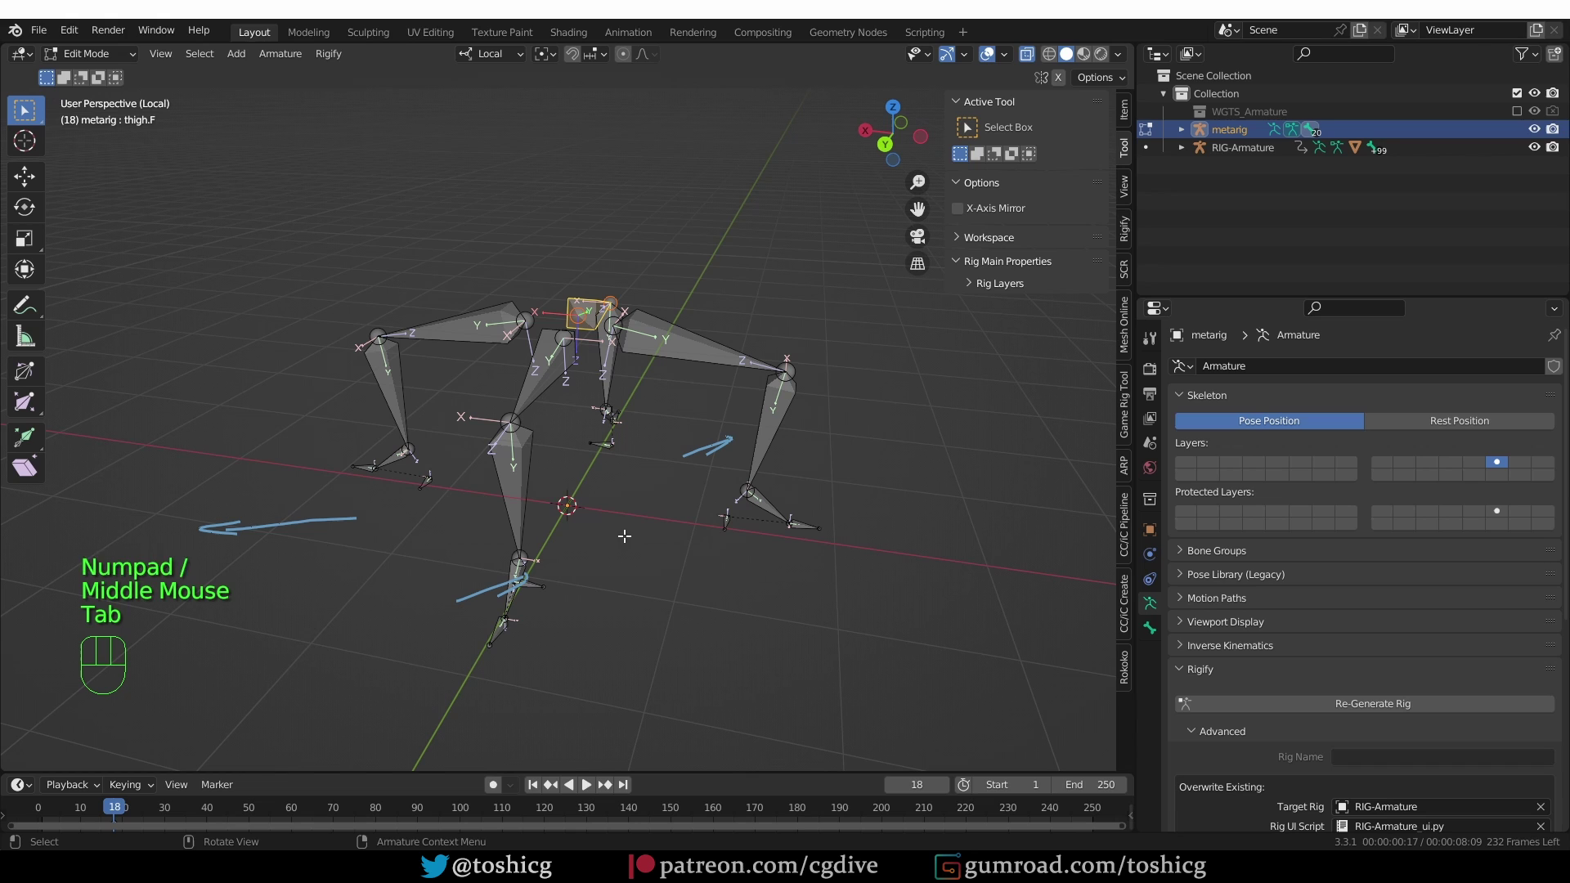
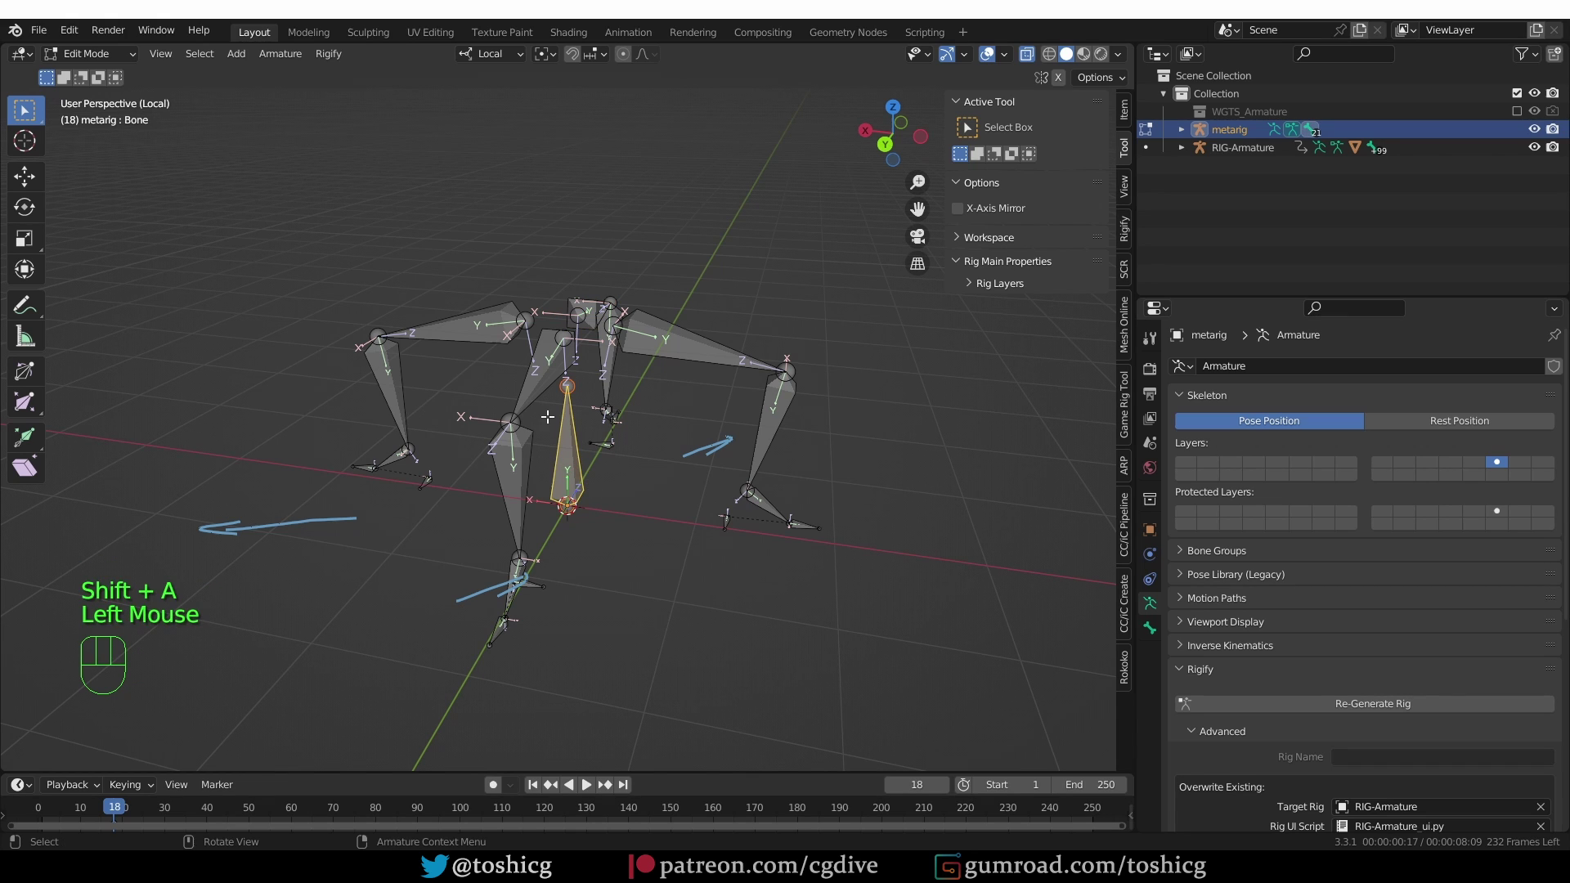
{"action": "left_click", "coordinate": [1155, 630]}
{"action": "left_click_drag", "start_coordinate": [111, 52], "coordinate": [117, 130]}
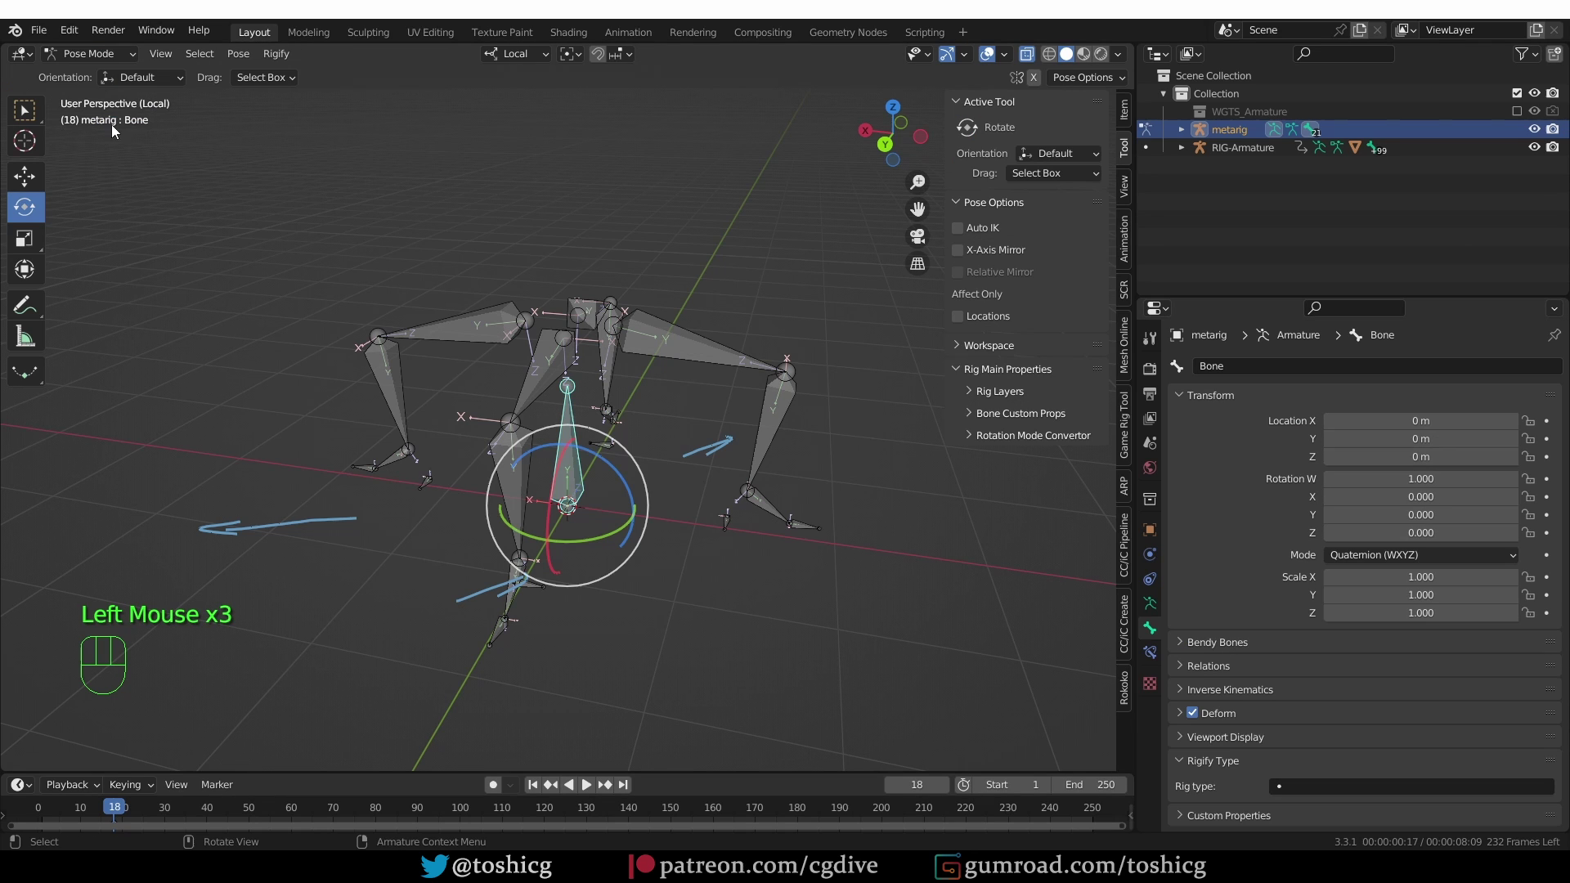
Give the new bone rig type basic.super_copy with a circle widget and Deform turned off
{"action": "scroll", "scroll_direction": "down", "scroll_amount": 3}
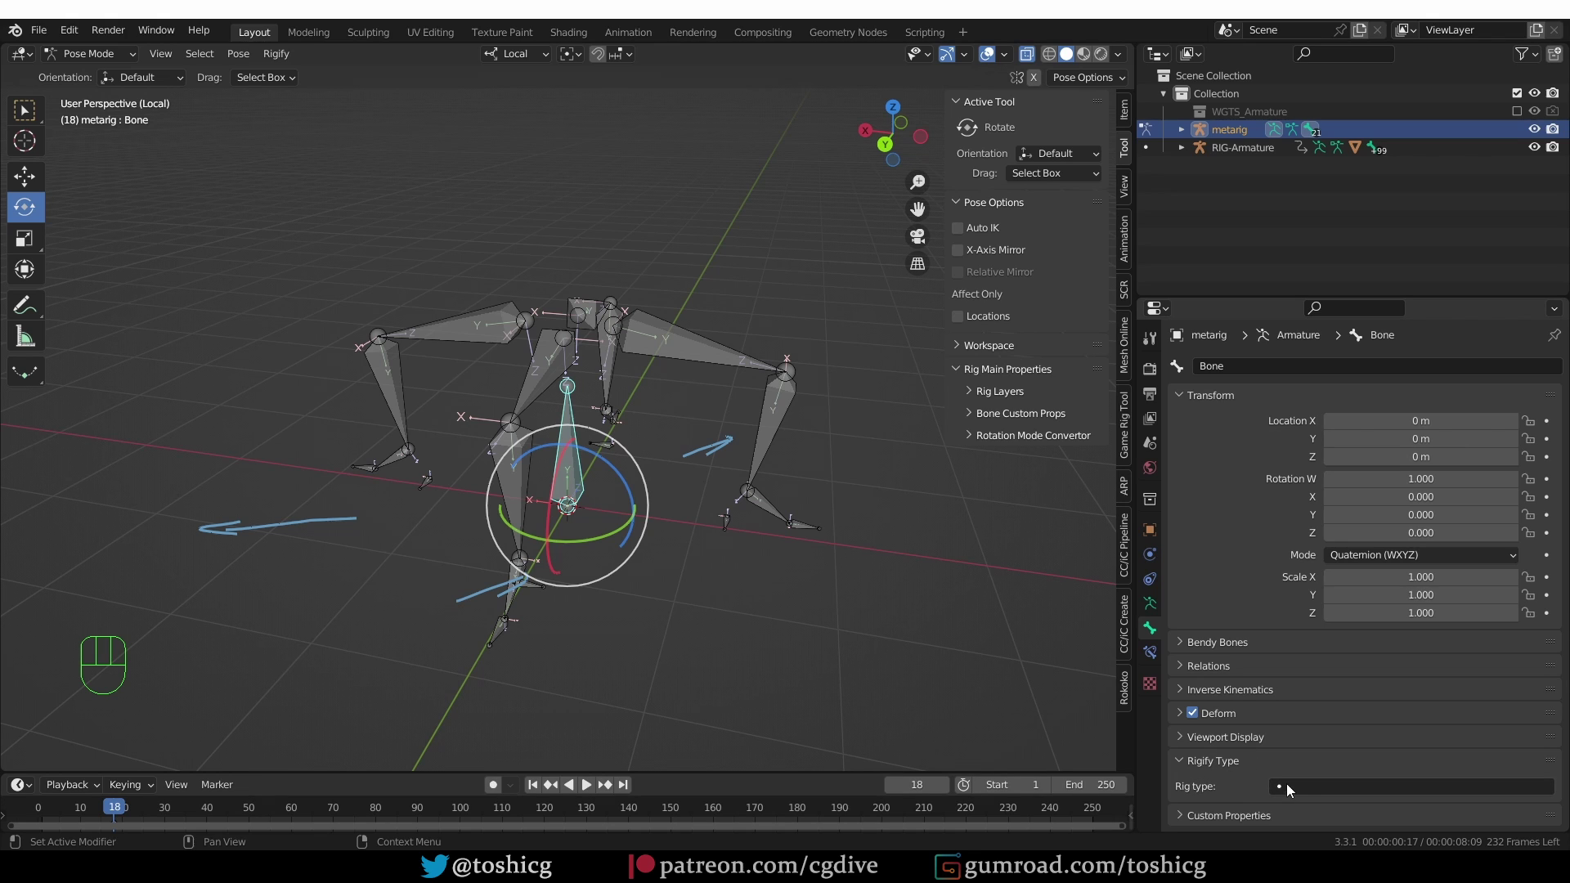
{"action": "left_click_drag", "start_coordinate": [1314, 785], "coordinate": [1381, 609]}
{"action": "scroll", "scroll_direction": "down", "scroll_amount": 3}
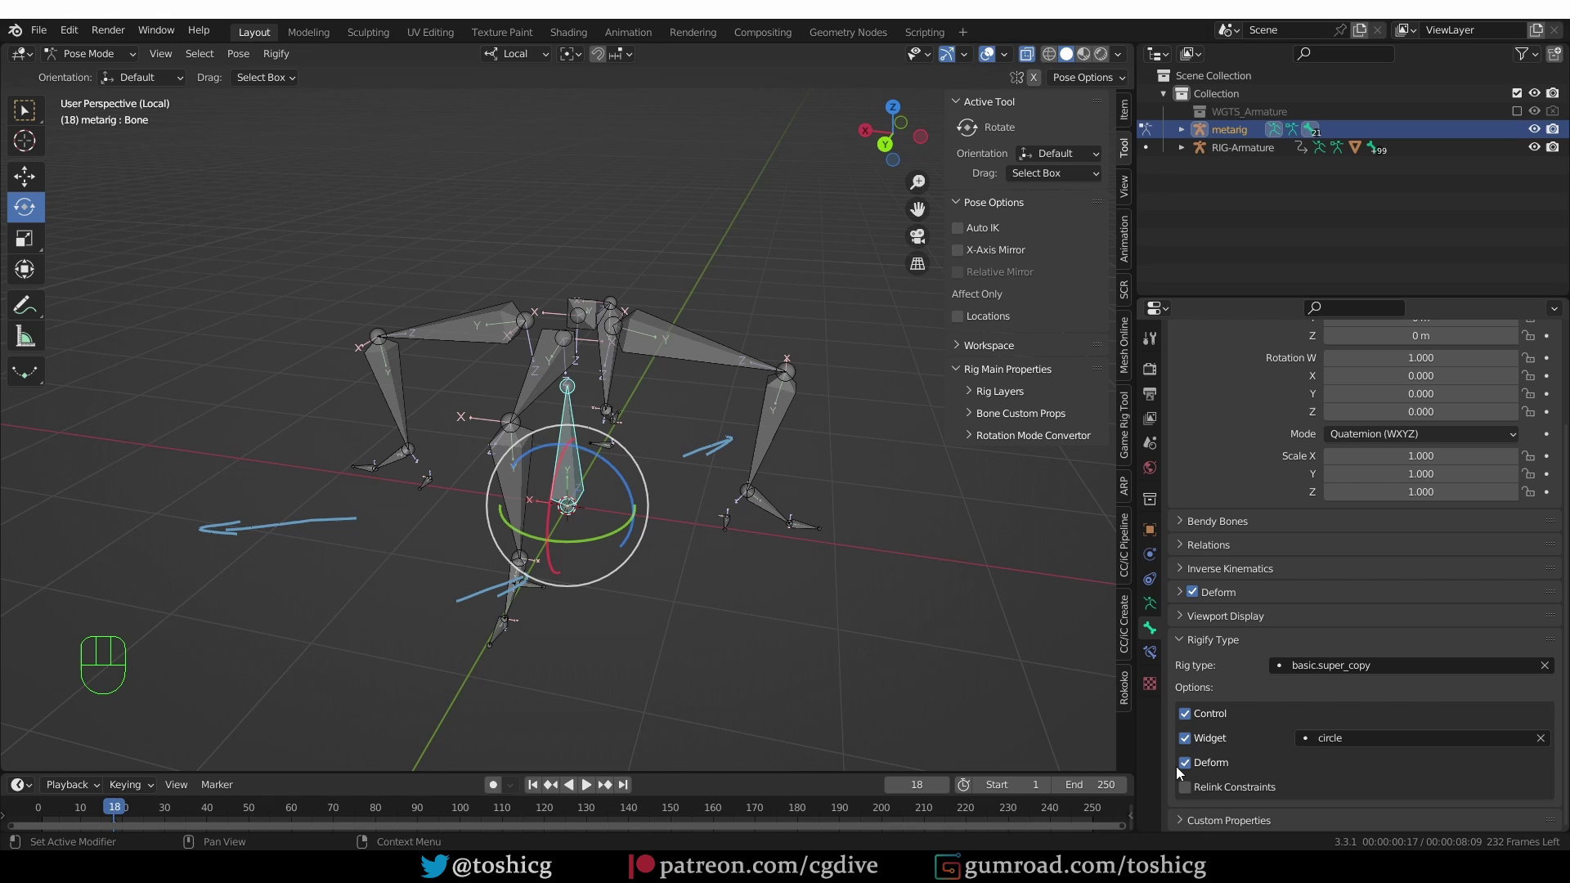
{"action": "left_click", "coordinate": [1197, 770]}
{"action": "left_click", "coordinate": [1201, 762]}
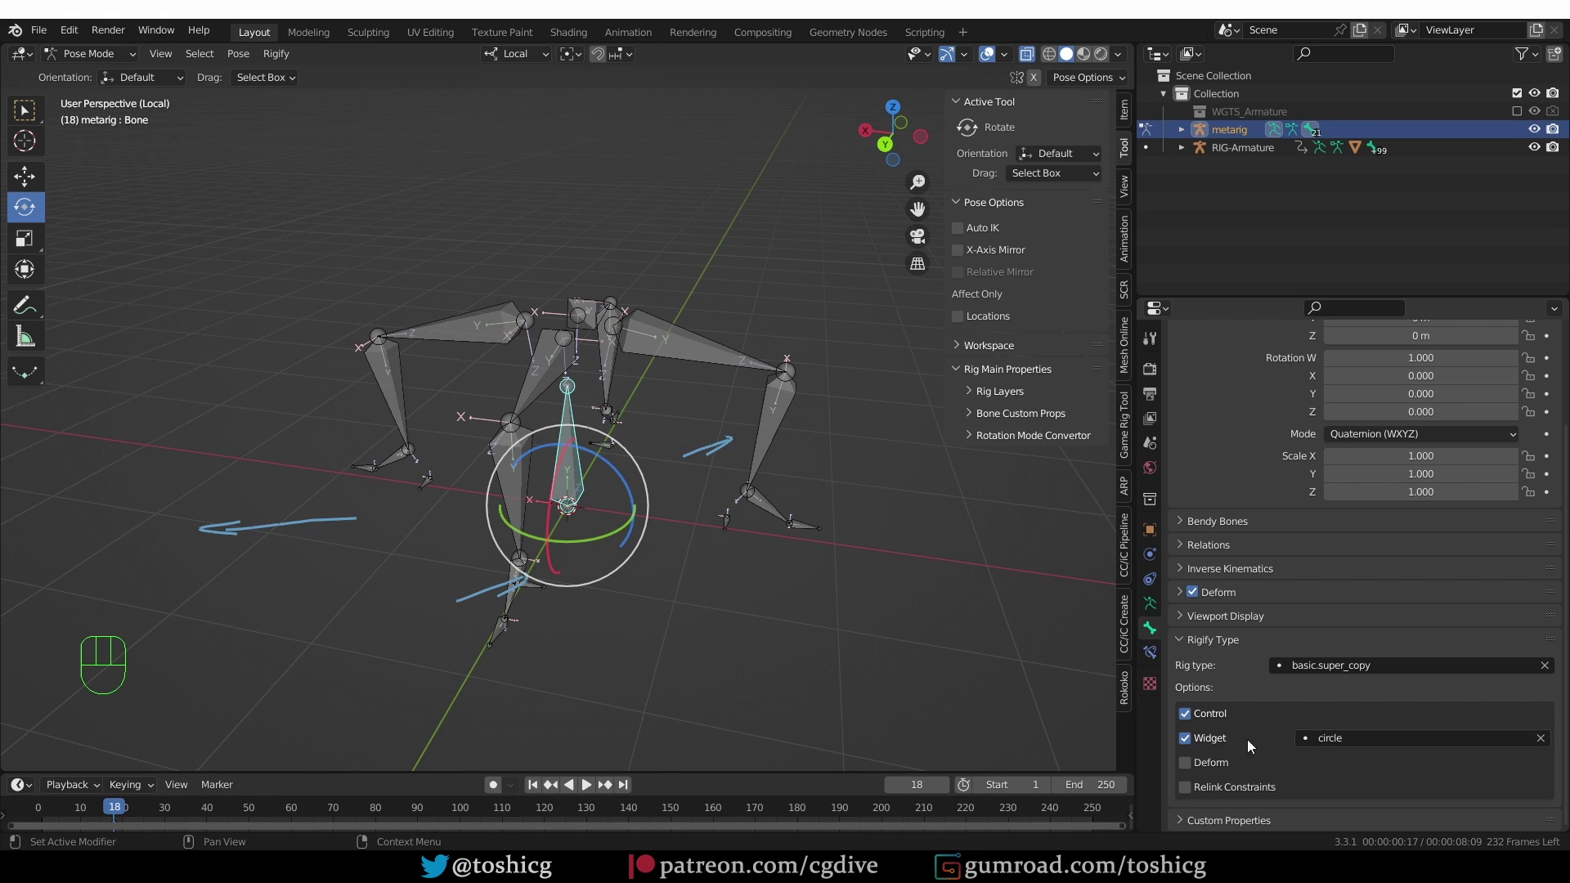
{"action": "left_click_drag", "start_coordinate": [1355, 744], "coordinate": [1372, 741]}
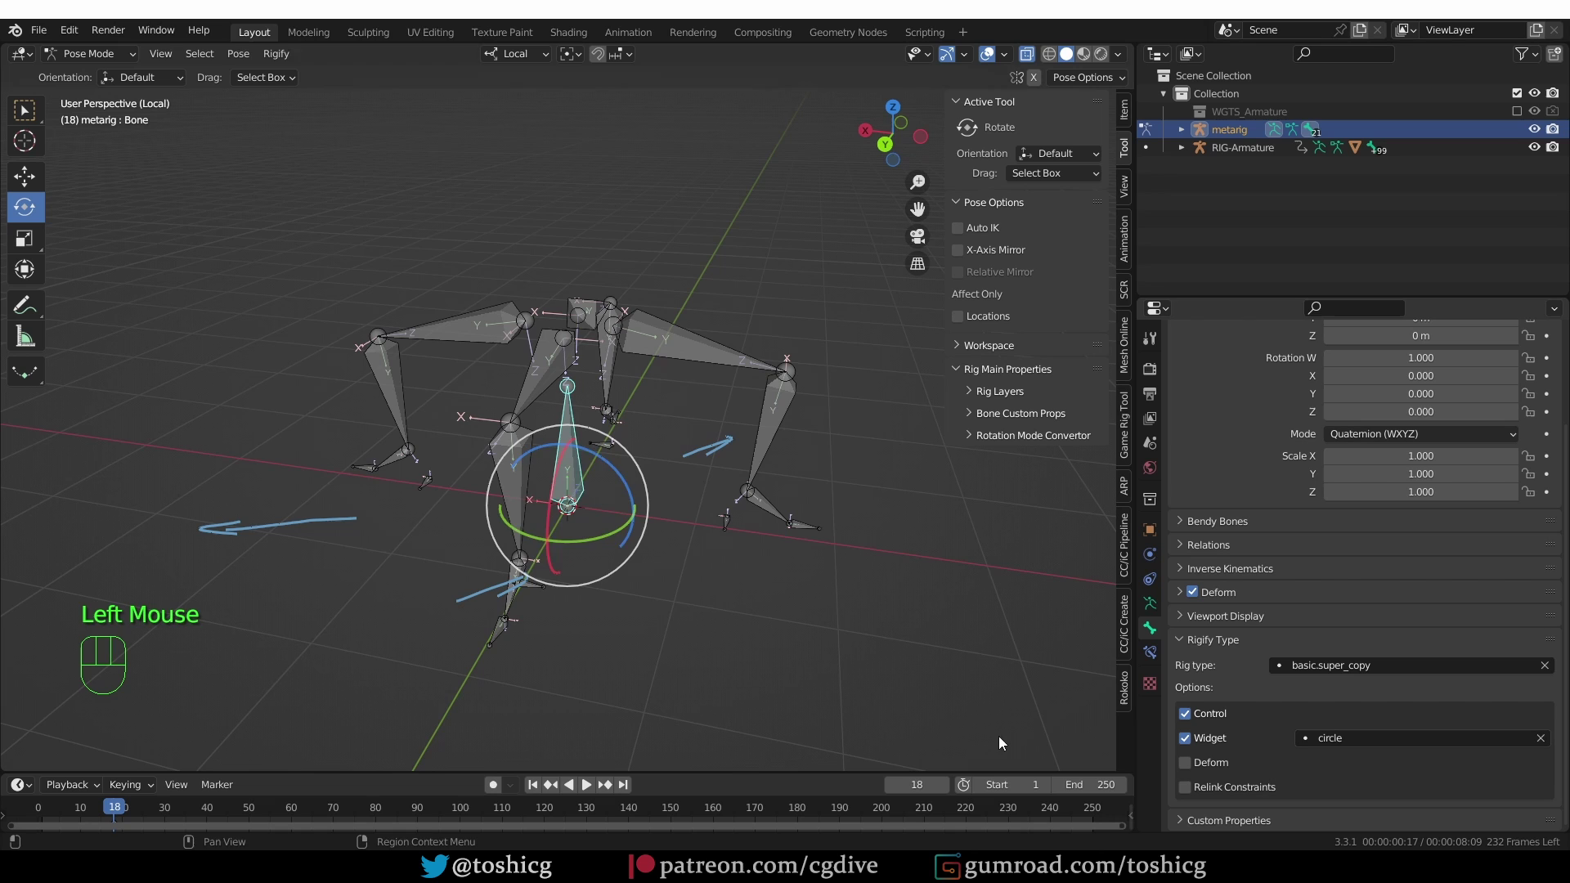
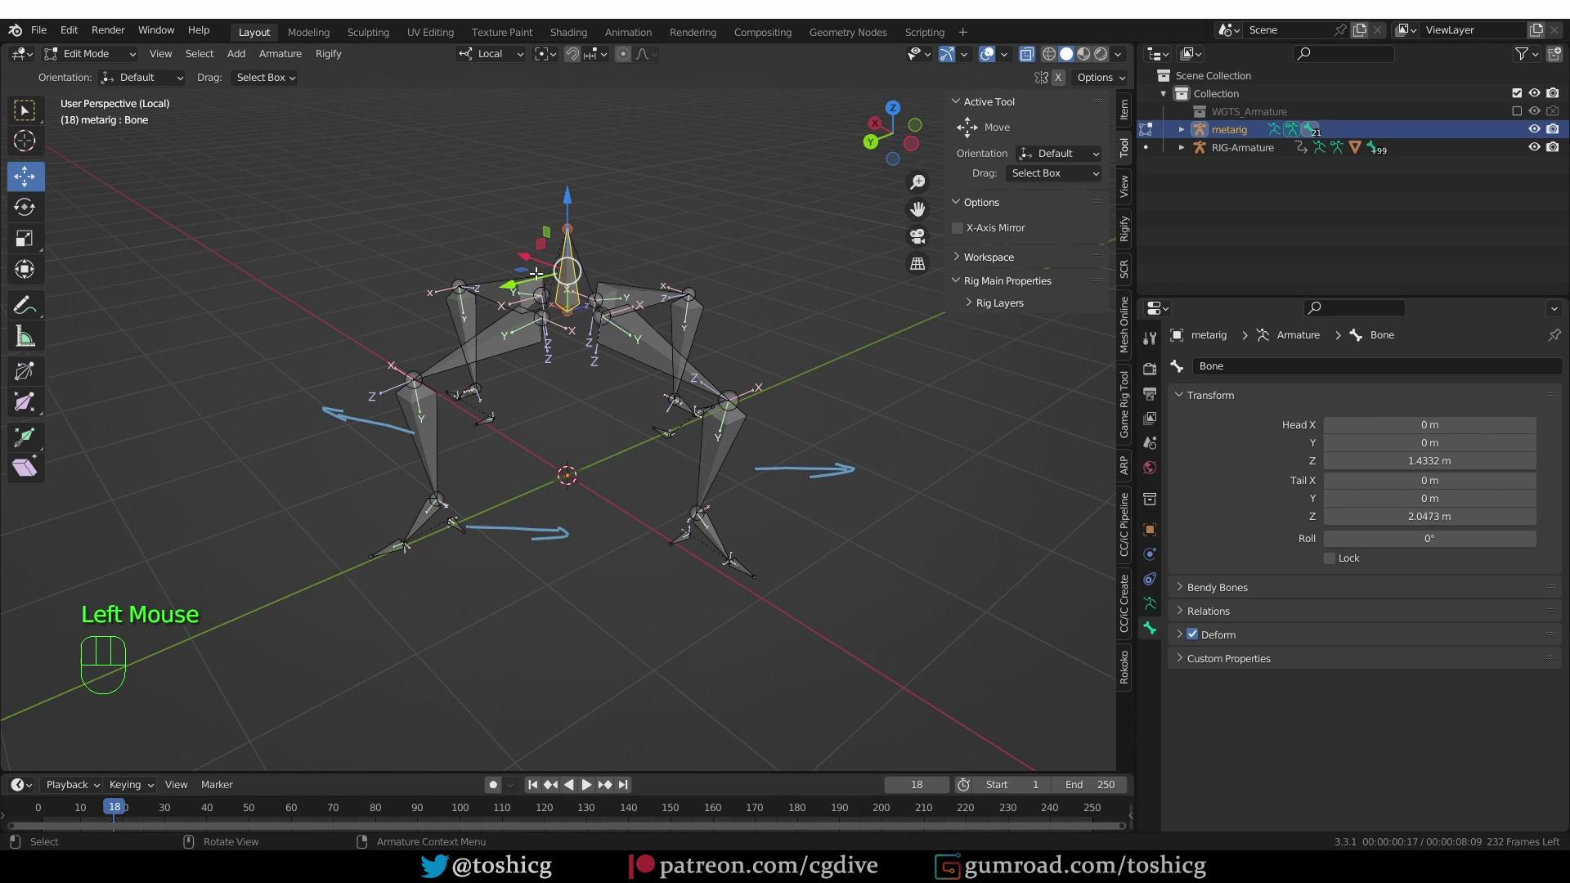
Rename the new bone to body with F2
{"action": "key", "text": "F2"}
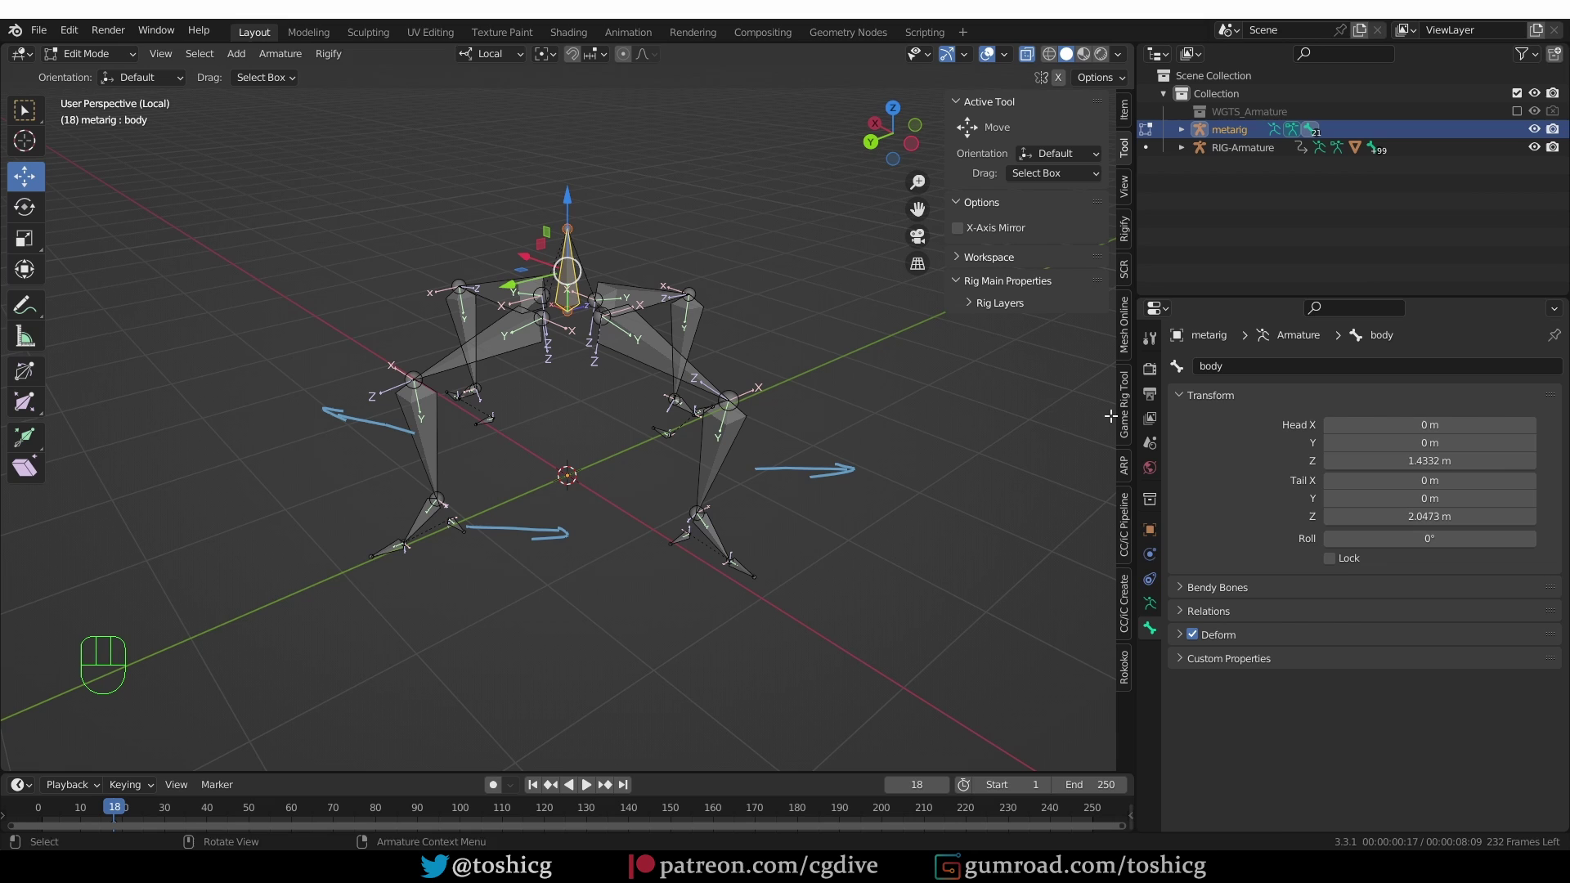
Leave Edit Mode, re-generate the rig and look over the new circular body control
{"action": "left_click", "coordinate": [1156, 609]}
{"action": "left_click", "coordinate": [1363, 713]}
{"action": "middle_click", "coordinate": [847, 492]}
{"action": "key", "text": "KP_Divide"}
{"action": "left_click_drag", "start_coordinate": [790, 487], "coordinate": [758, 527]}
{"action": "scroll", "scroll_direction": "up", "scroll_amount": 3}
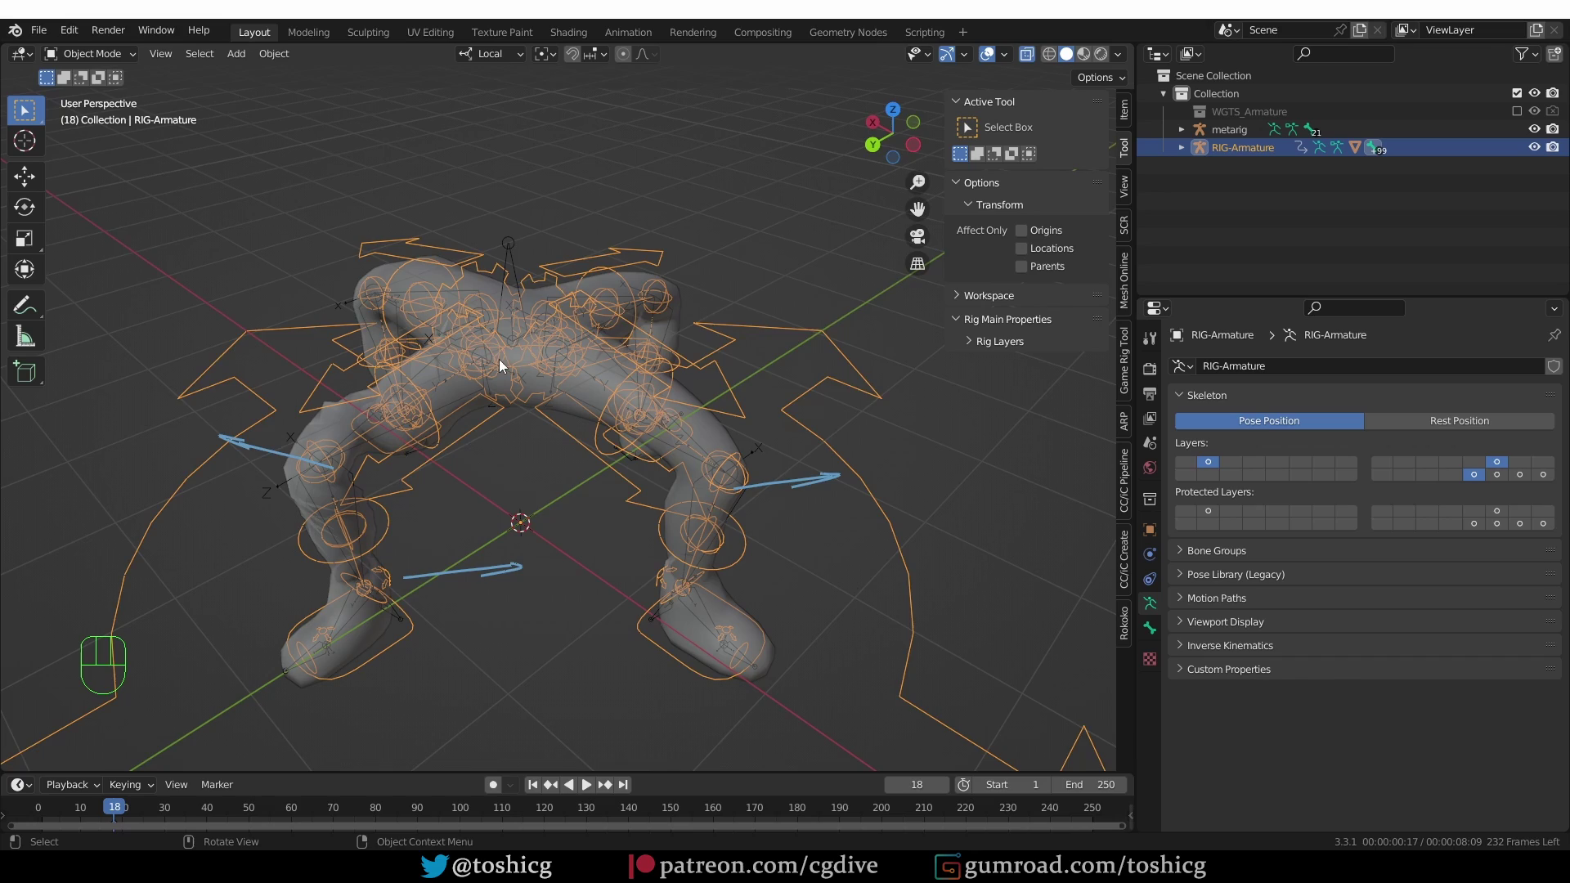
{"action": "middle_click", "coordinate": [493, 367]}
{"action": "key", "text": "KP_Divide"}
{"action": "scroll", "scroll_direction": "up", "scroll_amount": 3}
{"action": "left_click_drag", "start_coordinate": [607, 529], "coordinate": [605, 484]}
In Pose Mode on RIG-Armature, select the body control circle and move it to test it
{"action": "key", "text": "Tab"}
{"action": "left_click", "coordinate": [625, 483]}
{"action": "middle_click", "coordinate": [627, 480]}
{"action": "left_click", "coordinate": [635, 477]}
{"action": "left_click_drag", "start_coordinate": [635, 482], "coordinate": [614, 489]}
{"action": "key", "text": "g"}
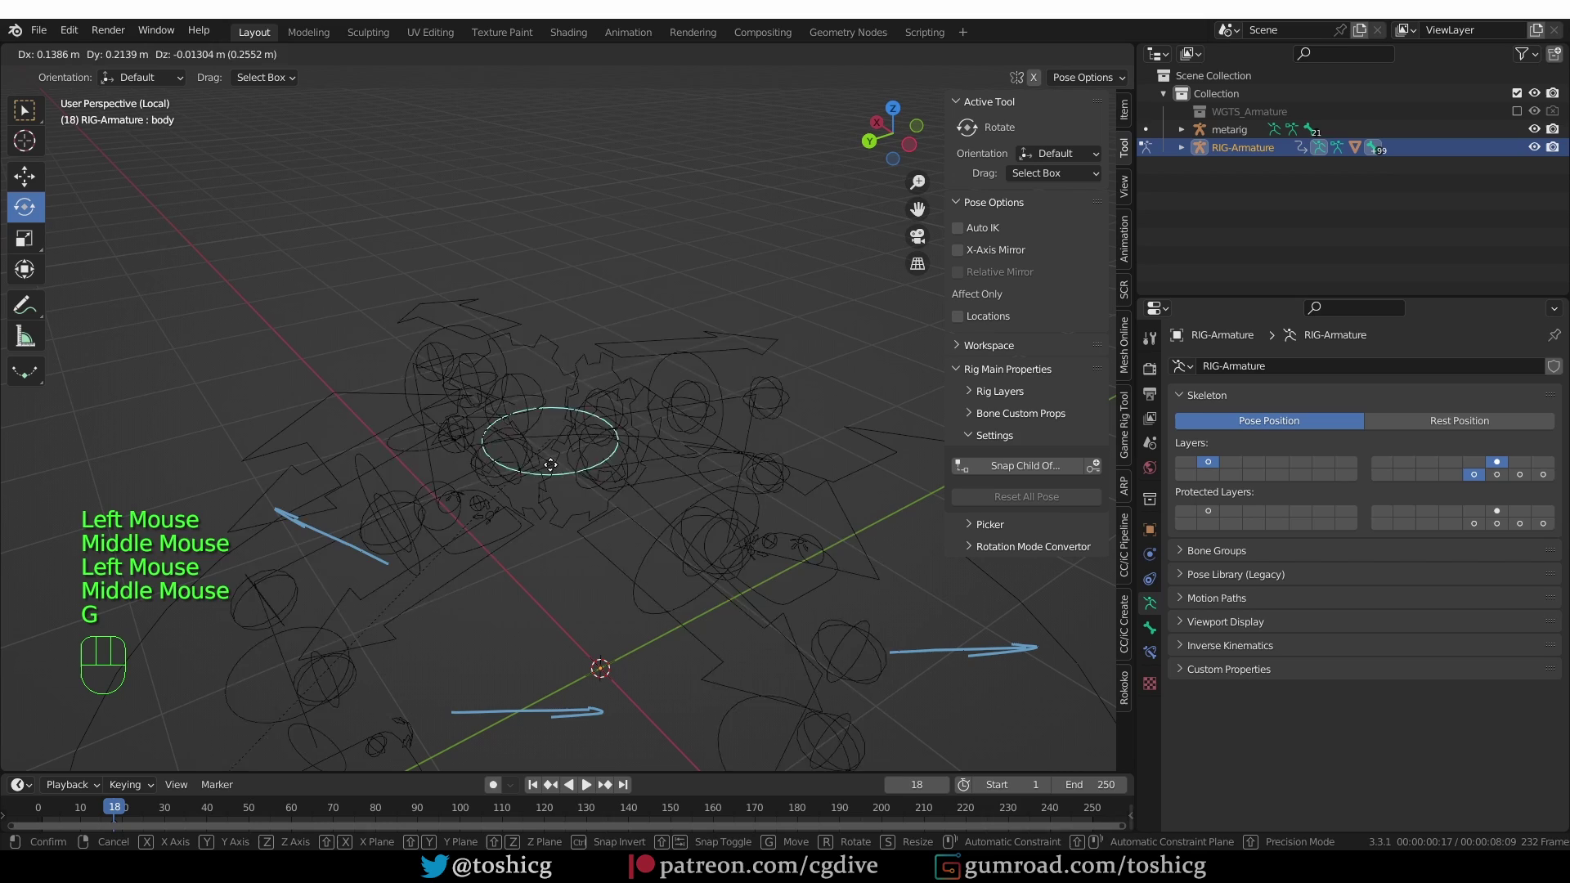
{"action": "middle_click", "coordinate": [574, 467]}
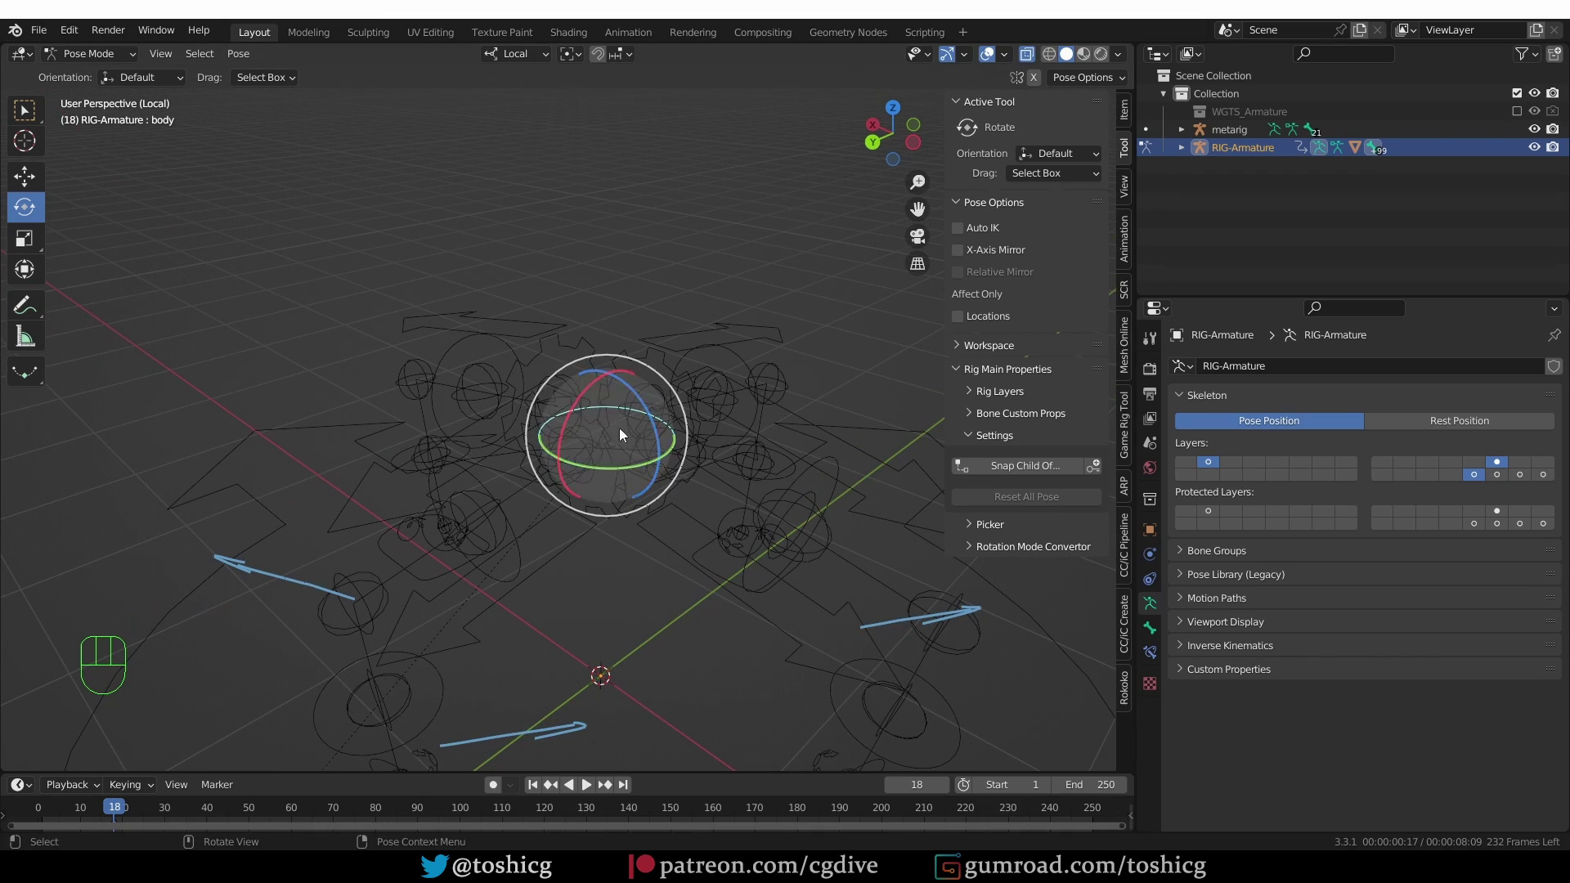
{"action": "key", "text": "KP_Divide"}
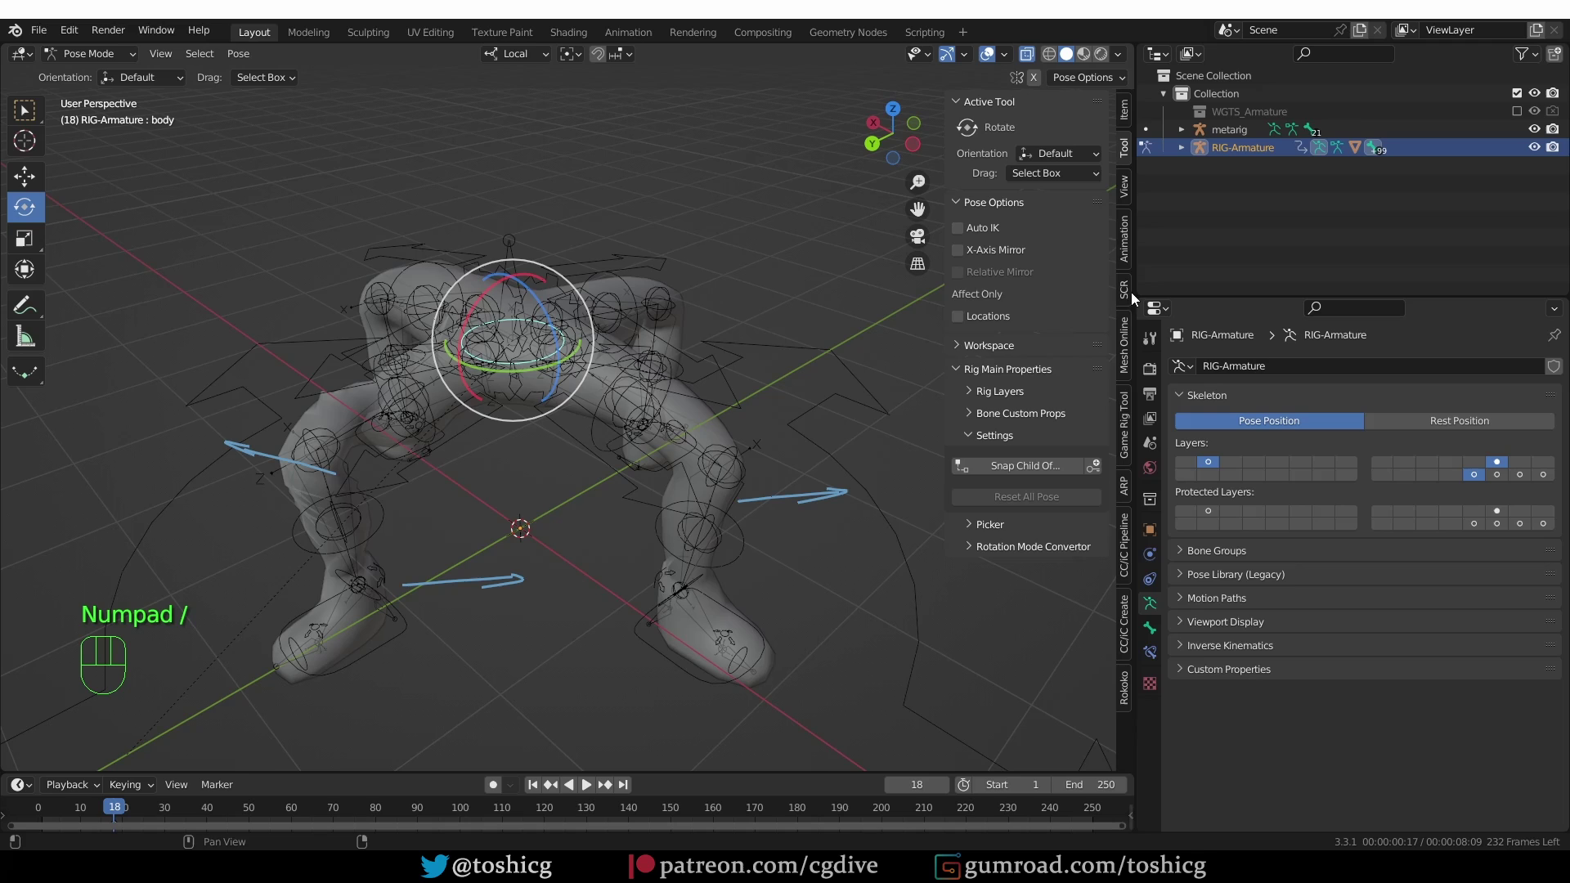
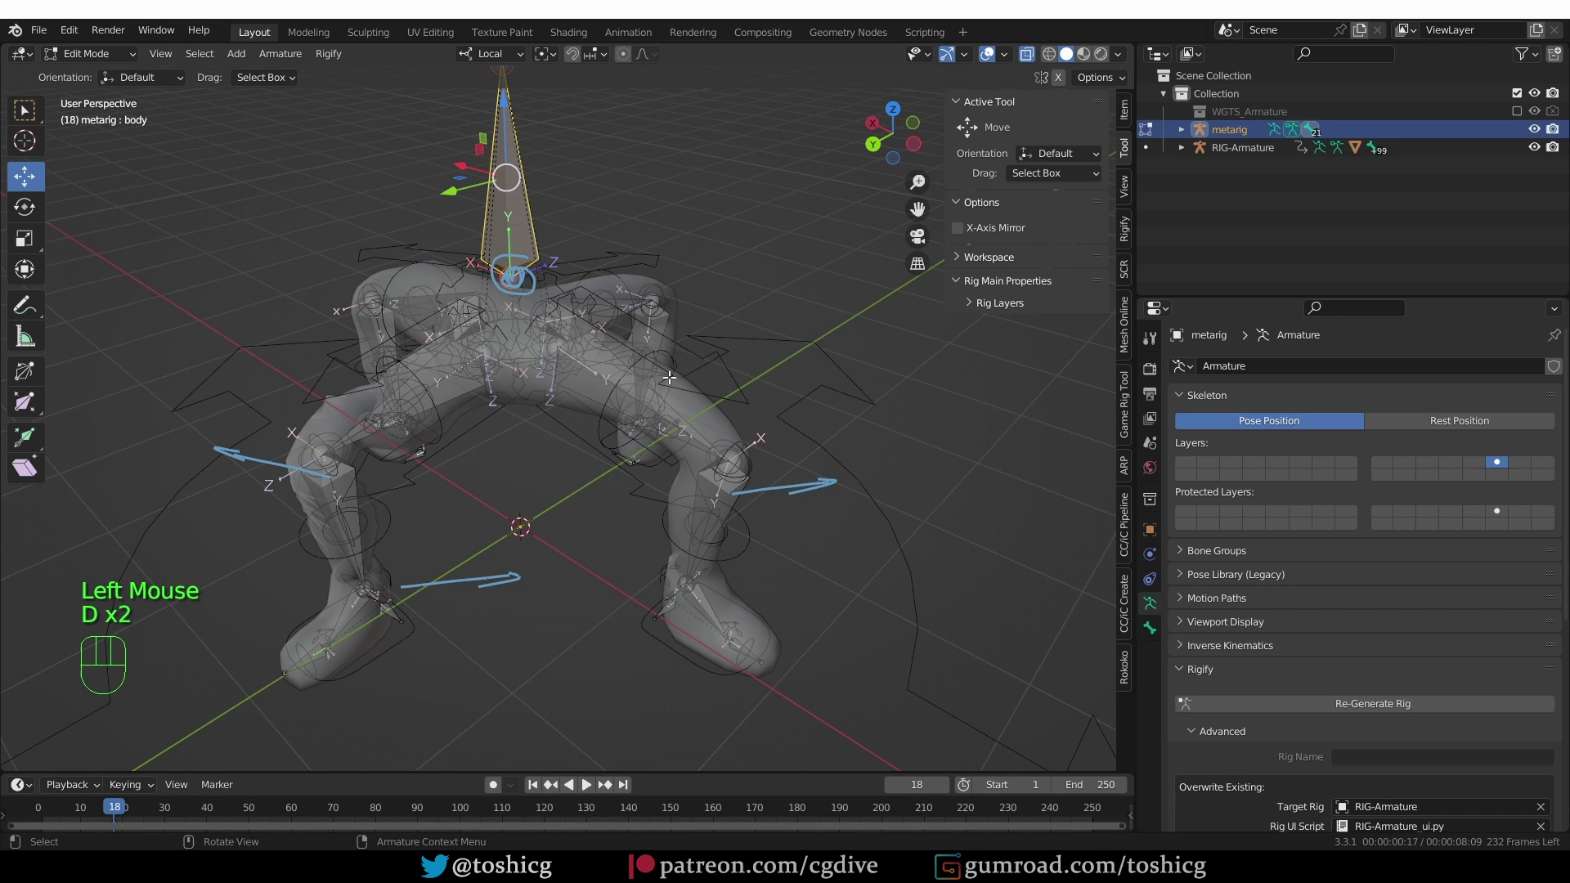
Re-generate the rig from the adjusted metarig and select RIG-Armature
{"action": "key", "text": "ctrl+z"}
{"action": "key", "text": "ctrl+shift+z"}
{"action": "left_click_drag", "start_coordinate": [1326, 705], "coordinate": [1242, 666]}
{"action": "middle_click", "coordinate": [578, 365]}
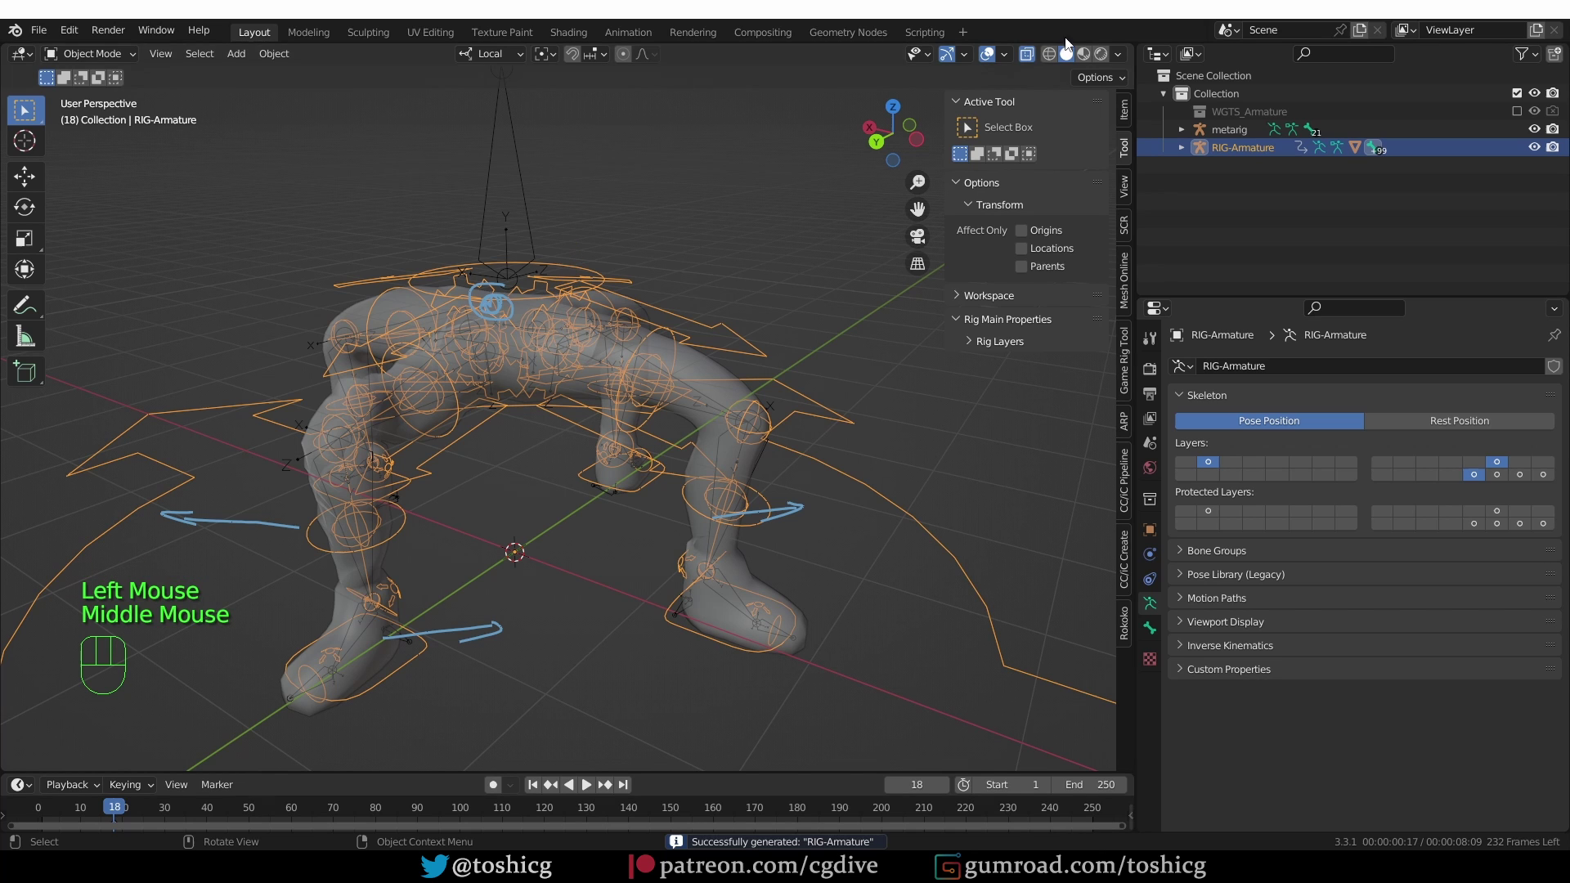
{"action": "left_click", "coordinate": [1035, 55]}
{"action": "middle_click", "coordinate": [539, 331]}
{"action": "left_click", "coordinate": [1538, 134]}
{"action": "middle_click", "coordinate": [759, 284]}
Enter Pose Mode and grab the body control to test it, revealing misaligned axes
{"action": "key", "text": "Tab"}
{"action": "left_click", "coordinate": [580, 258]}
{"action": "left_click", "coordinate": [584, 268]}
{"action": "left_click", "coordinate": [1025, 62]}
{"action": "key", "text": "g"}
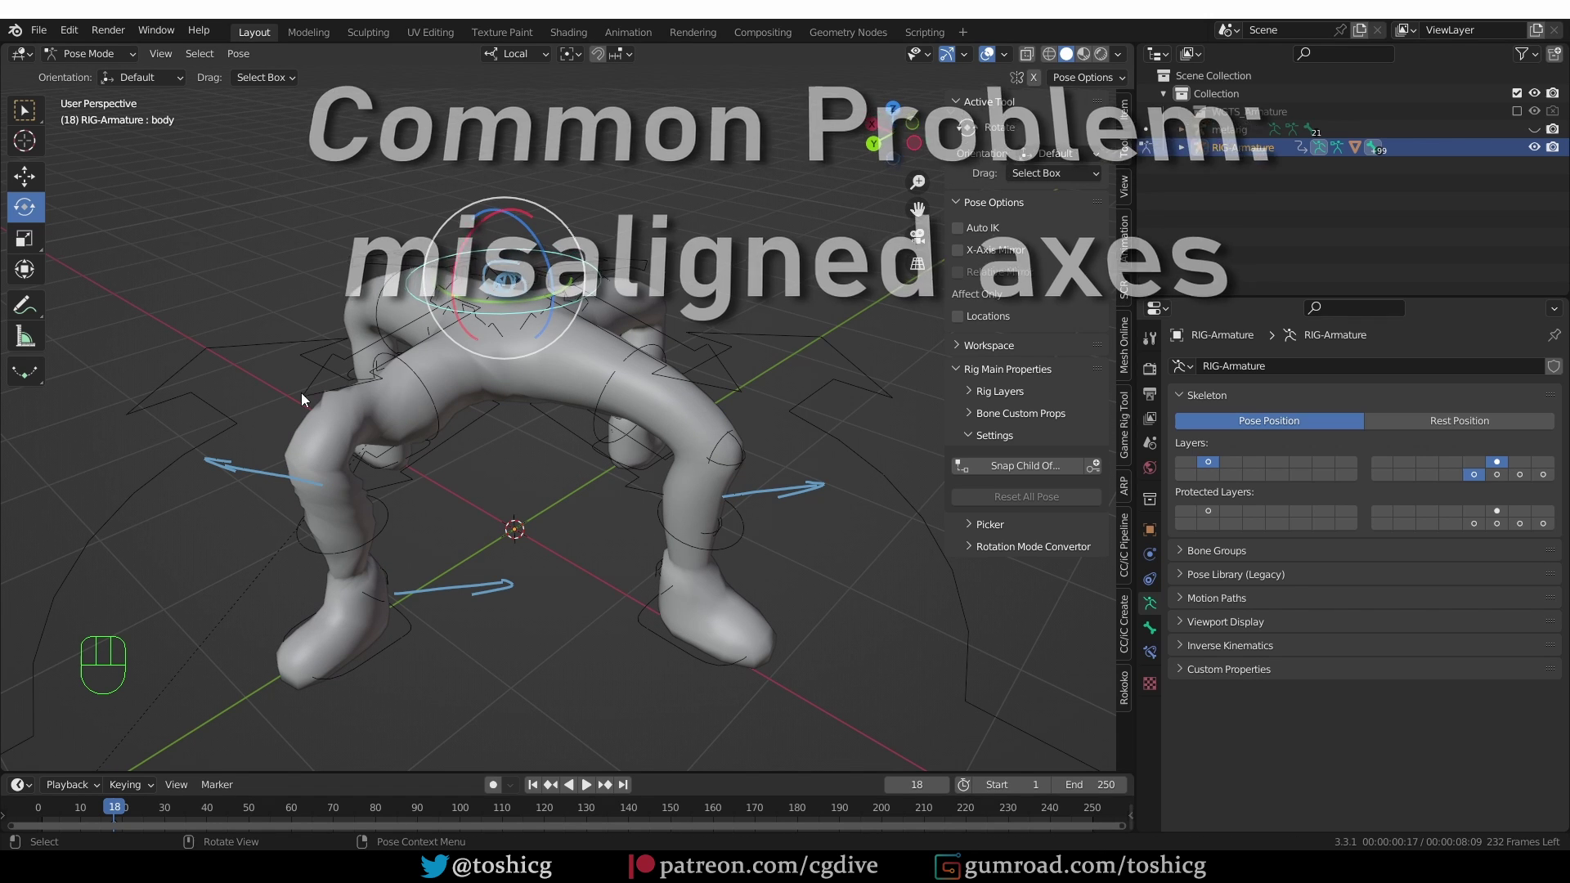
Move the body control once more to check its axes, then return to Object Mode on the metarig
{"action": "middle_click", "coordinate": [379, 445]}
{"action": "key", "text": "g"}
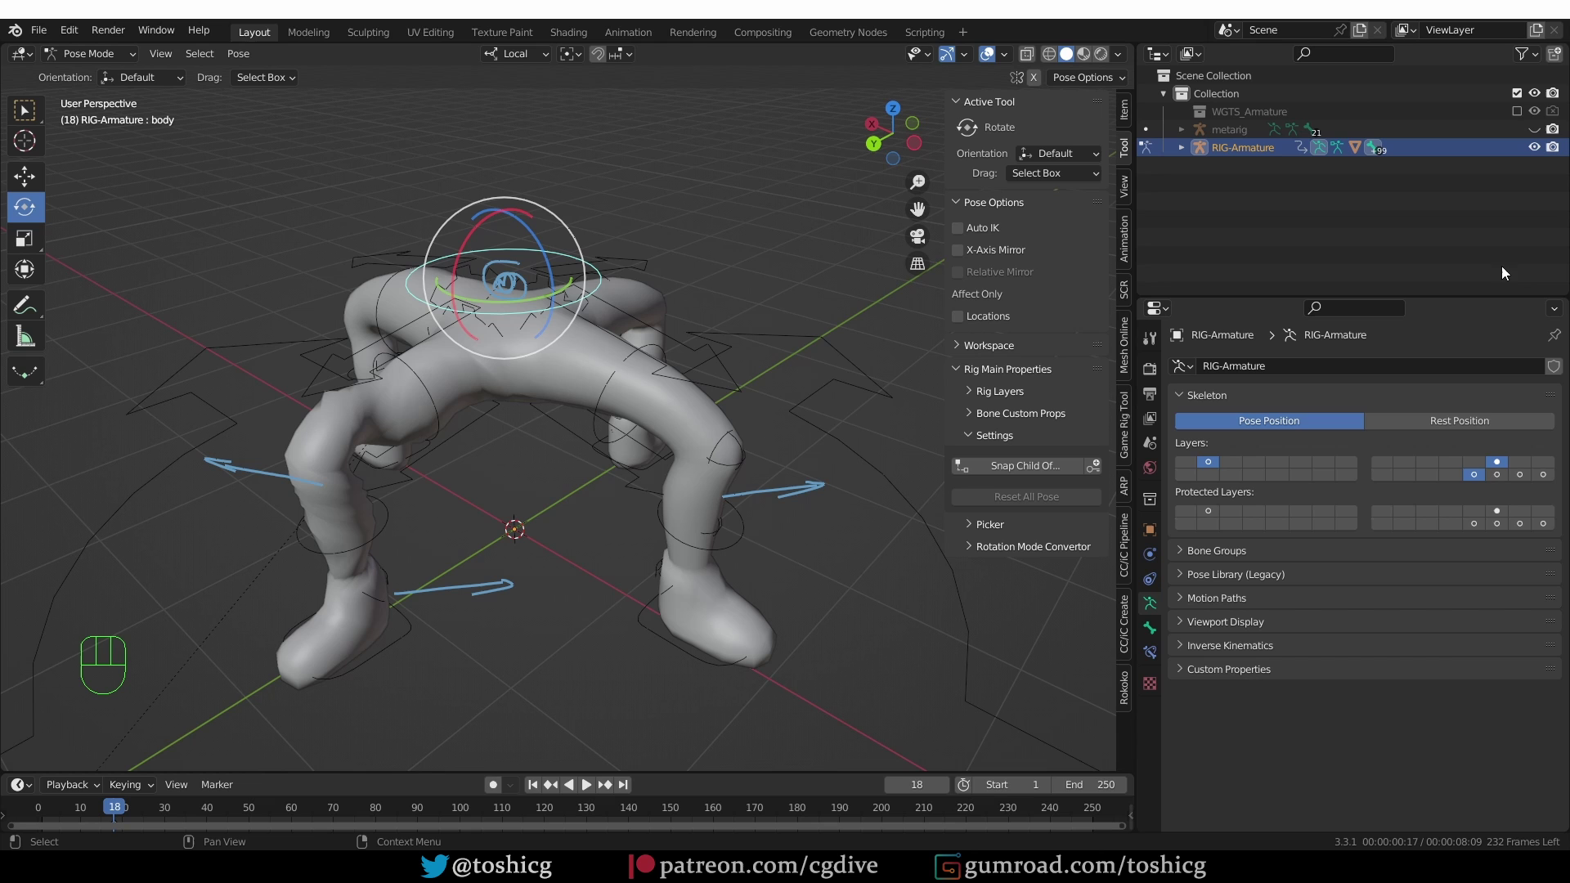
{"action": "left_click", "coordinate": [1488, 144]}
{"action": "left_click", "coordinate": [1232, 144]}
{"action": "middle_click", "coordinate": [575, 216]}
{"action": "key", "text": "Tab"}
Select the metarig, inspect its bones in Edit Mode and recalculate the bone rolls with Shift+N
{"action": "double_click", "coordinate": [1242, 135]}
{"action": "middle_click", "coordinate": [538, 305]}
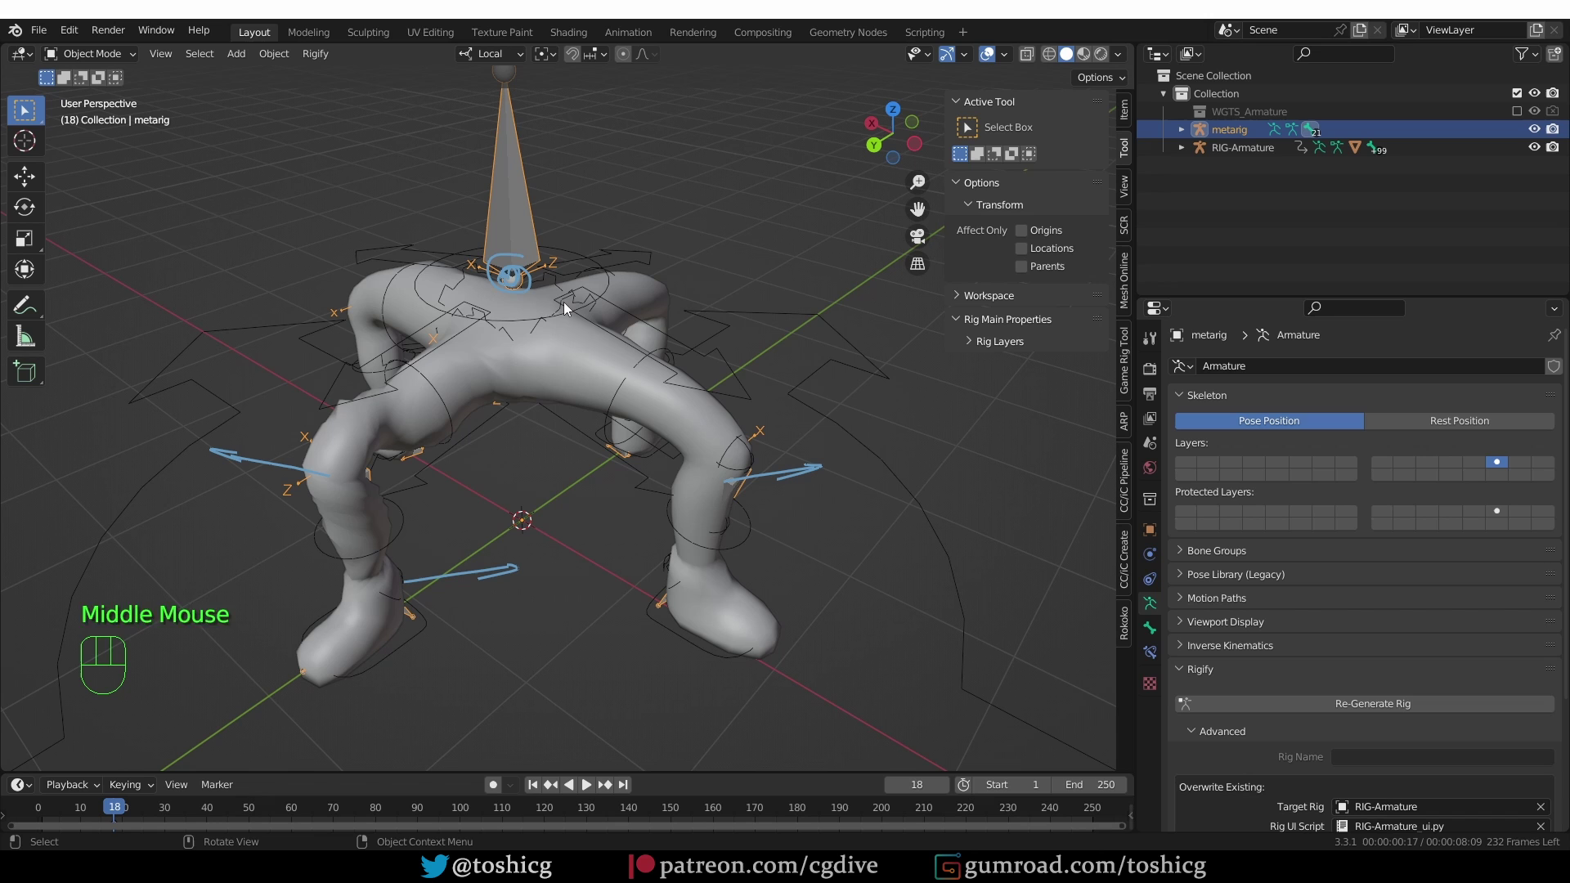
{"action": "key", "text": "KP_Divide"}
{"action": "middle_click", "coordinate": [582, 309]}
{"action": "key", "text": "Tab"}
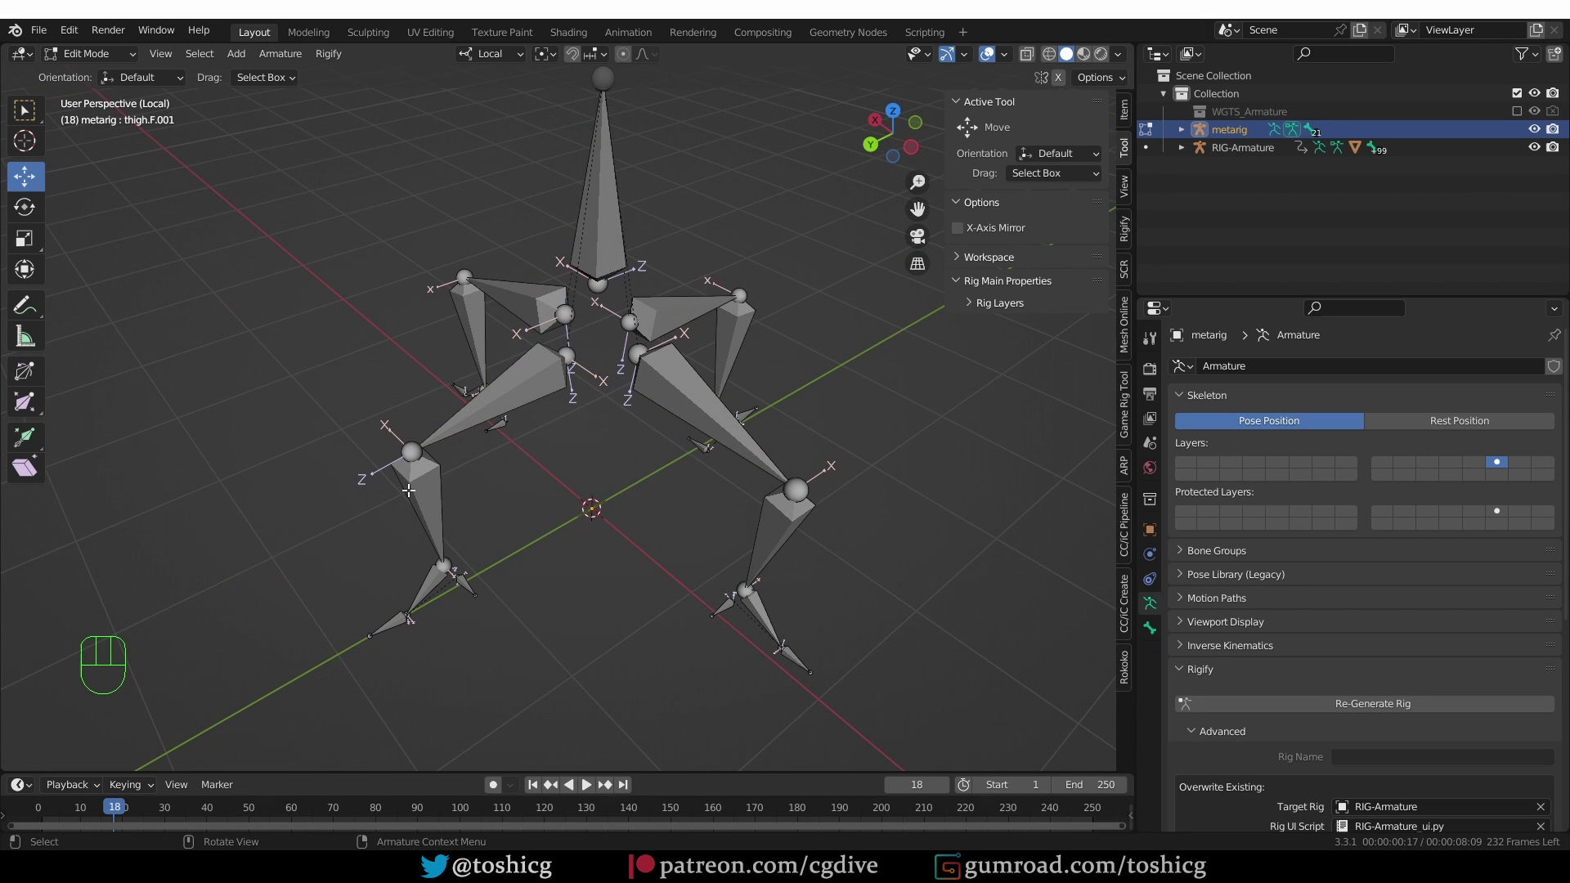
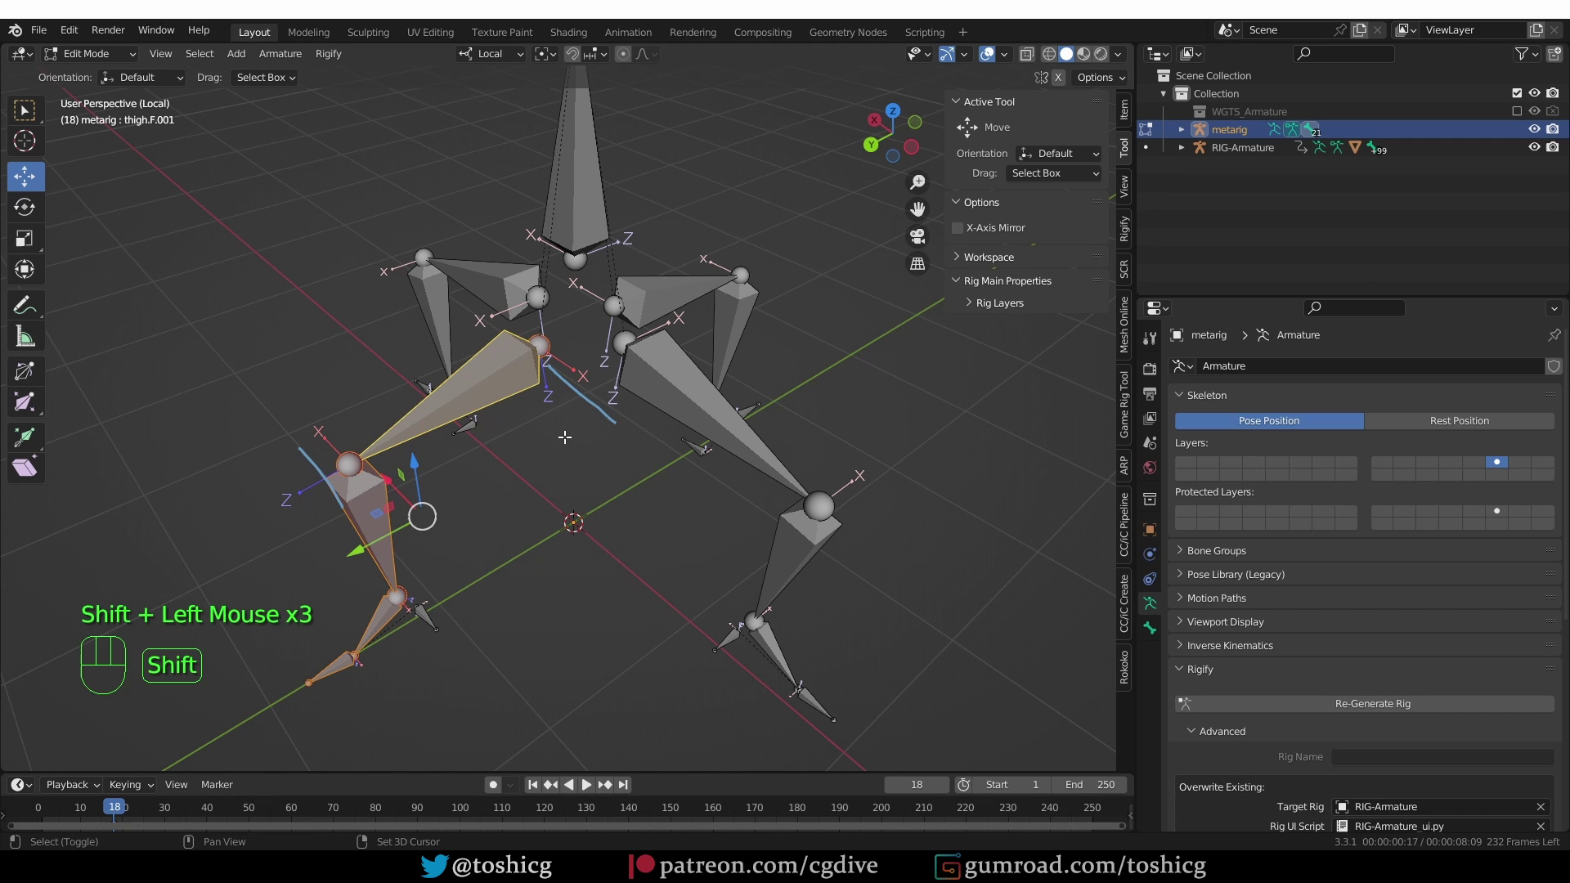
{"action": "key", "text": "shift+n"}
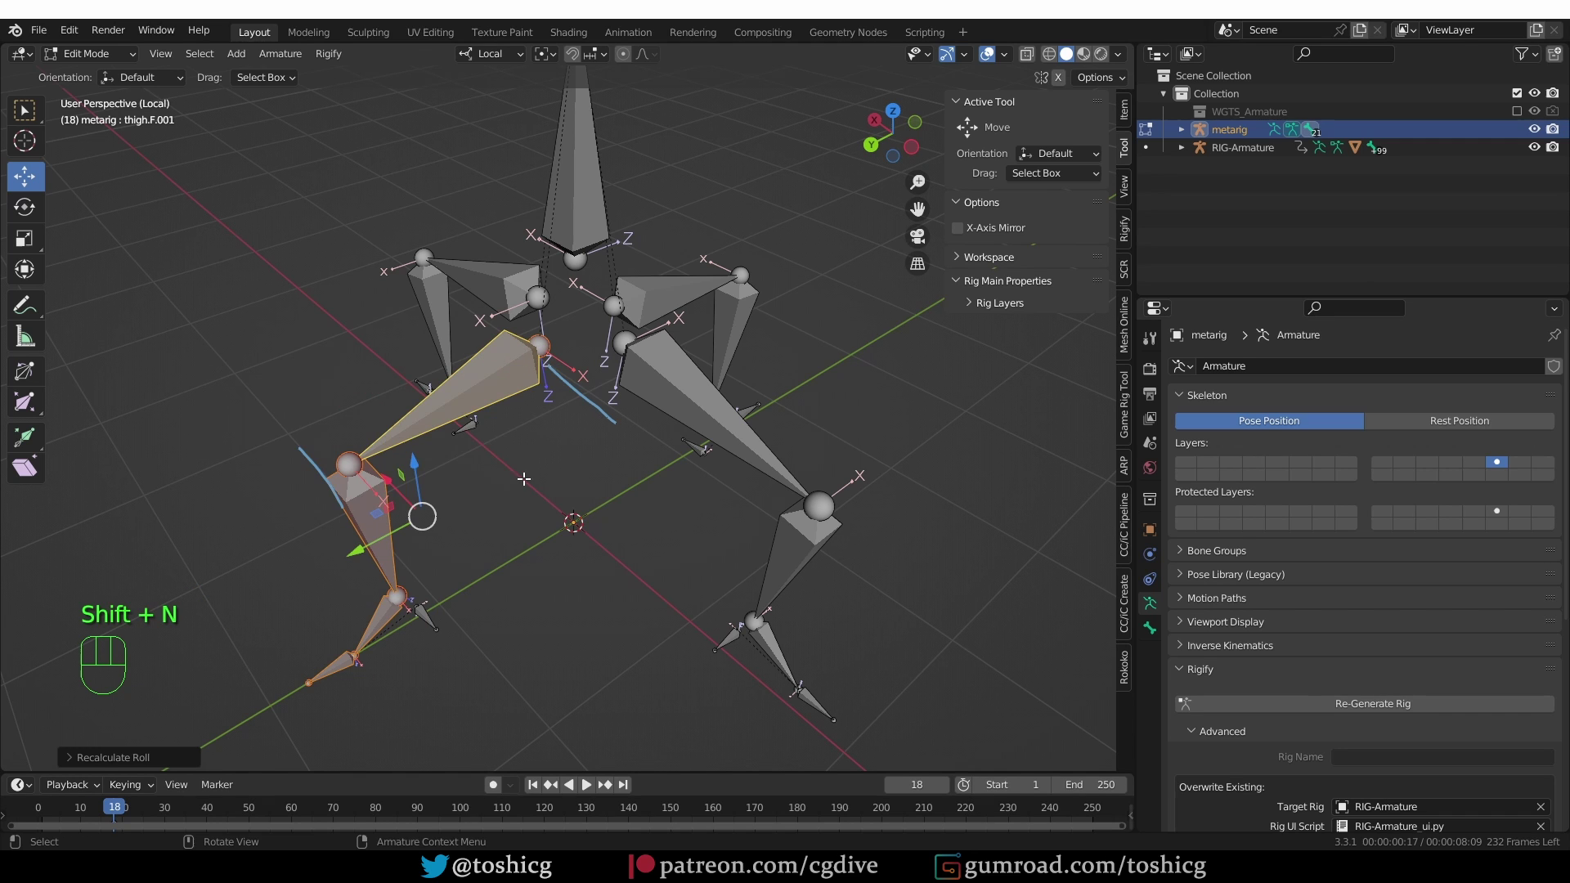
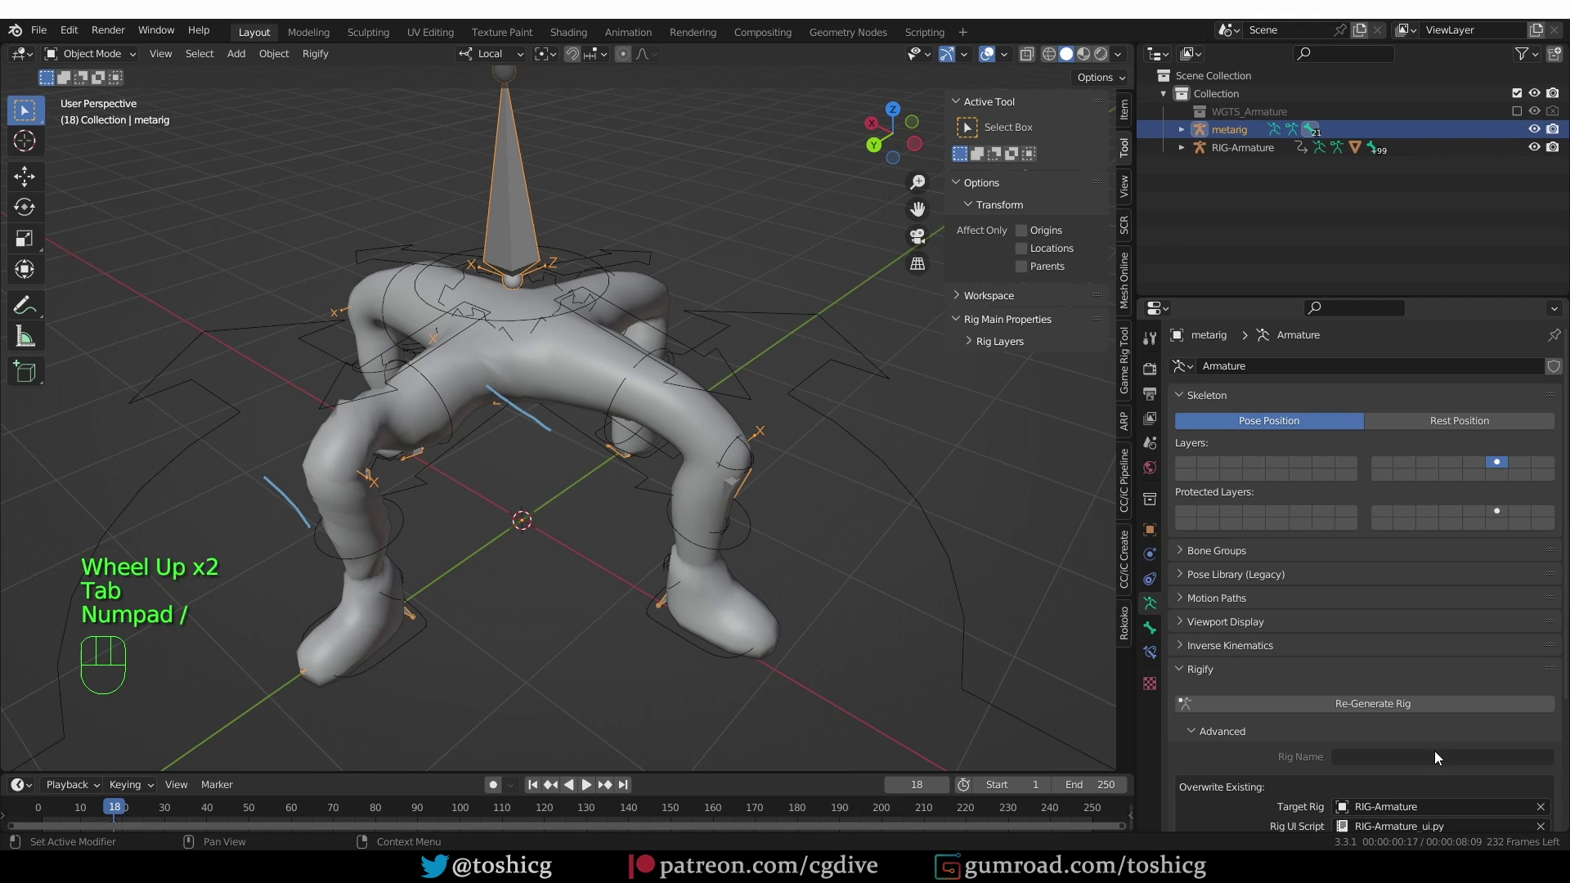
Re-generate the rig and move the body control in Pose Mode to confirm it turns the whole character
{"action": "left_click", "coordinate": [1424, 708]}
{"action": "key", "text": "Tab"}
{"action": "left_click", "coordinate": [619, 282]}
{"action": "key", "text": "g"}
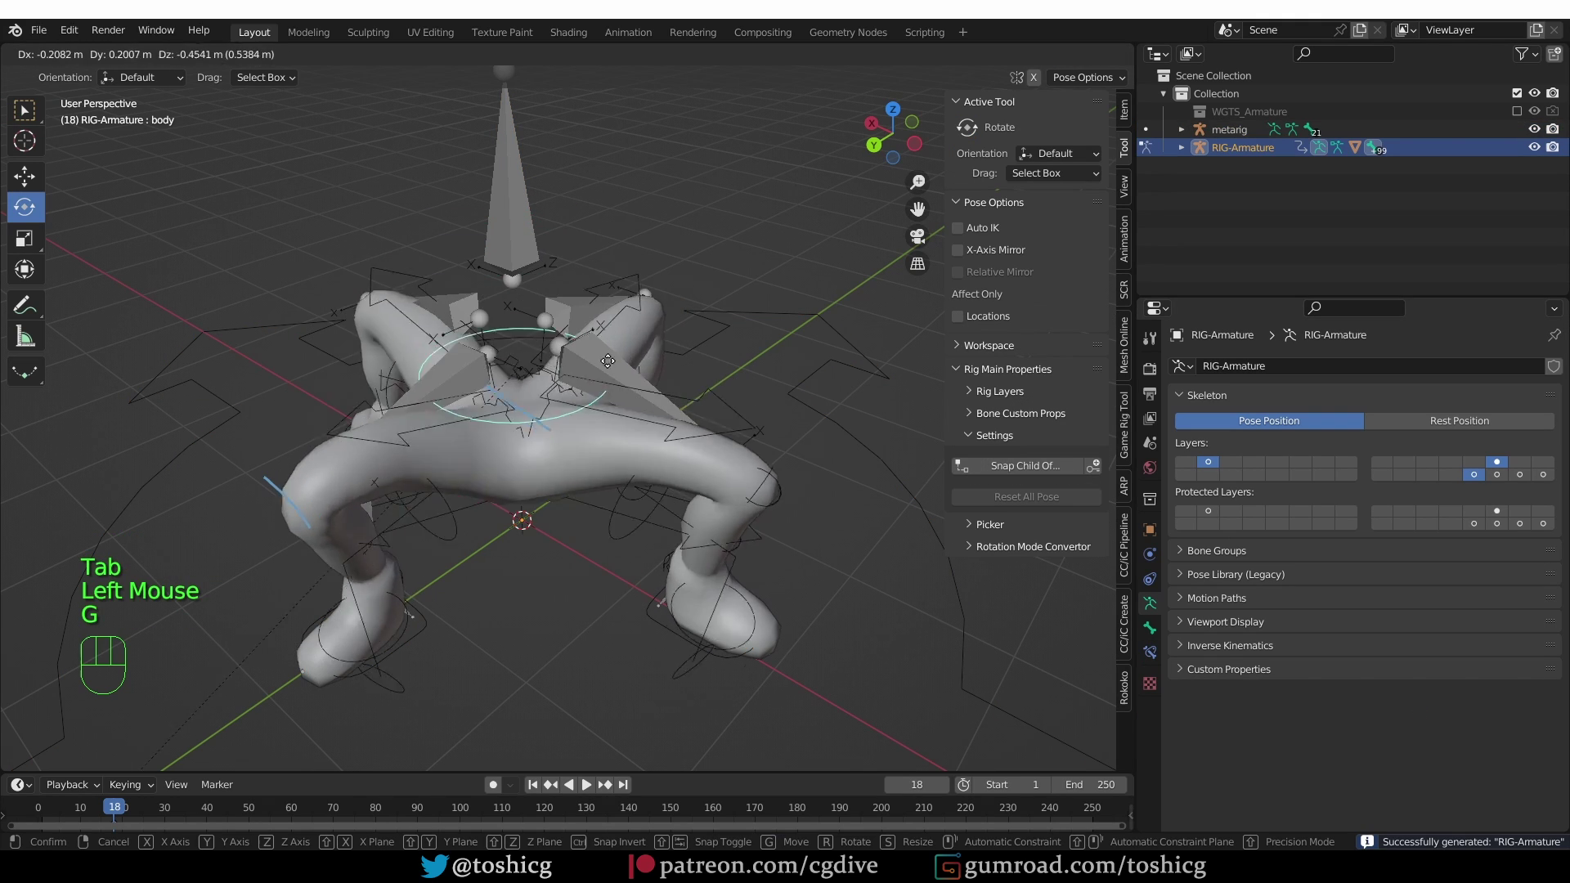